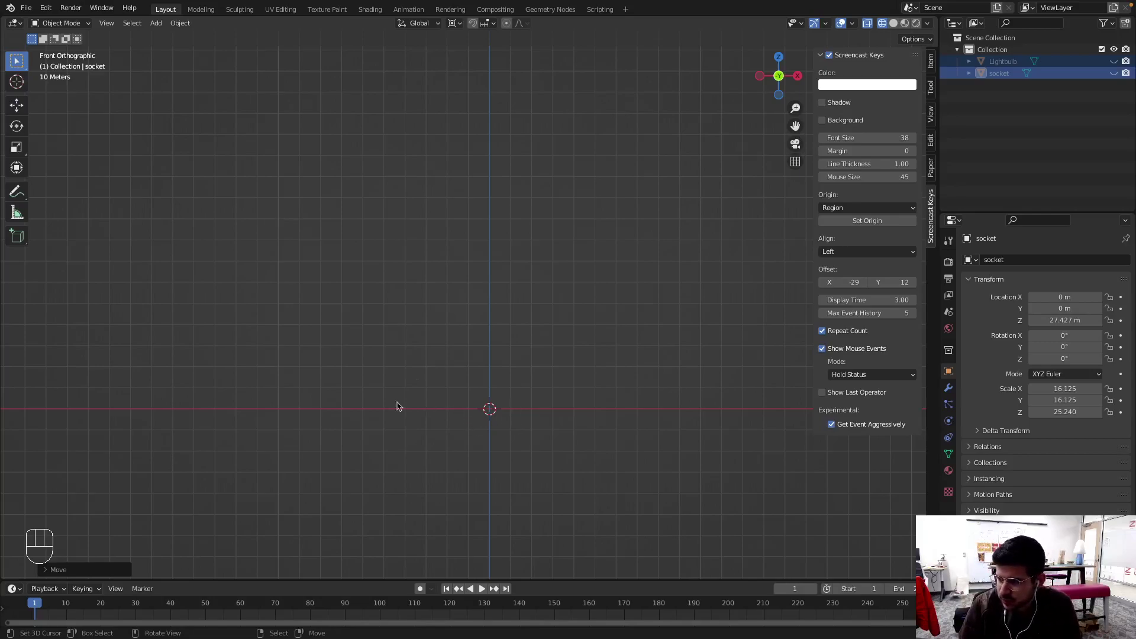
Add a new Bezier curve at the origin and frame it in the top orthographic view
key("shift+a")
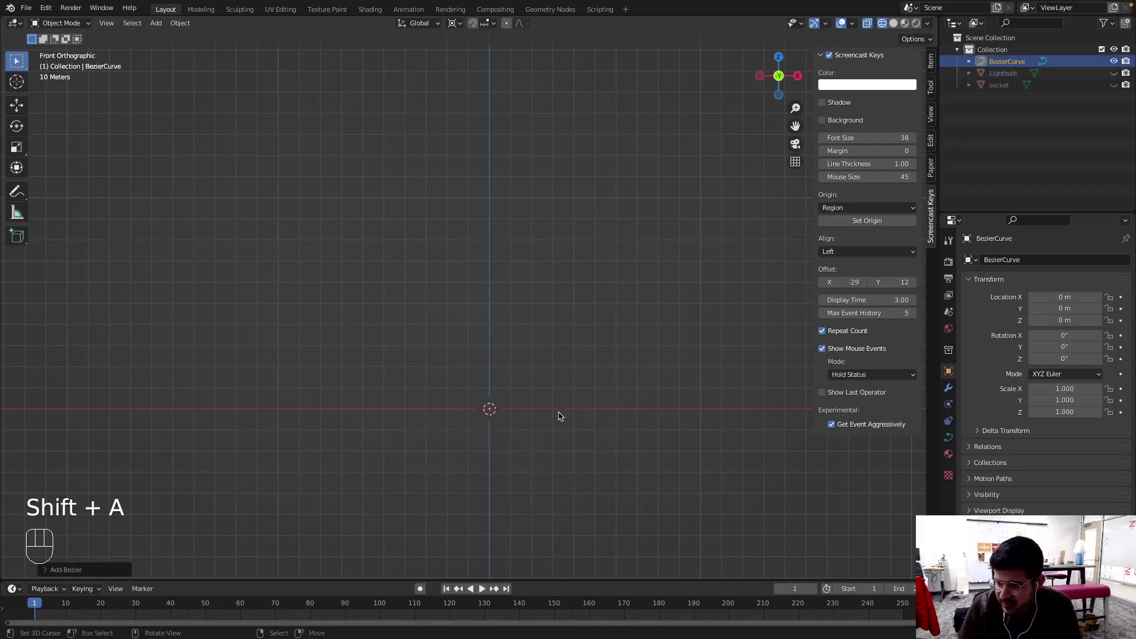
scroll("up", 3)
scroll("down", 3)
scroll("down", 3)
key("KP_7")
scroll("up", 3)
middle_click(529, 209)
scroll("up", 3)
scroll("down", 3)
scroll("down", 3)
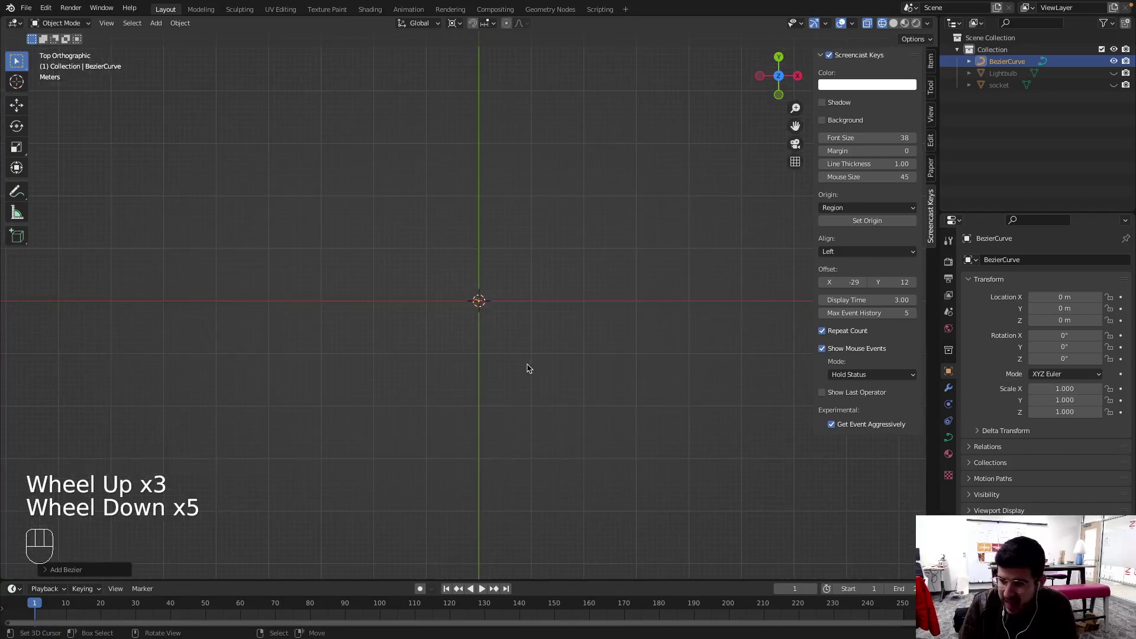
Scale the Bezier curve up to about 29 times its original size
key("s")
left_click(909, 193)
left_click_drag(560, 371, 558, 336)
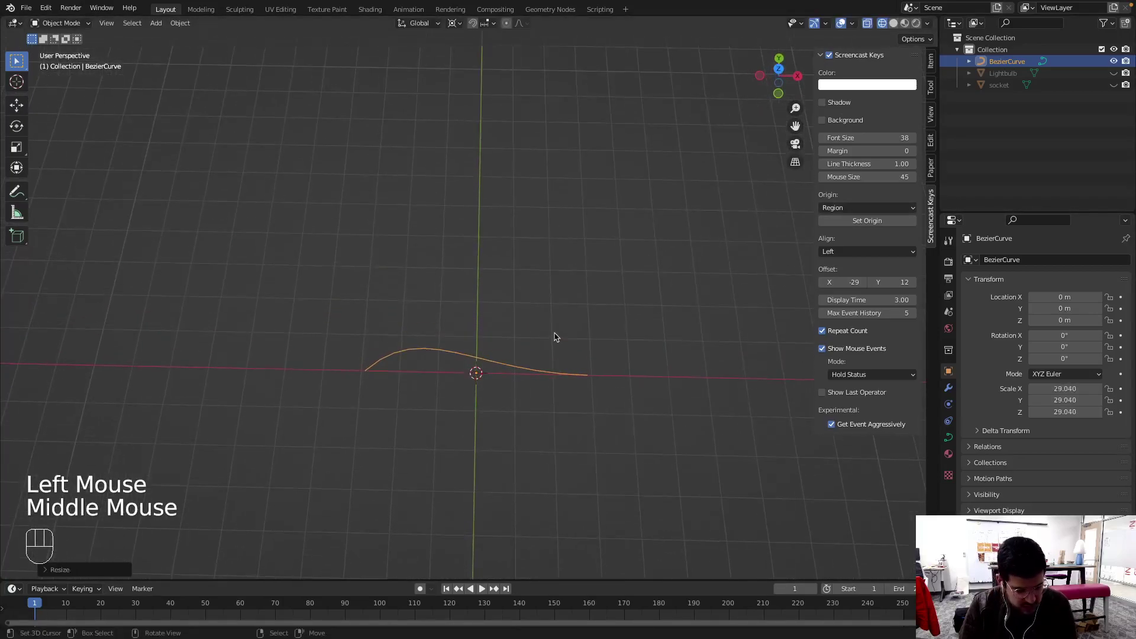
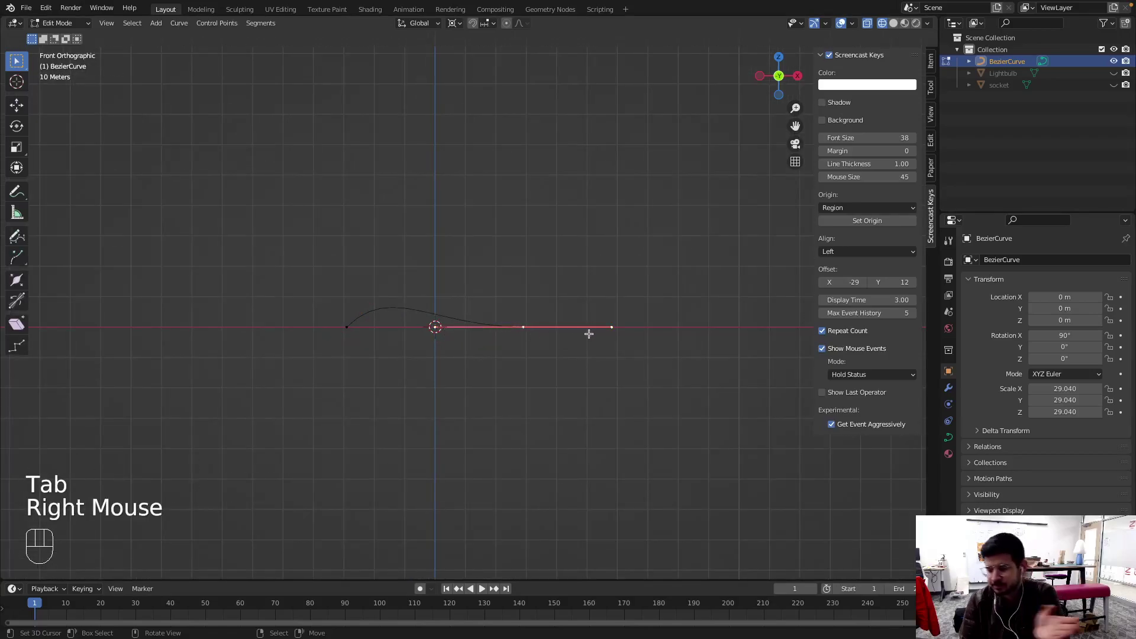
Straighten the selected control point's handles to Vector type to flatten the curve
scroll("up", 3)
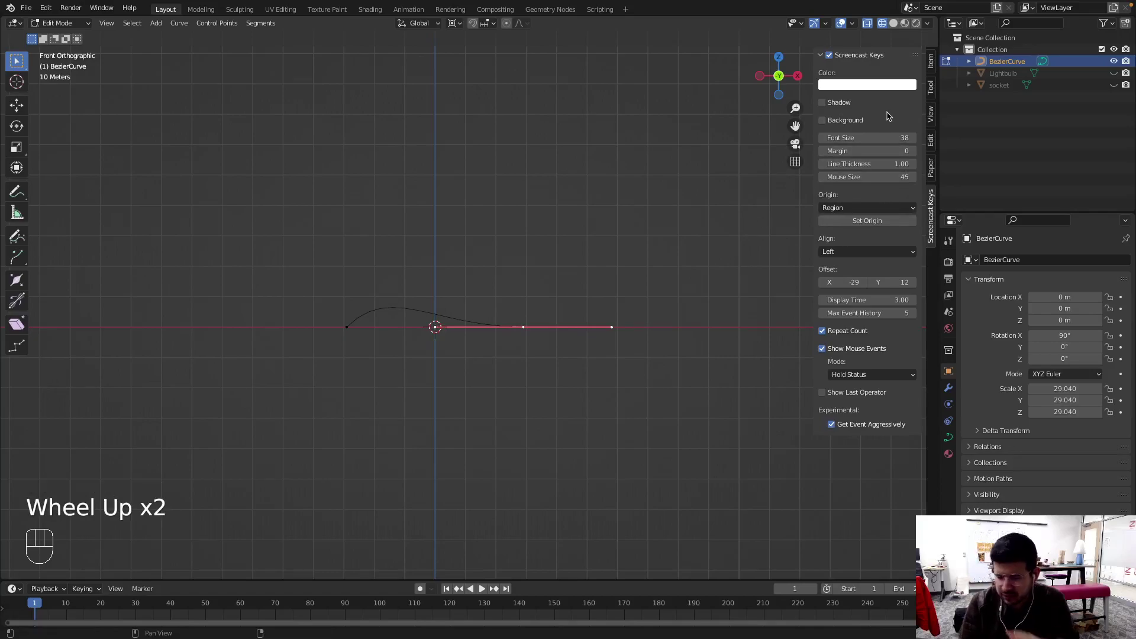
left_click(934, 91)
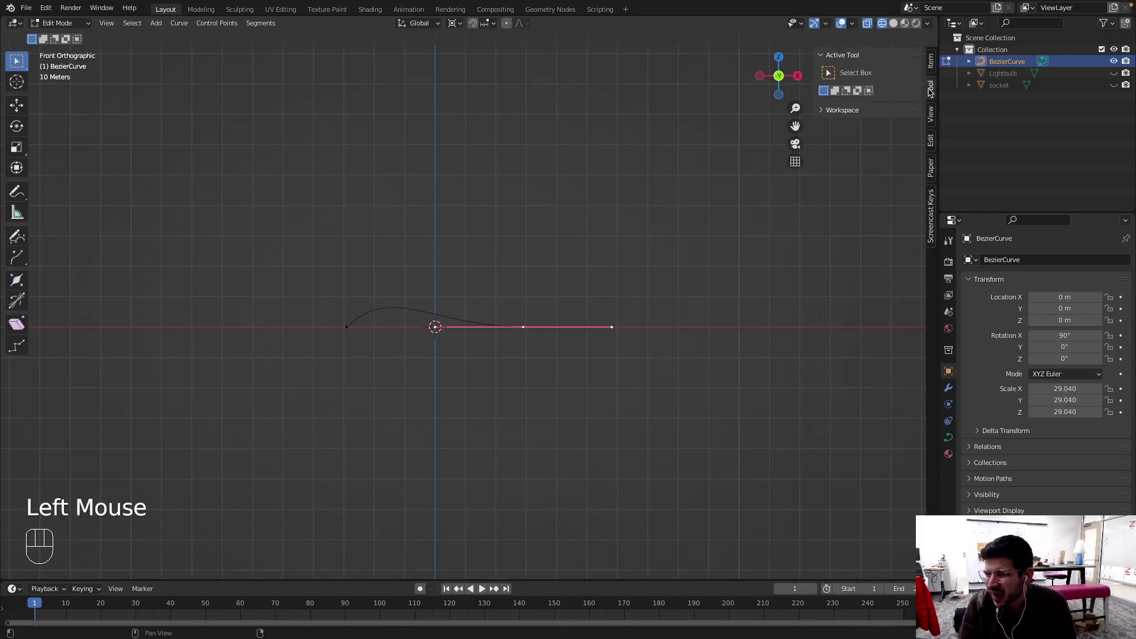
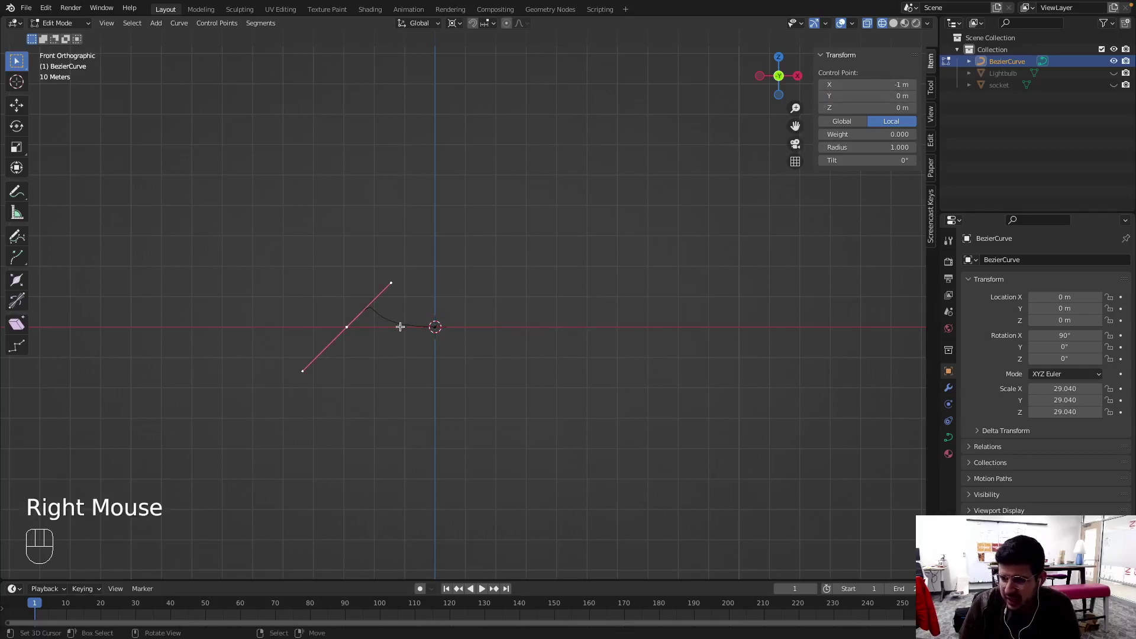
key("v")
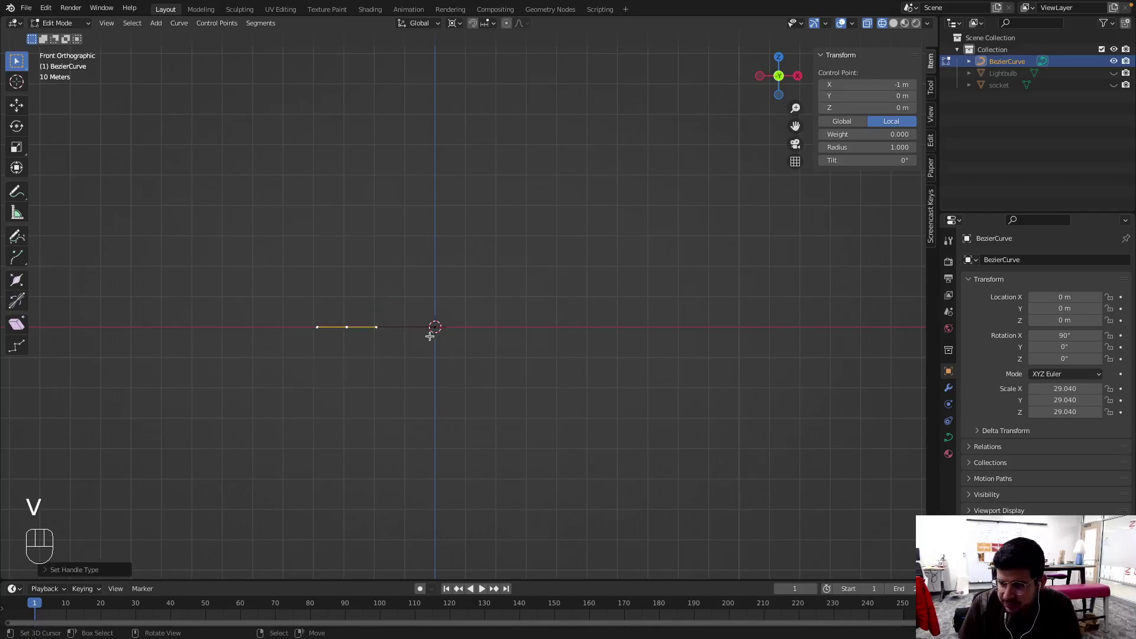
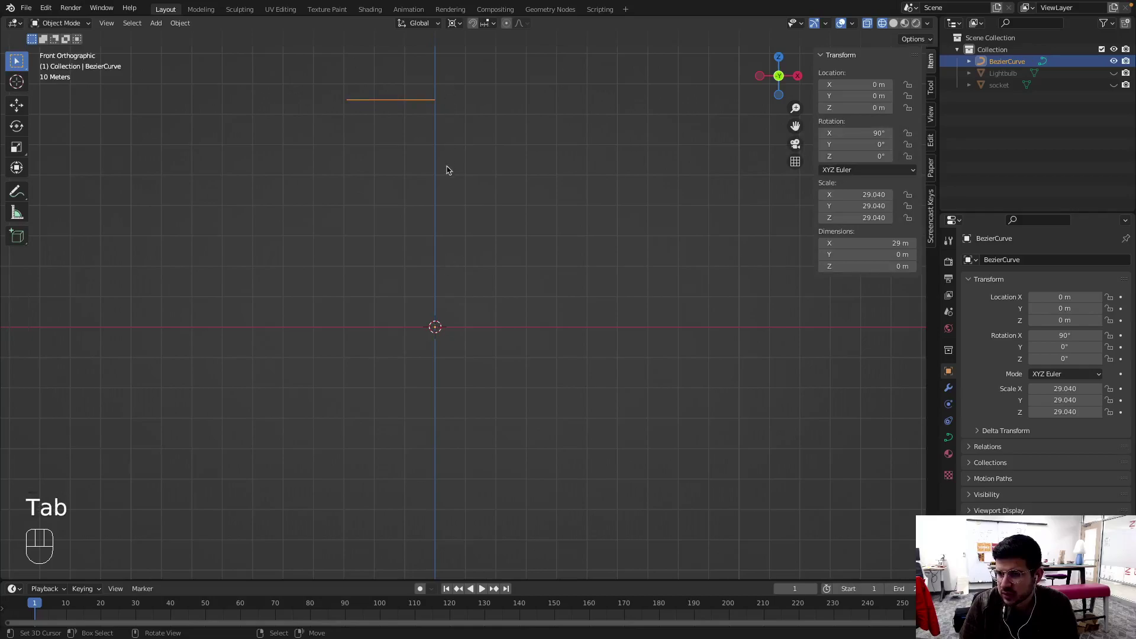
Undo the earlier curve edits back to the plain straight line
key("Tab")
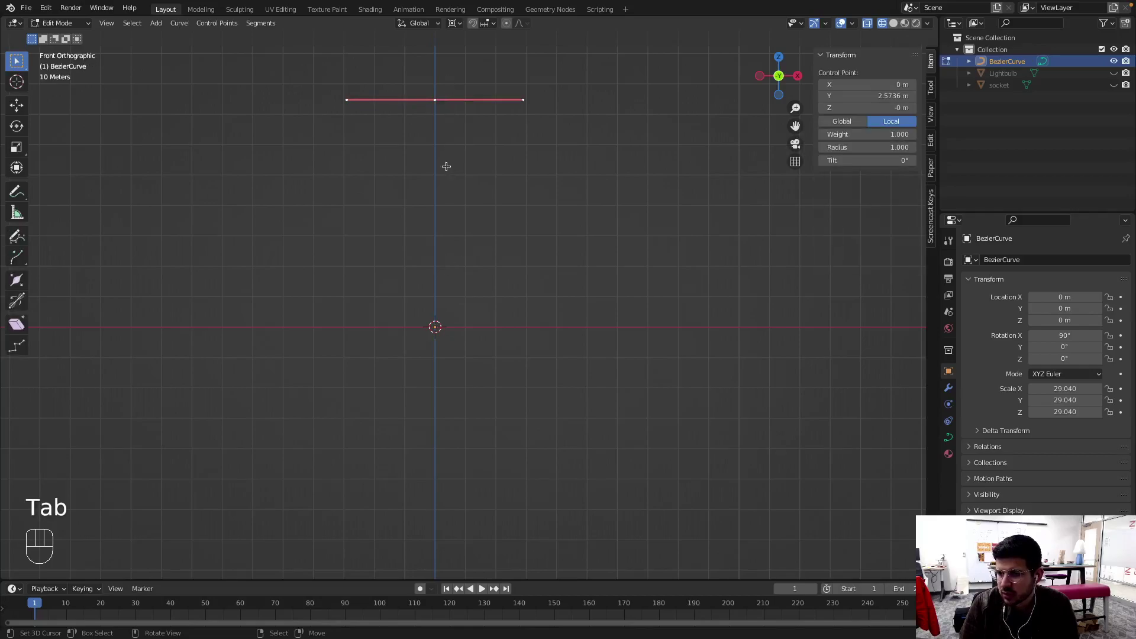
key("super+z")
key("super+z")
key("super+z")
key("super+z")
key("super+z")
key("super+z")
key("super+z")
key("super+z")
key("super+z")
key("super+z")
key("super+z")
key("Tab")
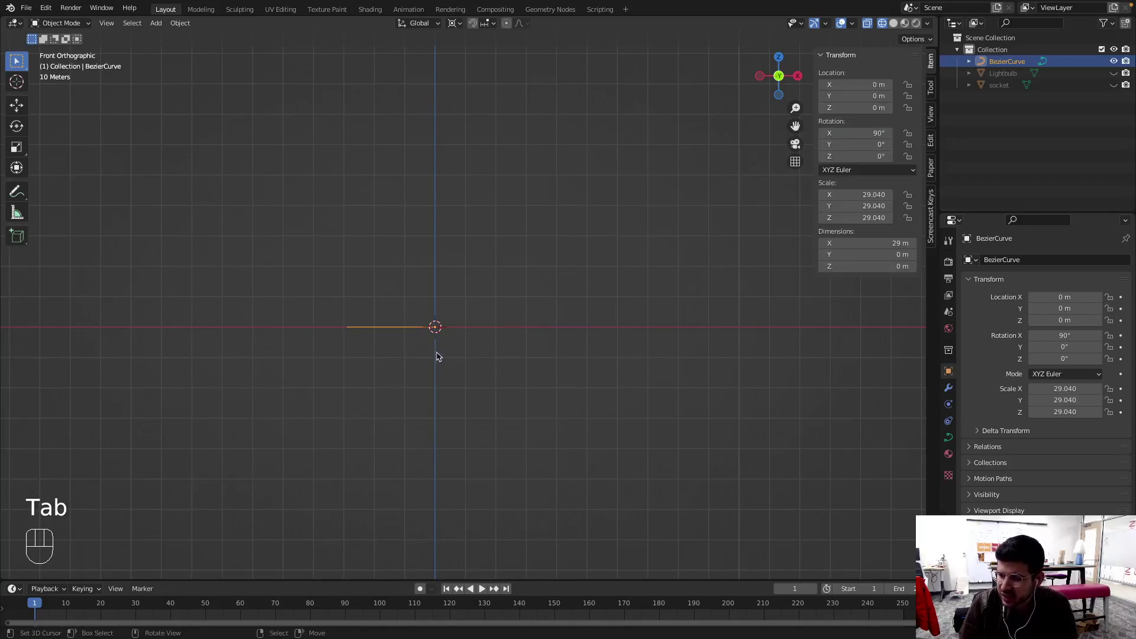
In Edit Mode, move the curve's points straight up along Z
key("Tab")
key("g")
key("z")
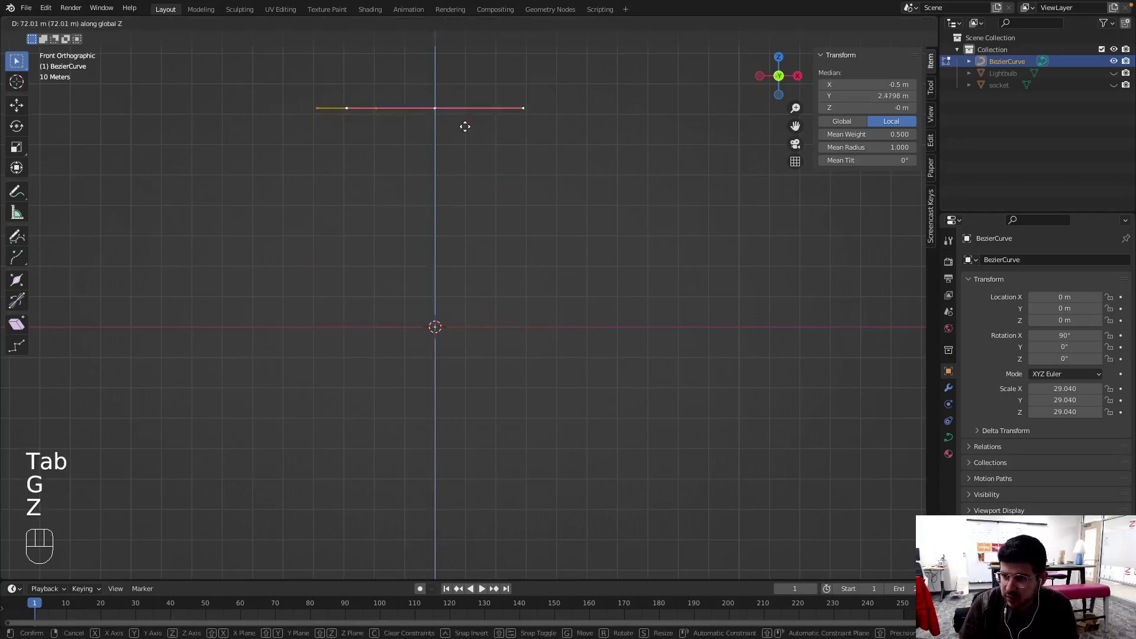
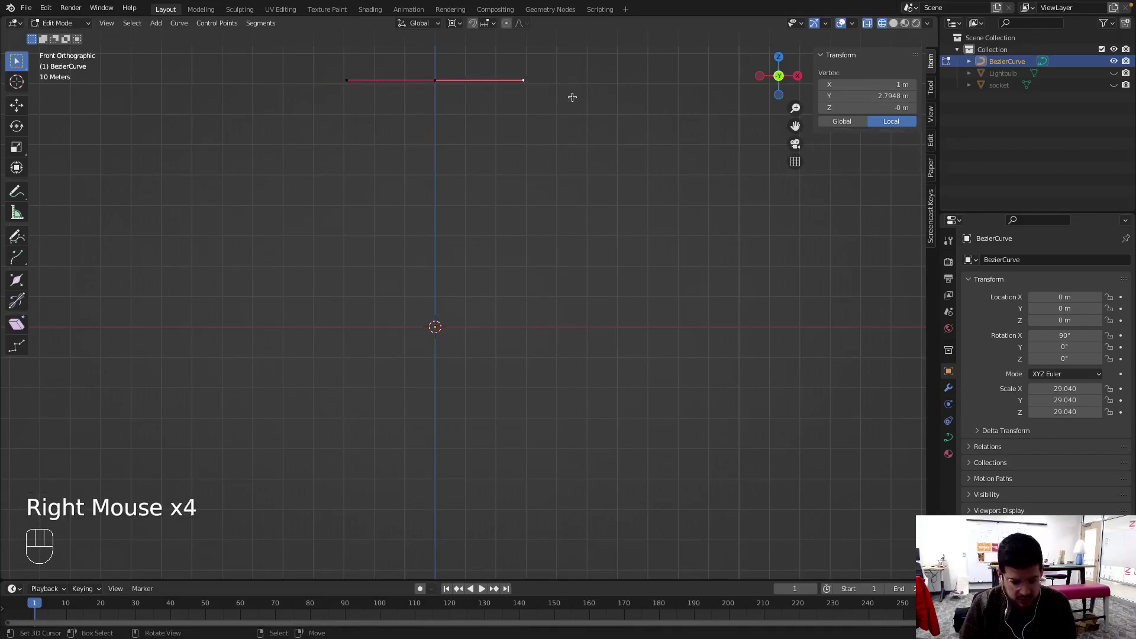
Resize the left end handles and extrude a new point downward into a curved arm
key("s")
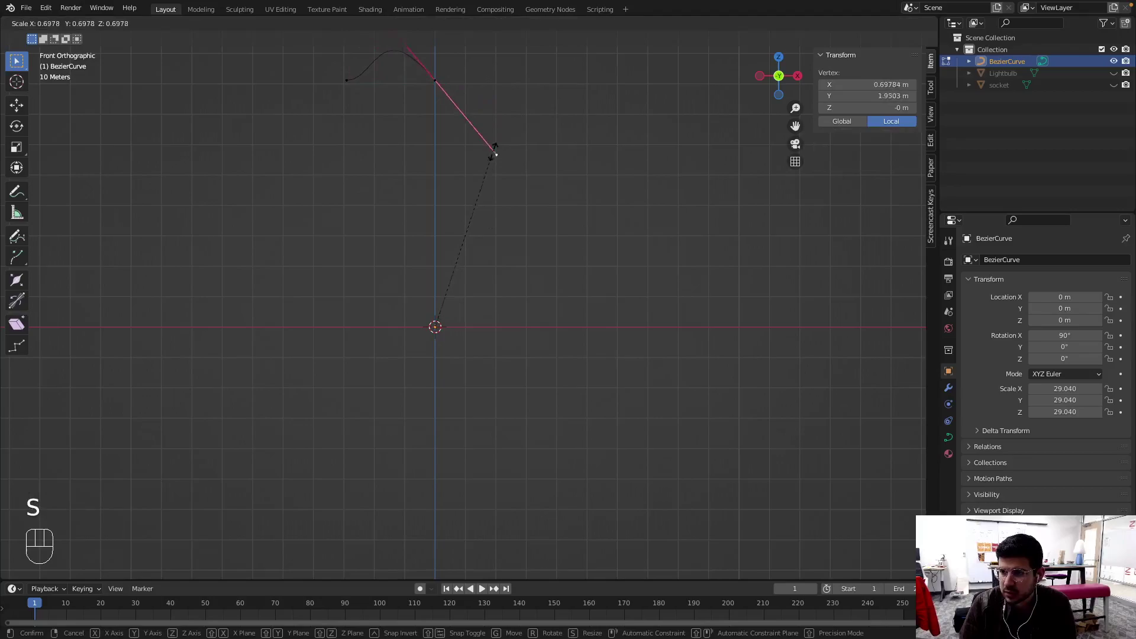
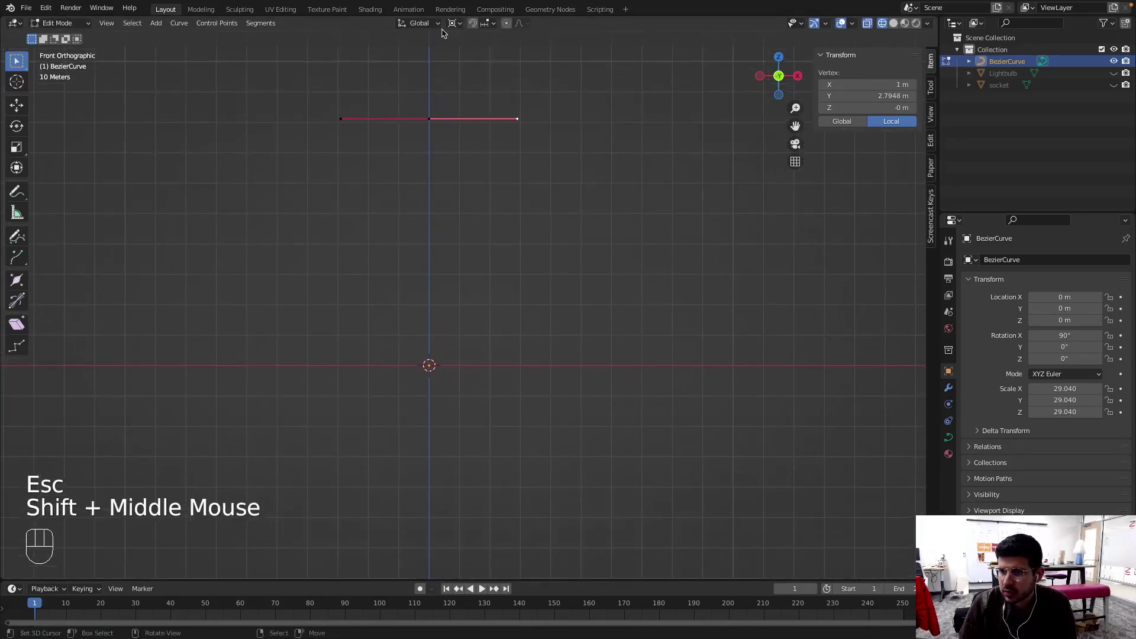
left_click_drag(469, 25, 490, 77)
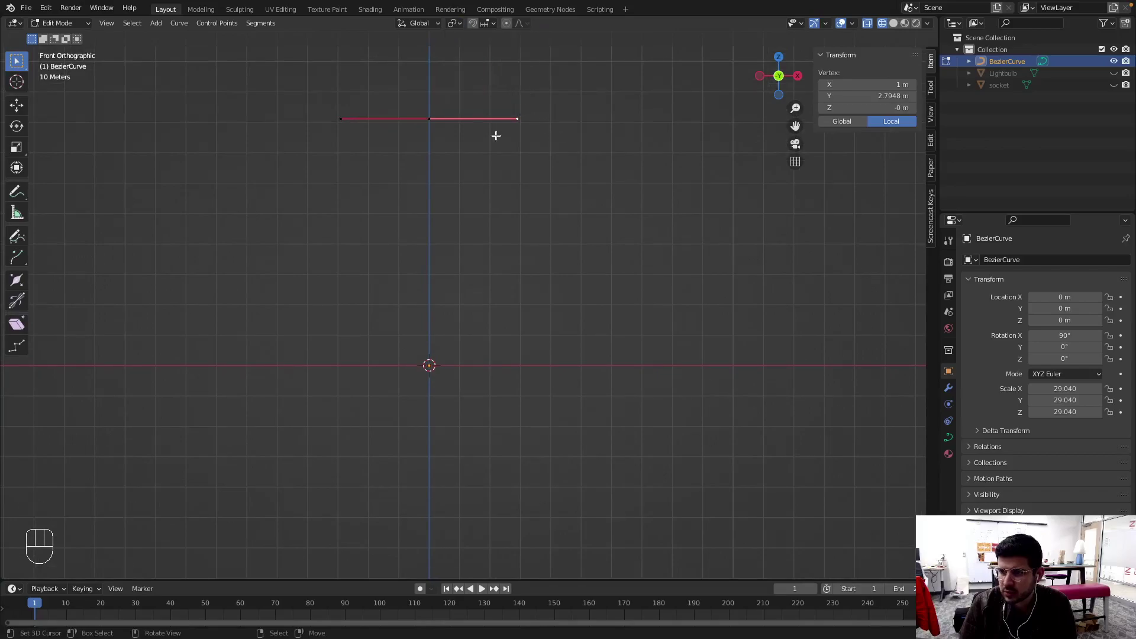
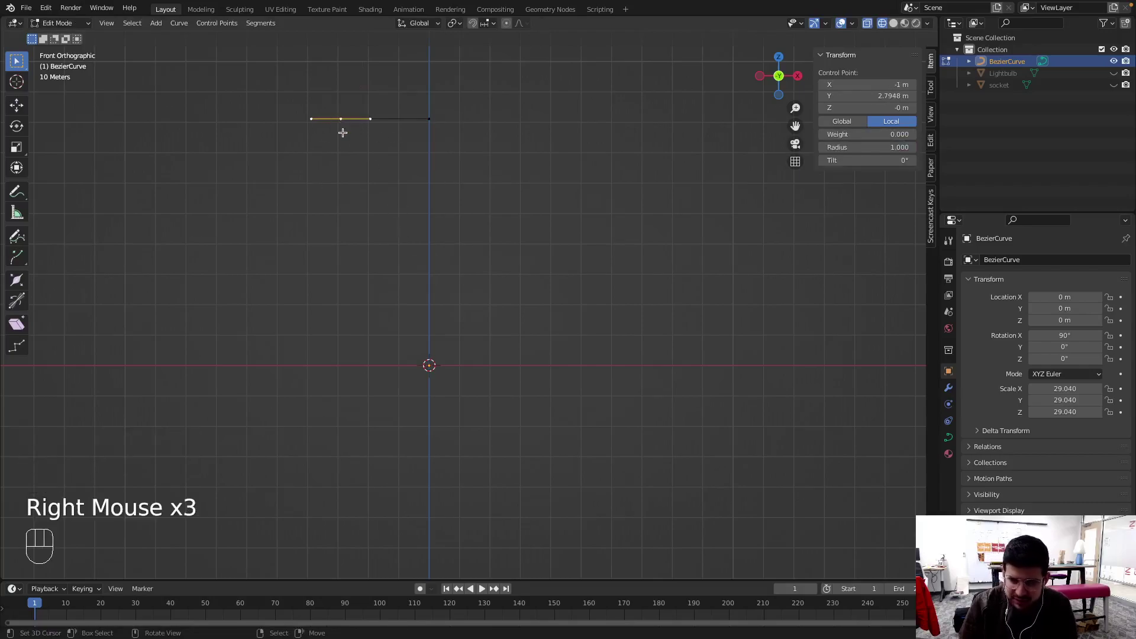
key("e")
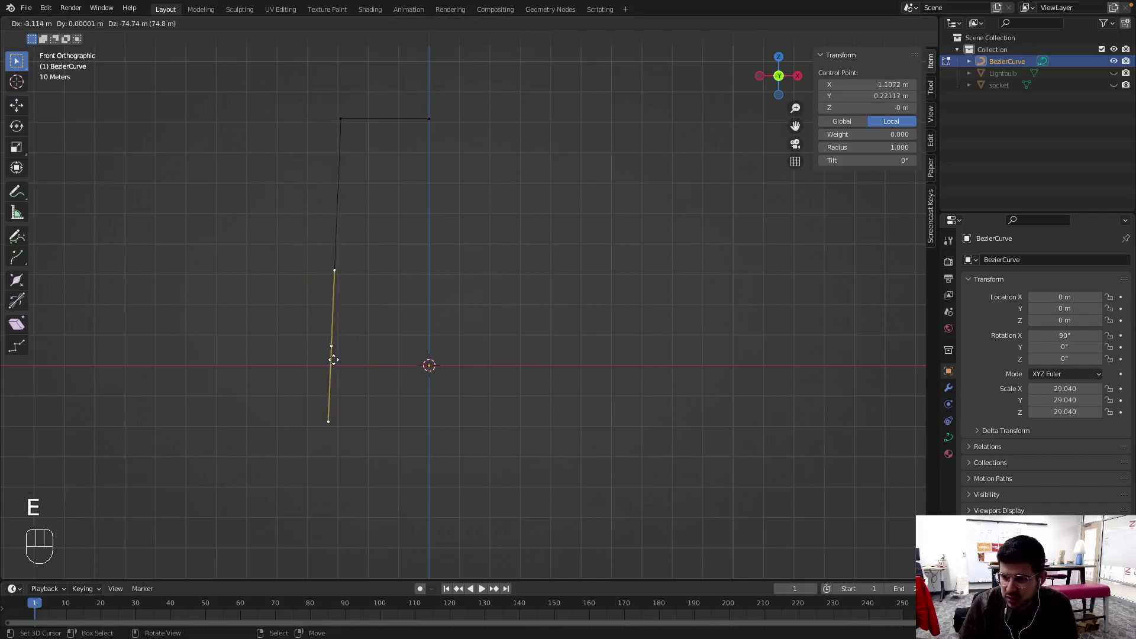
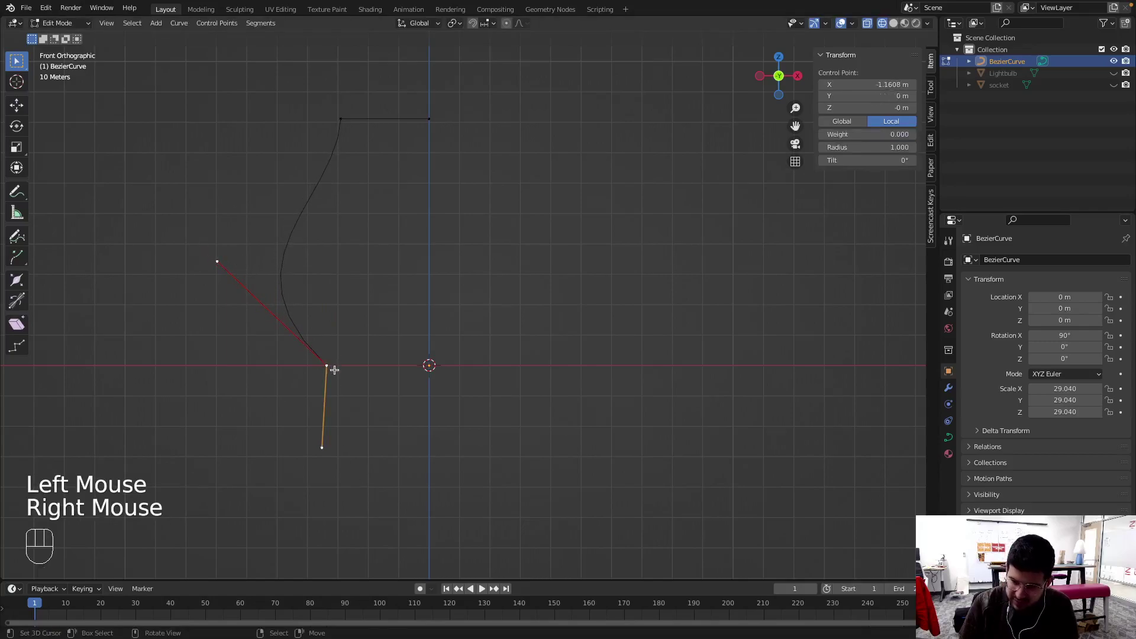
key("v")
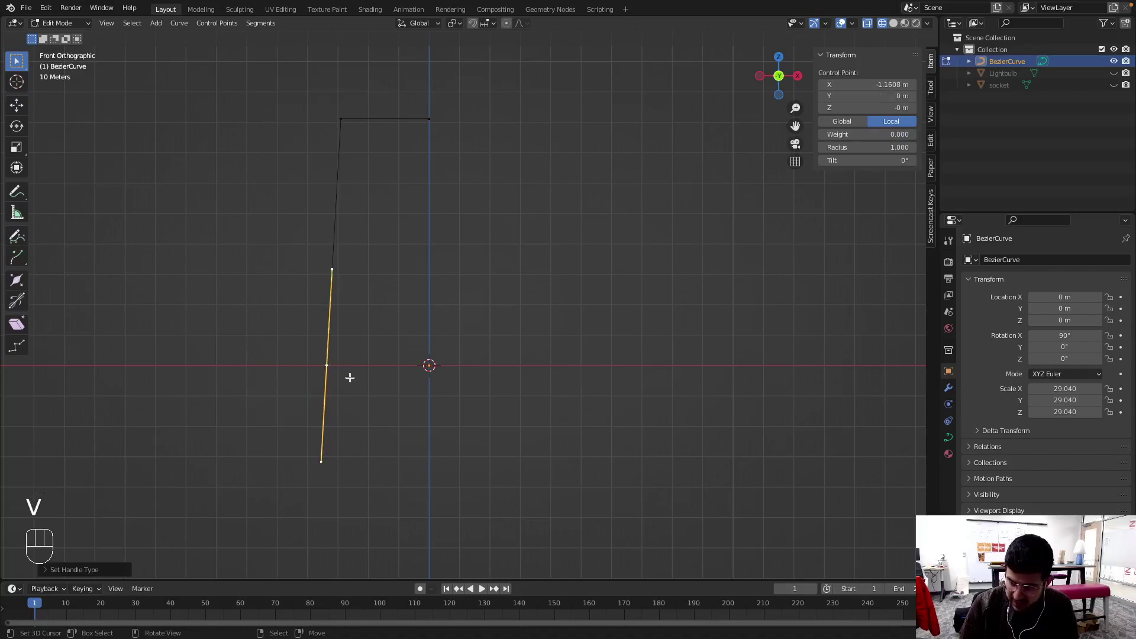
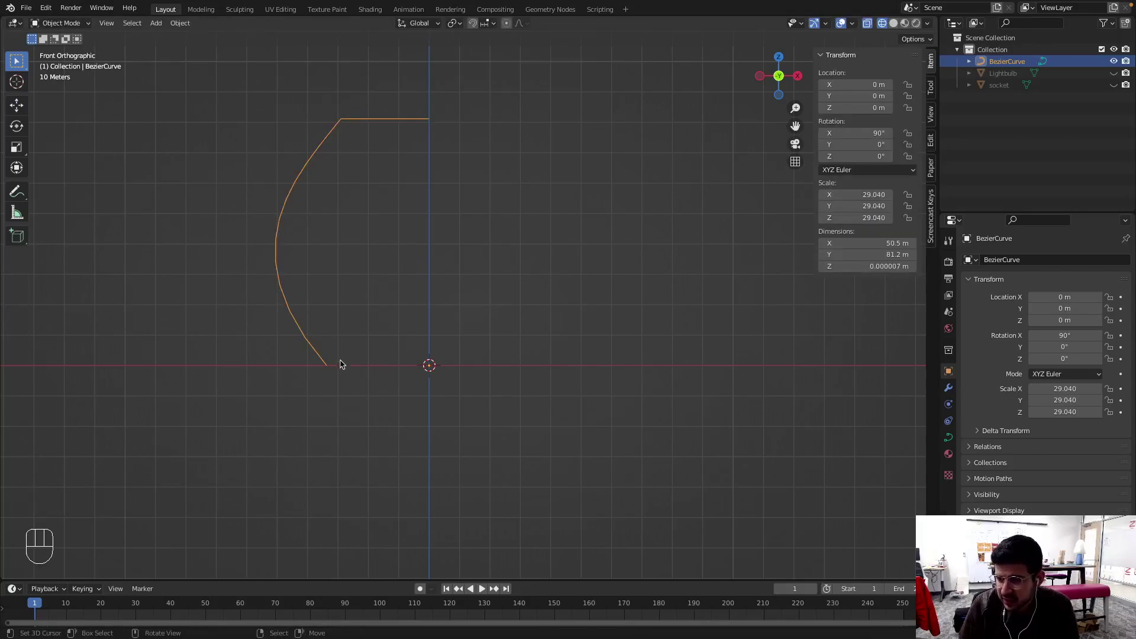
Enter Edit Mode in front view to measure the flat top edge at about 34.9 m
key("Tab")
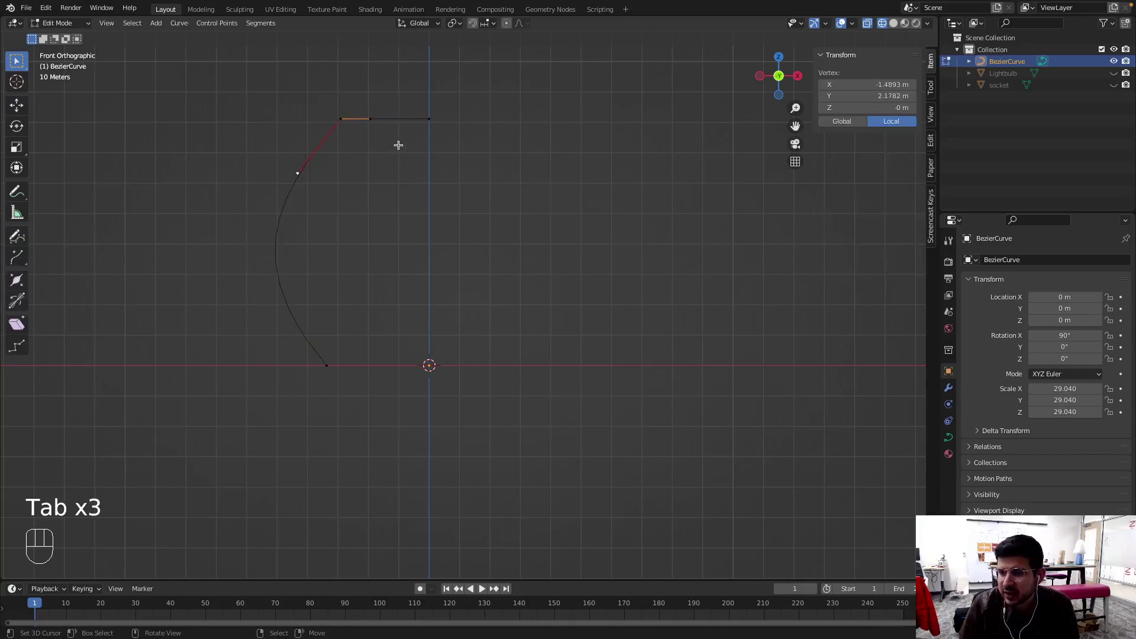
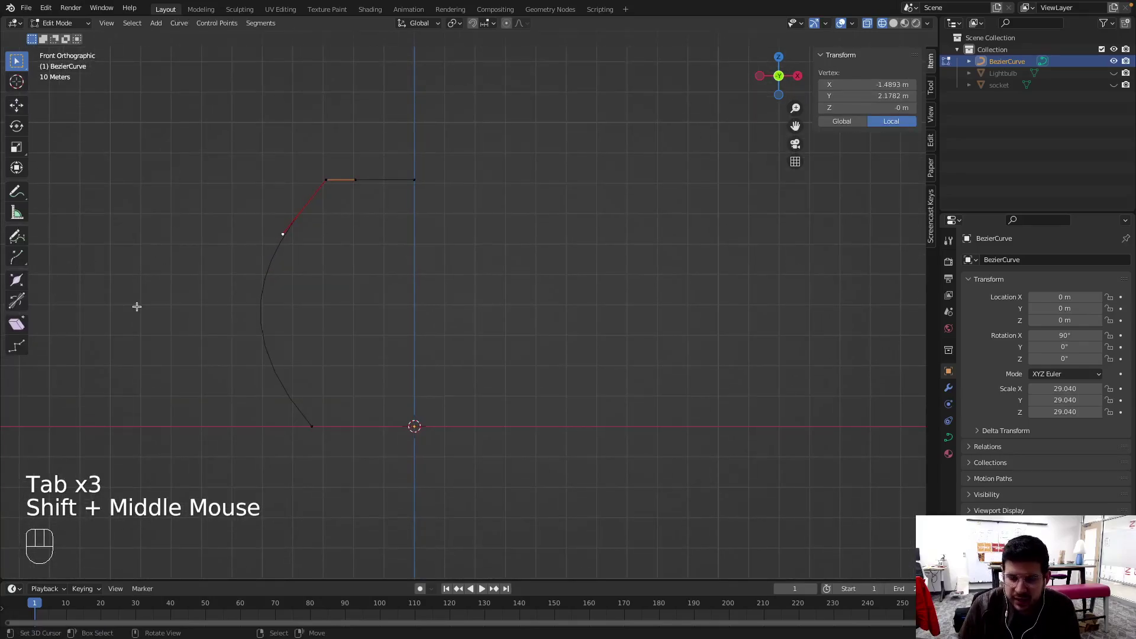
key("KP_1")
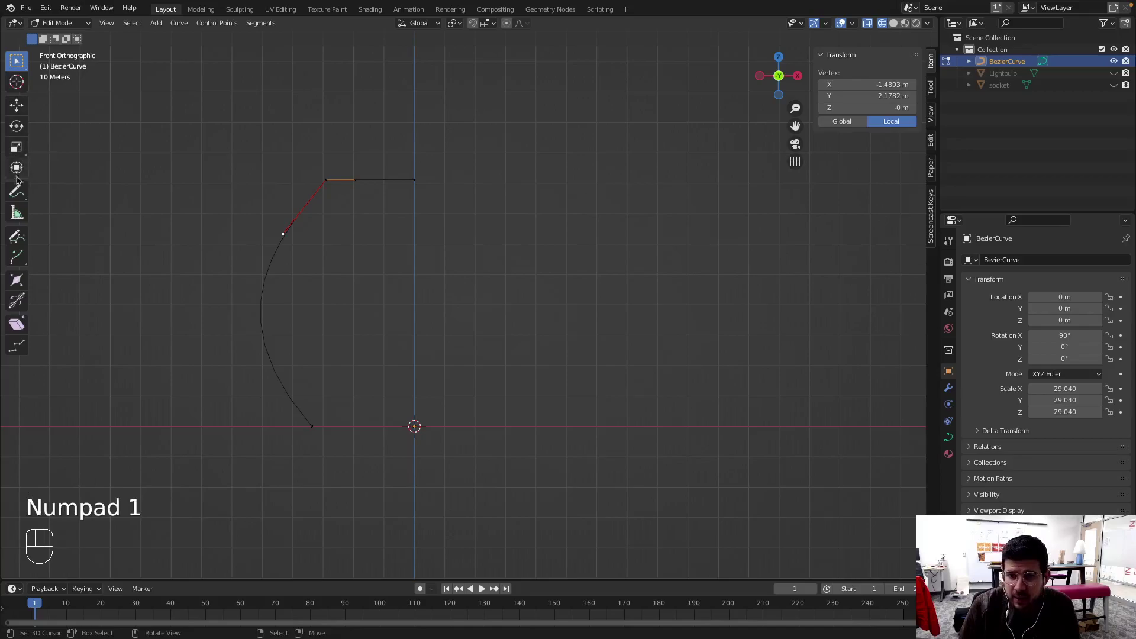
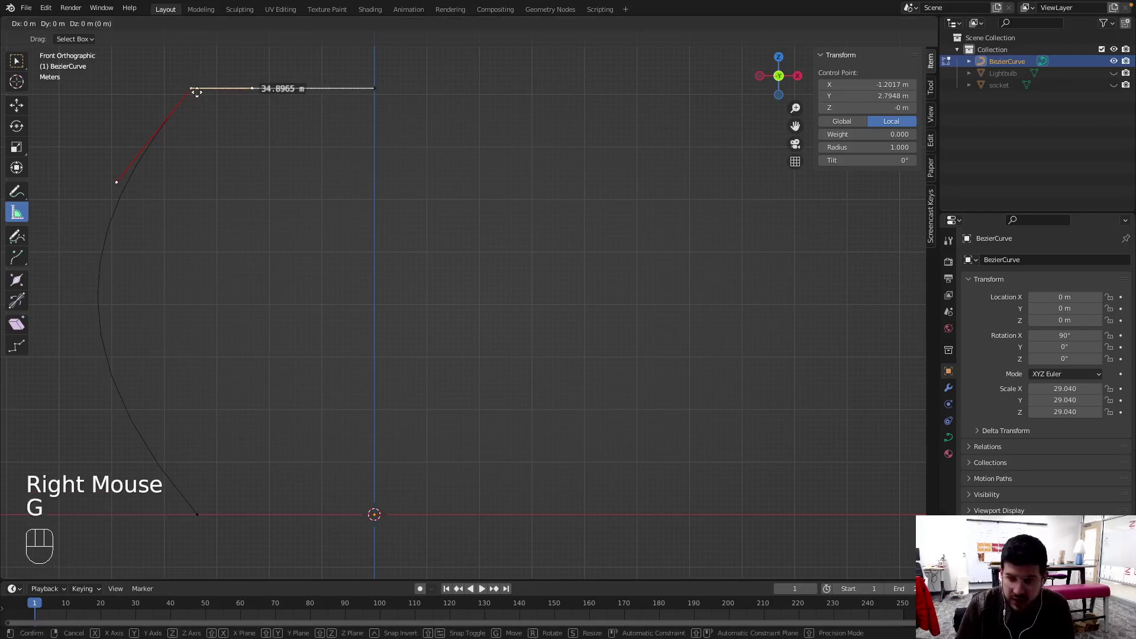
Slide the top corner point along X onto the centre line and clear the old measurement
key("x")
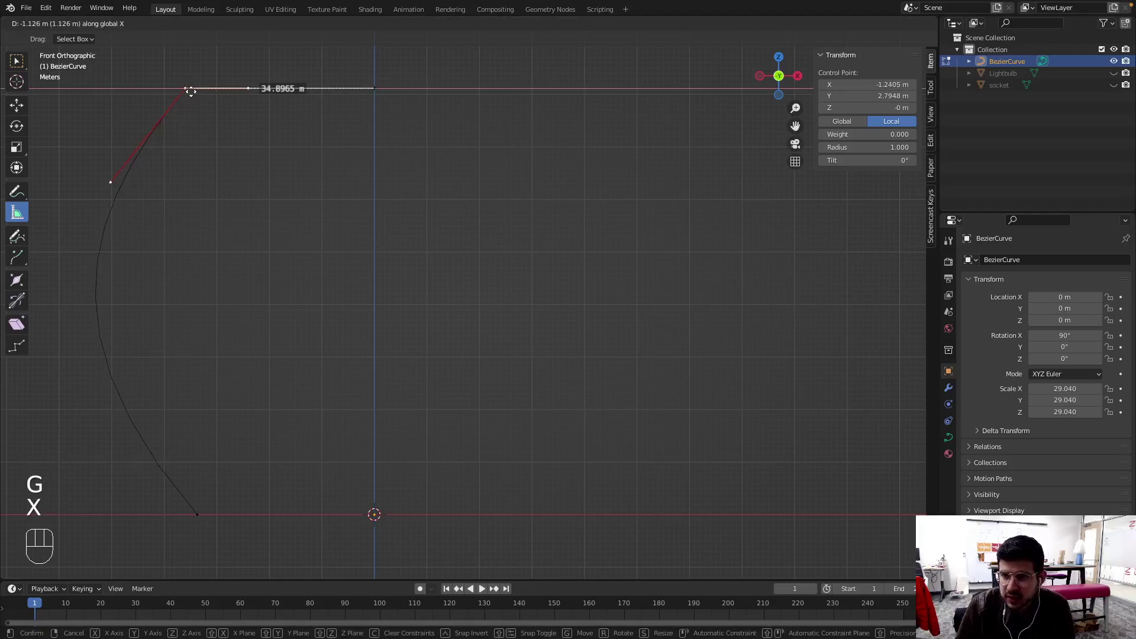
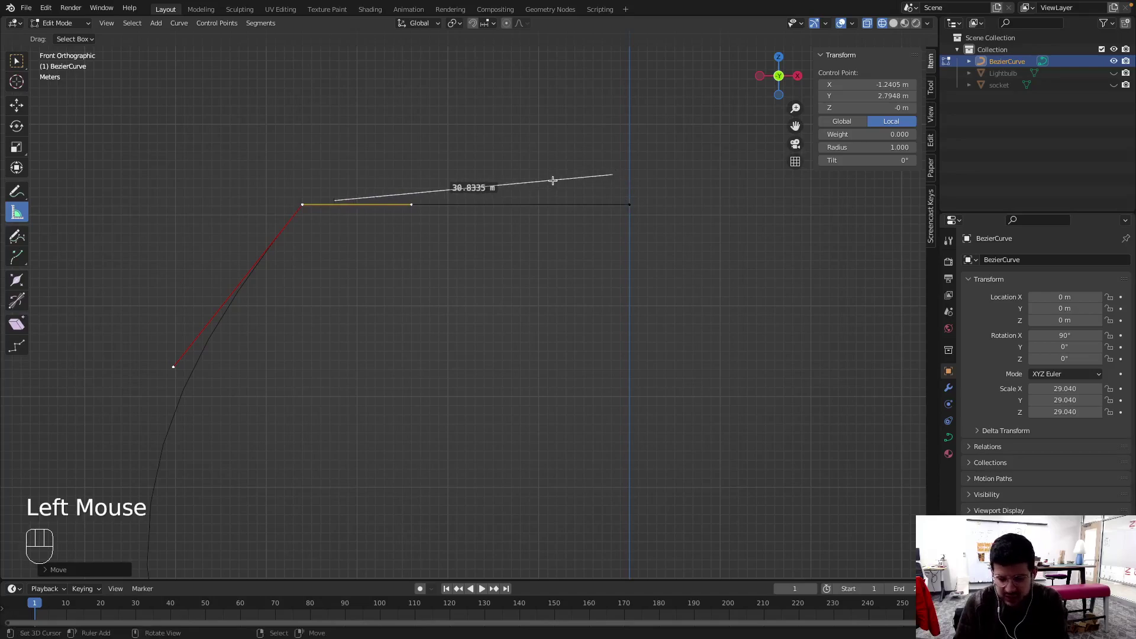
key("BackSpace")
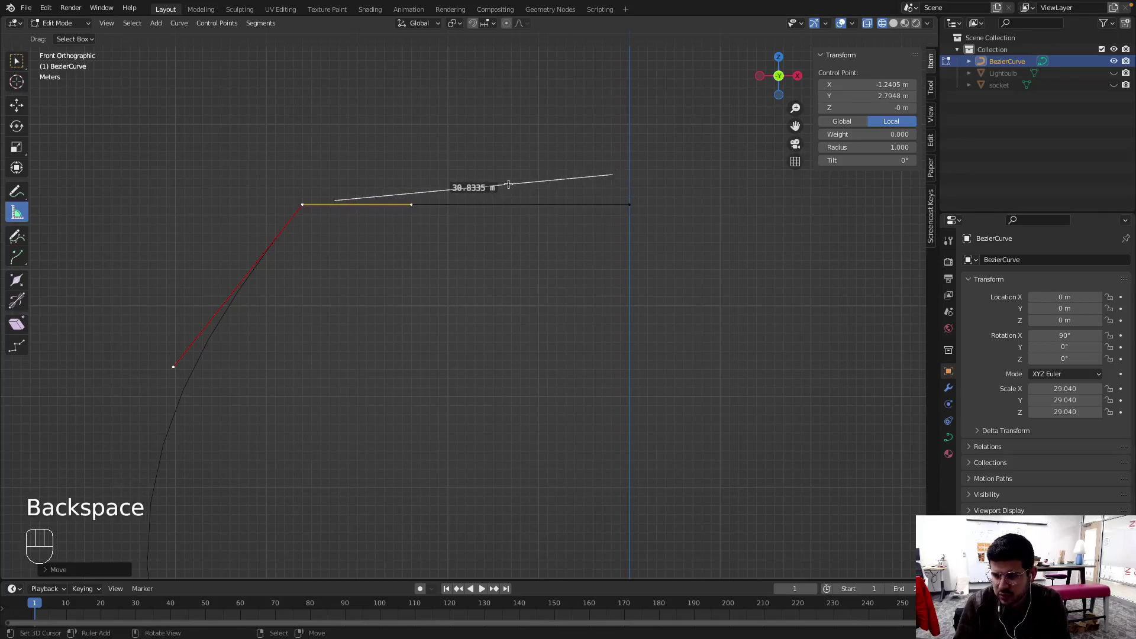
key("x")
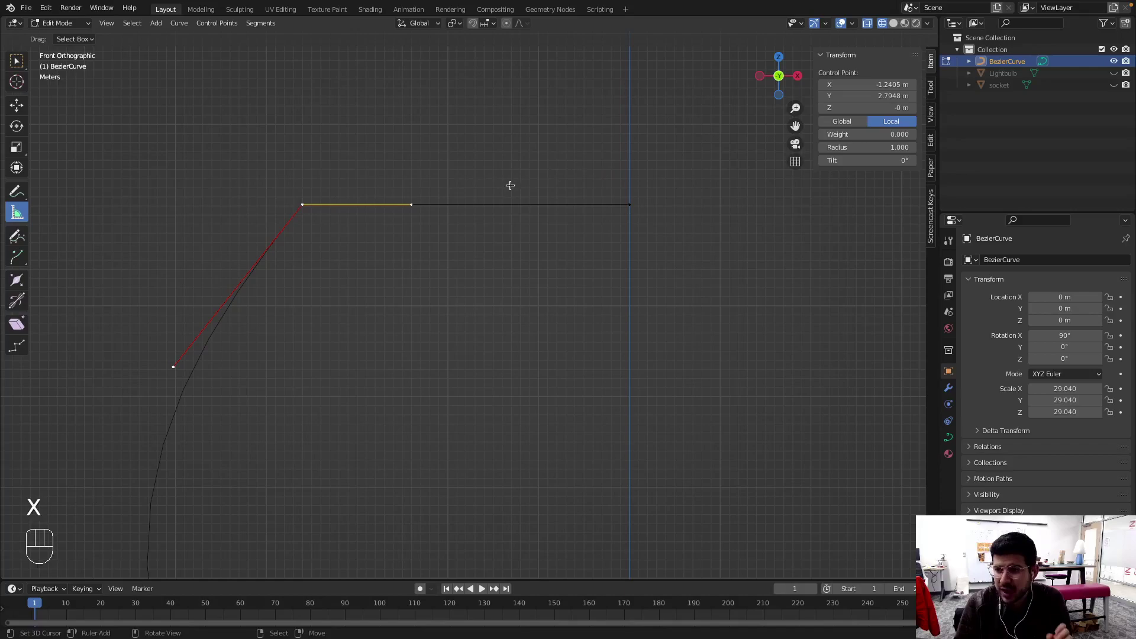
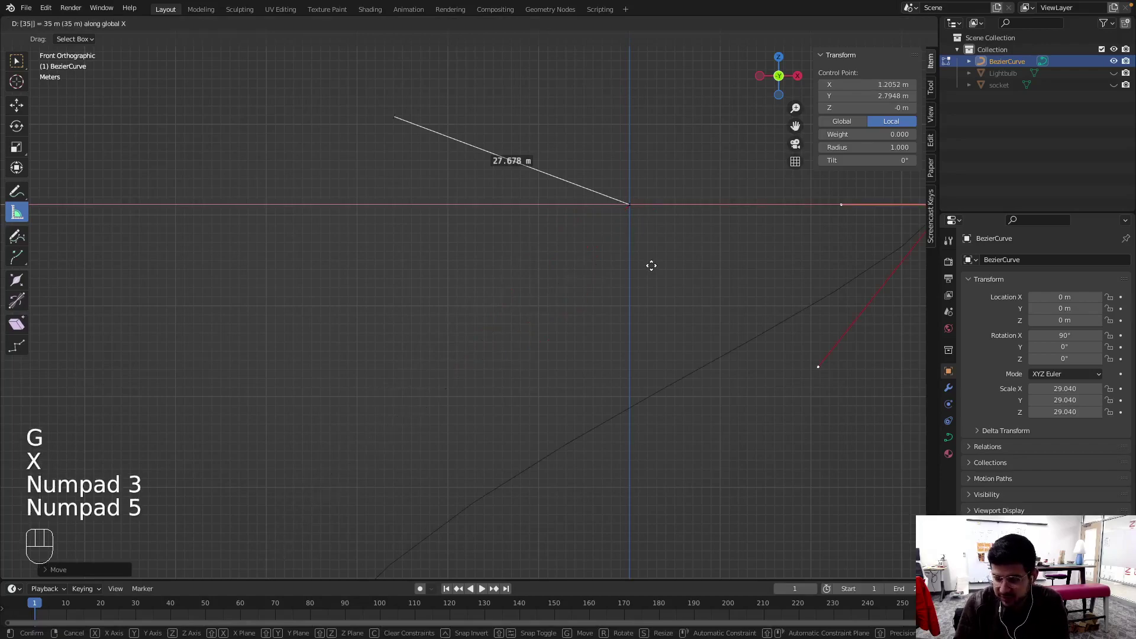
Move the top edge control points 125 m up along Z
key("KP_Subtract")
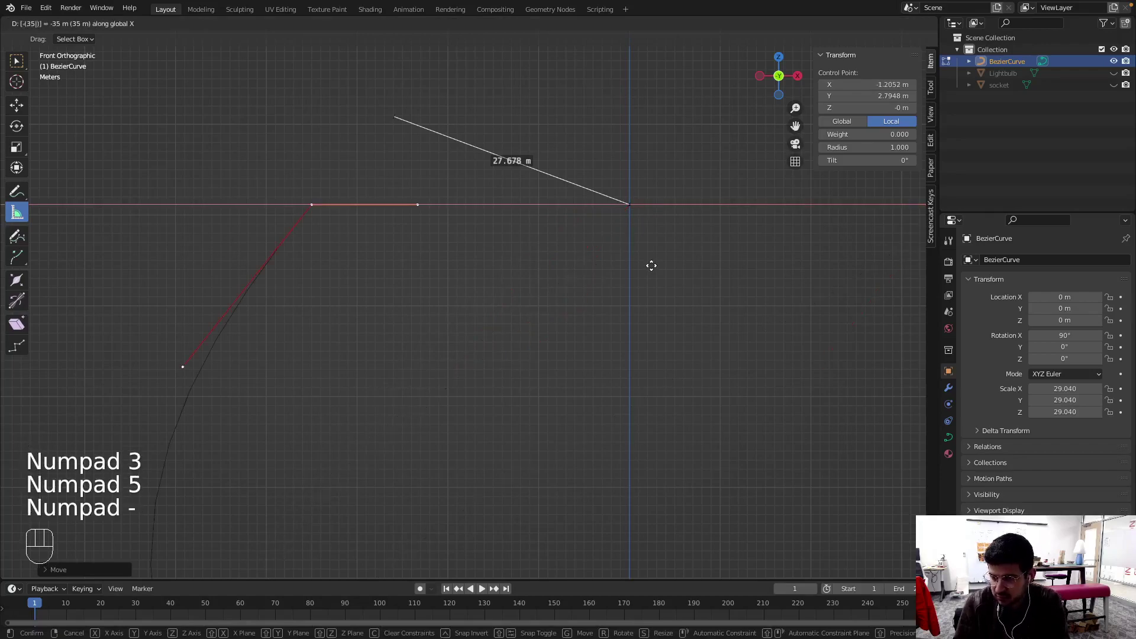
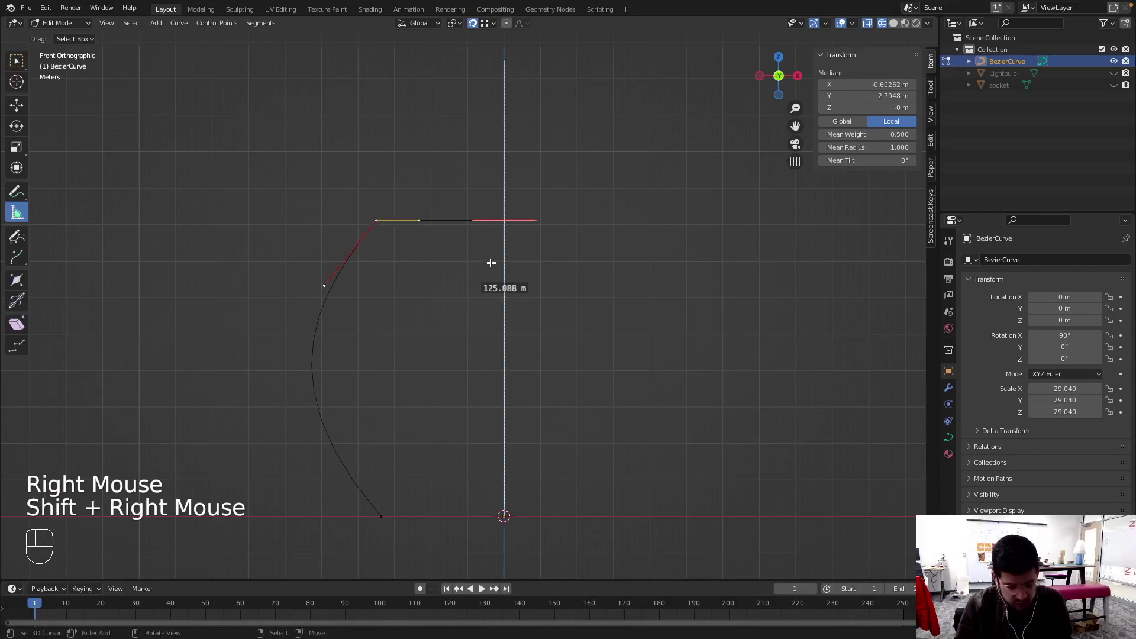
key("g")
key("z")
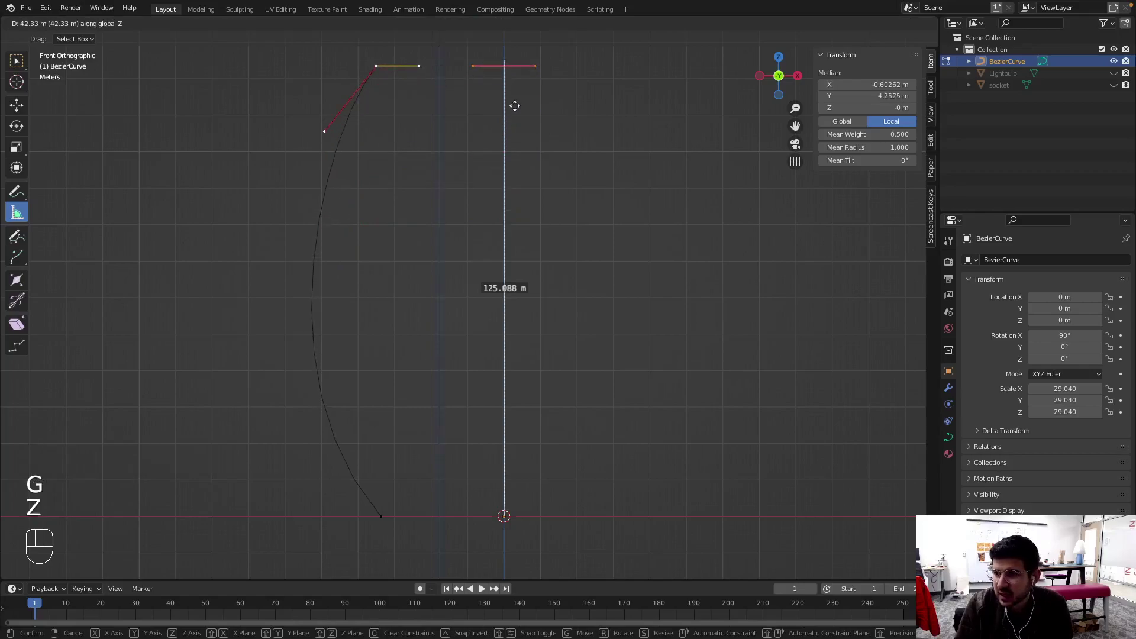
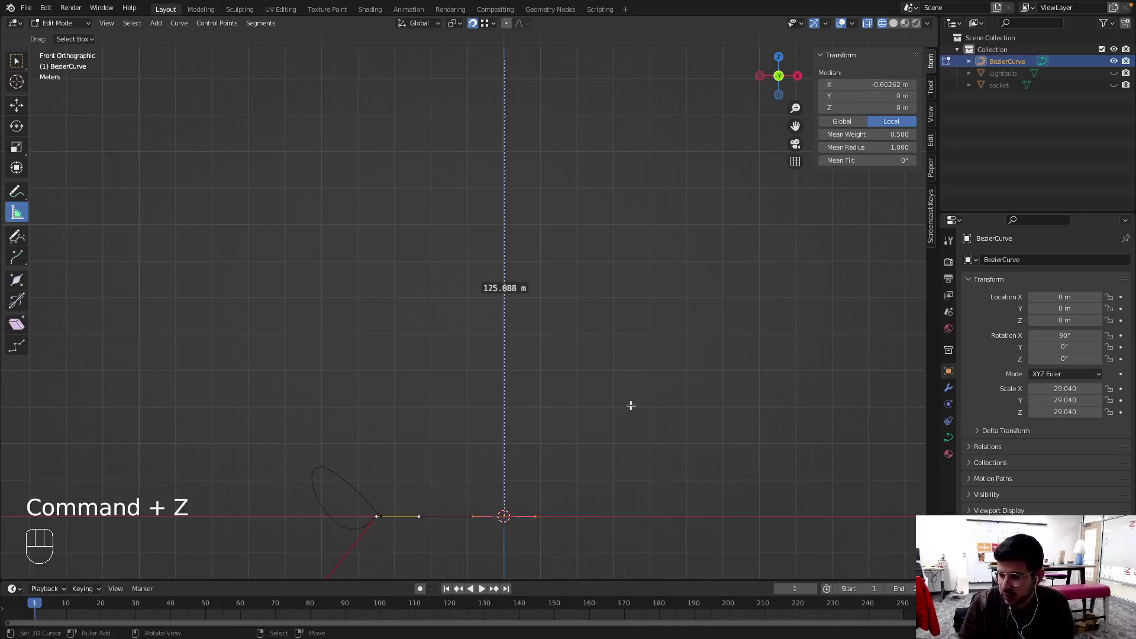
key("g")
key("z")
key("KP_1")
key("KP_2")
key("KP_5")
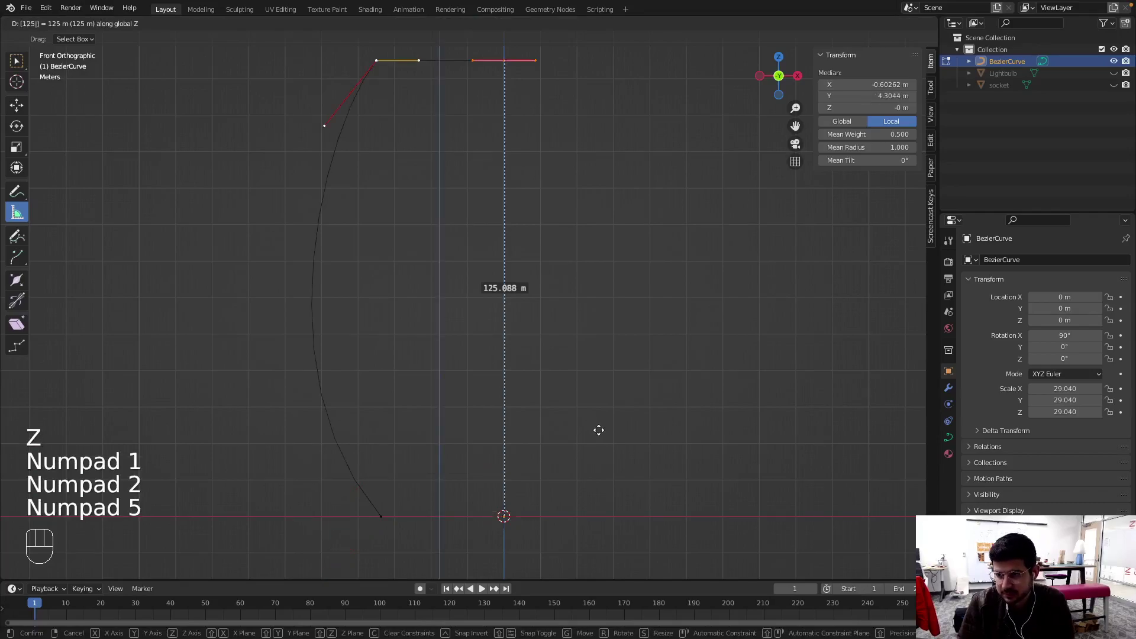
key("Return")
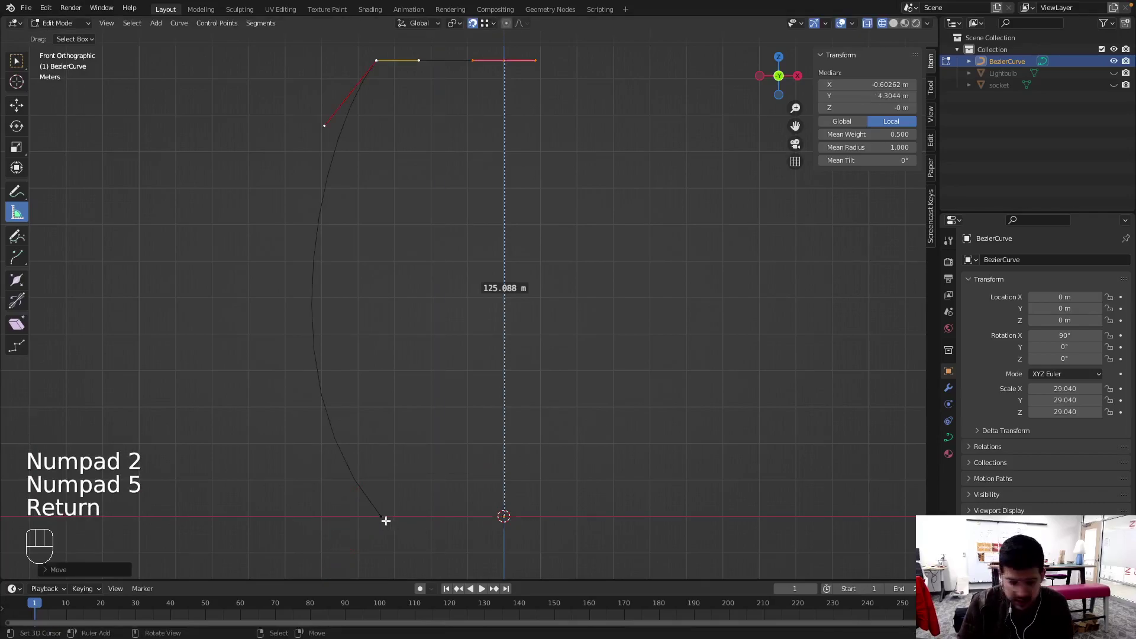
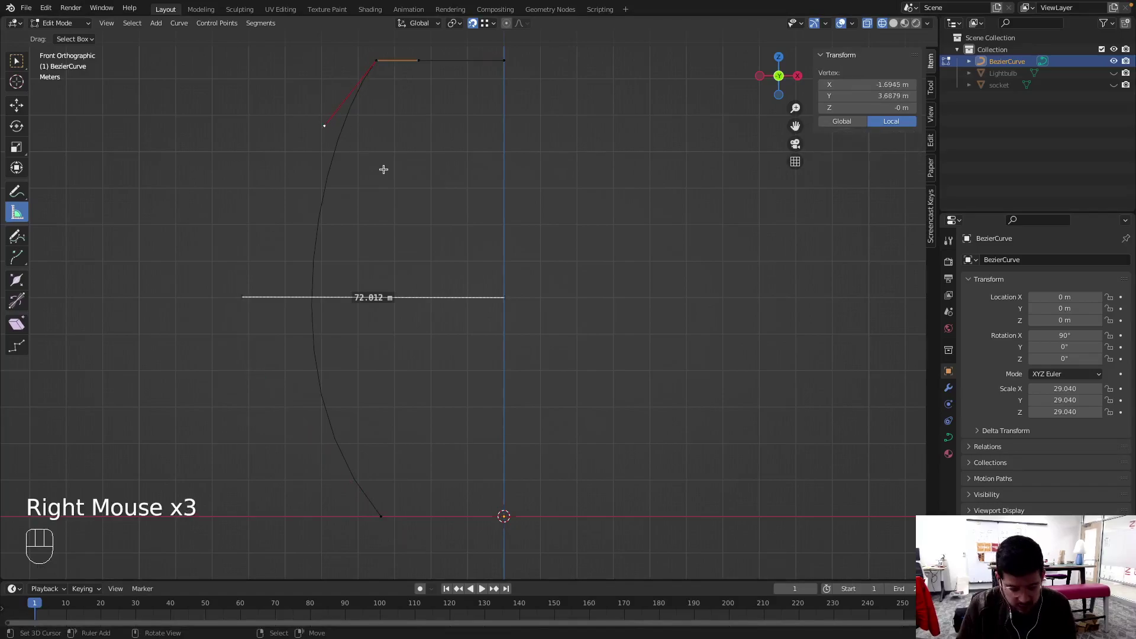
Try a horizontal offset of 97.5/2 on the base point, then cancel the move
key("g")
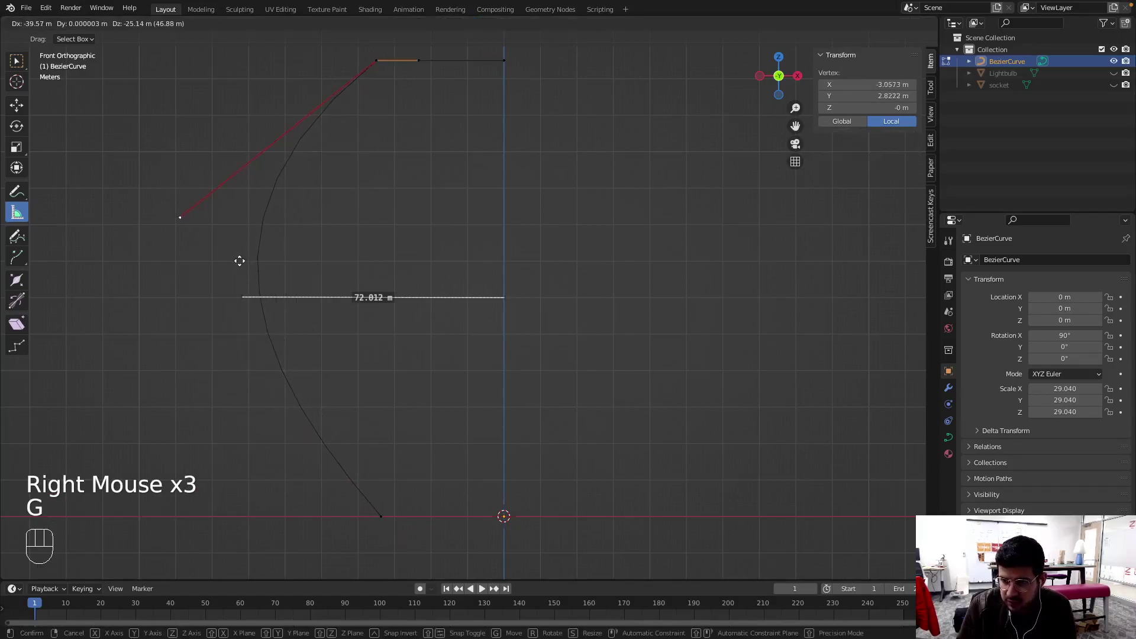
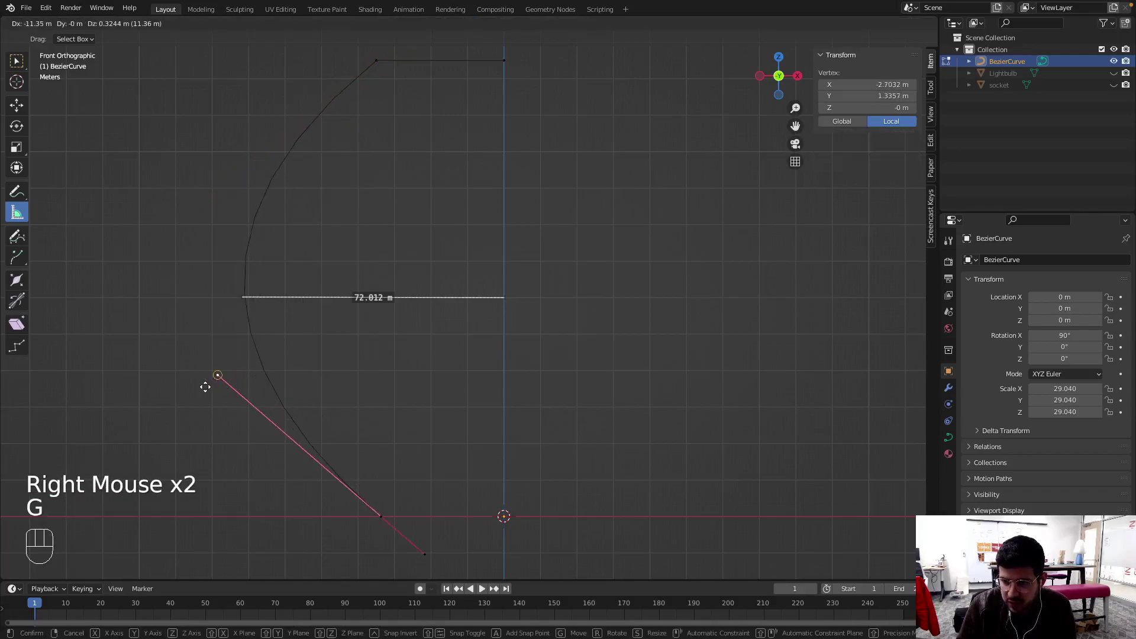
key("shift+Tab")
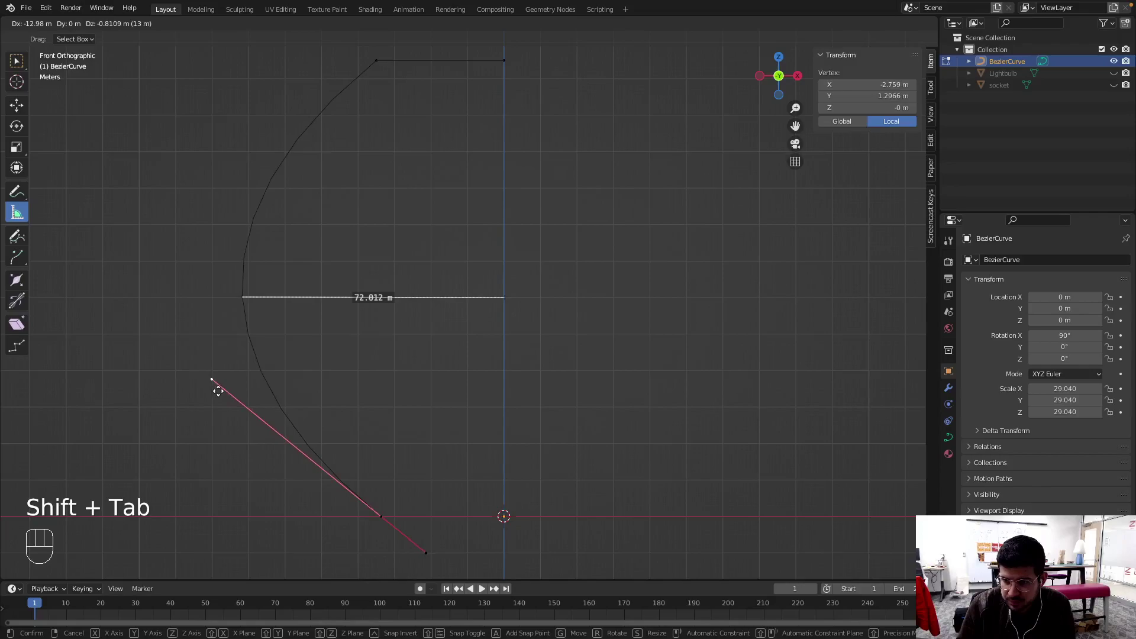
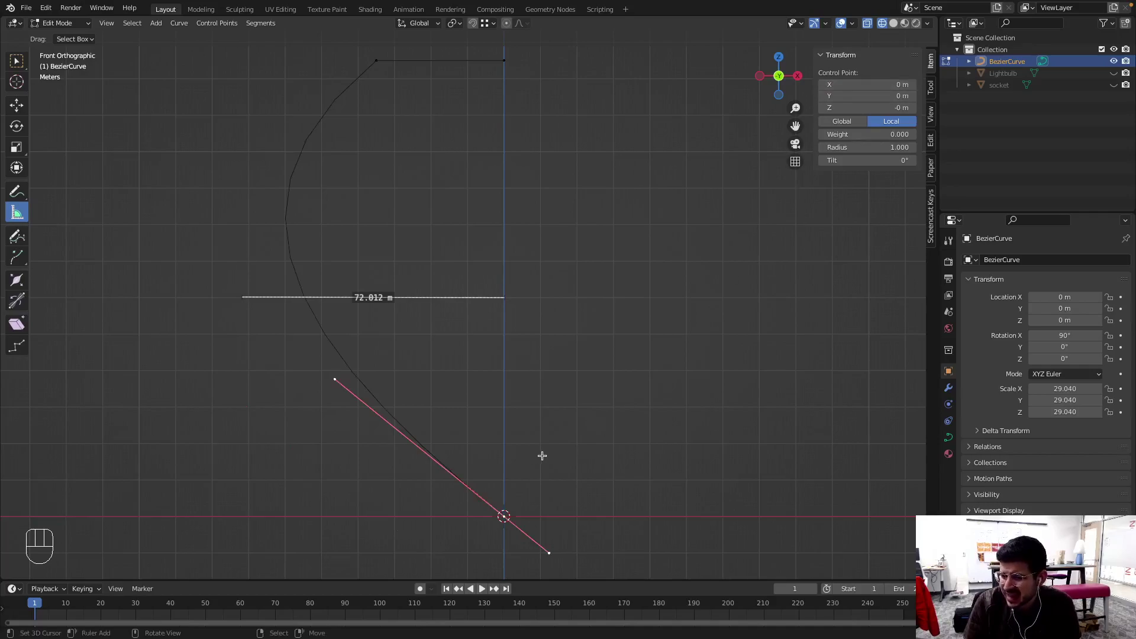
key("g")
key("x")
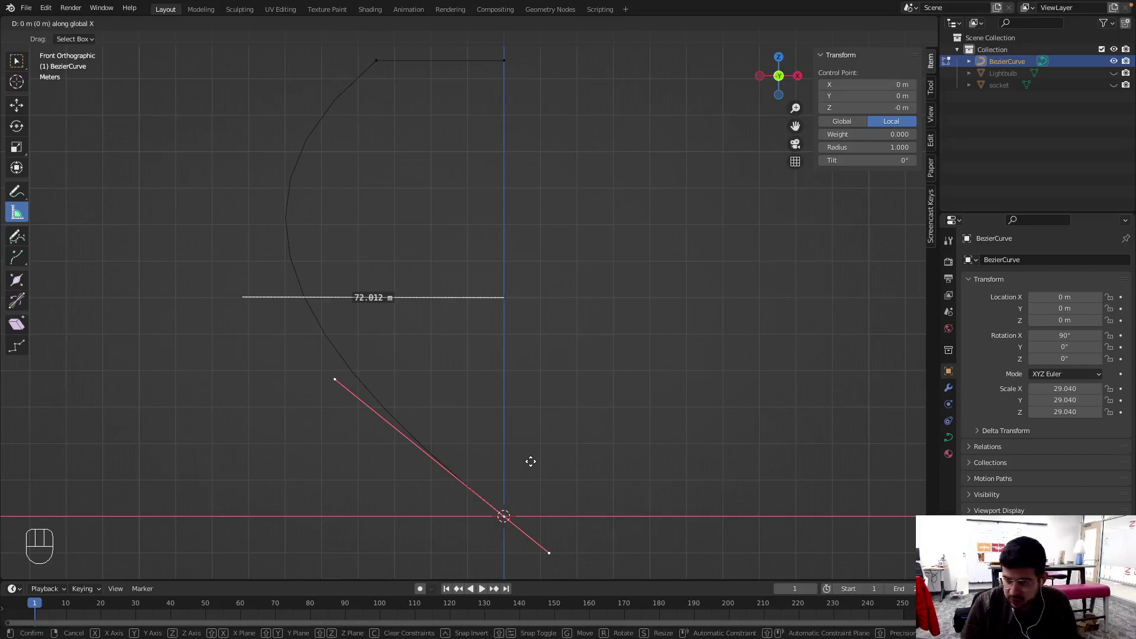
key("KP_9")
key("KP_7")
key(".")
key("KP_5")
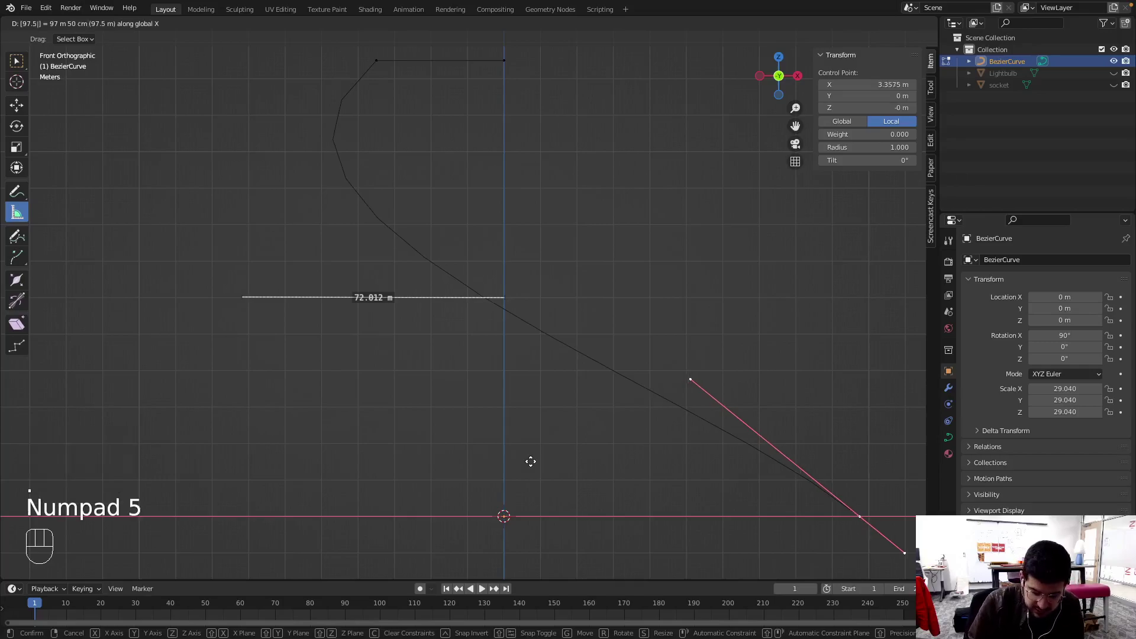
key("/")
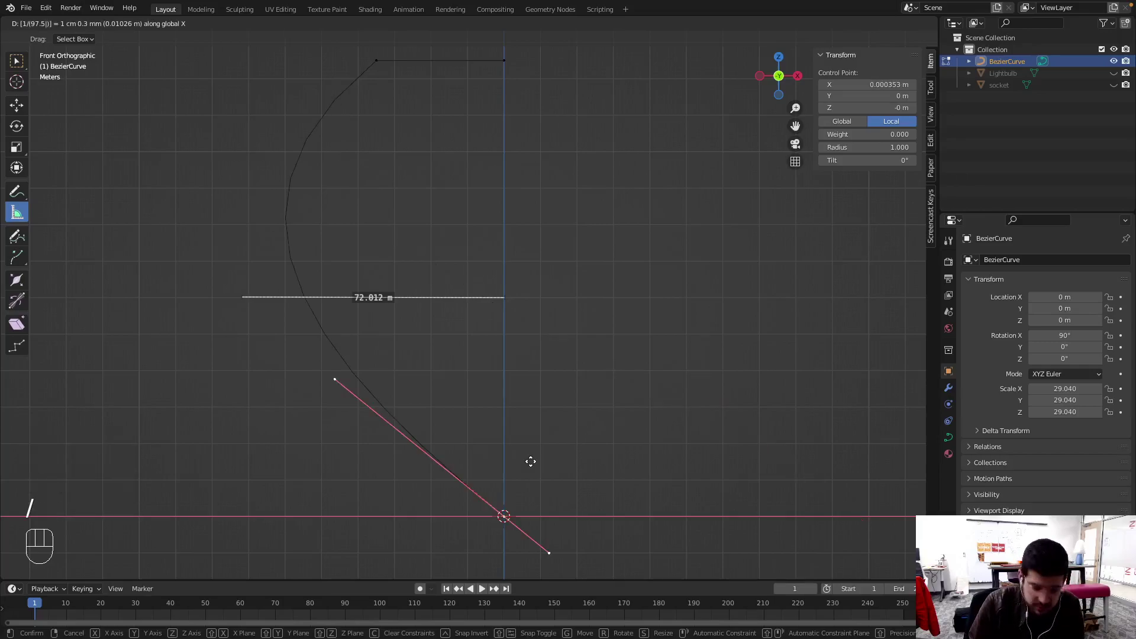
key("KP_2")
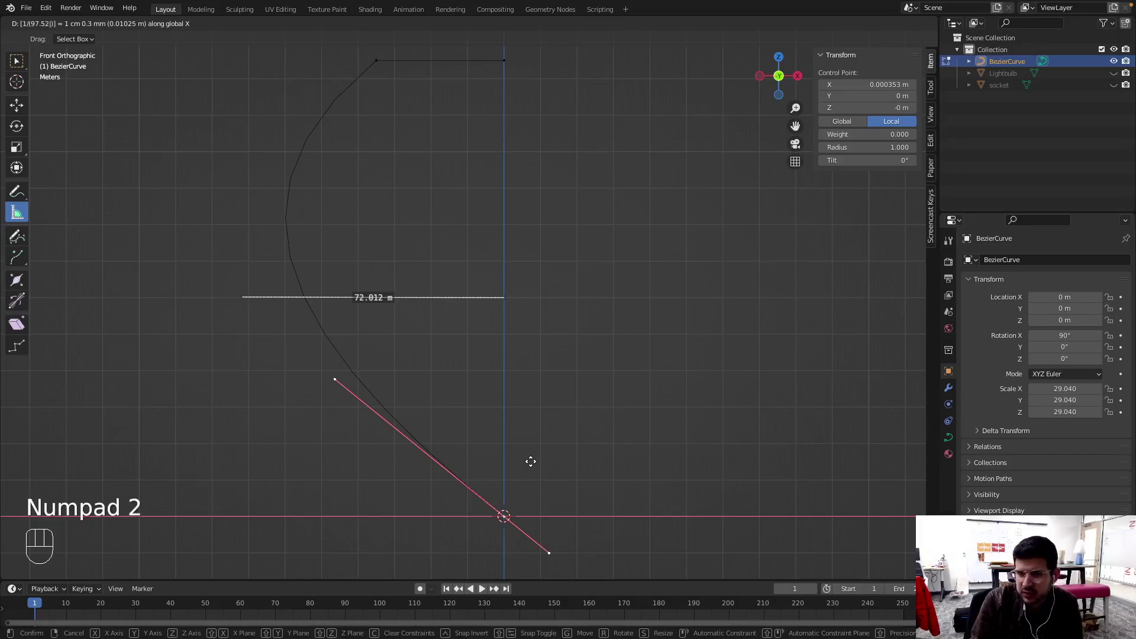
key("Escape")
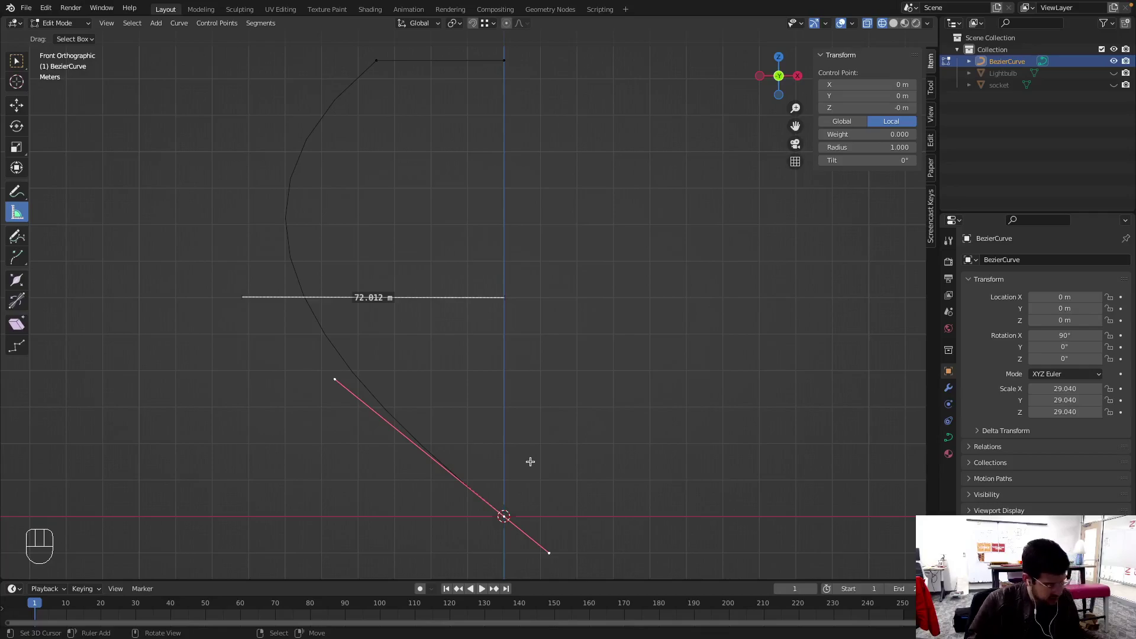
Move the base handle -48.75 m along X so the side arcs outward, then refine the arc
key("g")
key("x")
key("KP_4")
key("KP_8")
key(".")
key("KP_7")
key("KP_5")
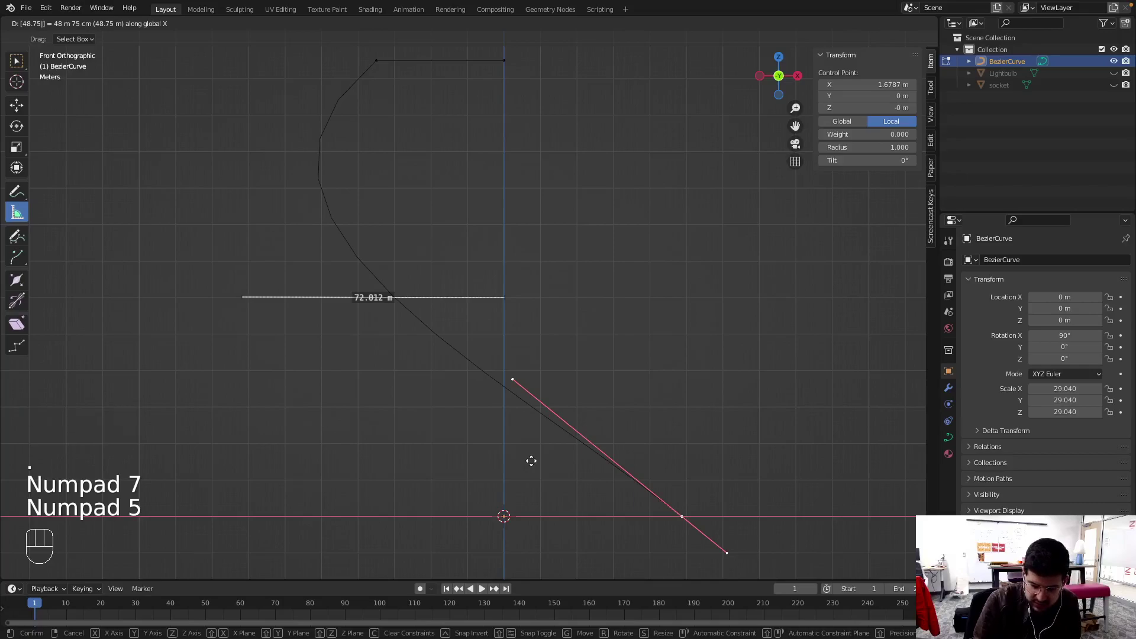
key("KP_Subtract")
key("Return")
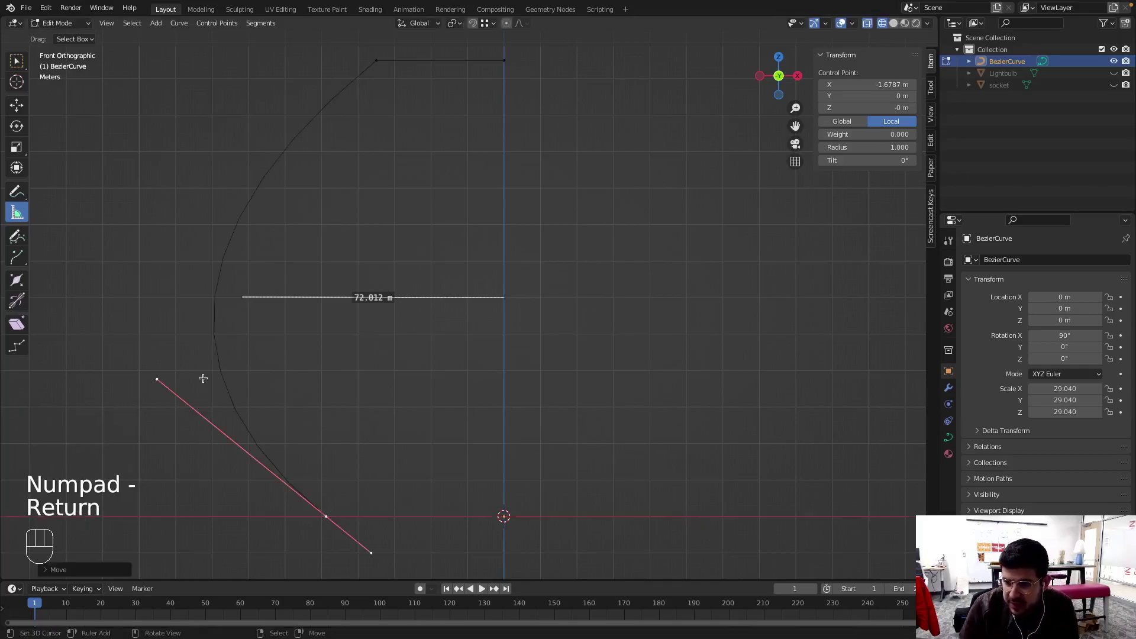
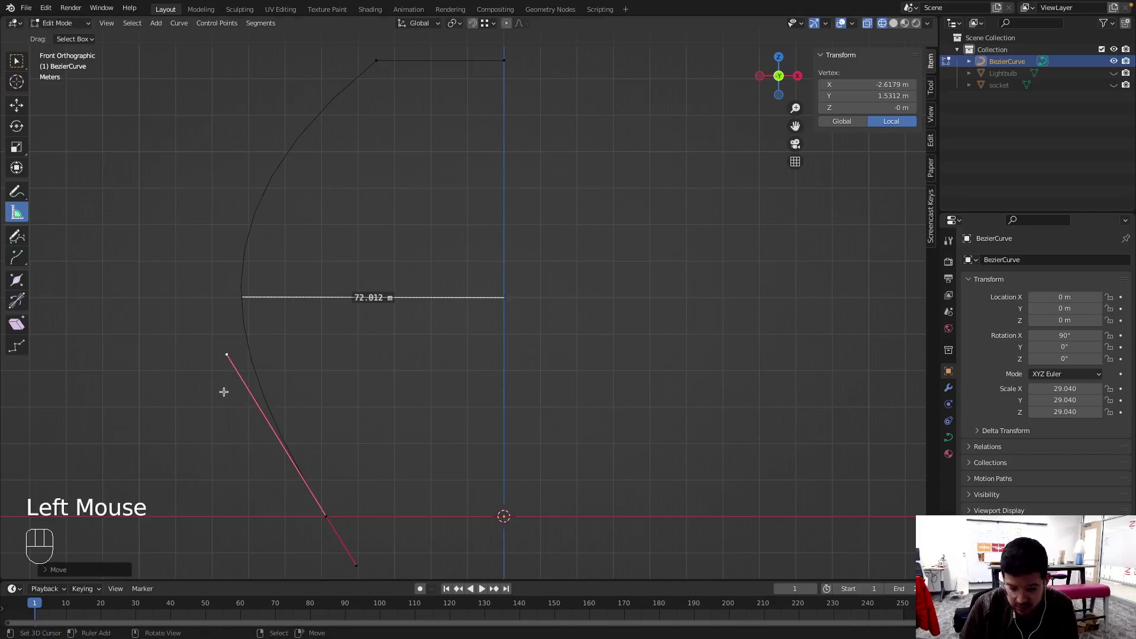
key("g")
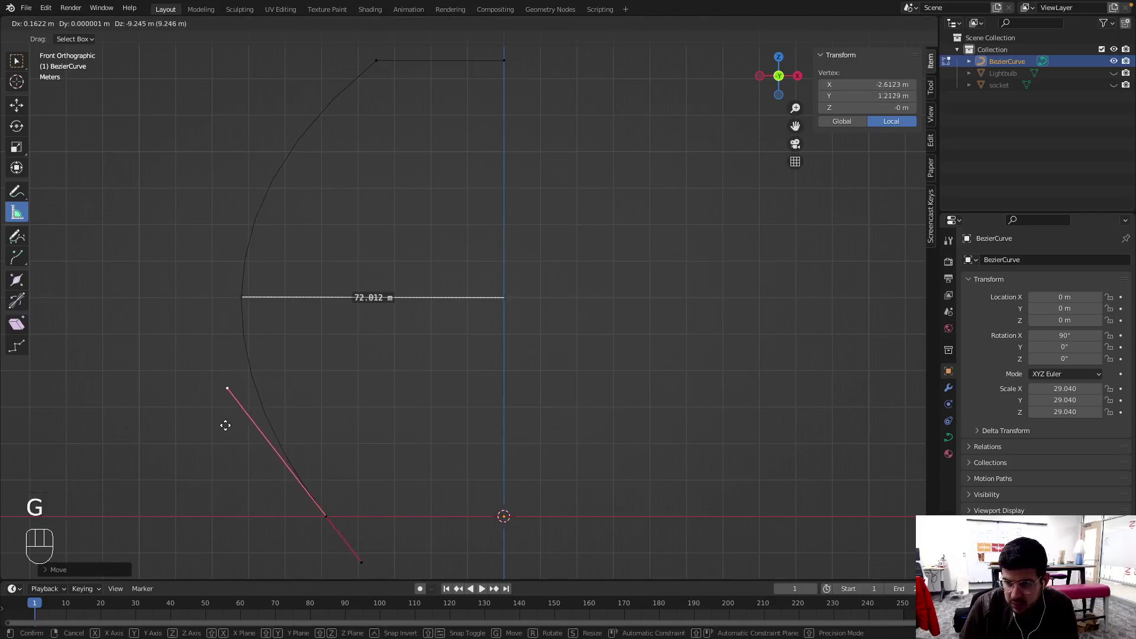
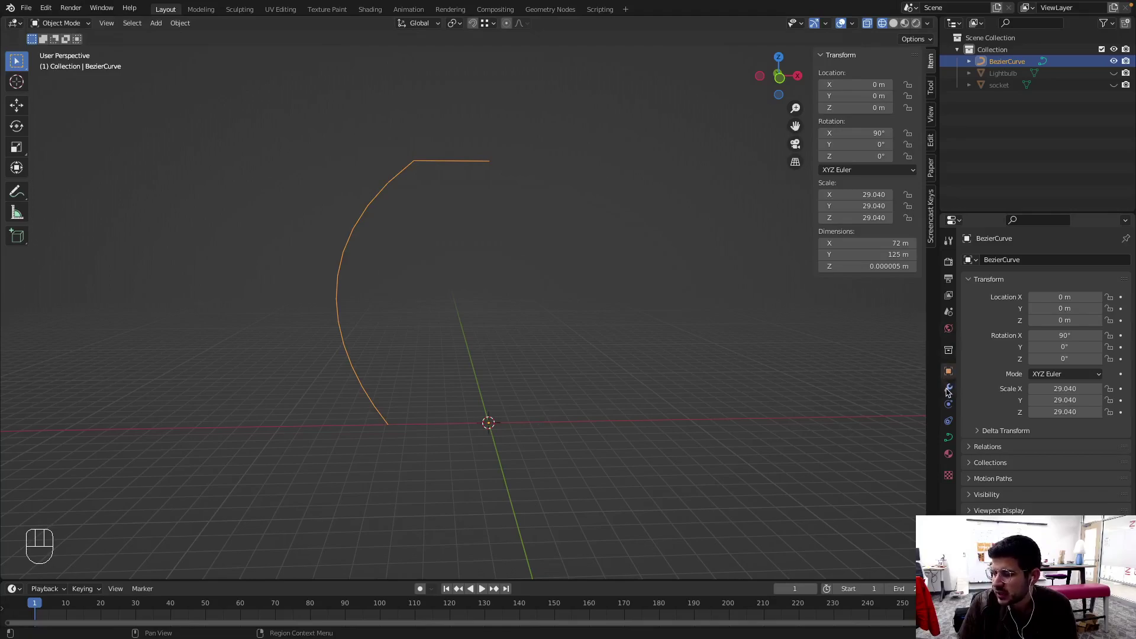
Add a Screw modifier on the Y axis and inspect the spun shade in solid shading
left_click(951, 388)
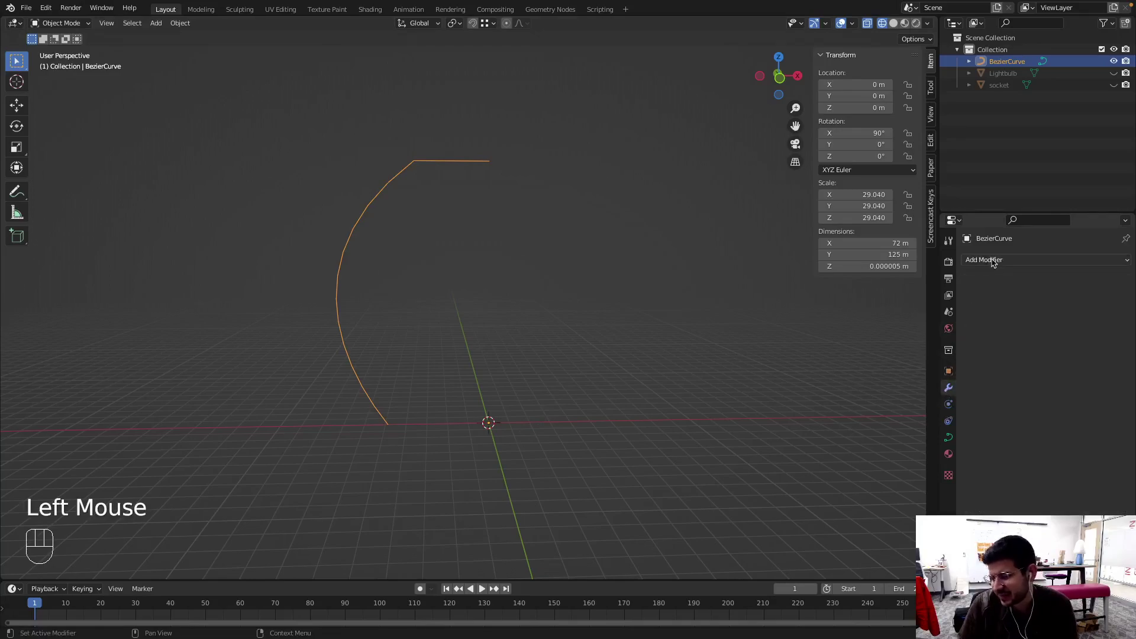
left_click_drag(999, 258, 926, 399)
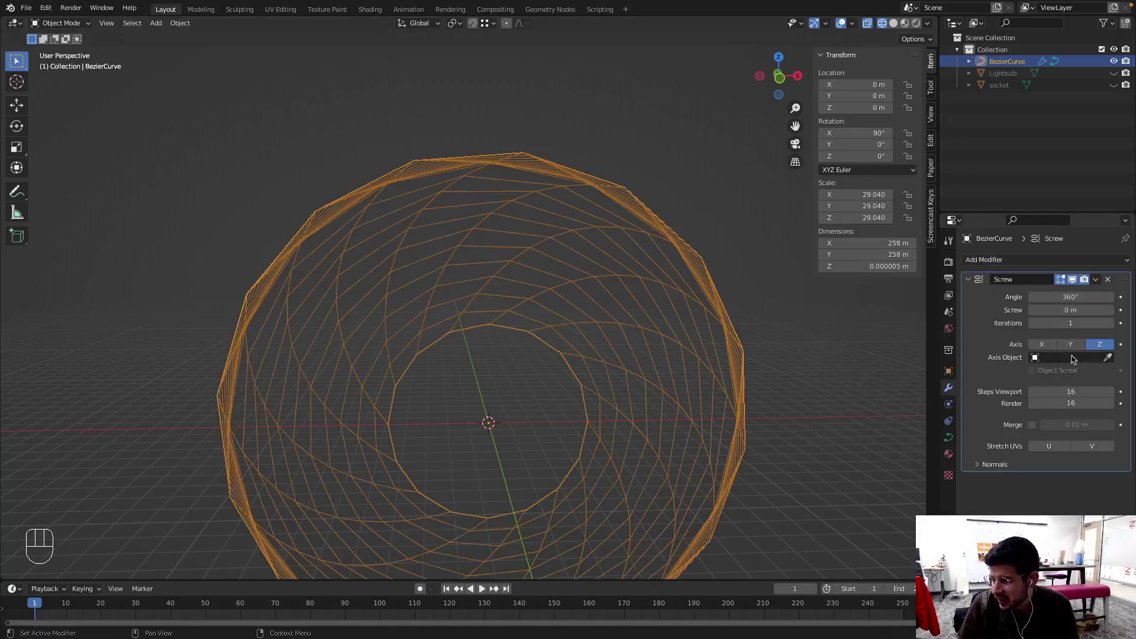
left_click(1073, 349)
left_click_drag(545, 372, 621, 313)
key("z")
scroll("down", 3)
left_click_drag(516, 293, 512, 436)
scroll("down", 3)
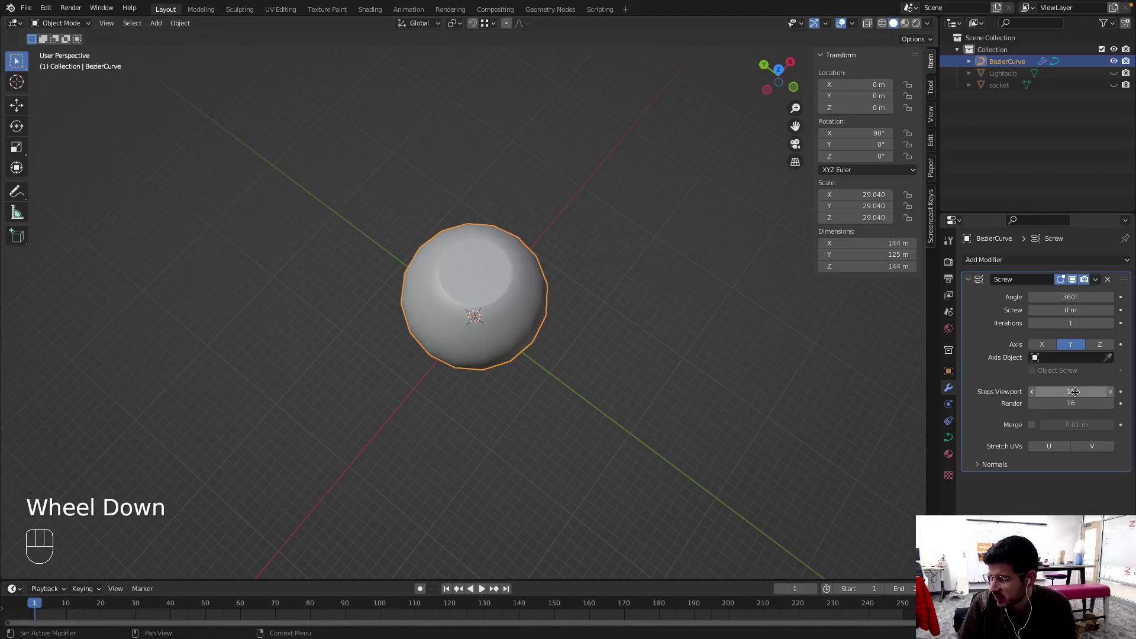
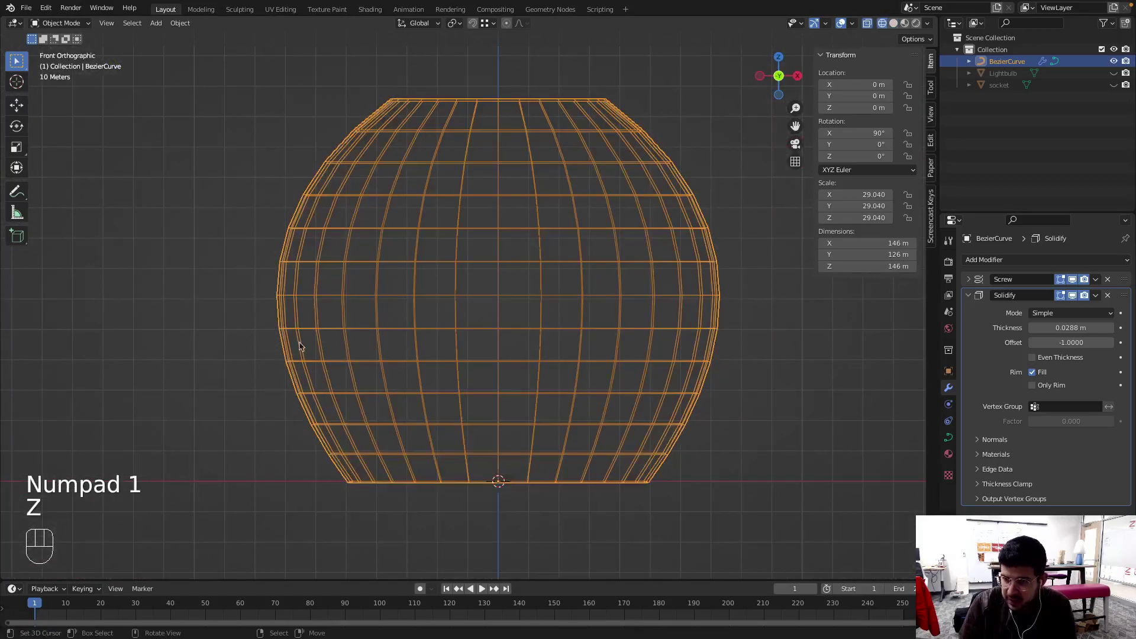
Zoom into the shade's rim and start measuring across the wall with the Ruler tool
scroll("up", 3)
scroll("up", 3)
left_click_drag(224, 317, 557, 365)
scroll("up", 3)
middle_click(281, 333)
scroll("up", 3)
left_click_drag(349, 370, 442, 319)
left_click(23, 190)
left_click(25, 216)
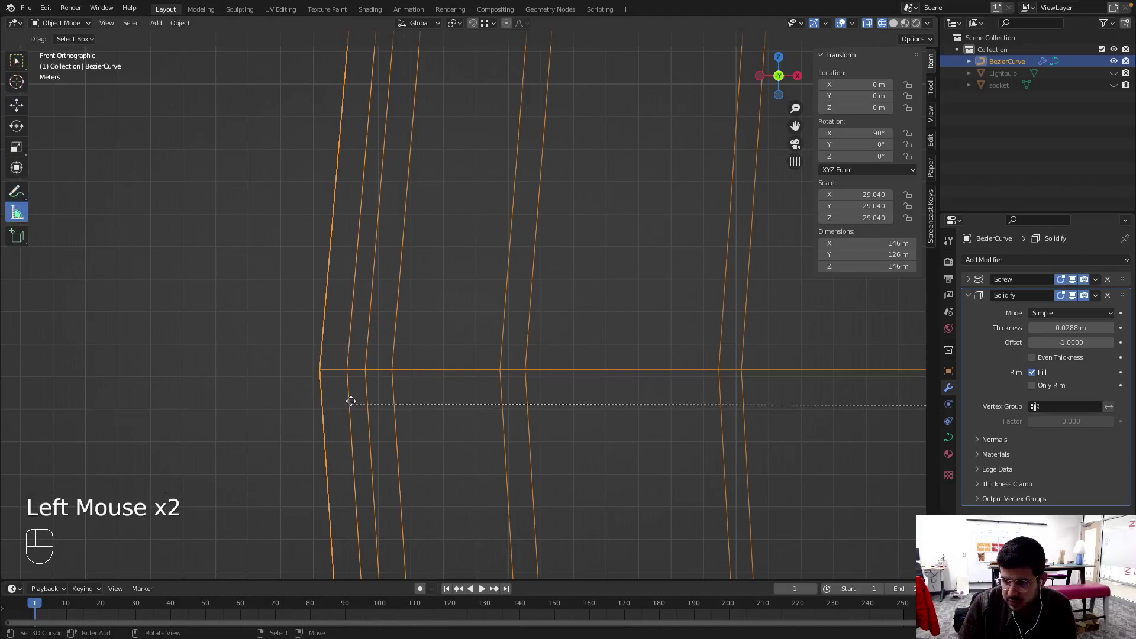
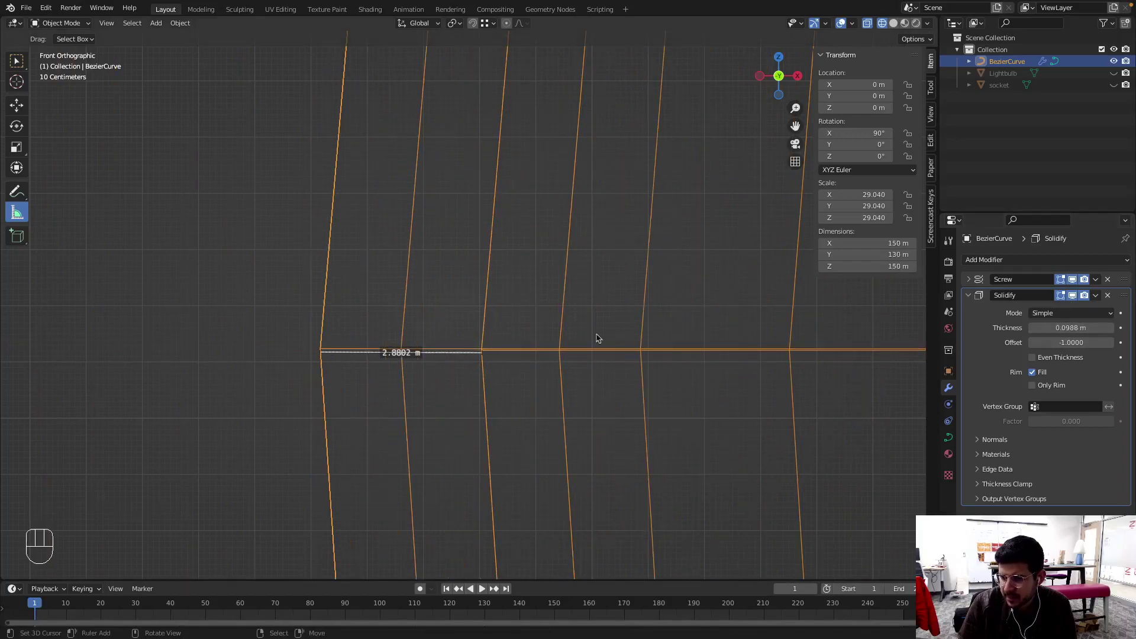
scroll("down", 3)
middle_click(650, 333)
left_click_drag(536, 340, 543, 278)
key("z")
left_click_drag(559, 310, 508, 315)
left_click_drag(111, 20, 217, 267)
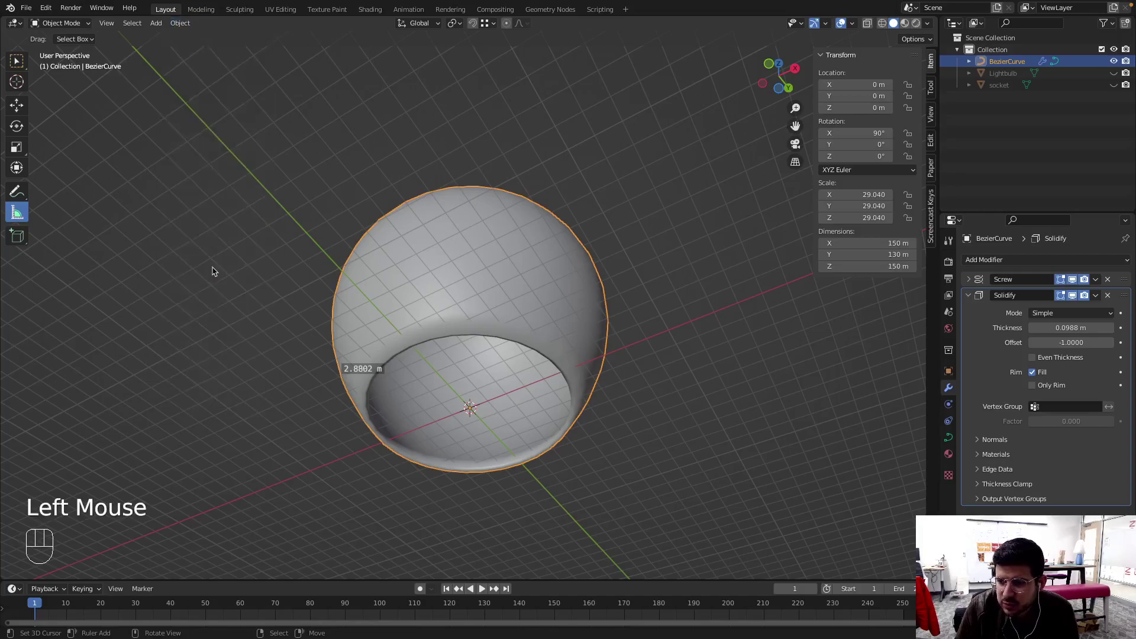
left_click_drag(462, 336, 792, 293)
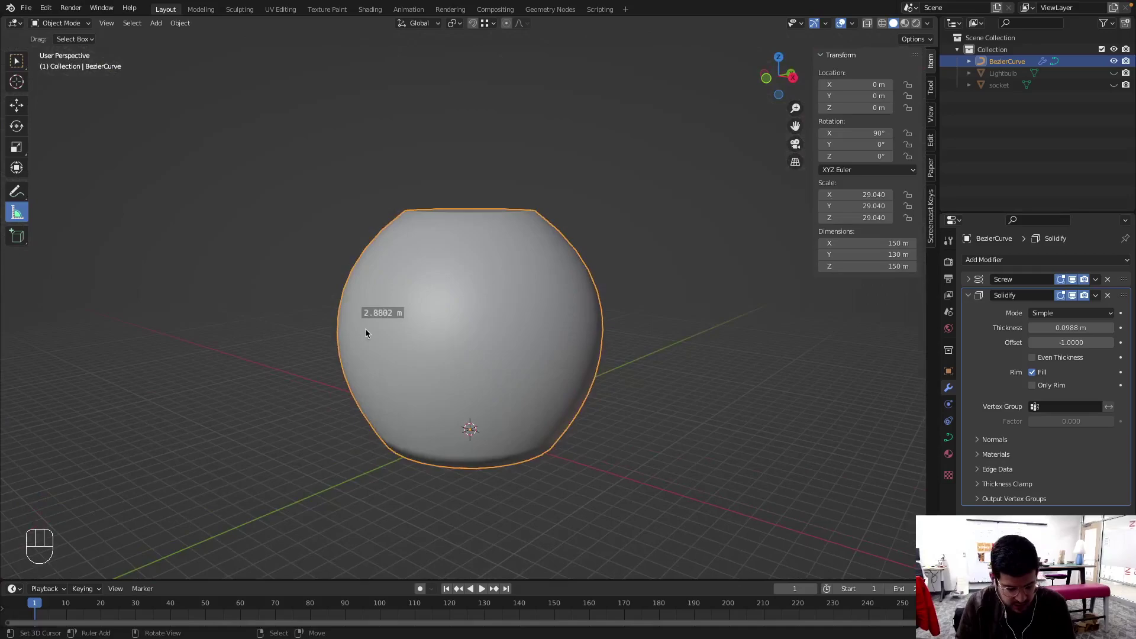
key("x")
left_click_drag(446, 342, 463, 310)
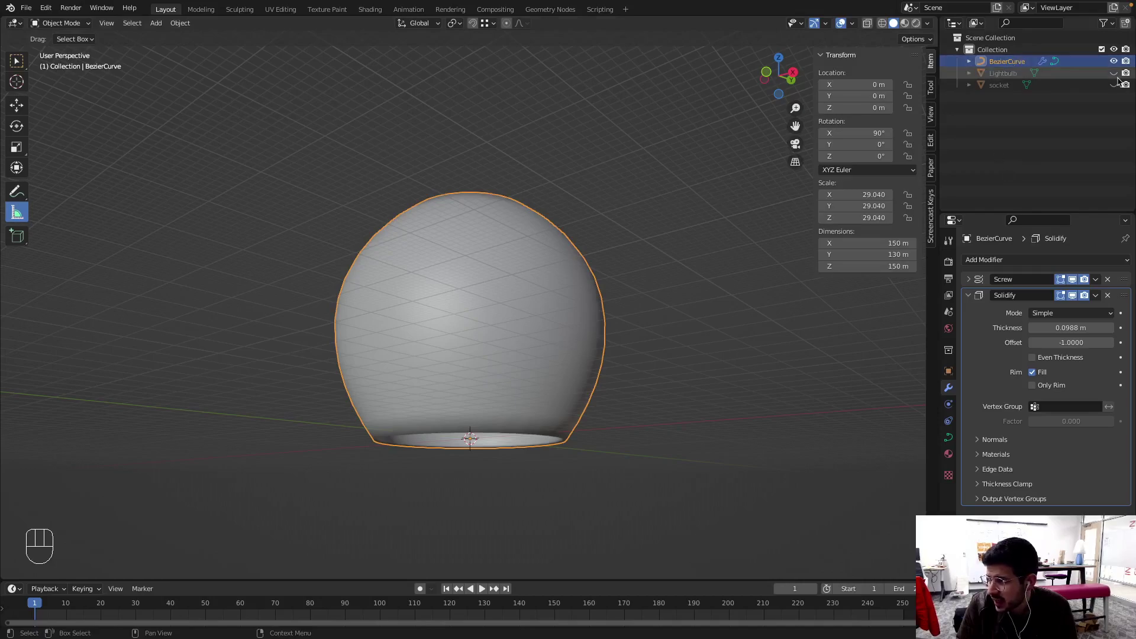
Unhide the Lightbulb and socket, view the shade in wireframe and select both objects
left_click(1122, 74)
left_click(1122, 87)
left_click_drag(730, 323, 644, 273)
key("z")
left_click_drag(553, 283, 562, 364)
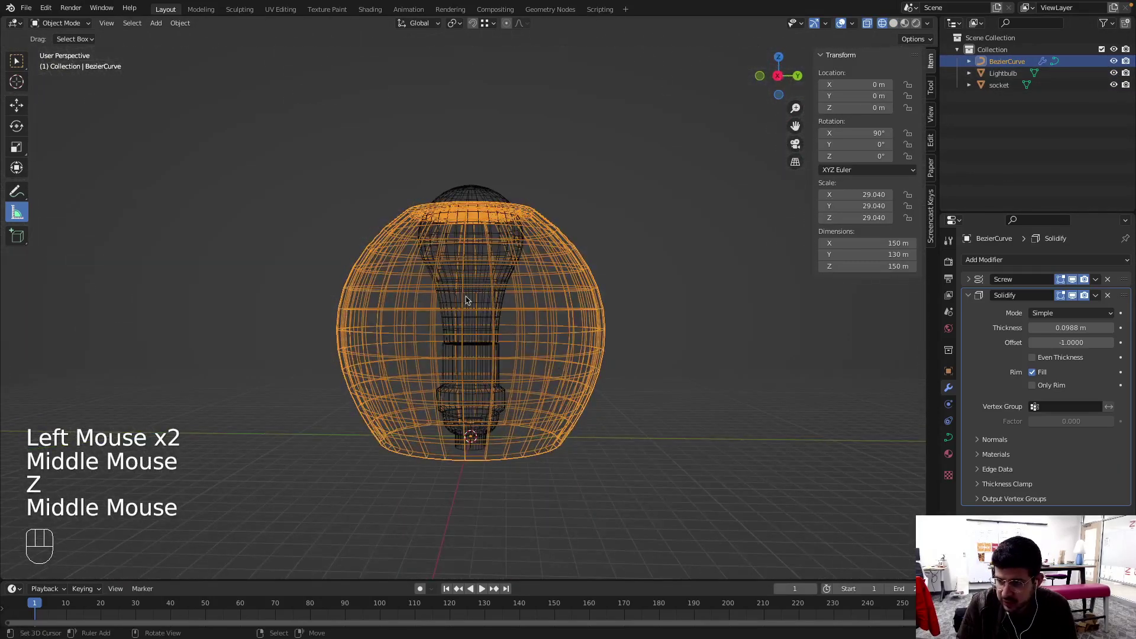
left_click(483, 193)
right_click(483, 193)
right_click(477, 418)
middle_click(487, 378)
left_click_drag(497, 393, 493, 378)
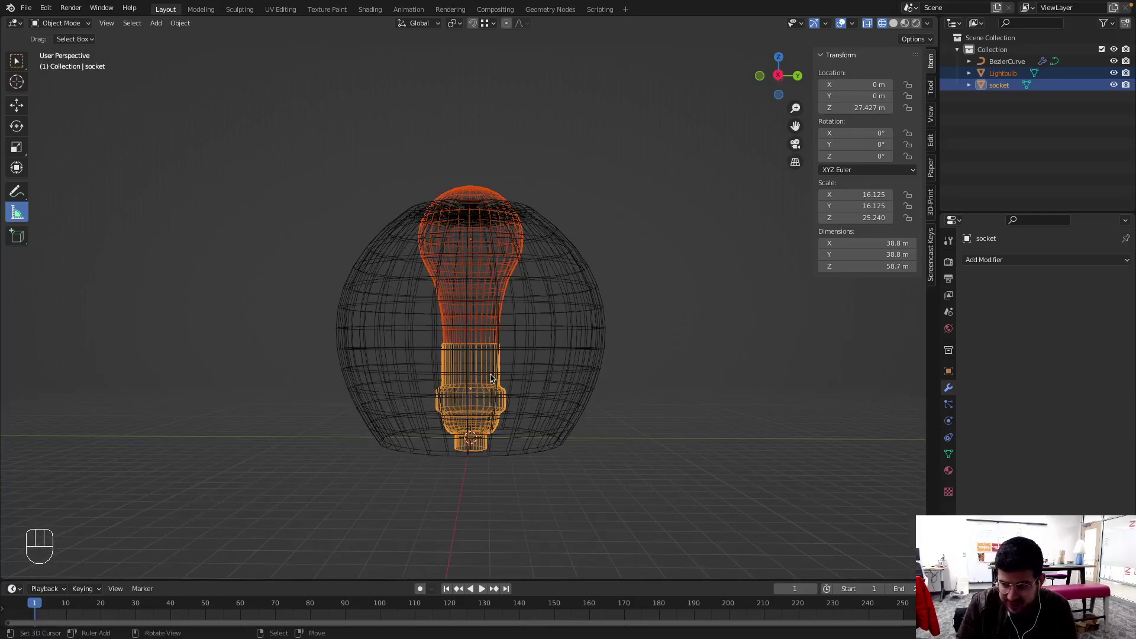
Move the bulb and socket down along Z so the socket hangs just below the shade's rim
key("g")
key("z")
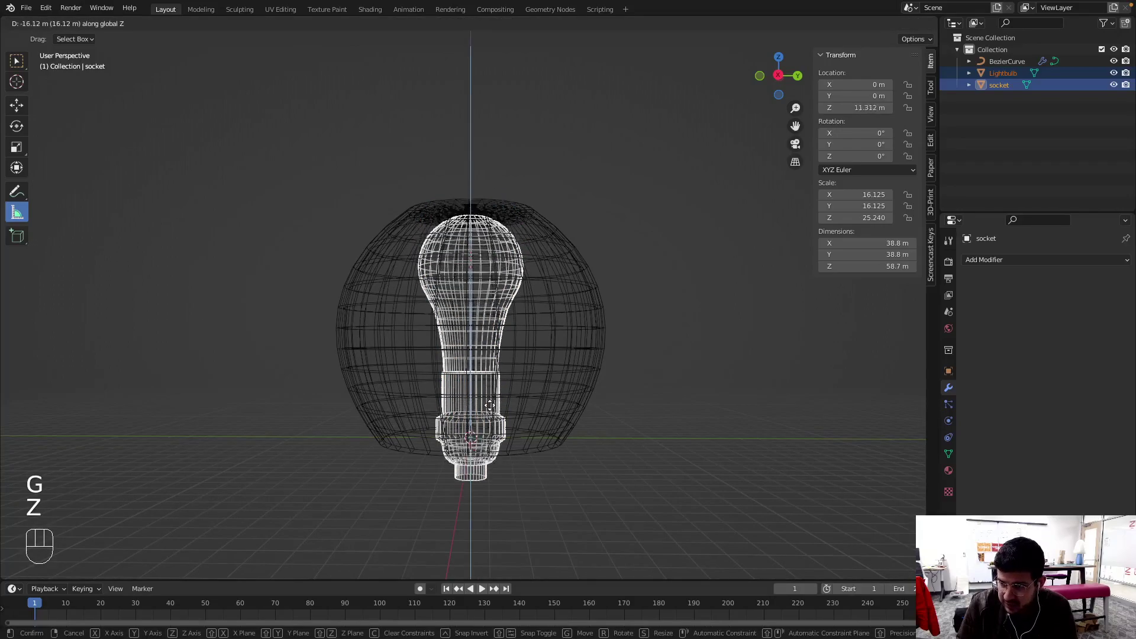
left_click(490, 459)
key("KP_1")
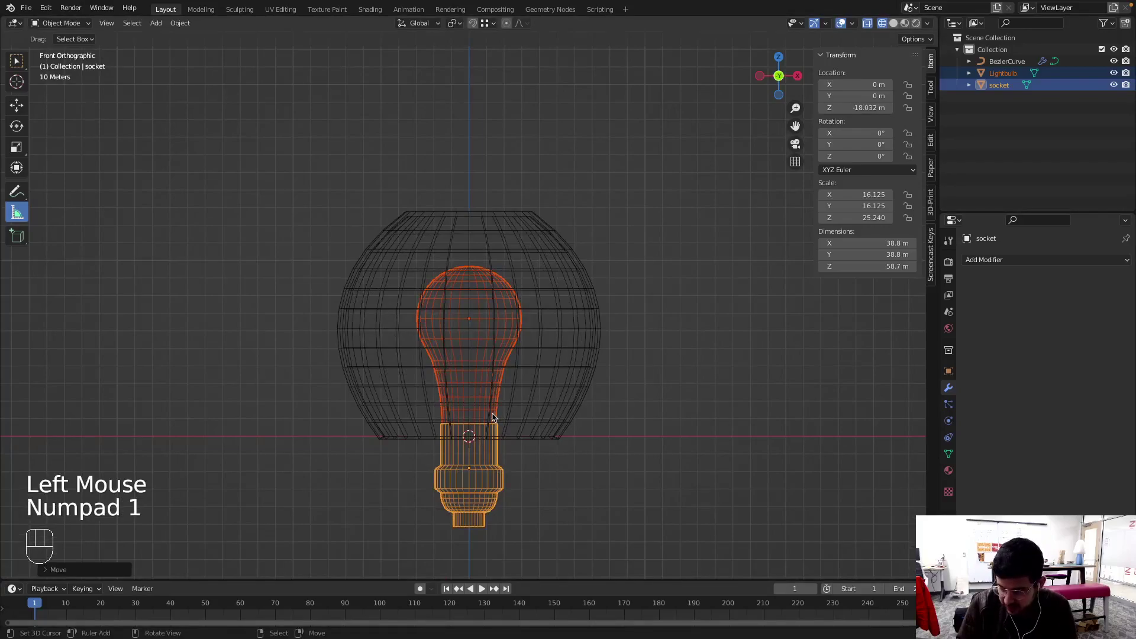
key("g")
key("z")
left_click(496, 411)
Check the fit from around and front view, then add a new sphere at the centre
left_click_drag(517, 465, 602, 431)
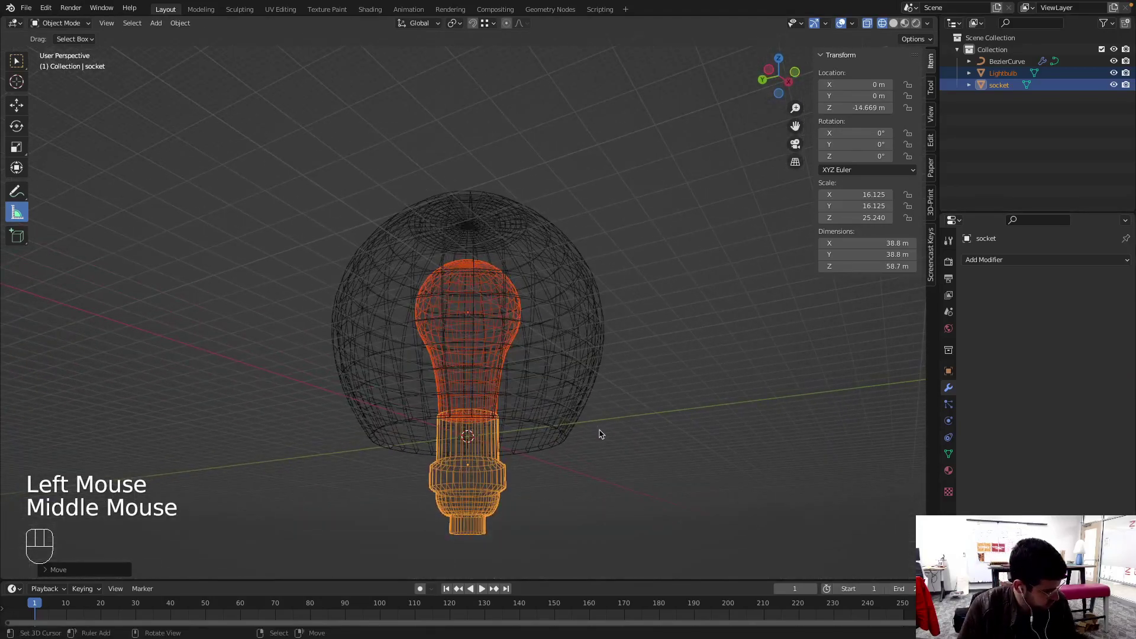
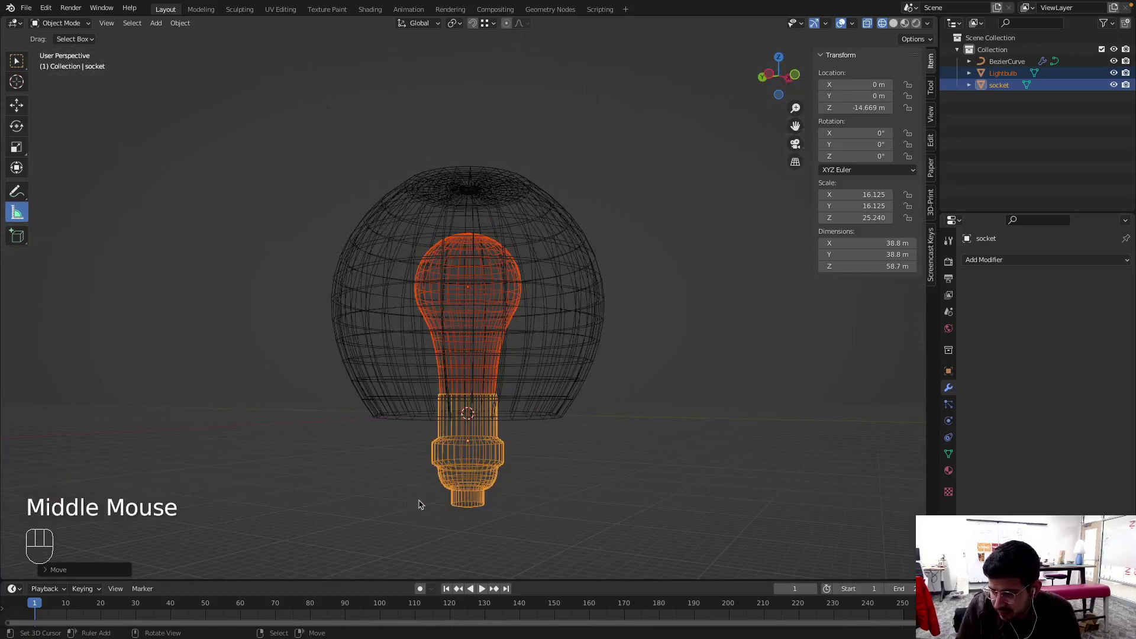
middle_click(511, 402)
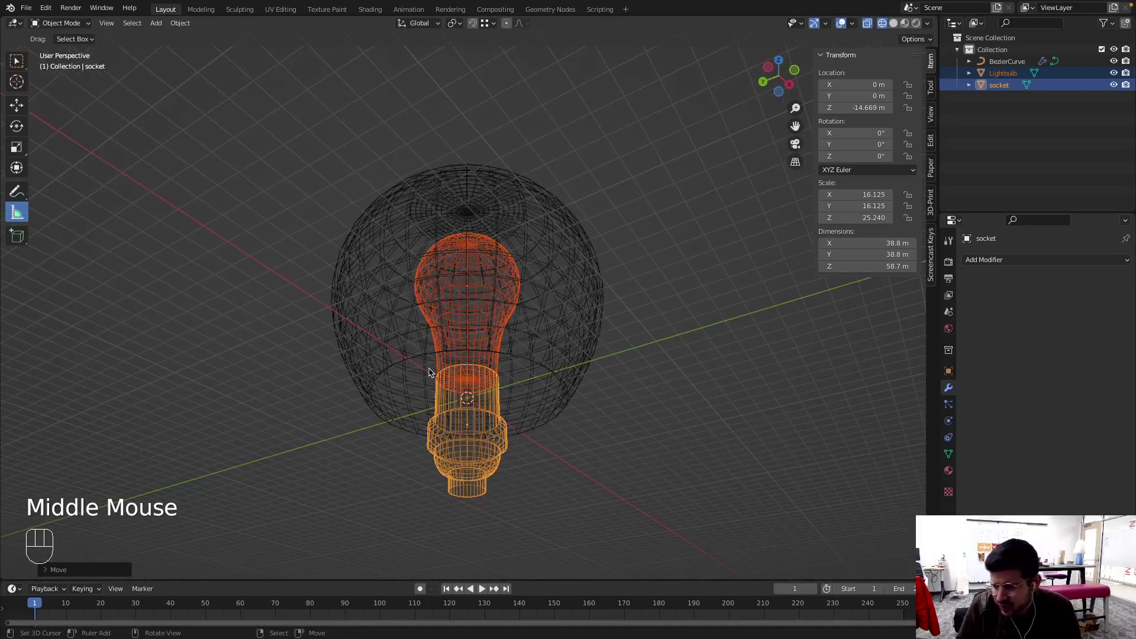
left_click_drag(484, 404, 485, 430)
key("KP_1")
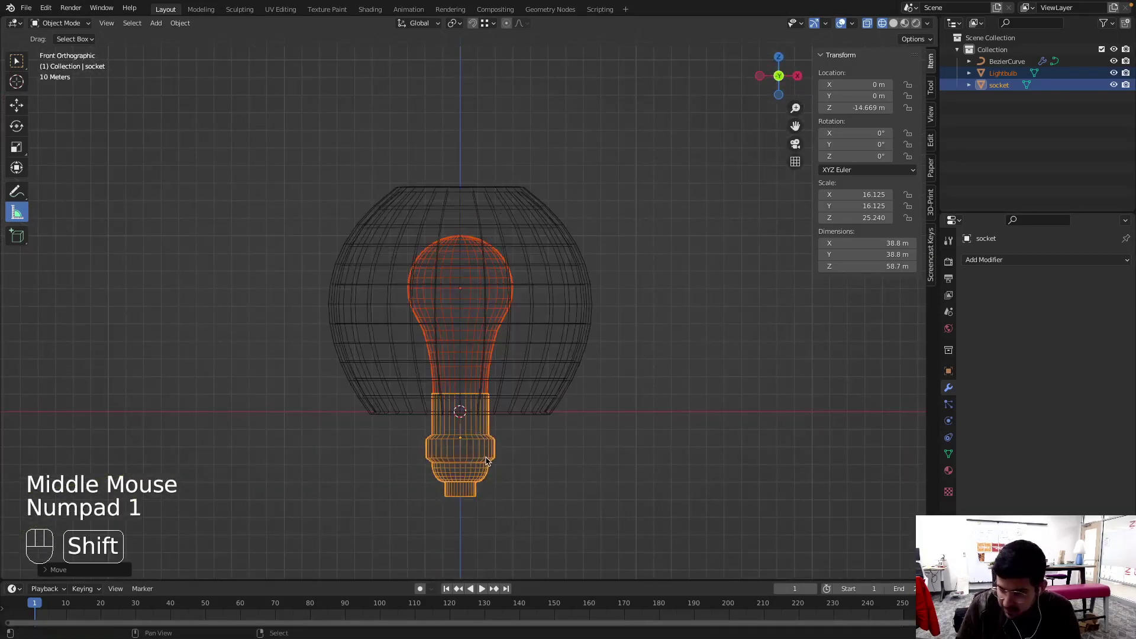
key("shift+c")
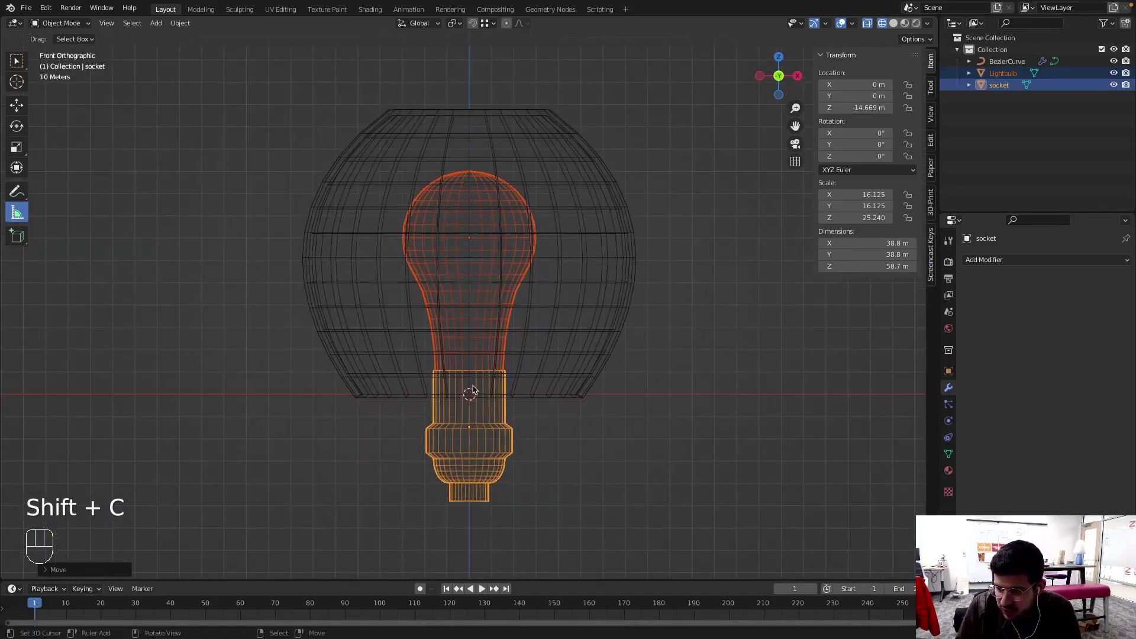
key("shift+a")
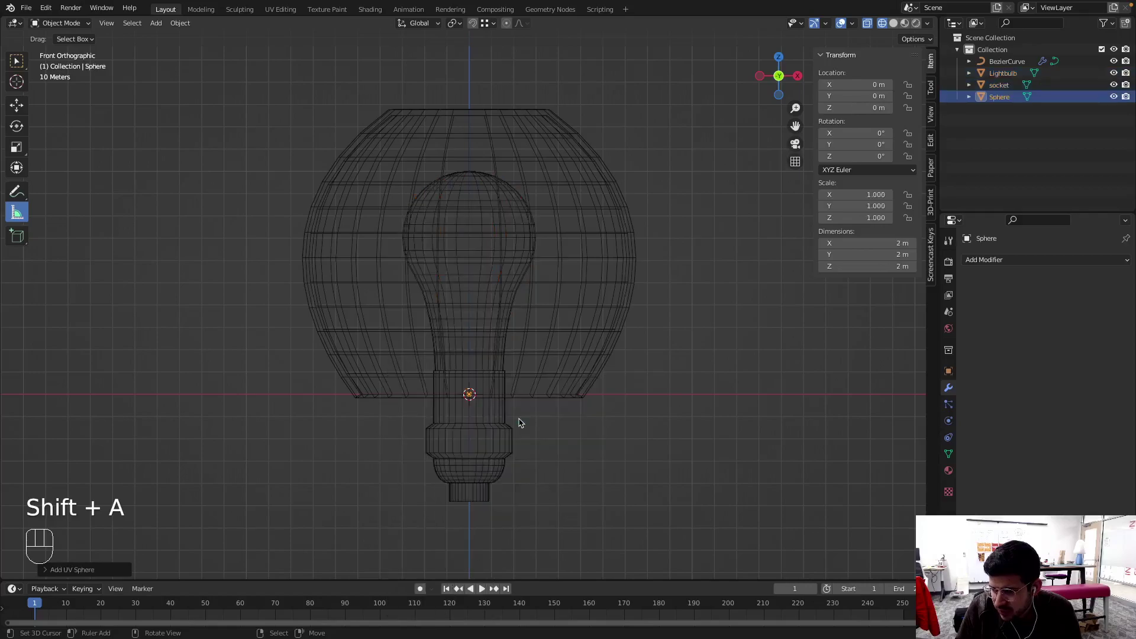
Enlarge the new sphere around the bulb and socket and lower it slightly along Z
key("s")
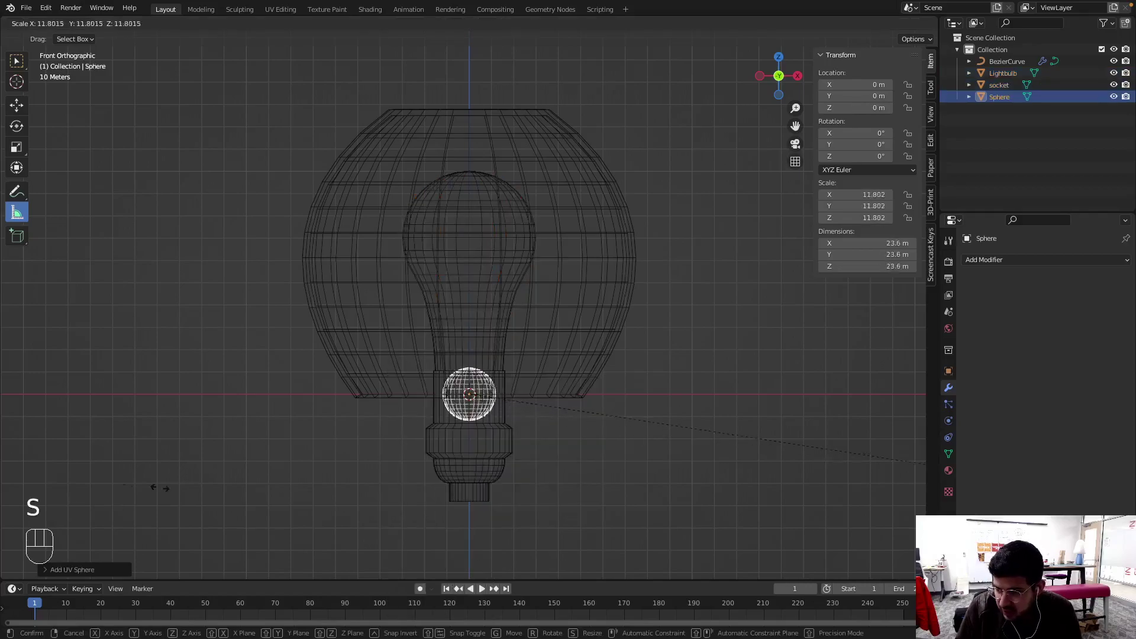
left_click(740, 138)
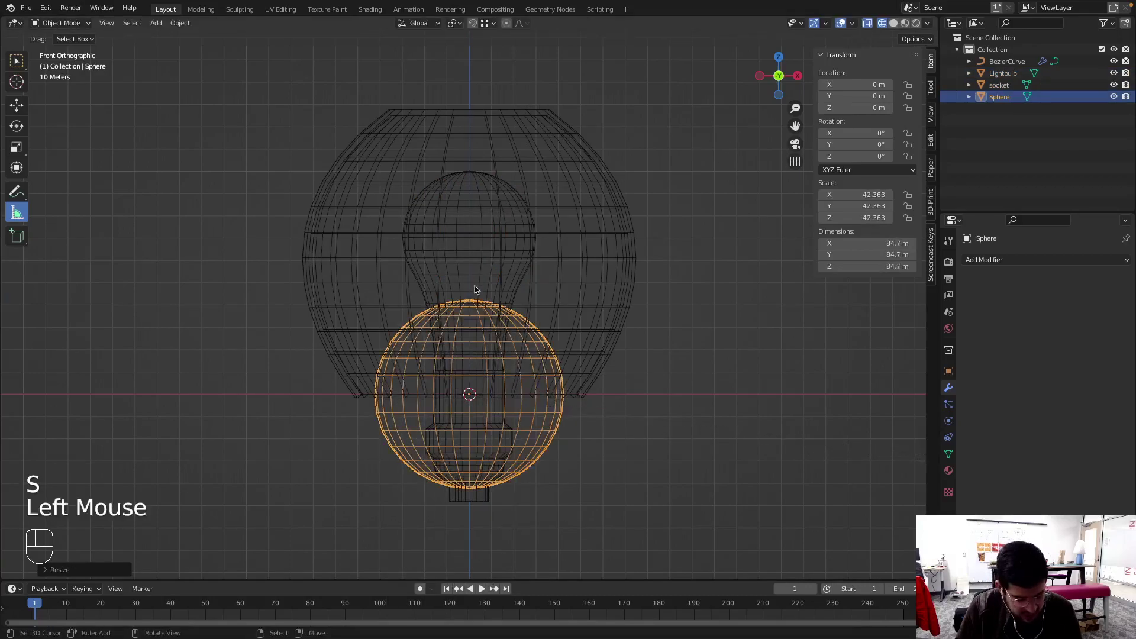
key("s")
key("z")
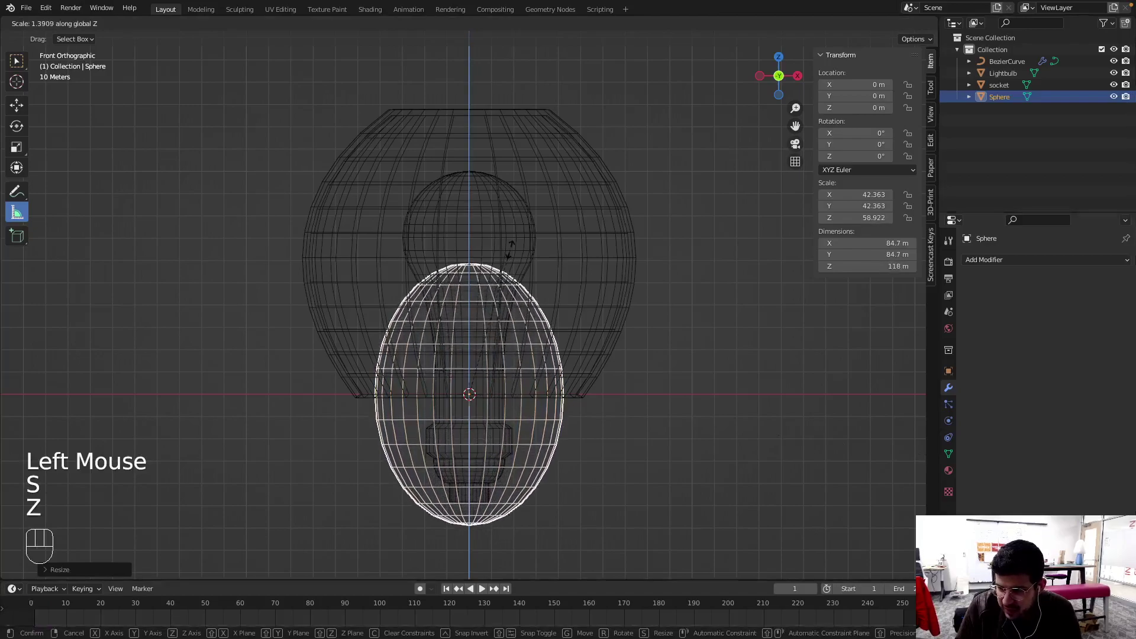
key("Escape")
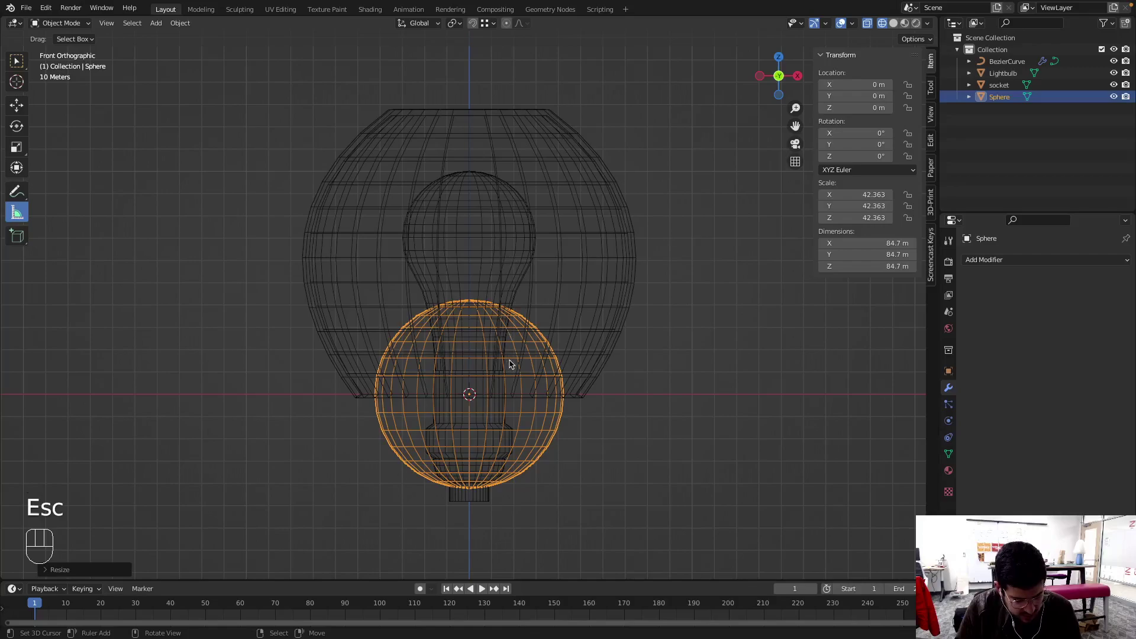
key("s")
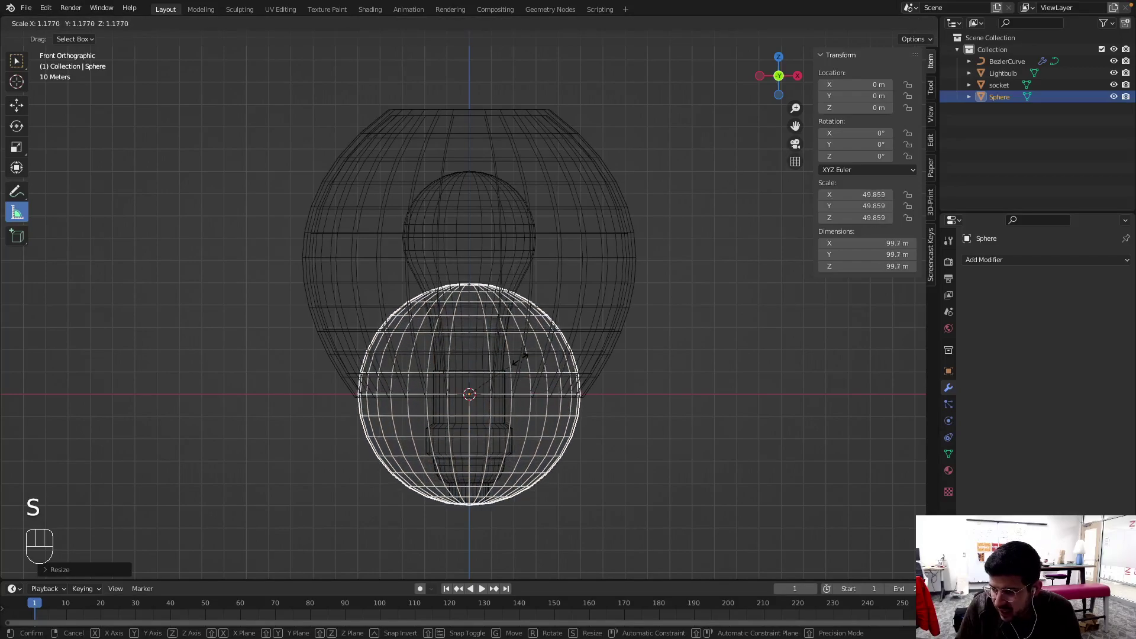
left_click(527, 359)
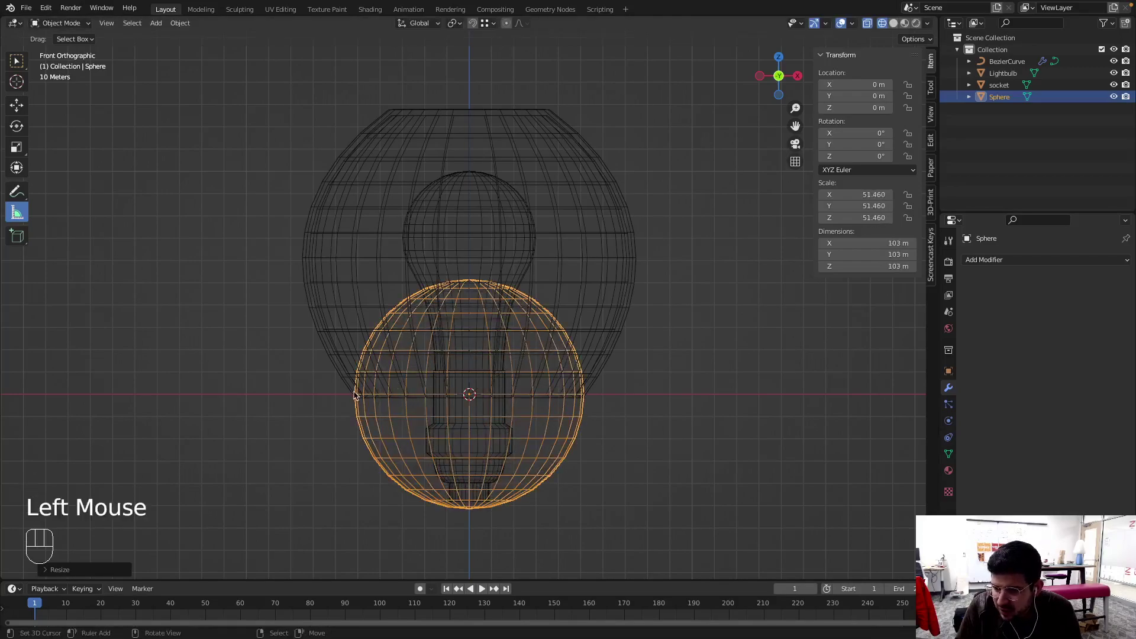
key("g")
key("z")
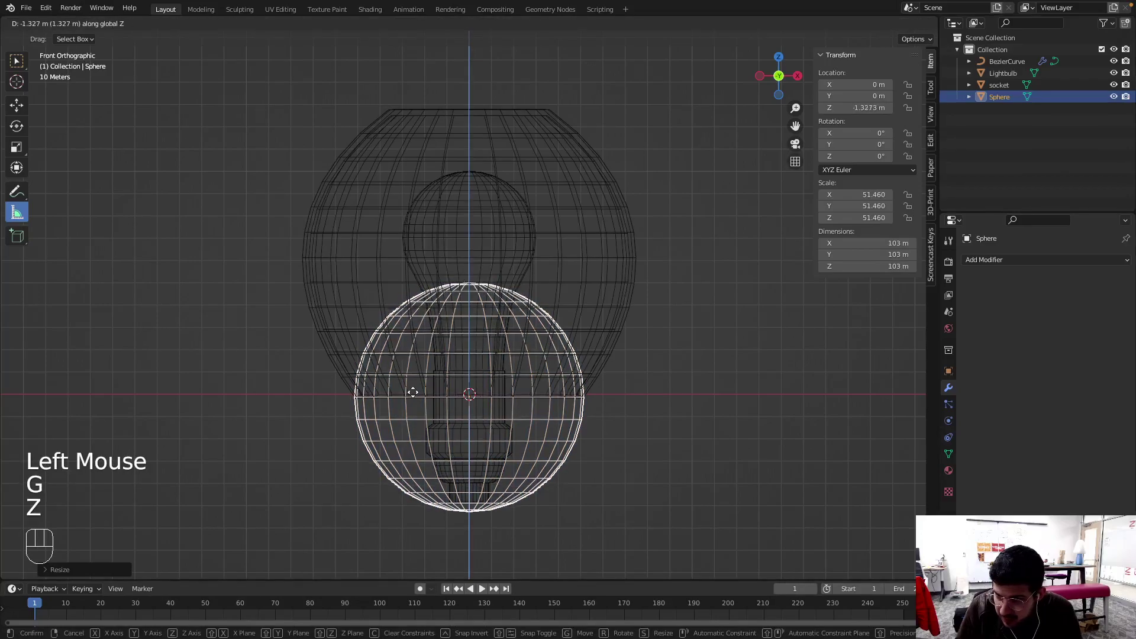
left_click(418, 393)
Fine-tune the sphere's size against the shade's bottom rim, leaving it about 102 m wide
scroll("up", 3)
left_click_drag(368, 384, 511, 314)
scroll("up", 3)
left_click_drag(407, 408, 417, 328)
scroll("up", 3)
left_click_drag(362, 376, 416, 264)
left_click_drag(344, 324, 371, 256)
key("g")
key("z")
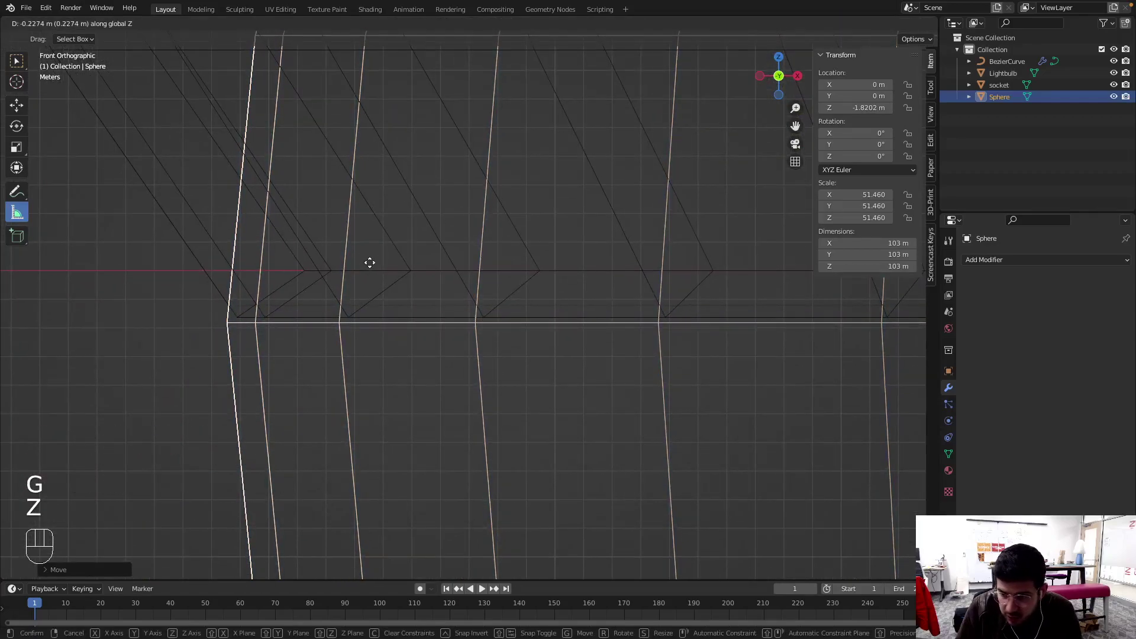
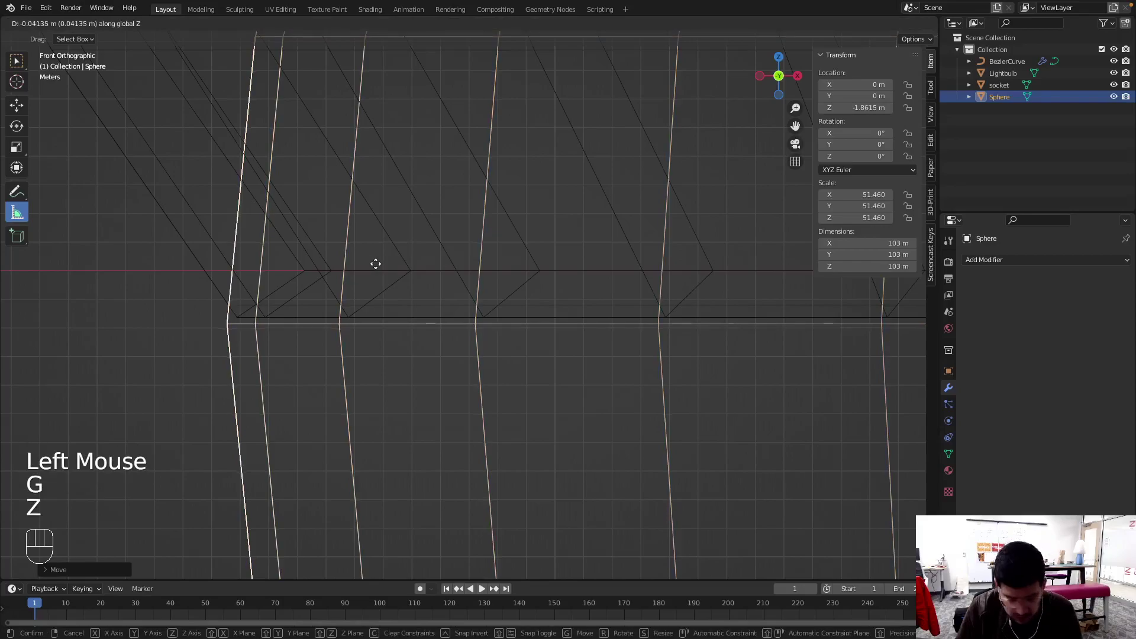
key("Escape")
key("s")
key("z")
key("Escape")
key("s")
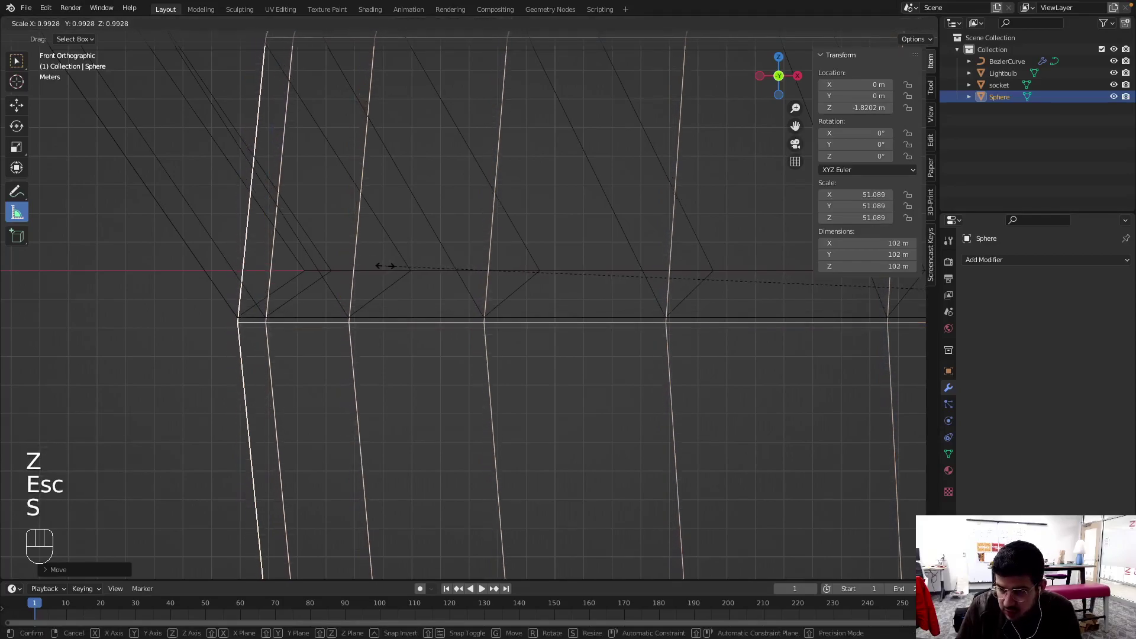
left_click(389, 266)
Stretch the sphere vertically into a tall egg about 125 m high and isolate it in local view
scroll("down", 3)
middle_click(539, 295)
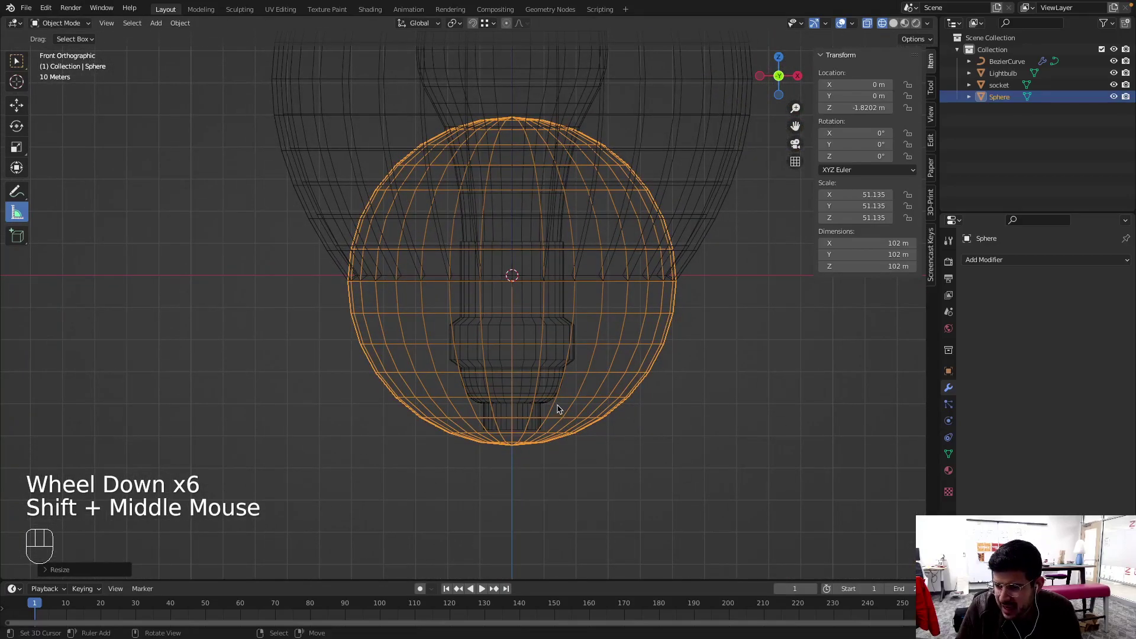
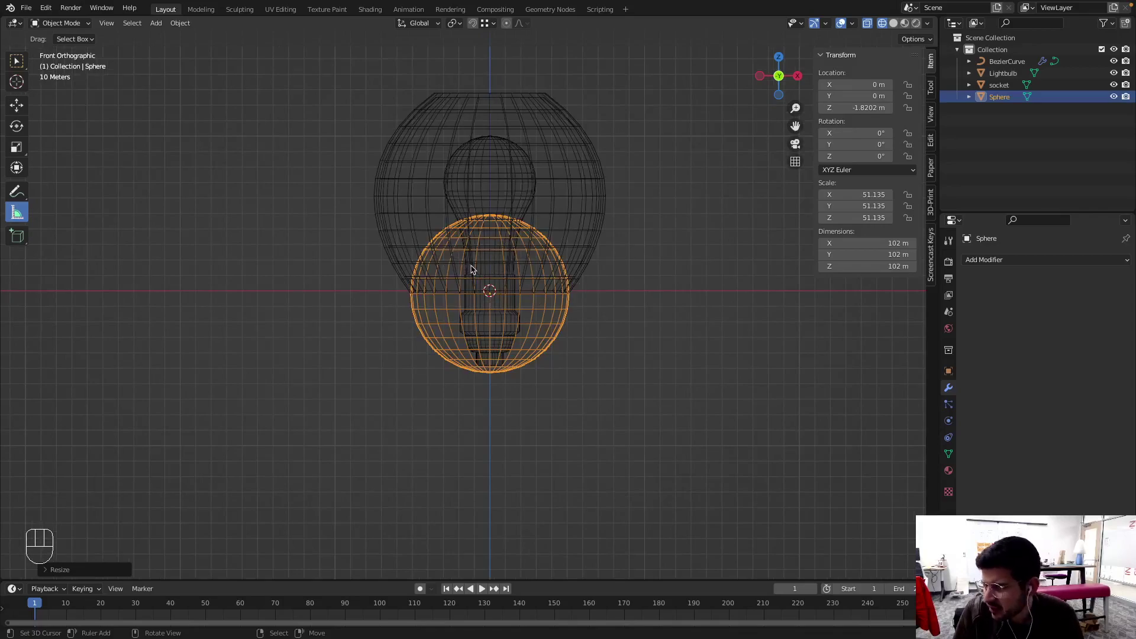
scroll("up", 3)
scroll("up", 3)
key("s")
key("z")
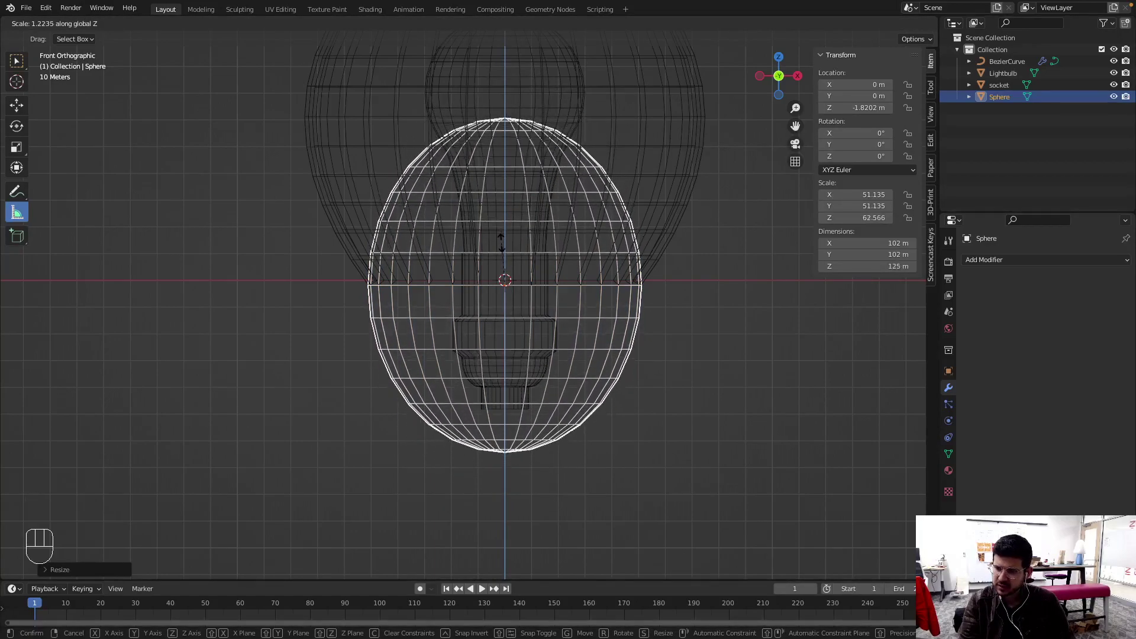
left_click(506, 242)
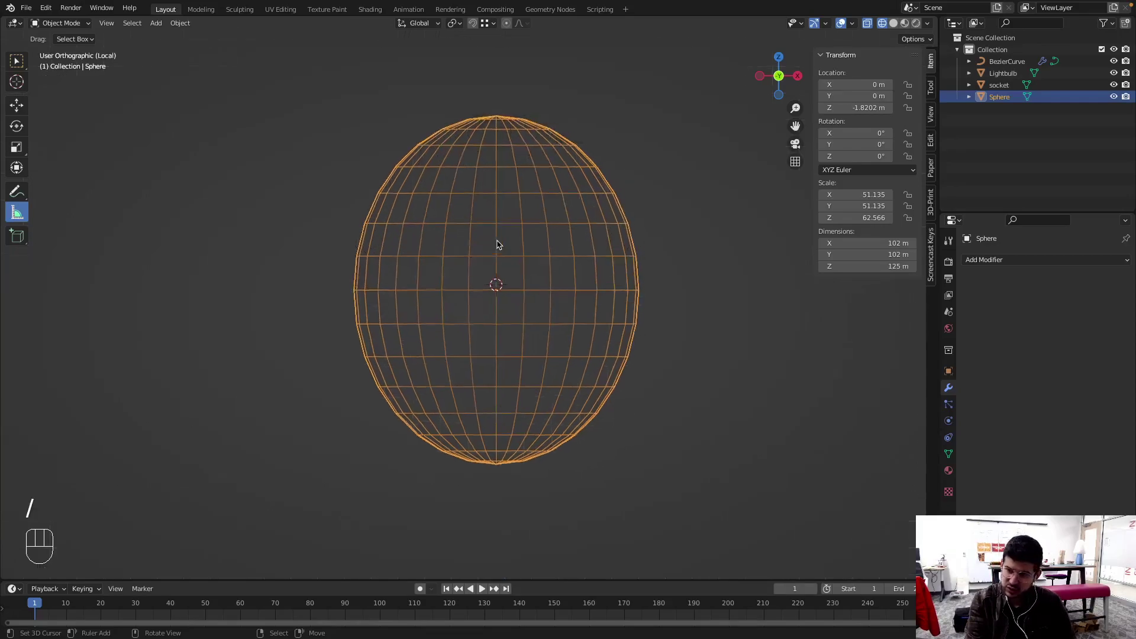
key("/")
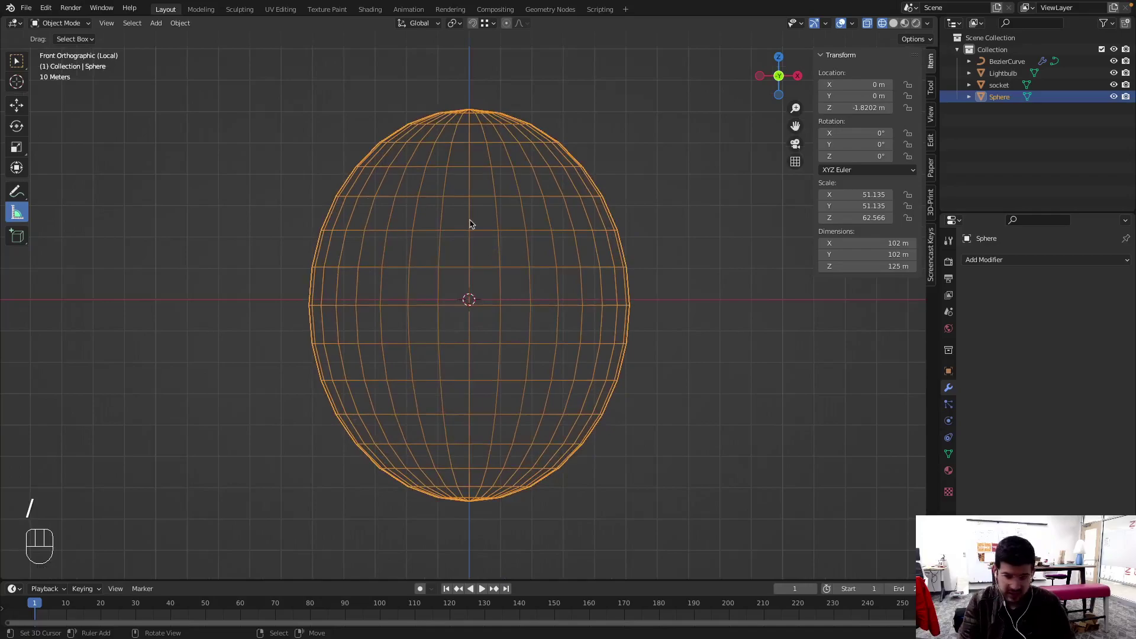
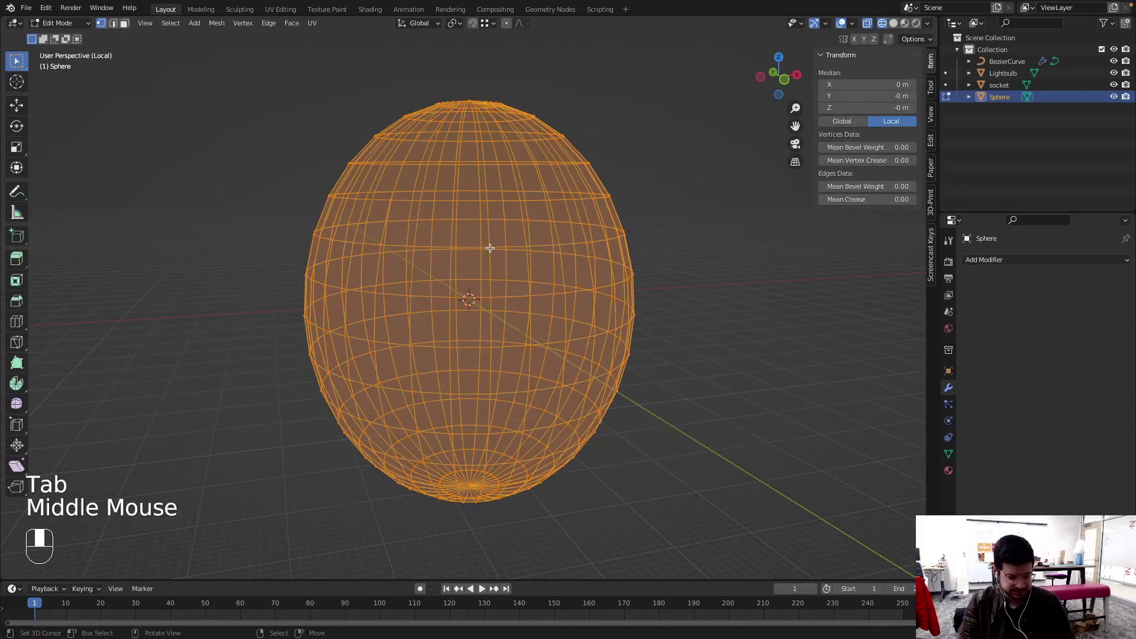
In front view with X-ray, start box-selecting the egg's upper-half vertices for deletion
key("KP_1")
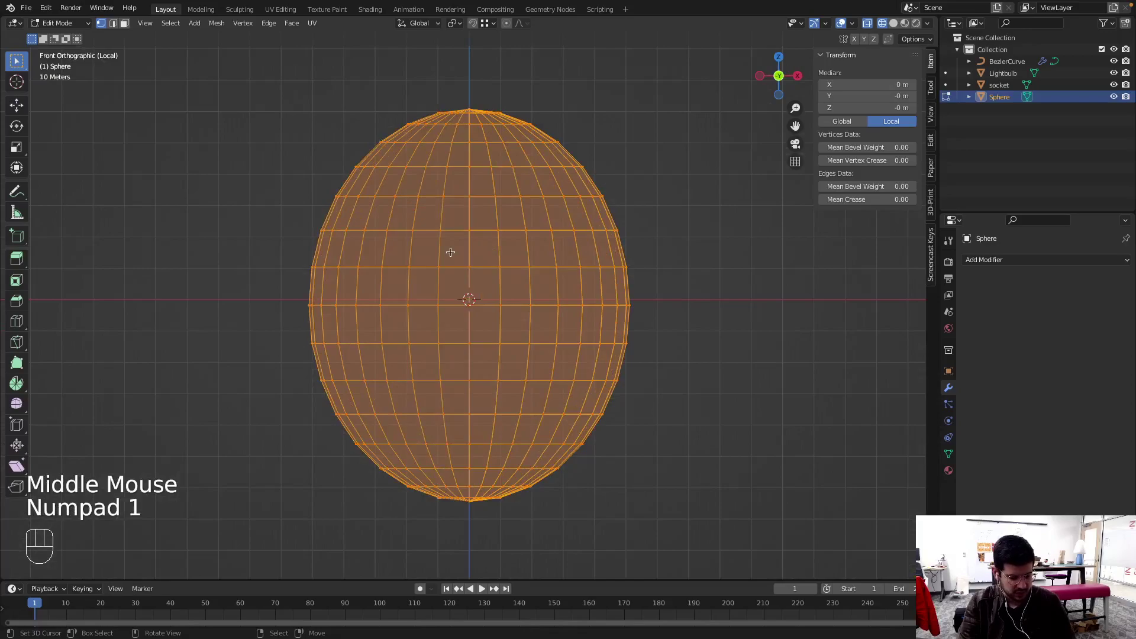
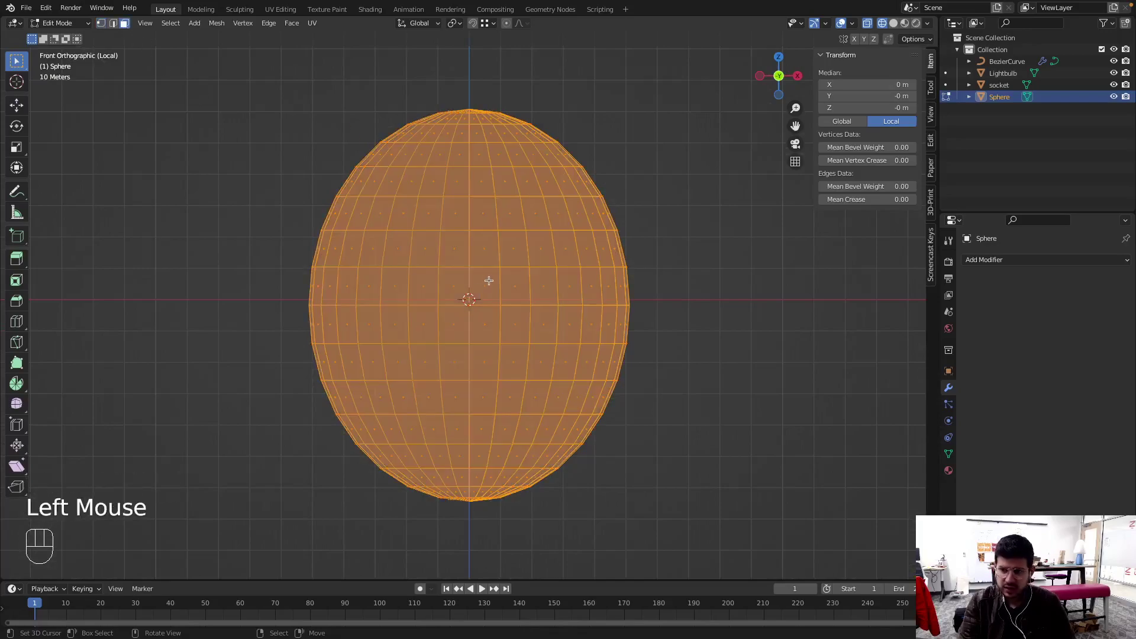
key("a")
key("b")
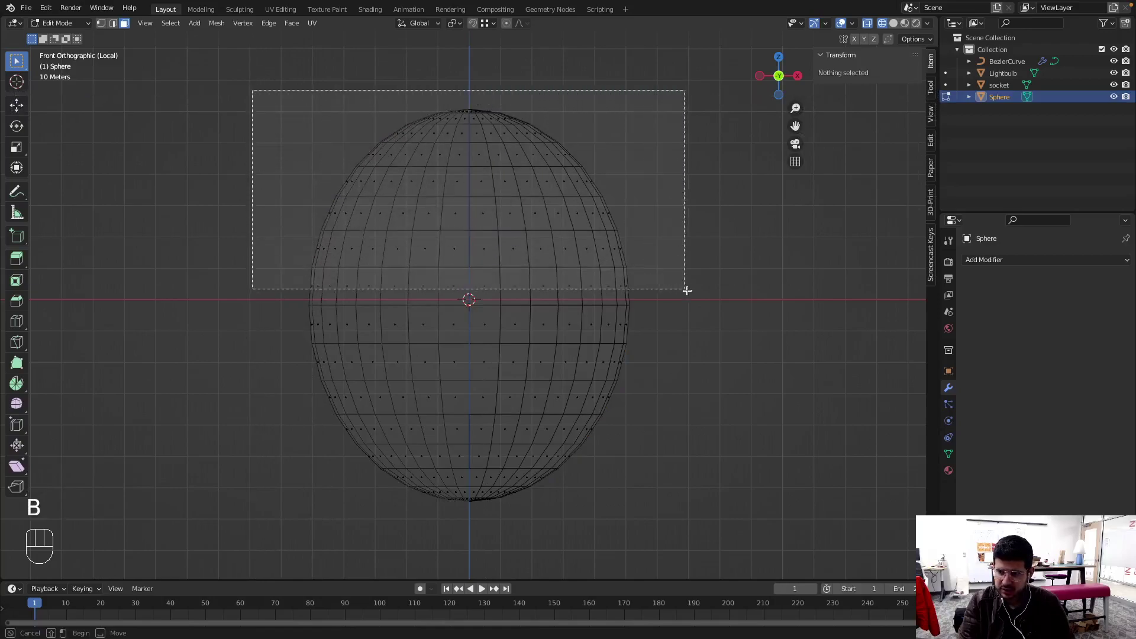
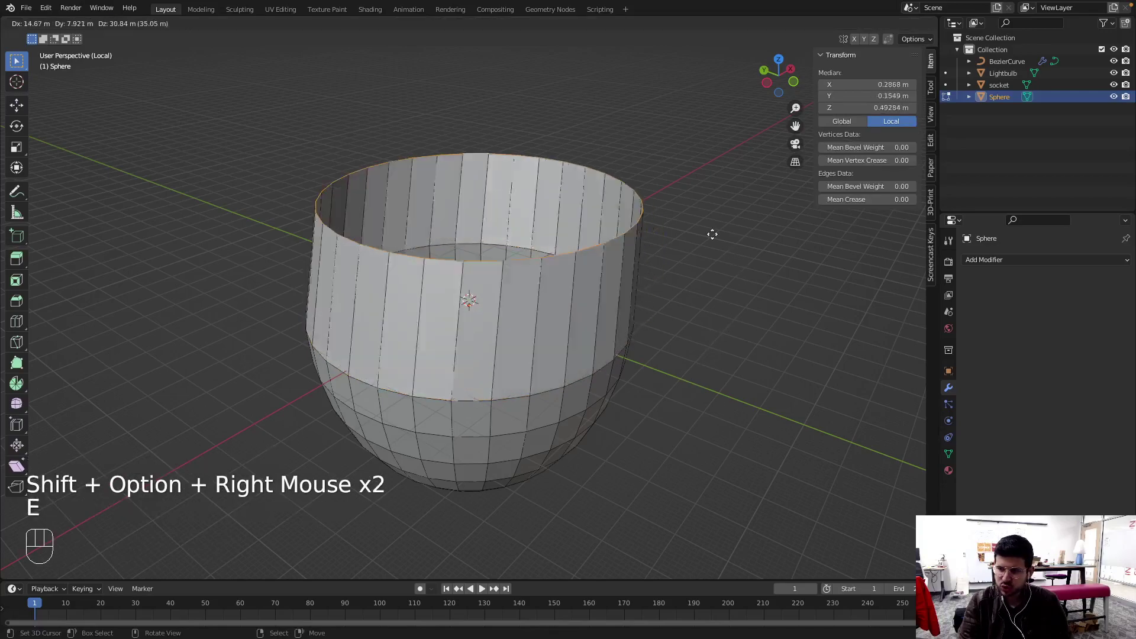
Cancel the accidental moves and scale the bowl's rim loop inward to about 0.72
key("Escape")
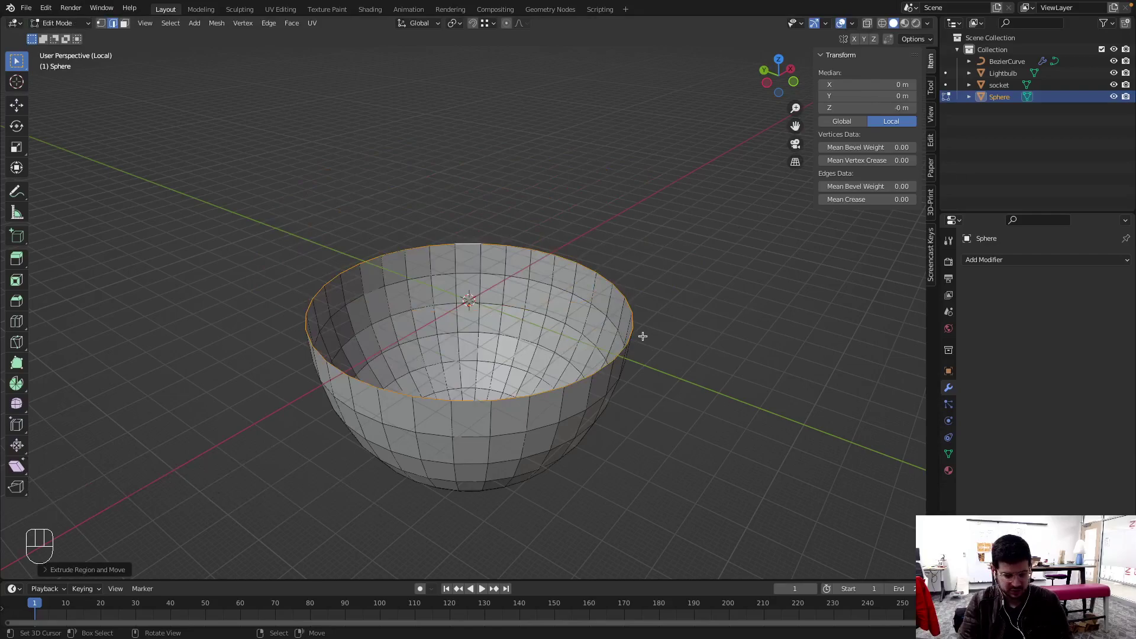
key("g")
key("Escape")
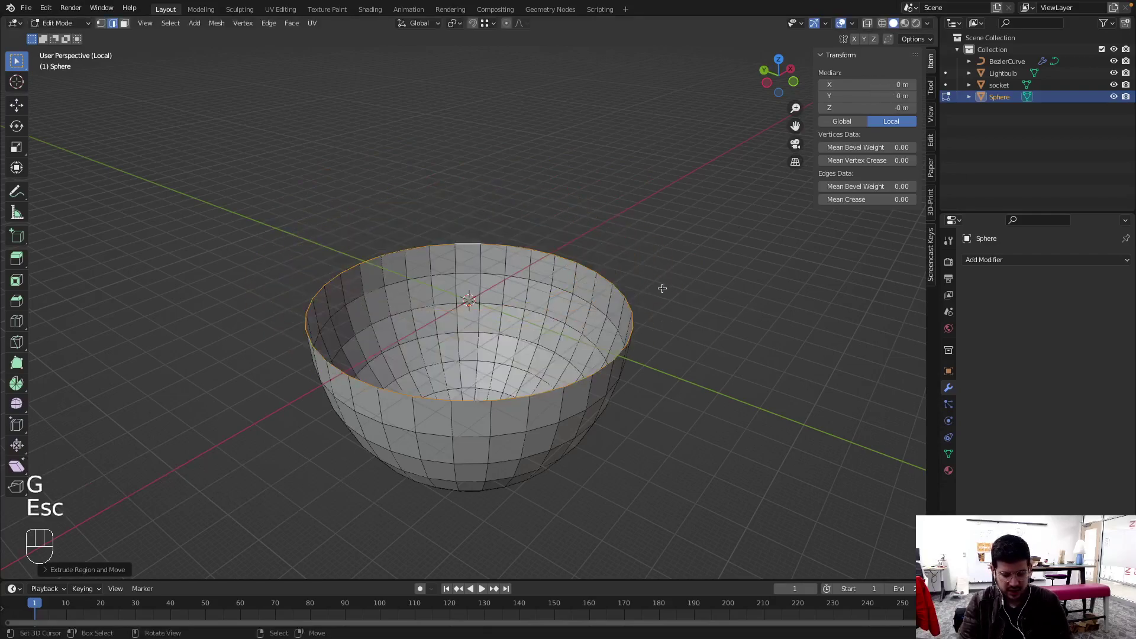
key("s")
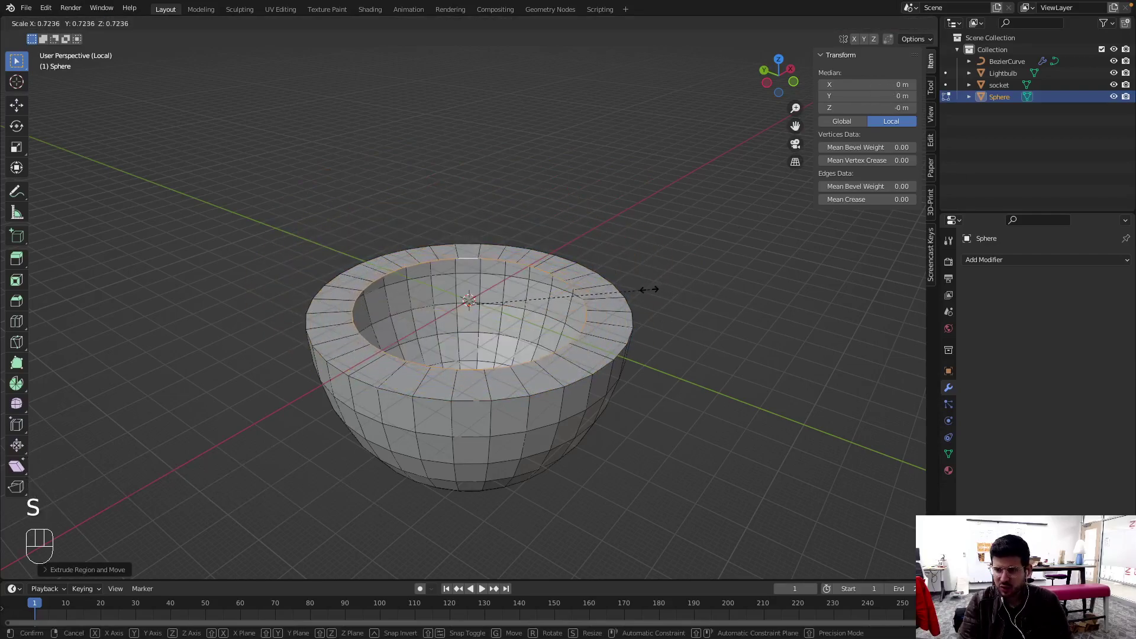
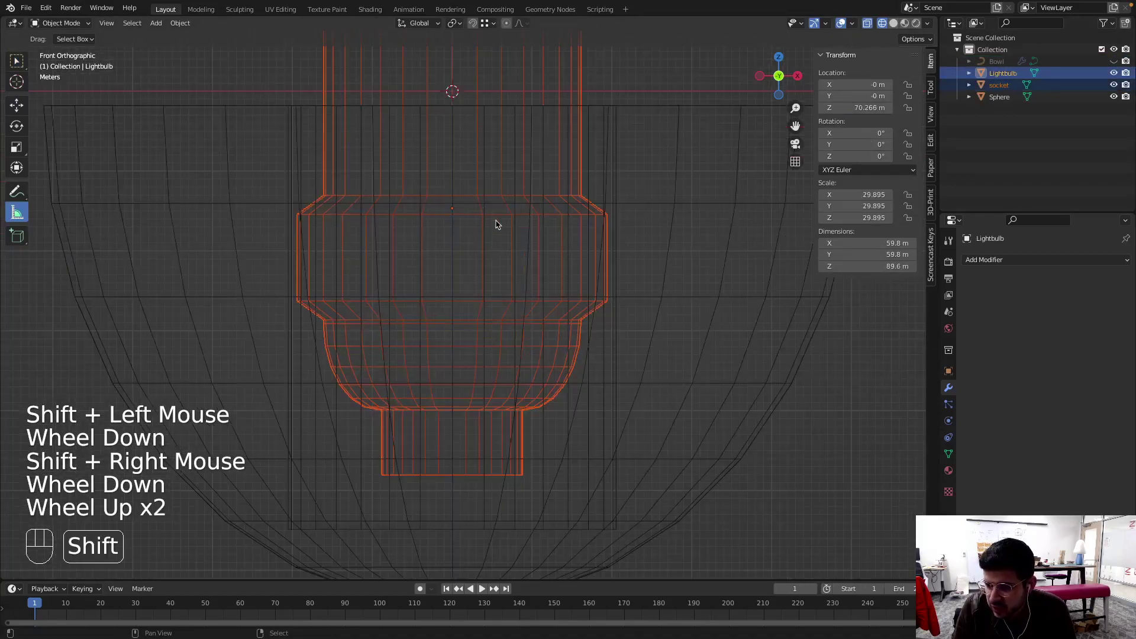
Lower the lightbulb along Z to about 63.5 m so its base sits in the socket
key("g")
key("z")
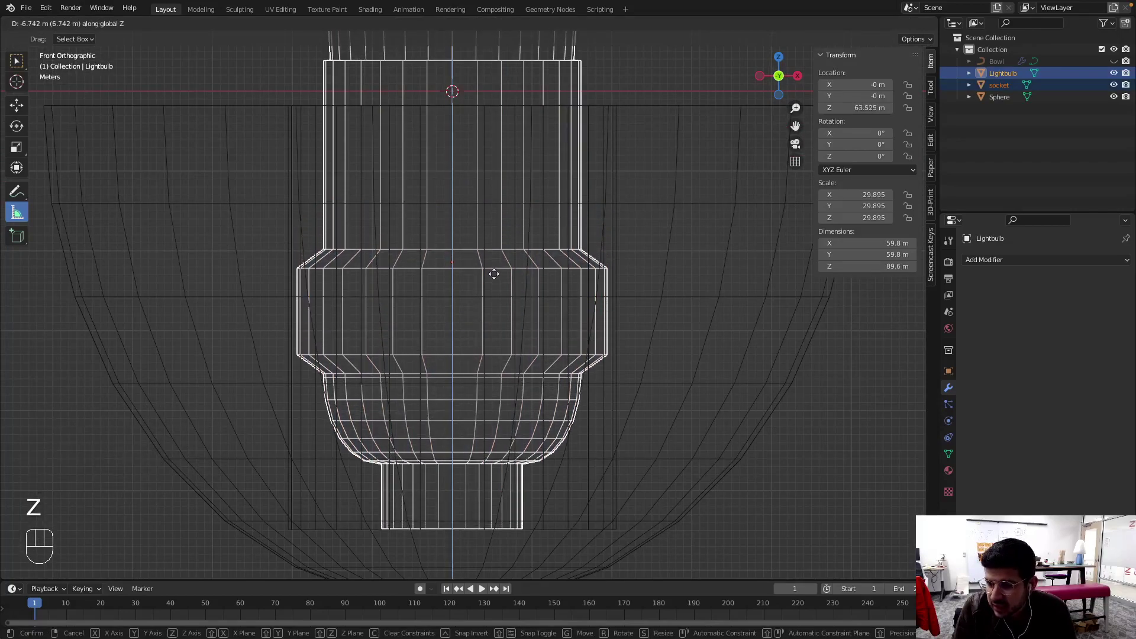
left_click(499, 274)
scroll("down", 3)
scroll("down", 3)
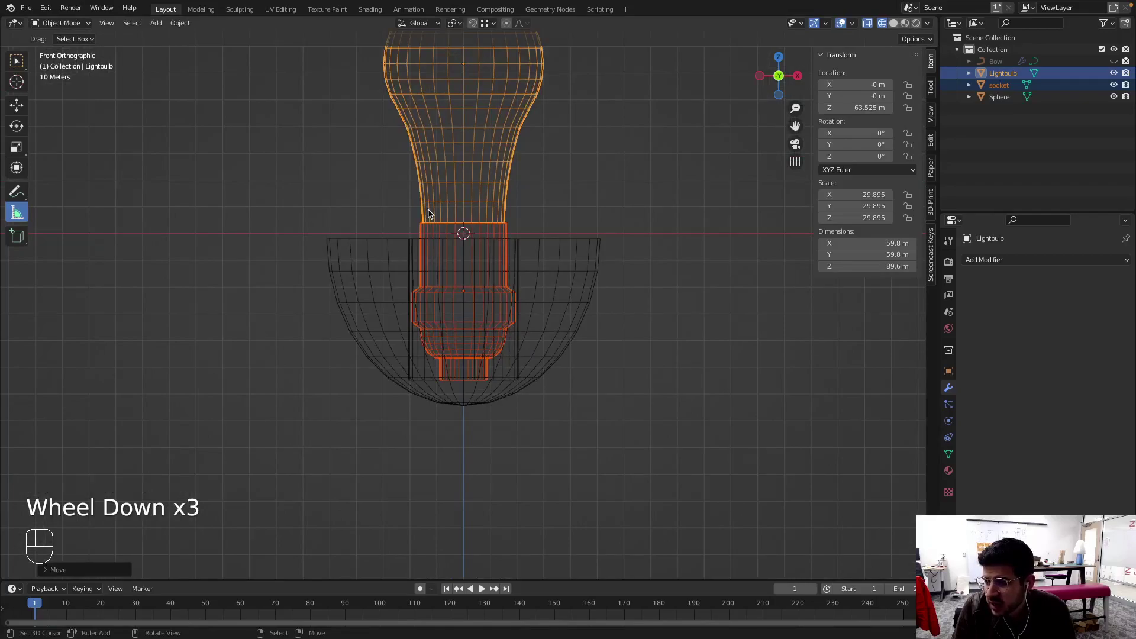
left_click_drag(476, 385, 487, 437)
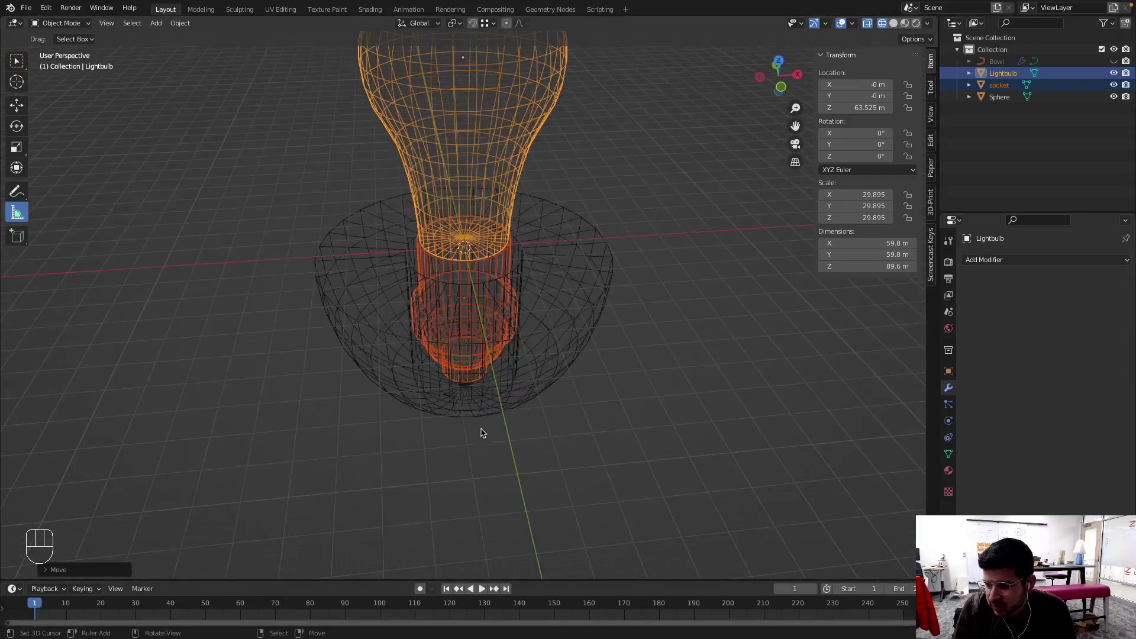
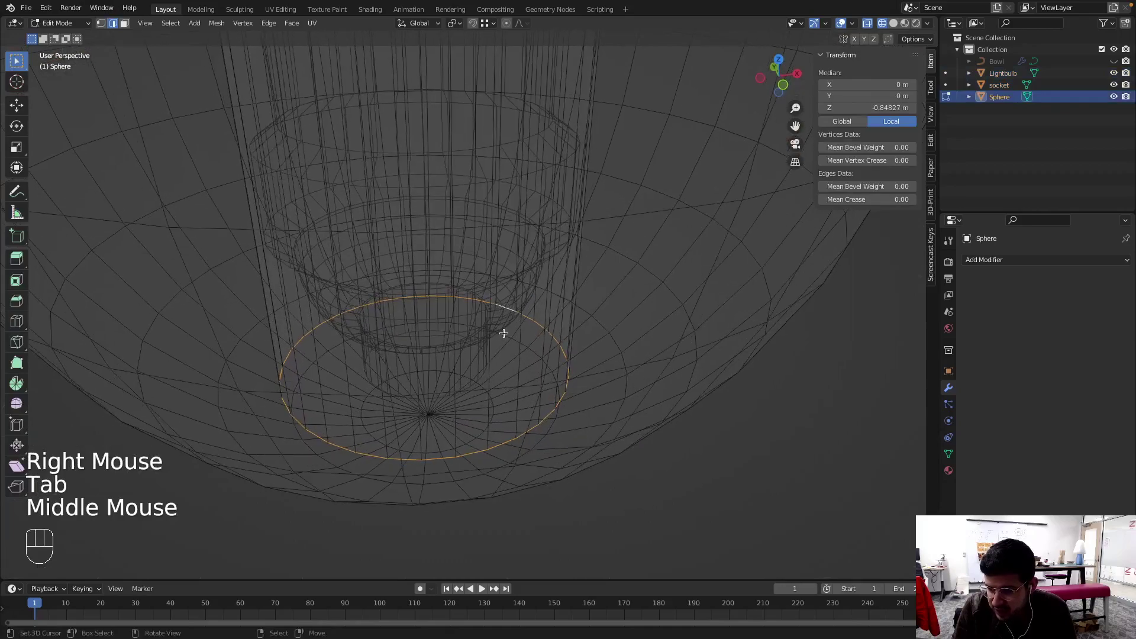
Scale down the bowl's bottom edge loops, the second to about 0.95, to tighten around the socket
key("e")
key("Escape")
key("s")
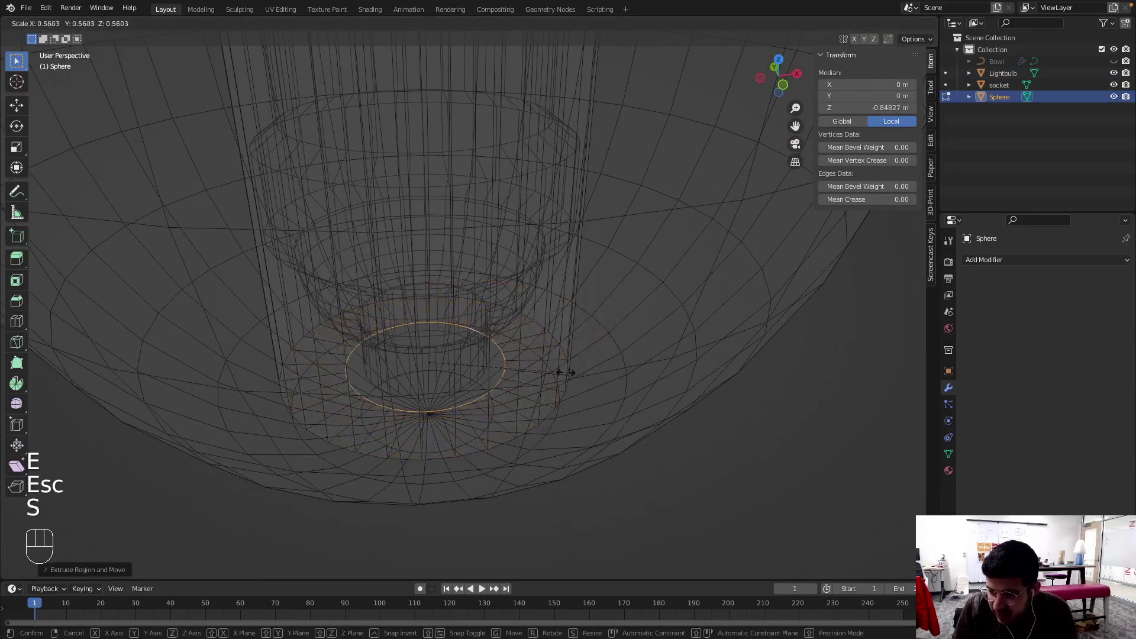
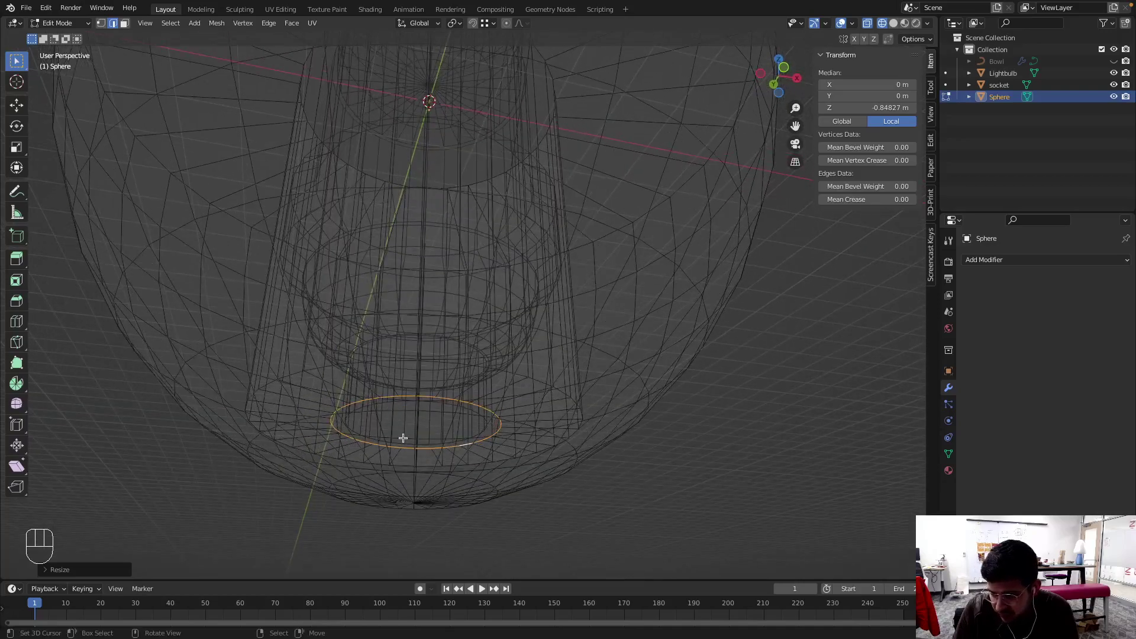
key("s")
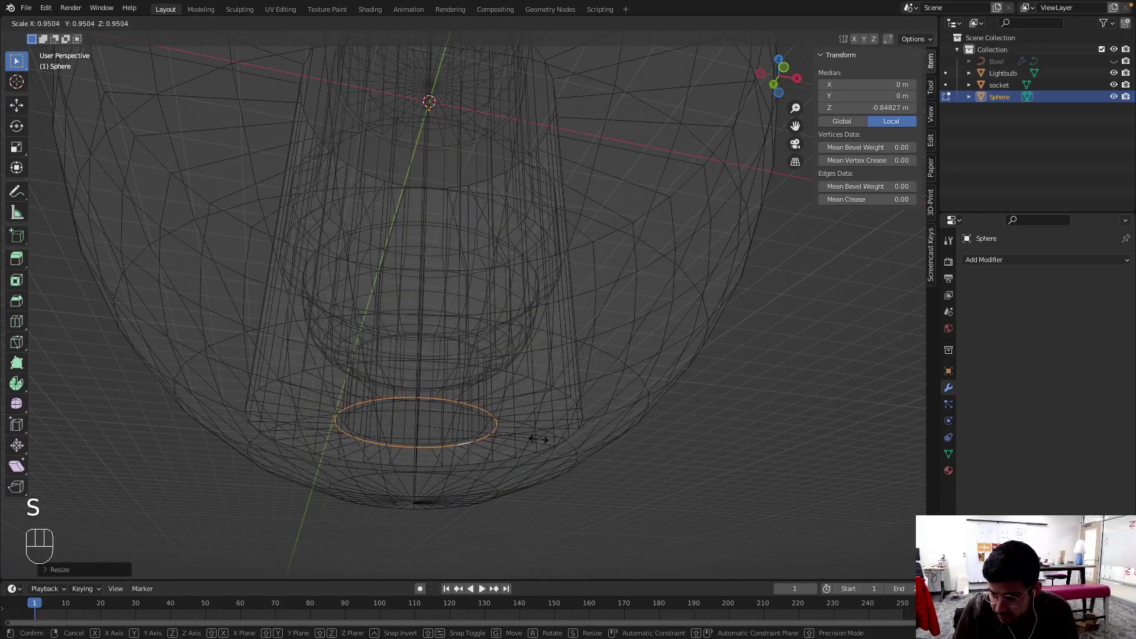
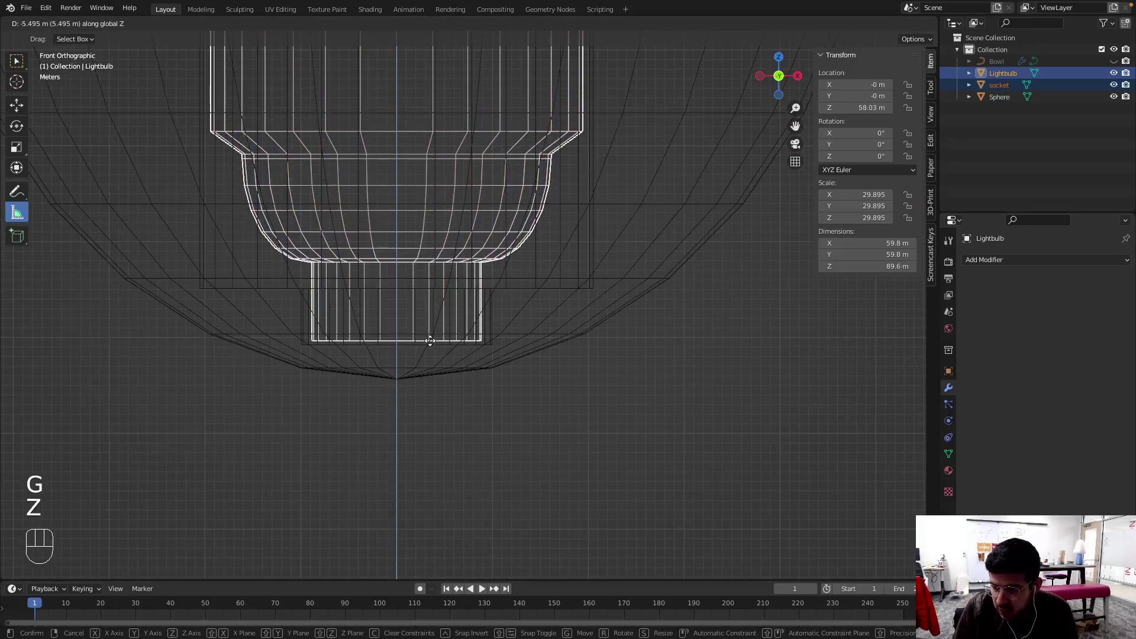
Confirm lowering the lightbulb and inspect the socket base up close
left_click(436, 345)
scroll("down", 3)
left_click_drag(447, 193, 438, 234)
scroll("up", 3)
middle_click(381, 190)
scroll("up", 3)
scroll("down", 3)
left_click_drag(417, 373, 409, 230)
scroll("up", 3)
scroll("down", 3)
left_click_drag(450, 375, 377, 335)
scroll("up", 3)
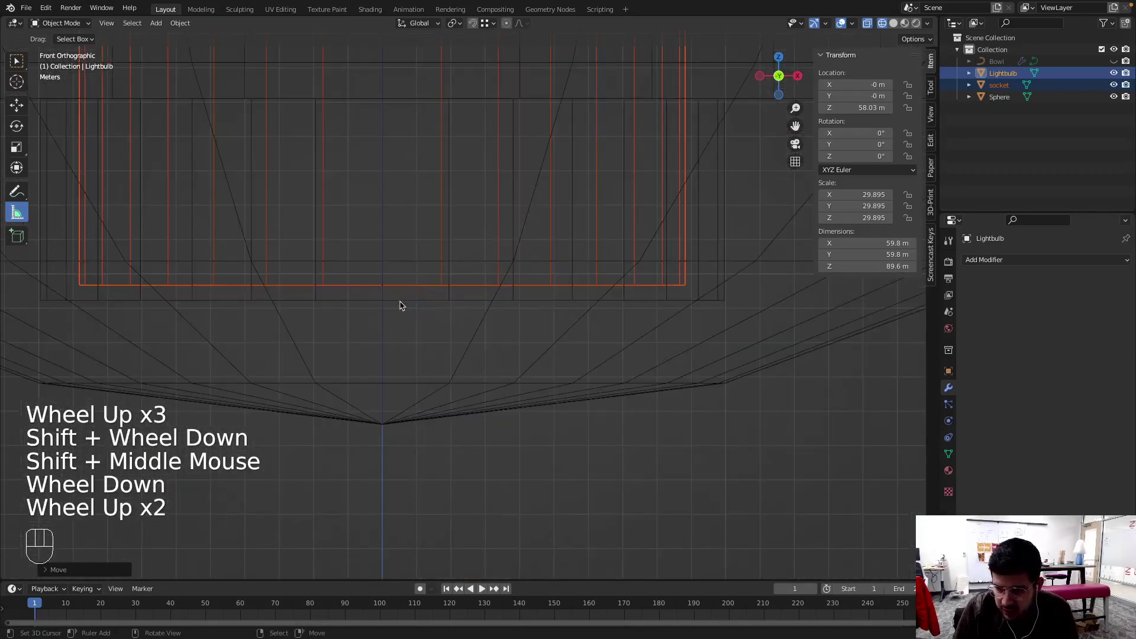
Nudge the lightbulb down again to about 57.7 m and check it inside the bowl
key("g")
key("z")
left_click(403, 312)
scroll("down", 3)
middle_click(481, 212)
middle_click(490, 303)
scroll("up", 3)
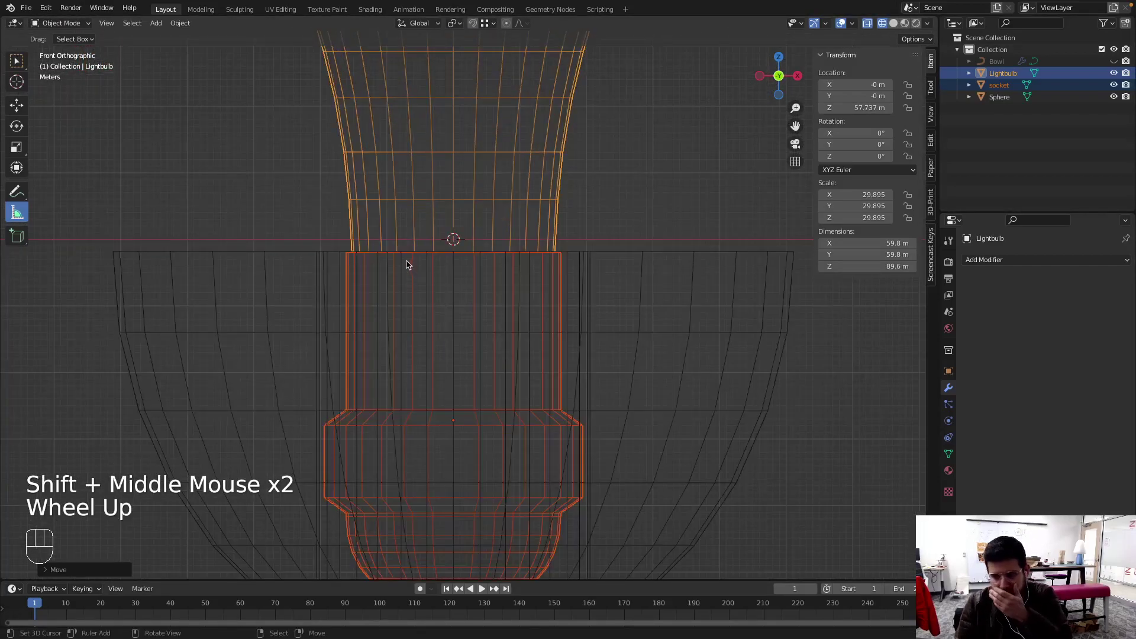
middle_click(472, 332)
left_click_drag(465, 319, 452, 228)
left_click_drag(451, 345, 402, 343)
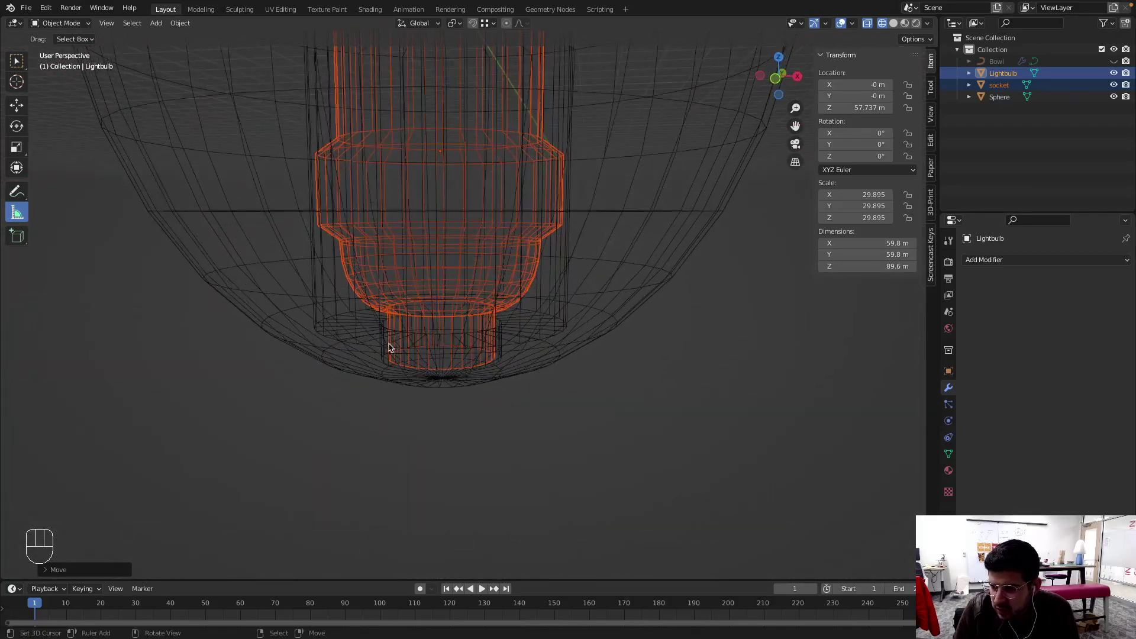
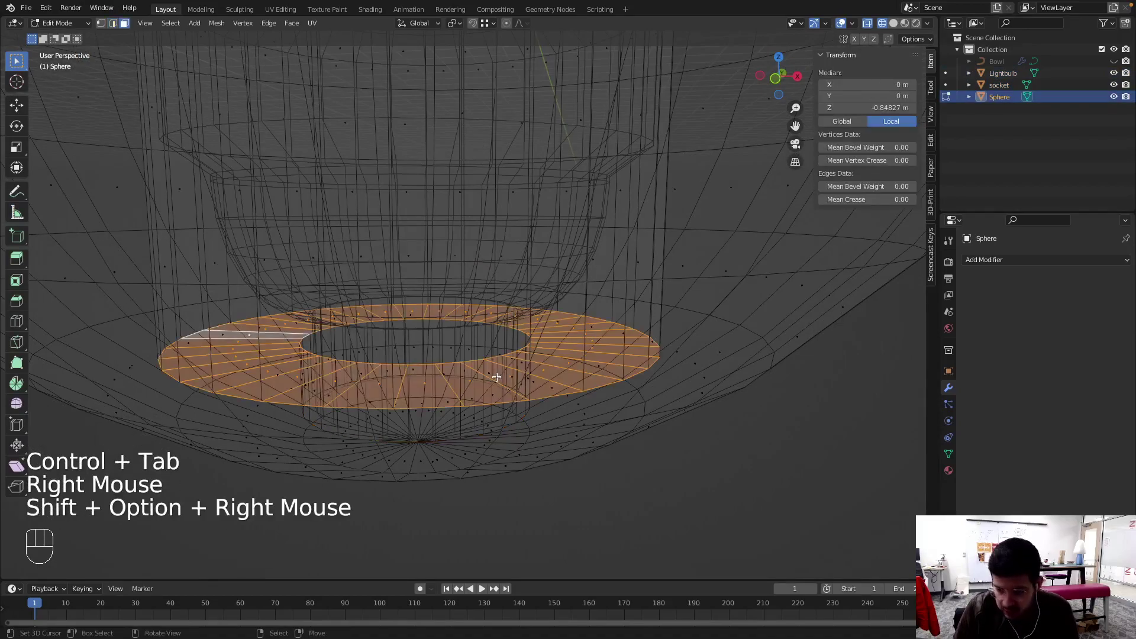
Move the bowl's bottom faces up along Z to meet the socket base, bowl about 62.6 m tall
key("KP_1")
key("g")
key("alt+z")
key("z")
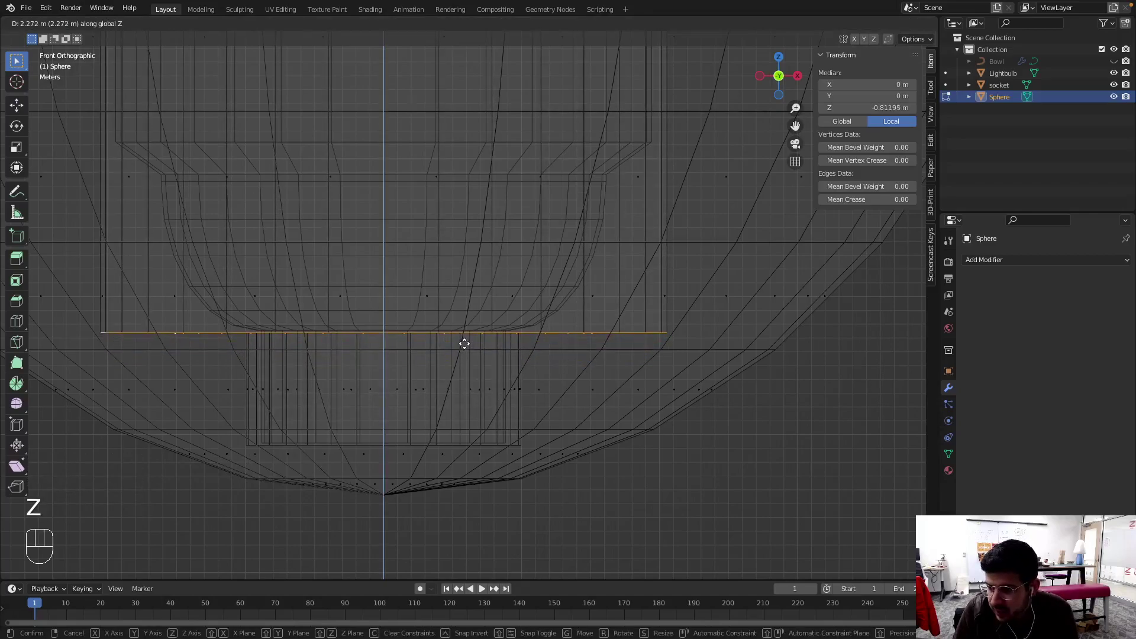
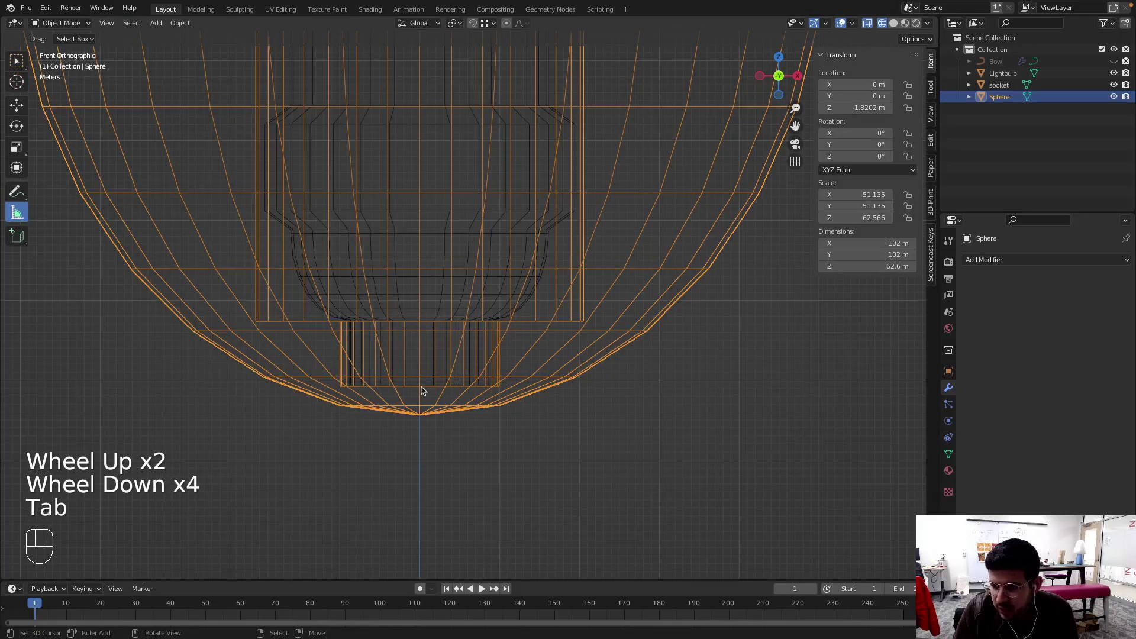
left_click_drag(435, 393, 441, 375)
left_click_drag(430, 429, 457, 449)
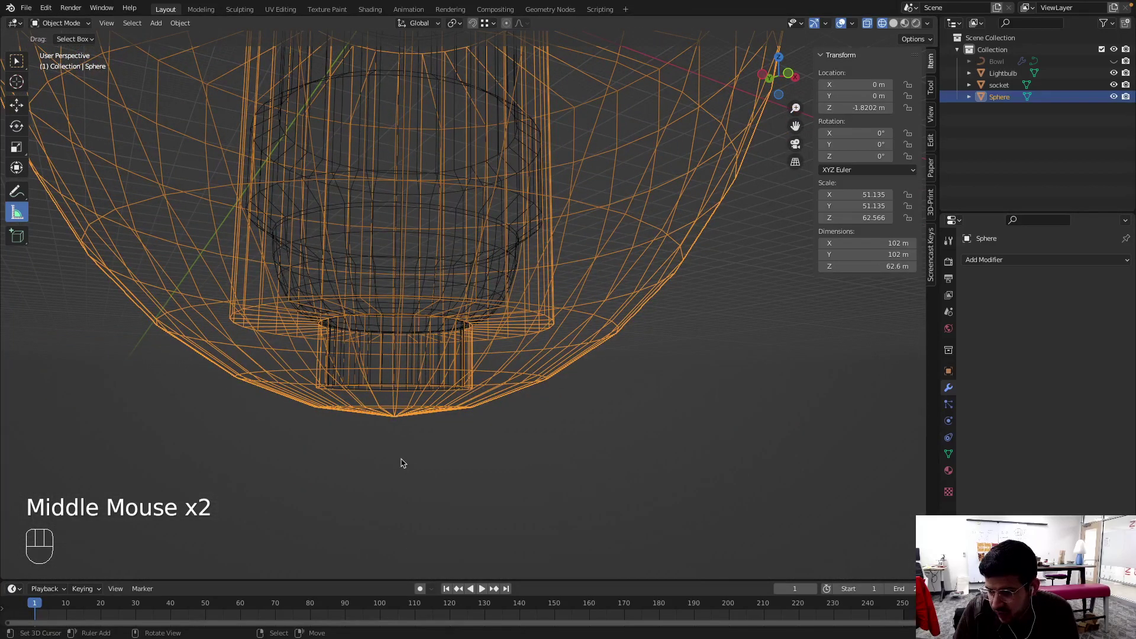
left_click_drag(407, 392, 406, 371)
key("Tab")
middle_click(398, 409)
left_click_drag(399, 399, 399, 424)
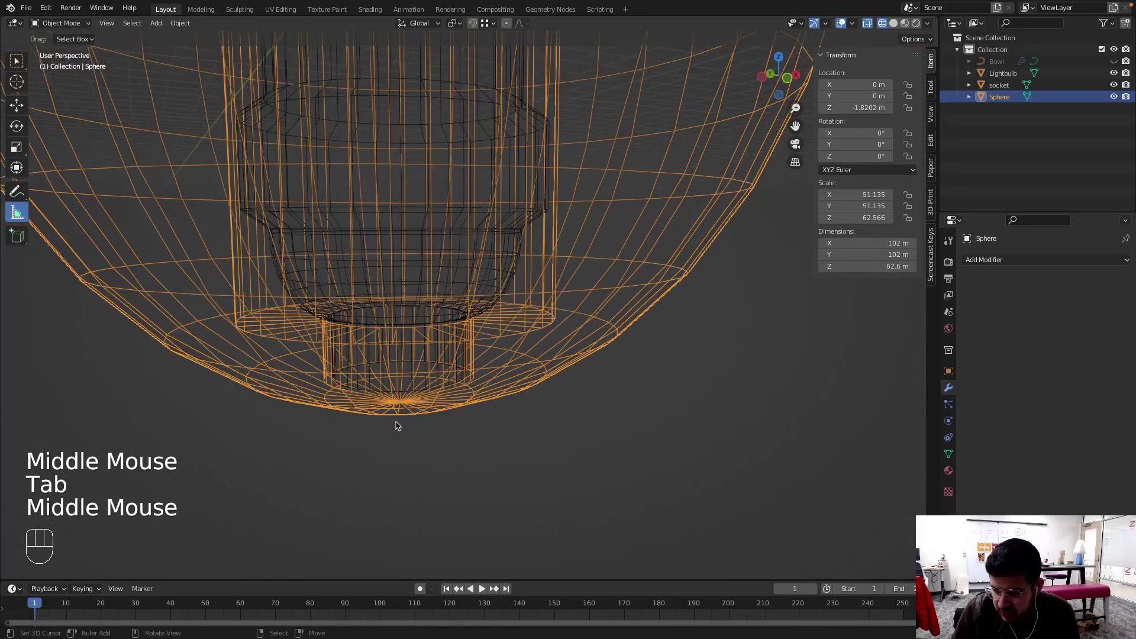
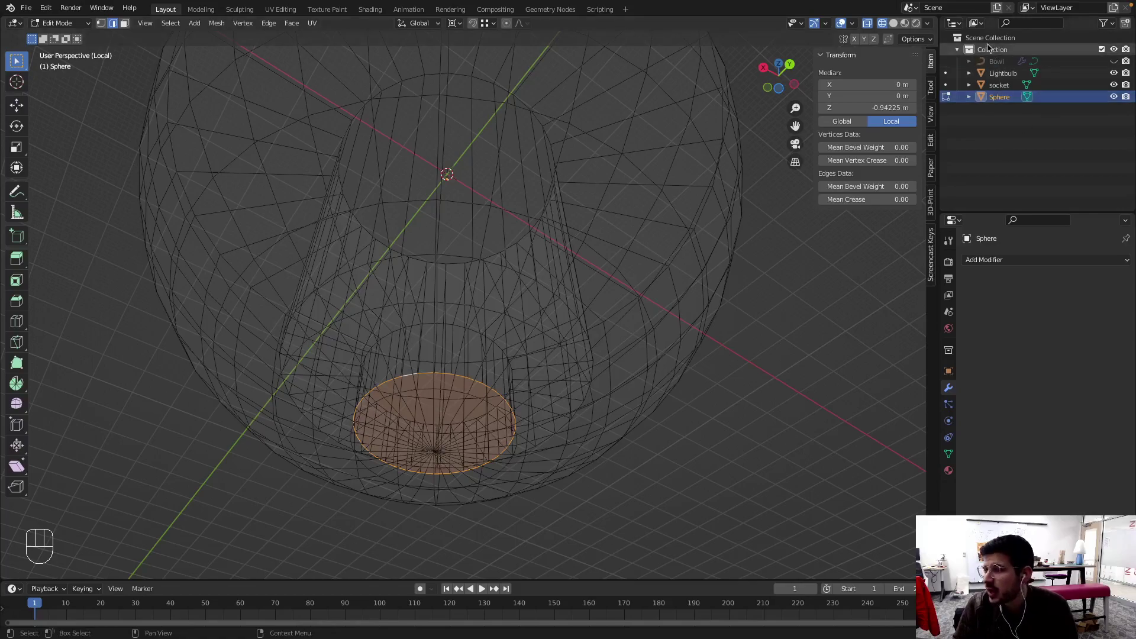
Create a new collection under Scene Collection and start renaming it to MODS
left_click(966, 48)
right_click(989, 48)
left_click_drag(989, 49, 1048, 77)
left_click(1047, 78)
right_click(990, 38)
left_click_drag(990, 38, 950, 38)
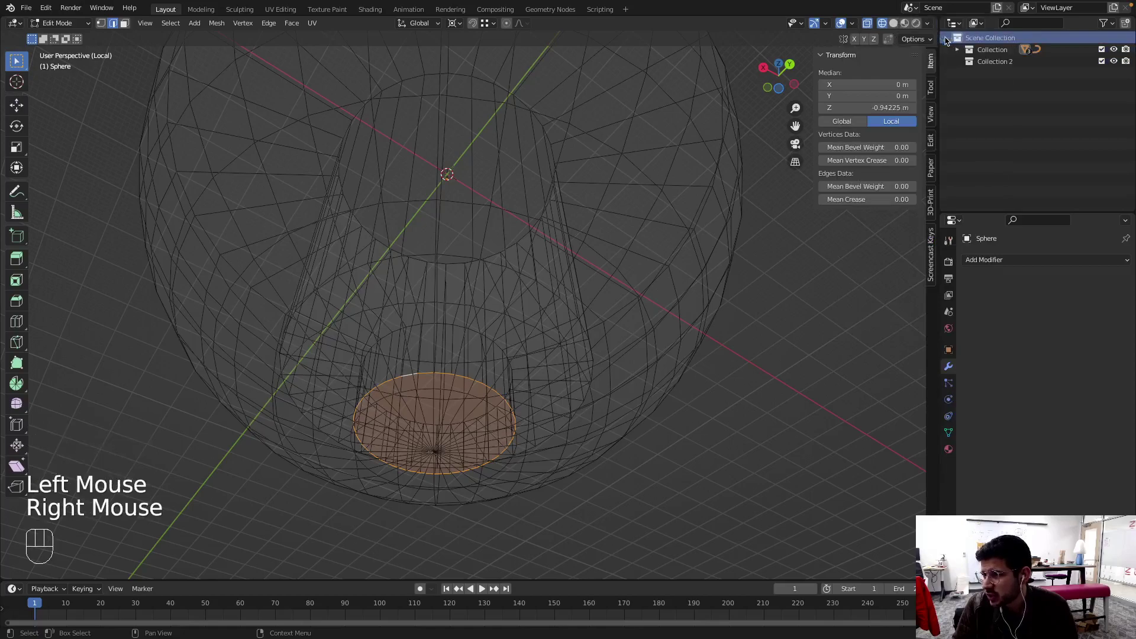
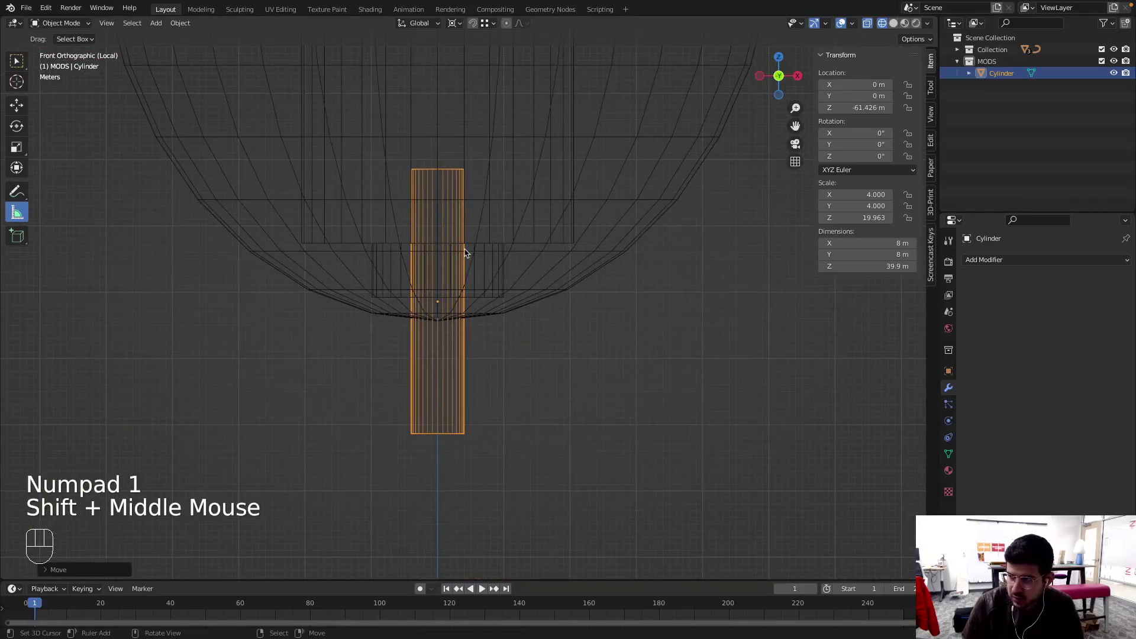
Leave local view and move the cylinder into the MODS collection
key("m")
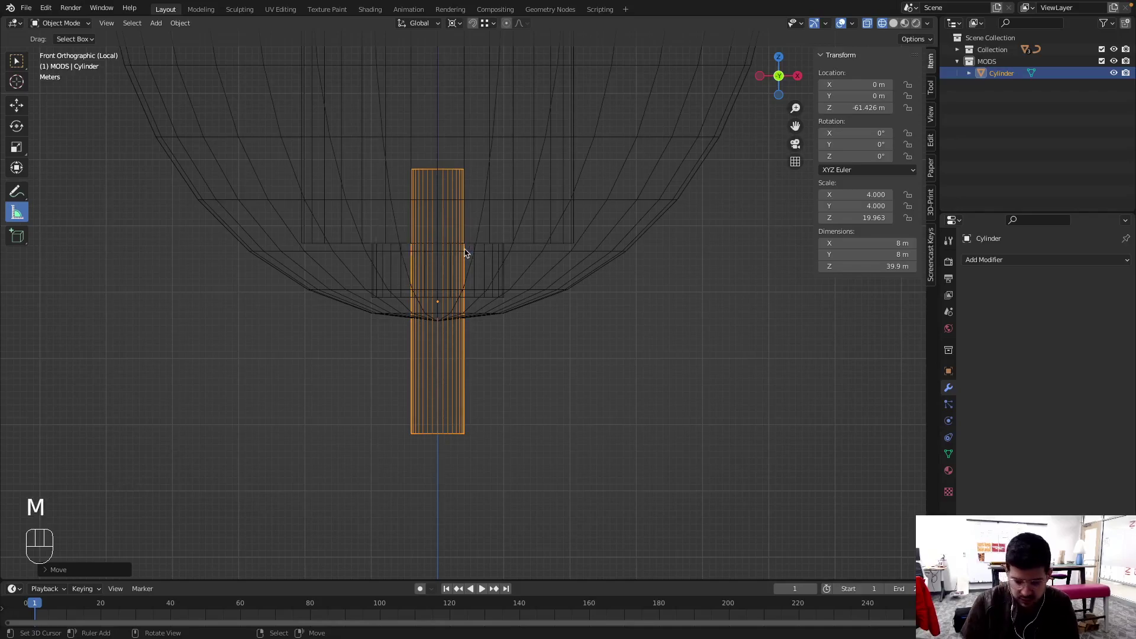
key("/")
key("m")
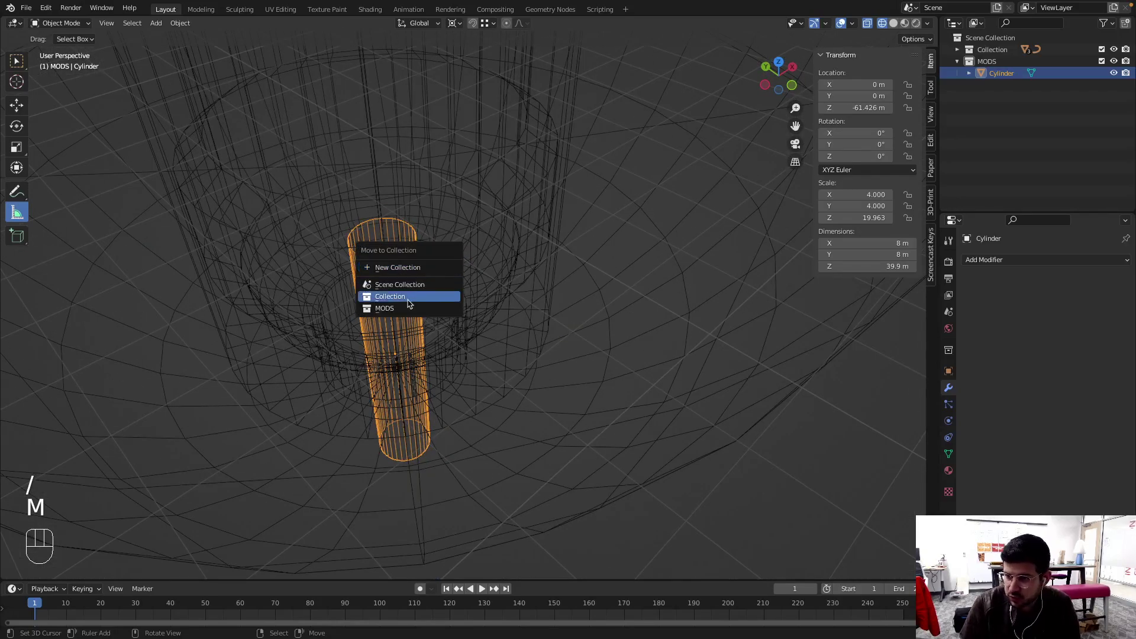
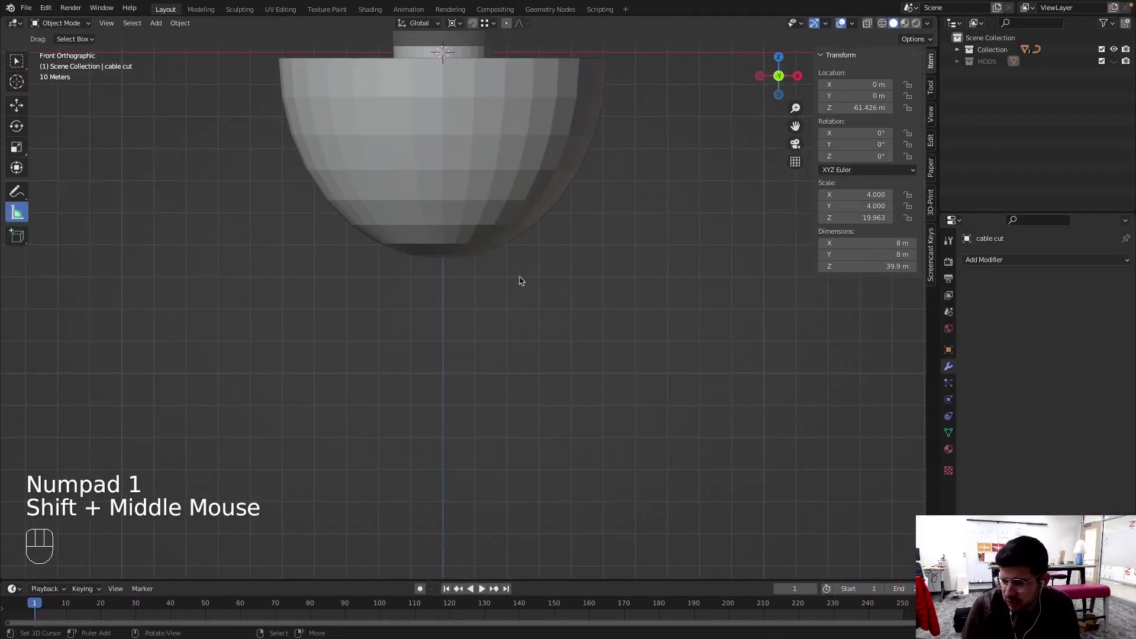
Add a cube from the Shift+A mesh list and scale it down as the start of a leg
key("shift+a")
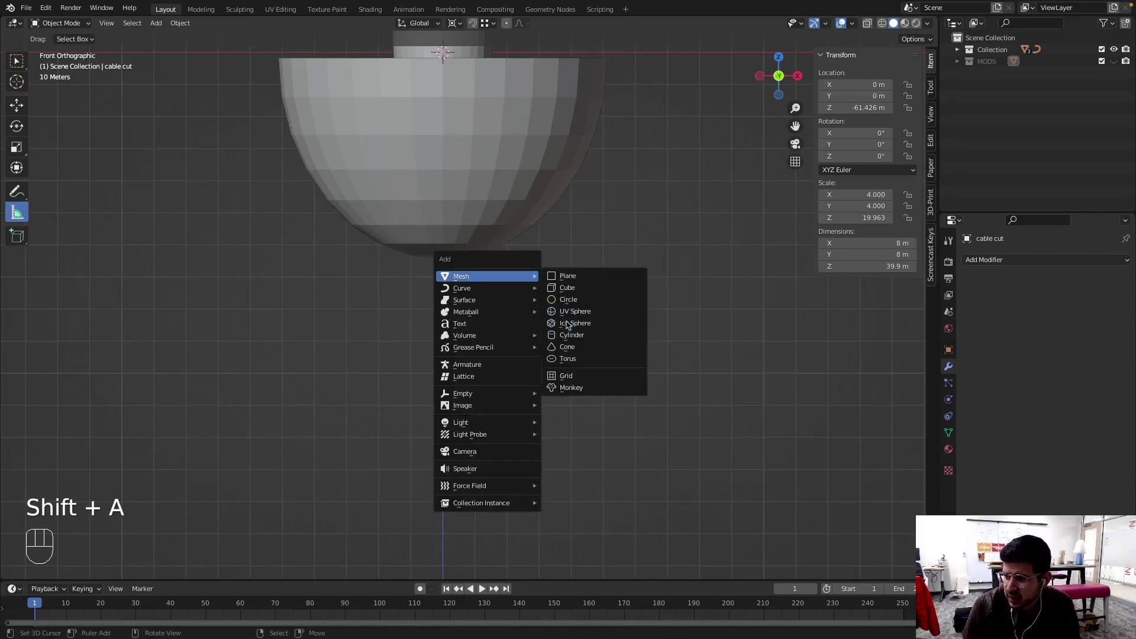
scroll("down", 3)
scroll("down", 3)
left_click_drag(509, 247, 514, 268)
key("s")
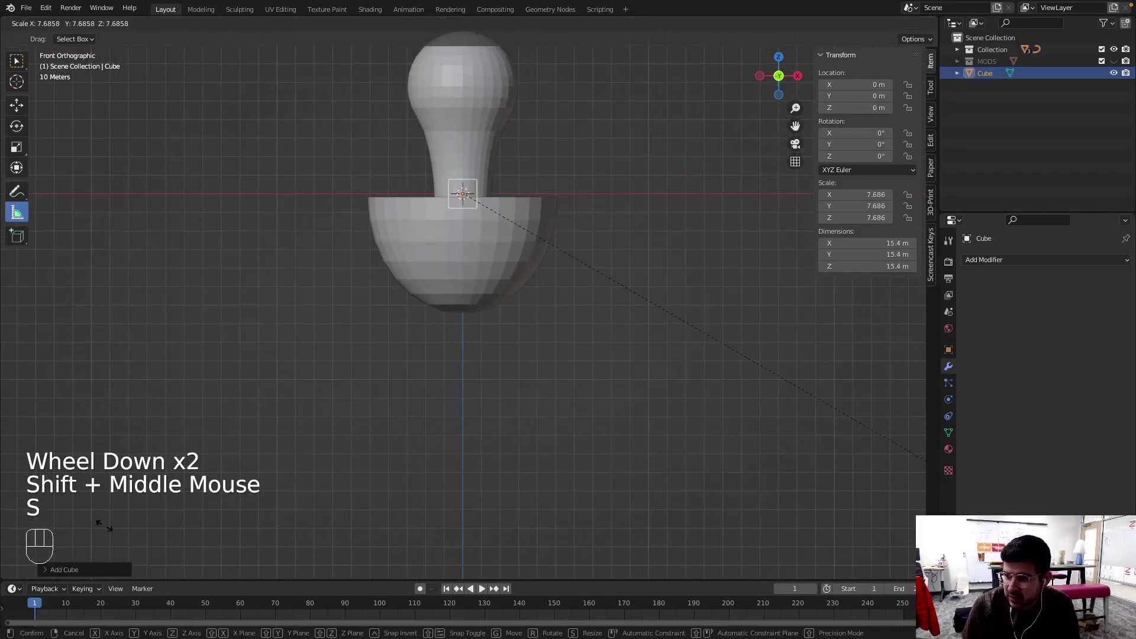
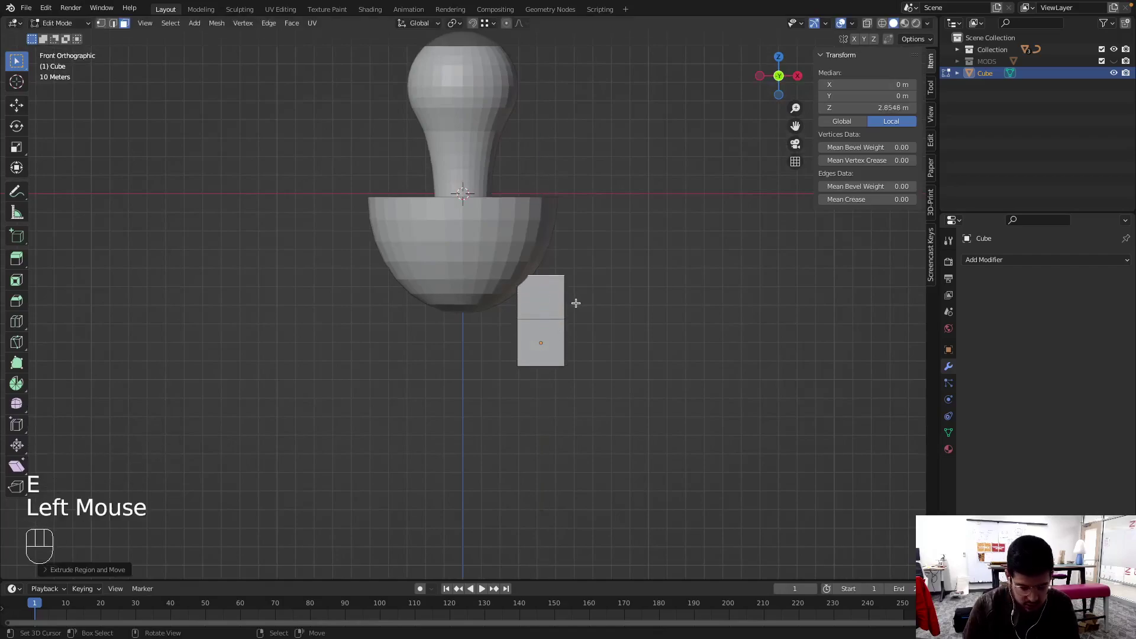
Move the cube's top edge and lower vertices so the leg tilts down and outward beneath the bowl
key("g")
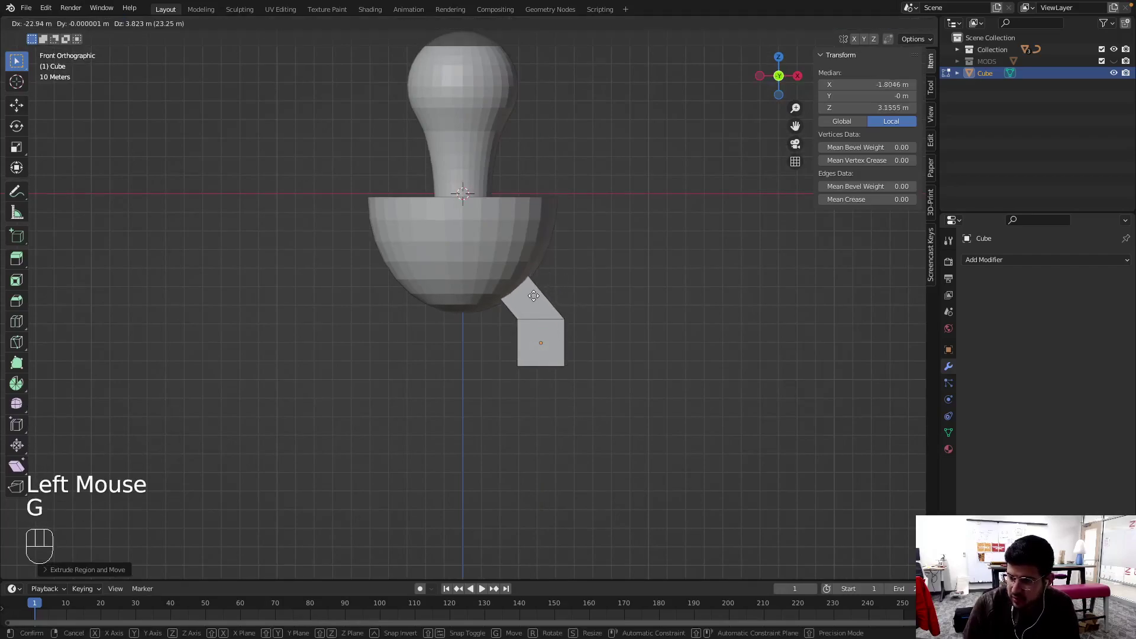
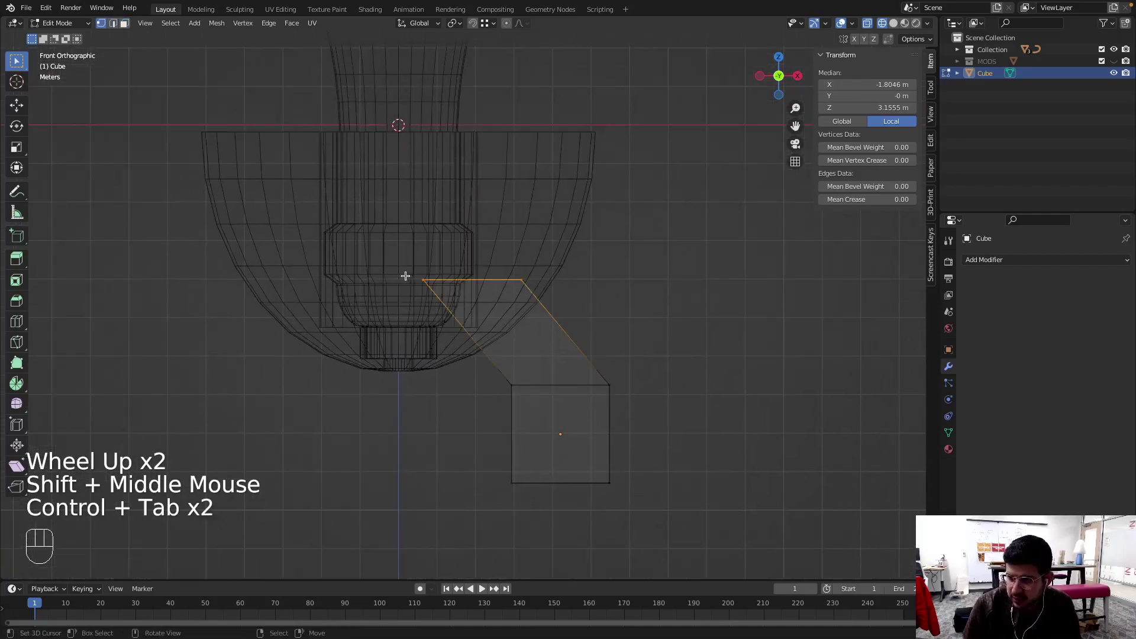
key("a")
key("c")
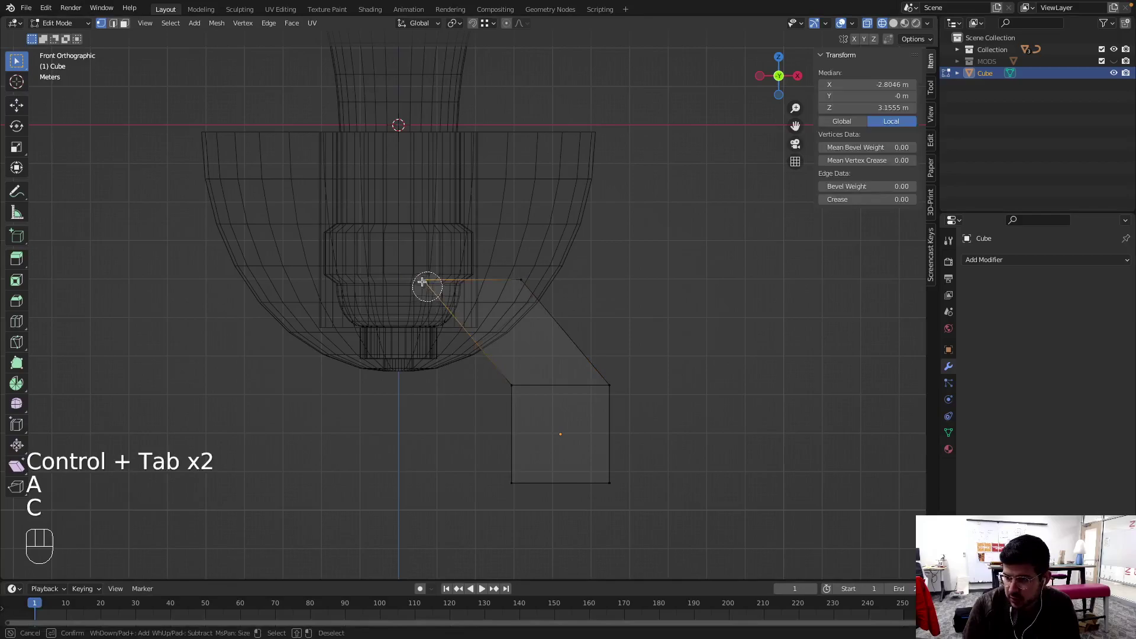
key("Escape")
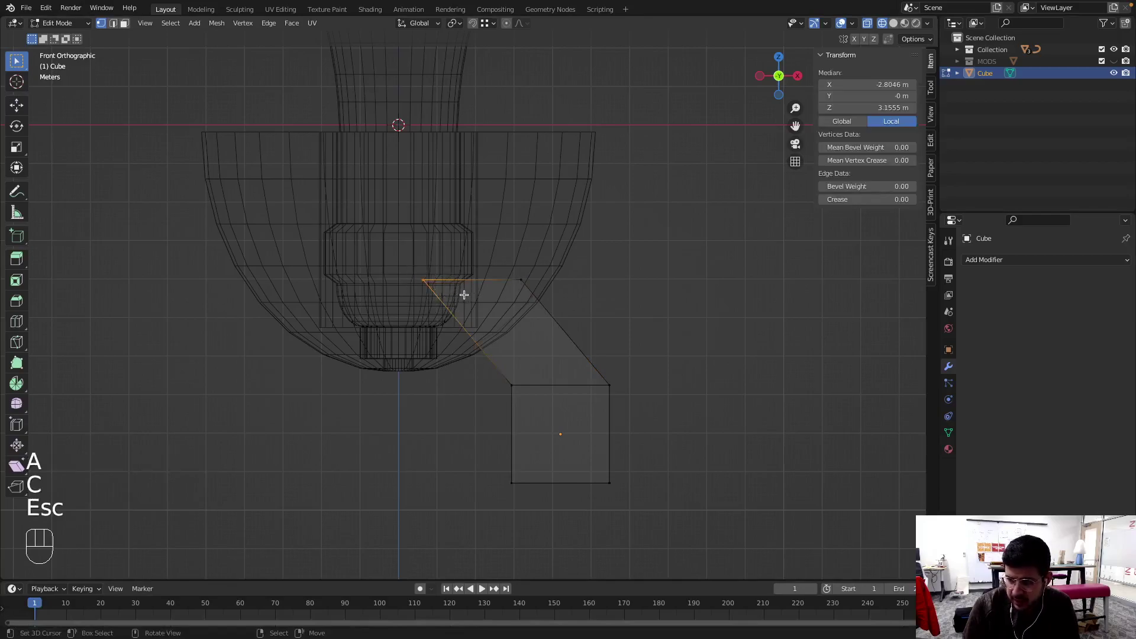
key("g")
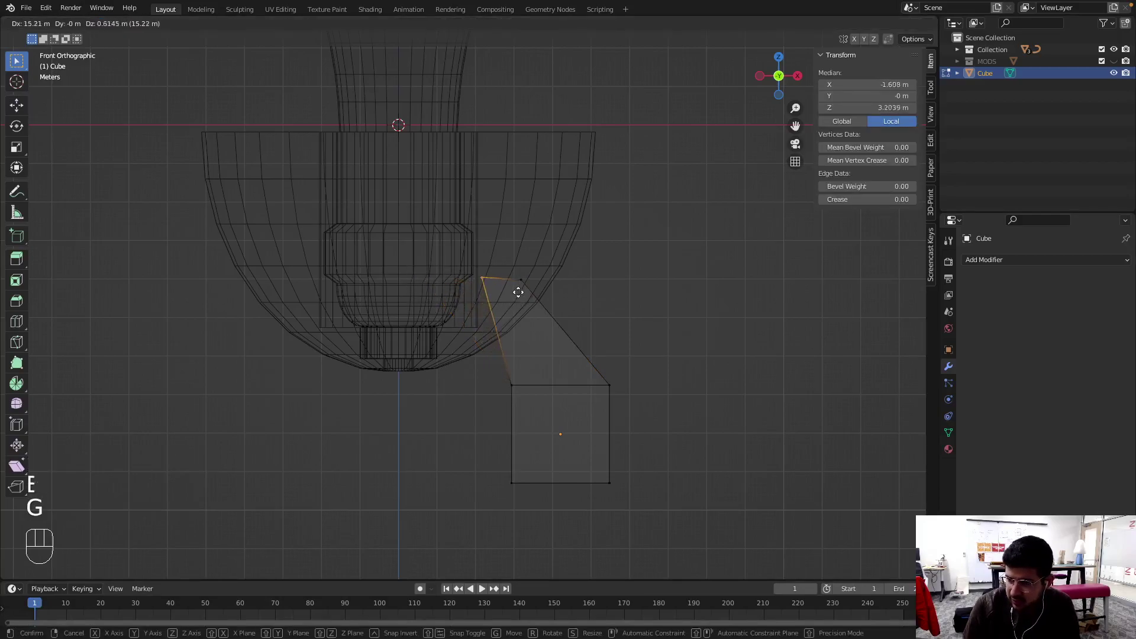
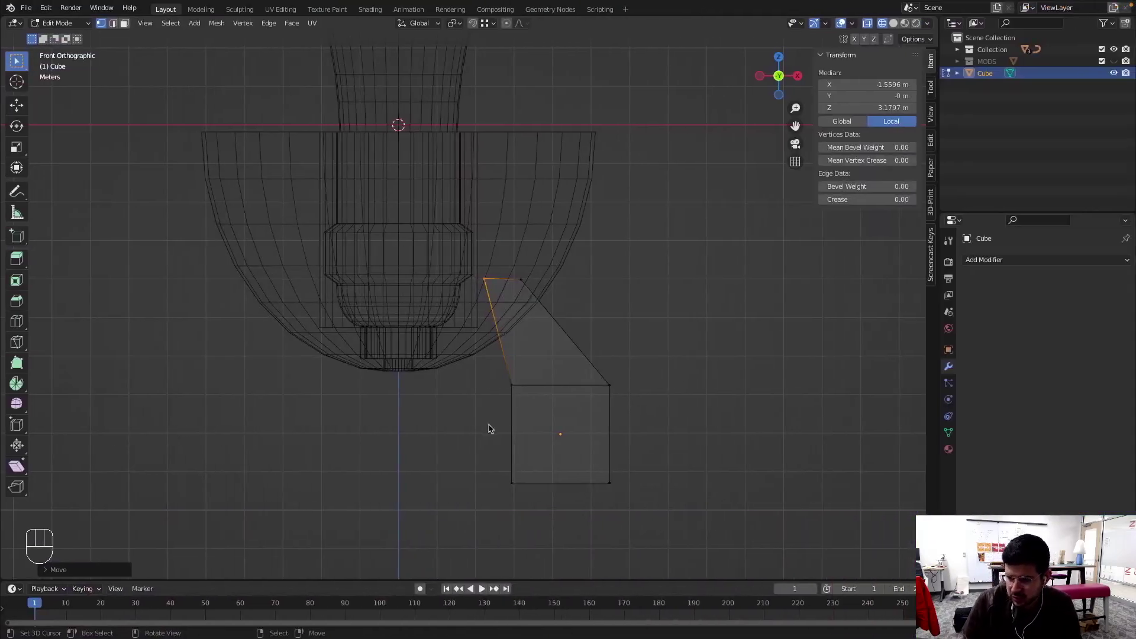
key("ctrl+Tab")
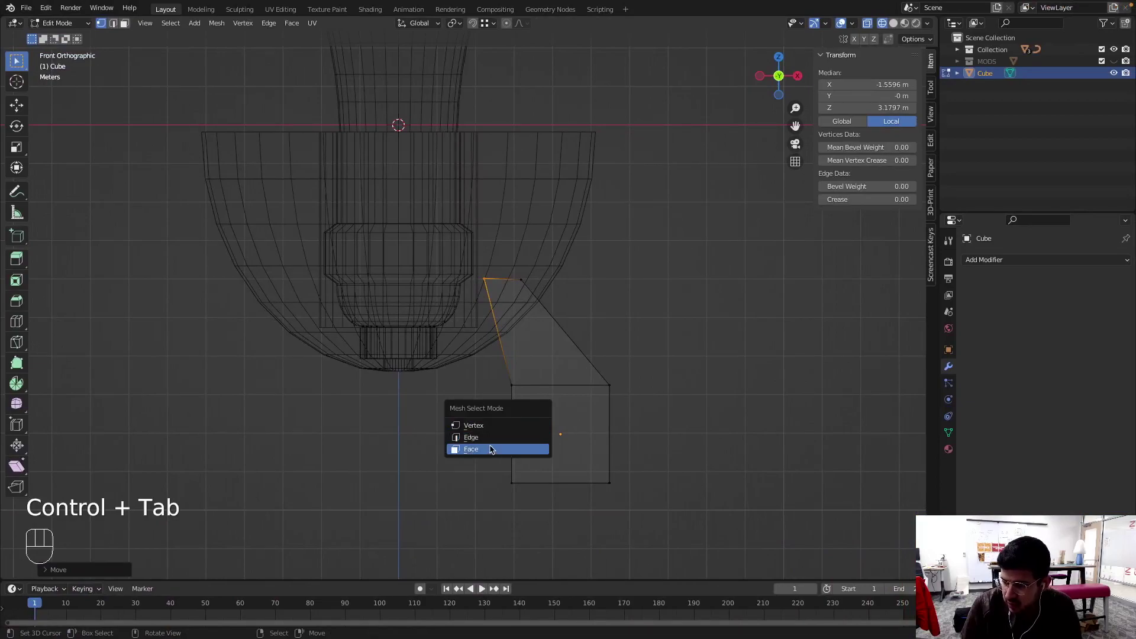
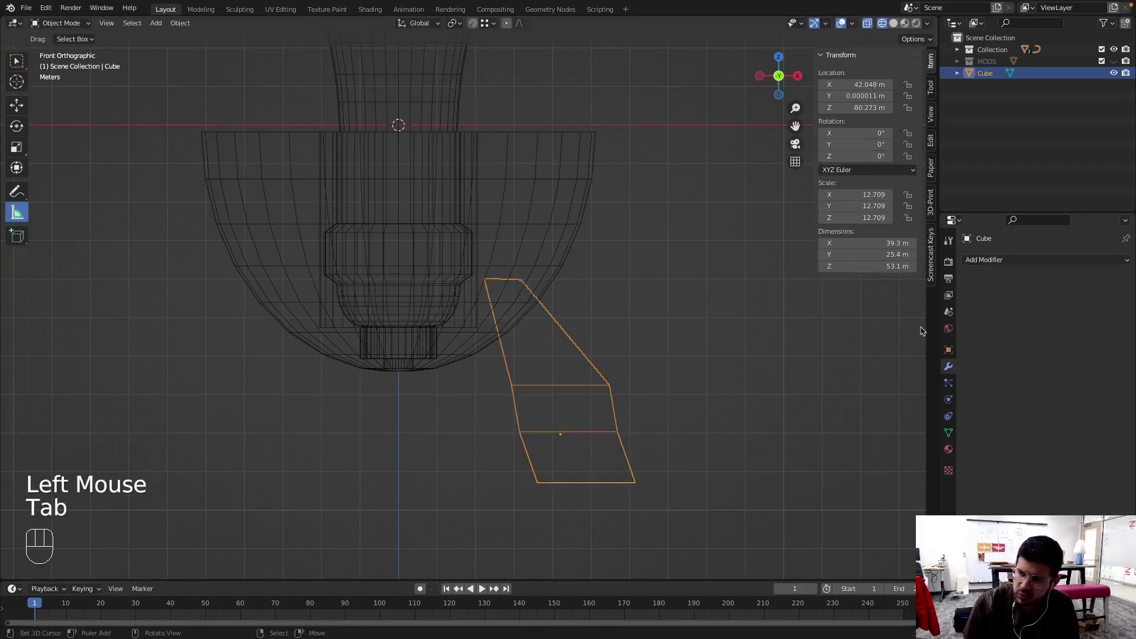
Add a Subdivision Surface modifier to round the angled leg
left_click_drag(999, 262, 902, 475)
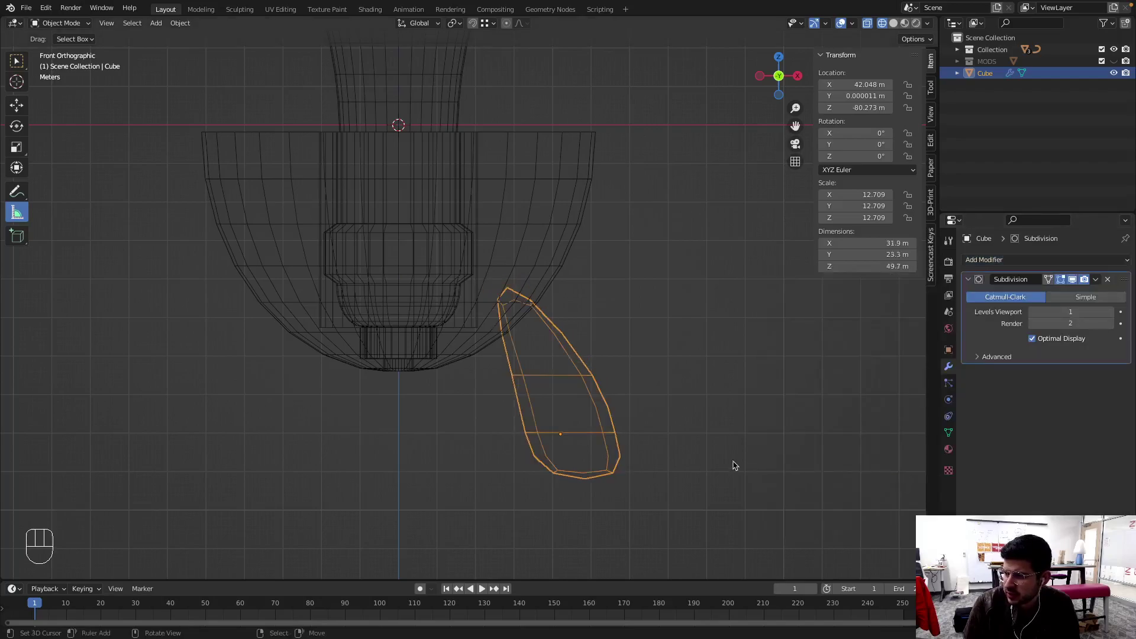
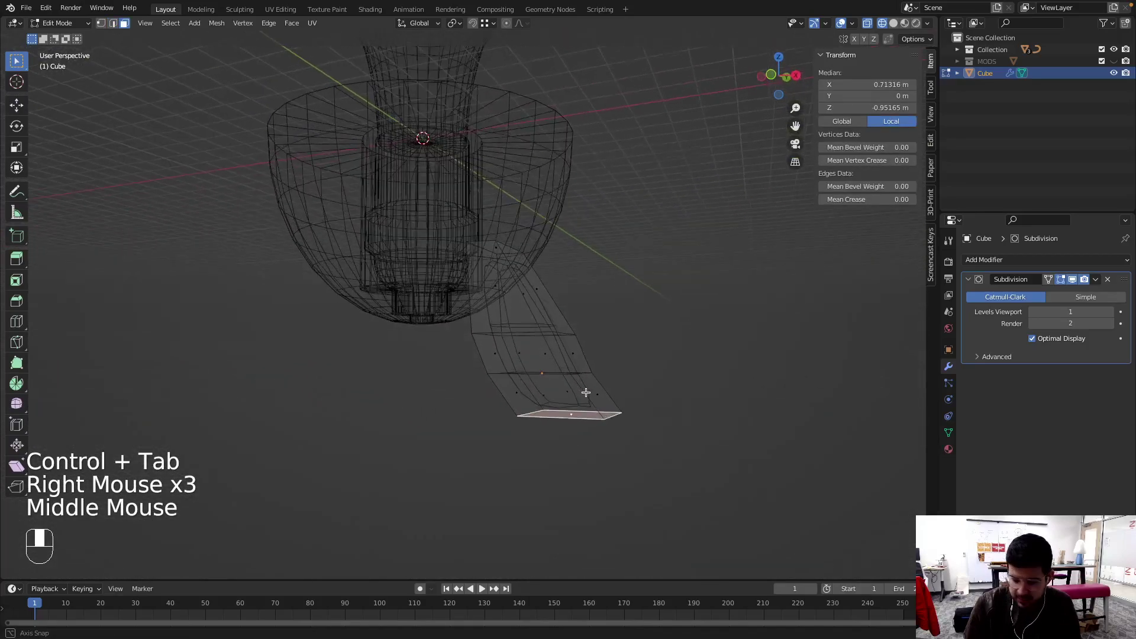
Crease the leg's bottom edges with Shift+E and raise the Subdivision viewport level to 3
key("shift+e")
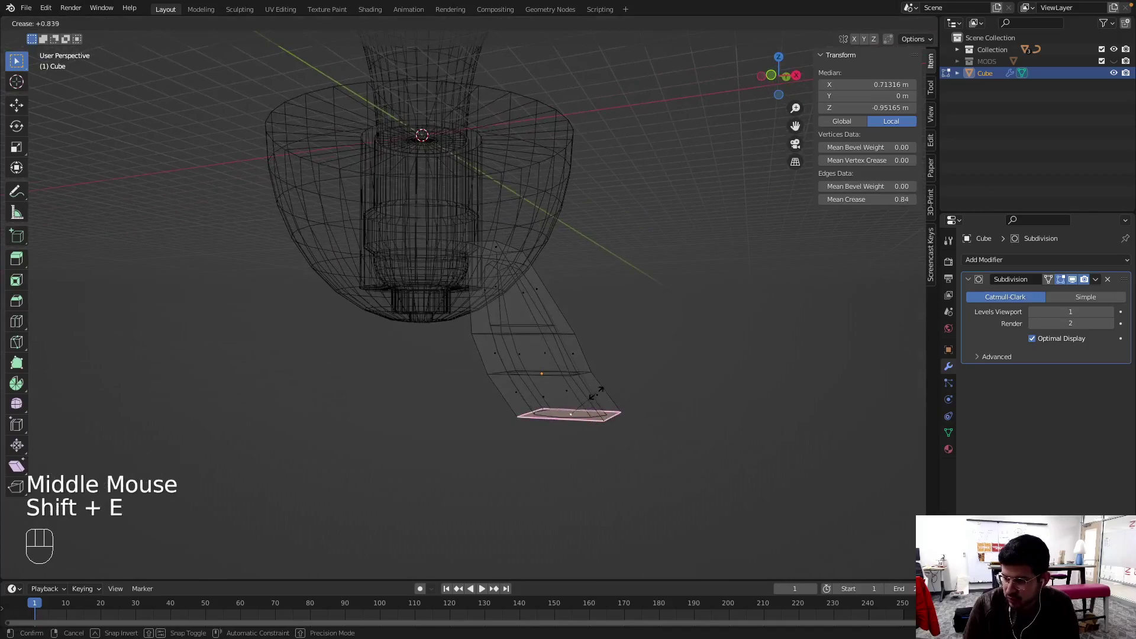
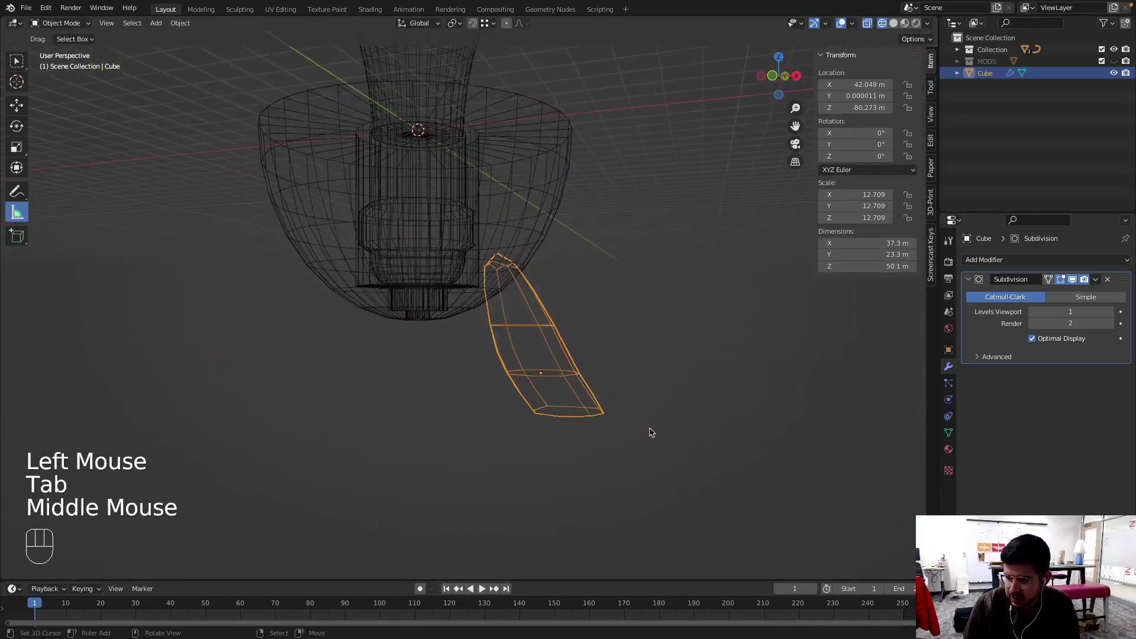
key("z")
key("z")
key("z")
left_click_drag(670, 403, 705, 395)
key("Tab")
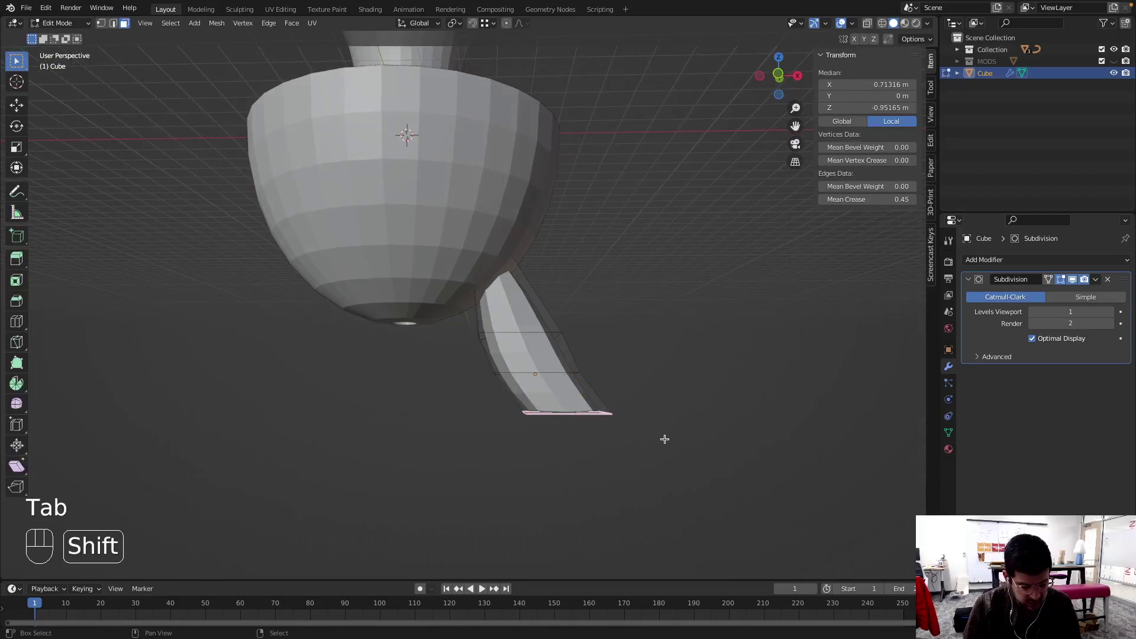
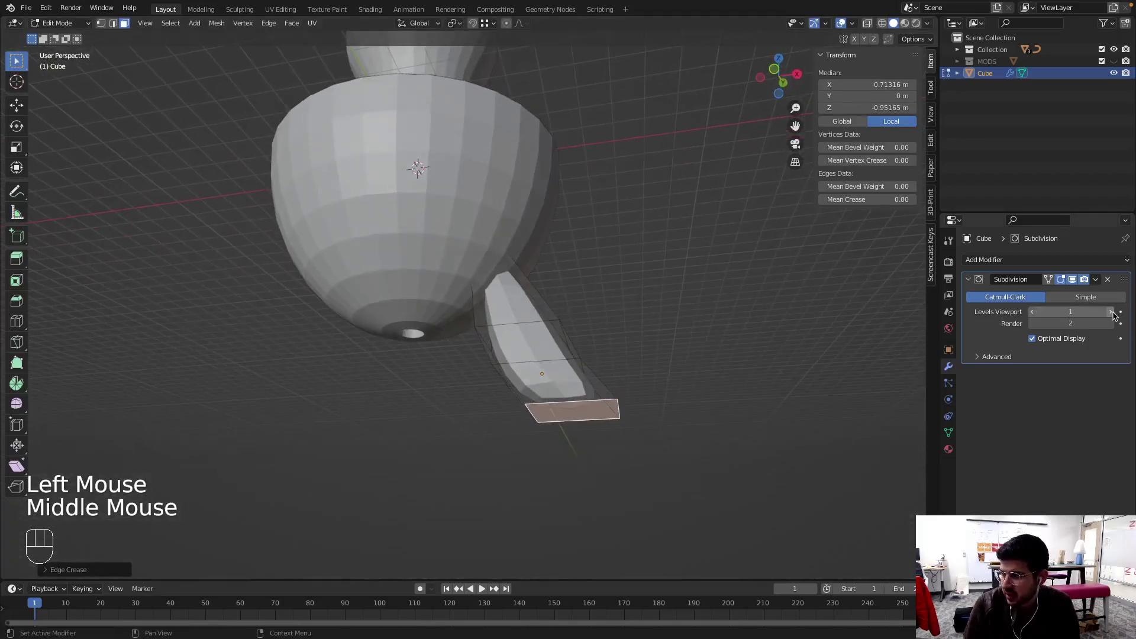
left_click(1116, 312)
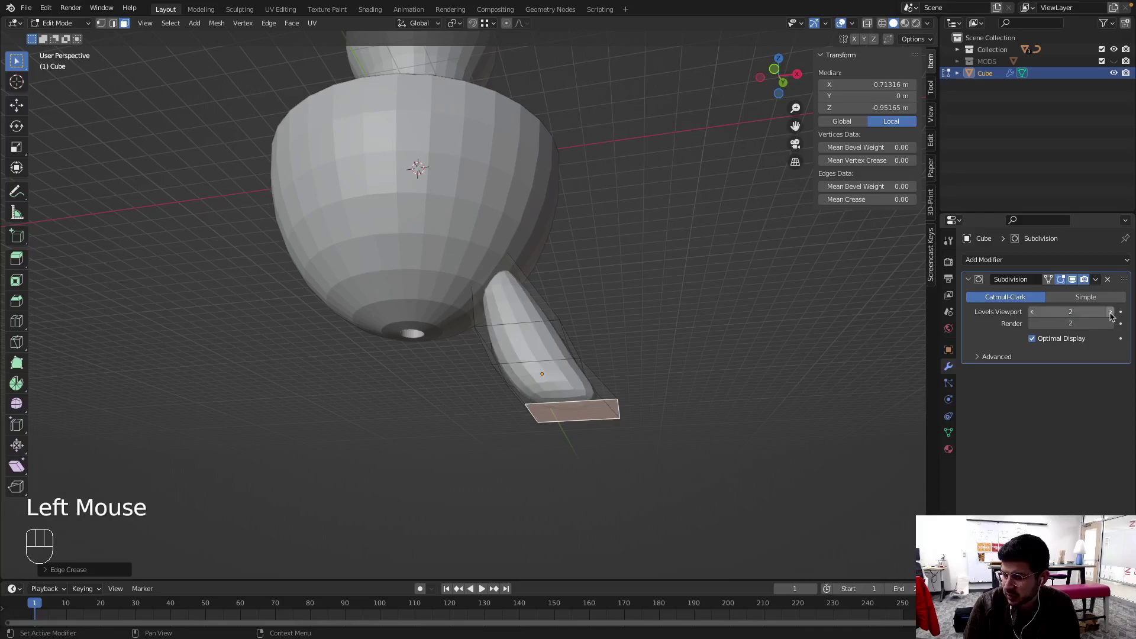
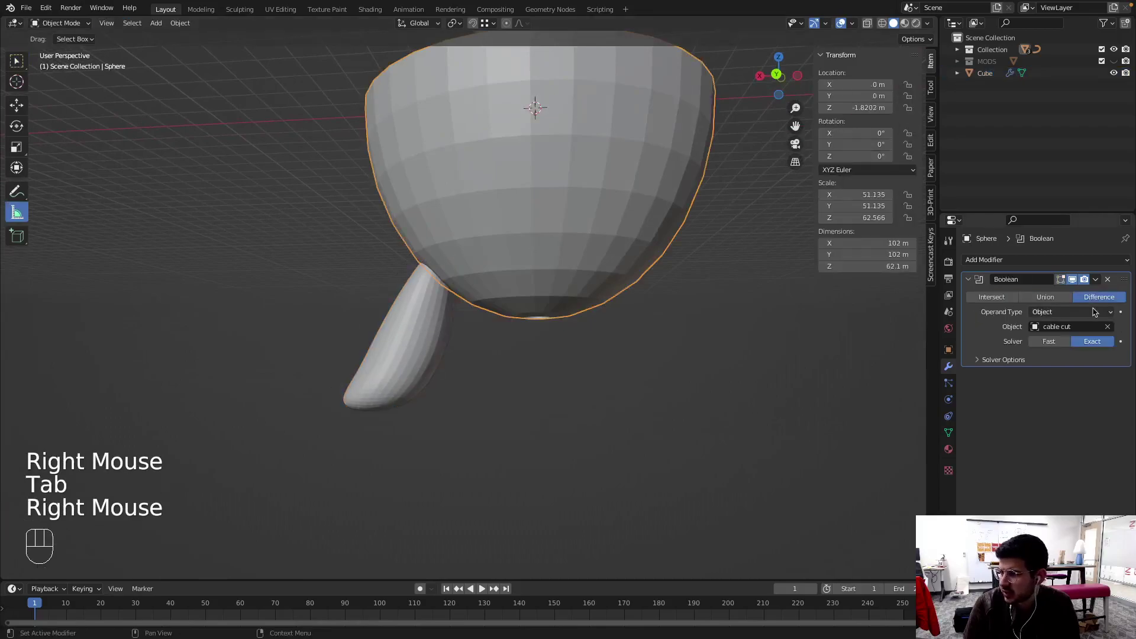
Collapse the Boolean panel and hide the Lightbulb and socket objects in the outliner
left_click(972, 282)
left_click_drag(991, 263, 682, 312)
left_click_drag(675, 281, 658, 419)
left_click_drag(611, 311, 684, 287)
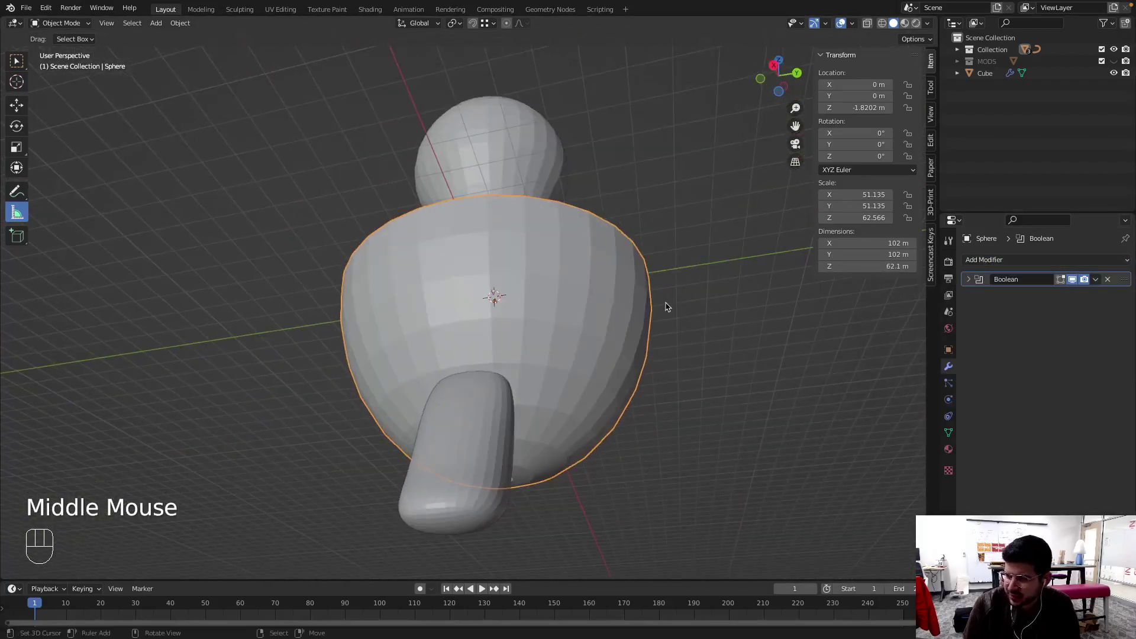
middle_click(573, 410)
left_click_drag(595, 441, 504, 330)
left_click_drag(446, 268, 491, 272)
left_click(965, 53)
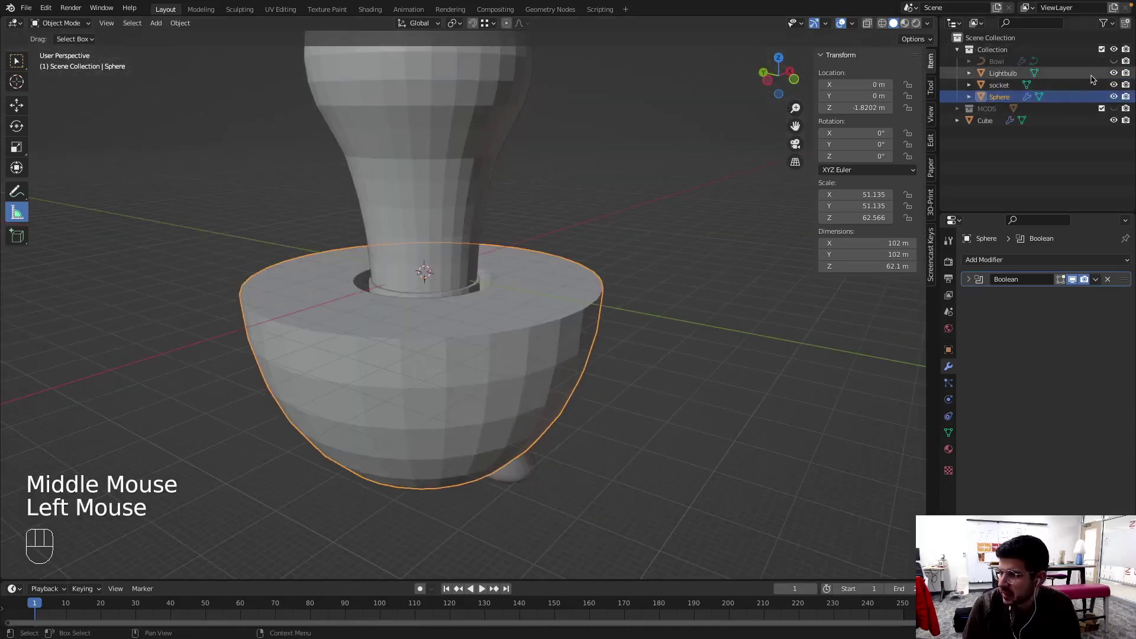
left_click(1117, 73)
left_click(1118, 82)
Move the leg object into the lamp's Collection and rename it foot
left_click_drag(595, 174, 599, 332)
left_click_drag(525, 312, 530, 417)
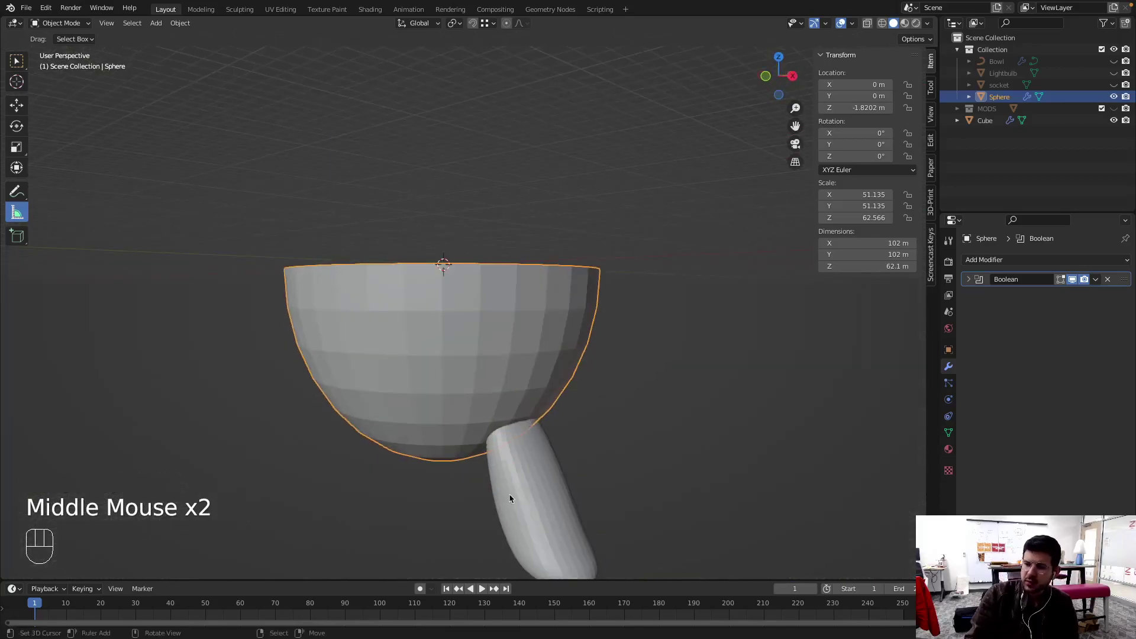
right_click(513, 495)
left_click_drag(636, 417, 626, 355)
left_click_drag(624, 437, 574, 425)
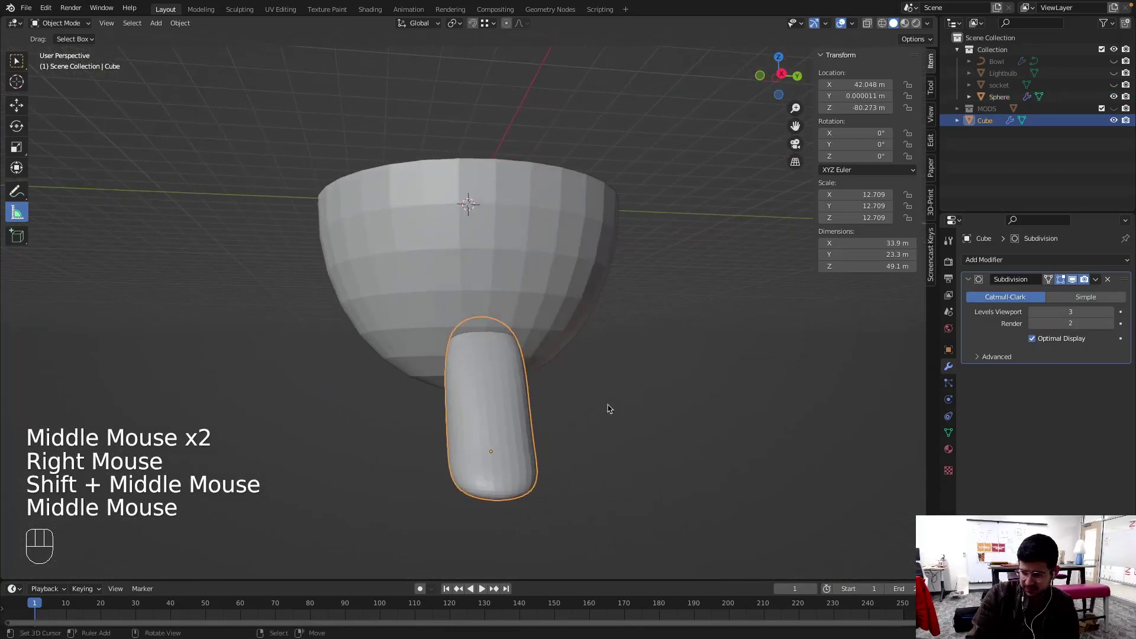
left_click(993, 120)
left_click_drag(993, 120, 986, 125)
key("o")
left_click_drag(986, 122, 1000, 67)
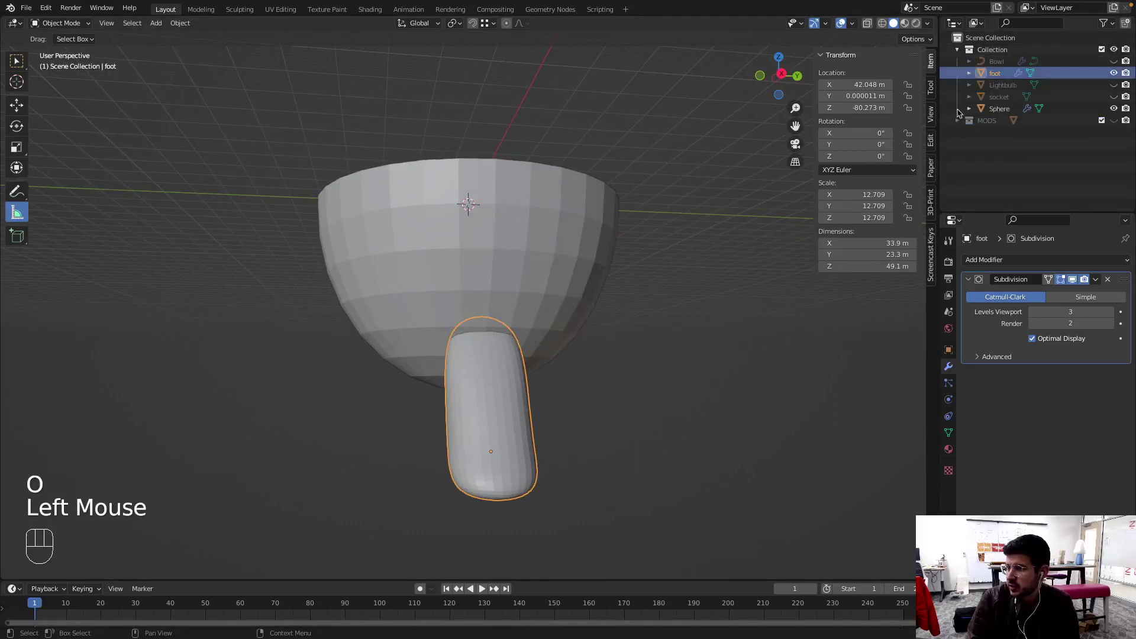
Reset the 3D cursor to the centre and add an Empty there
left_click_drag(459, 317, 568, 394)
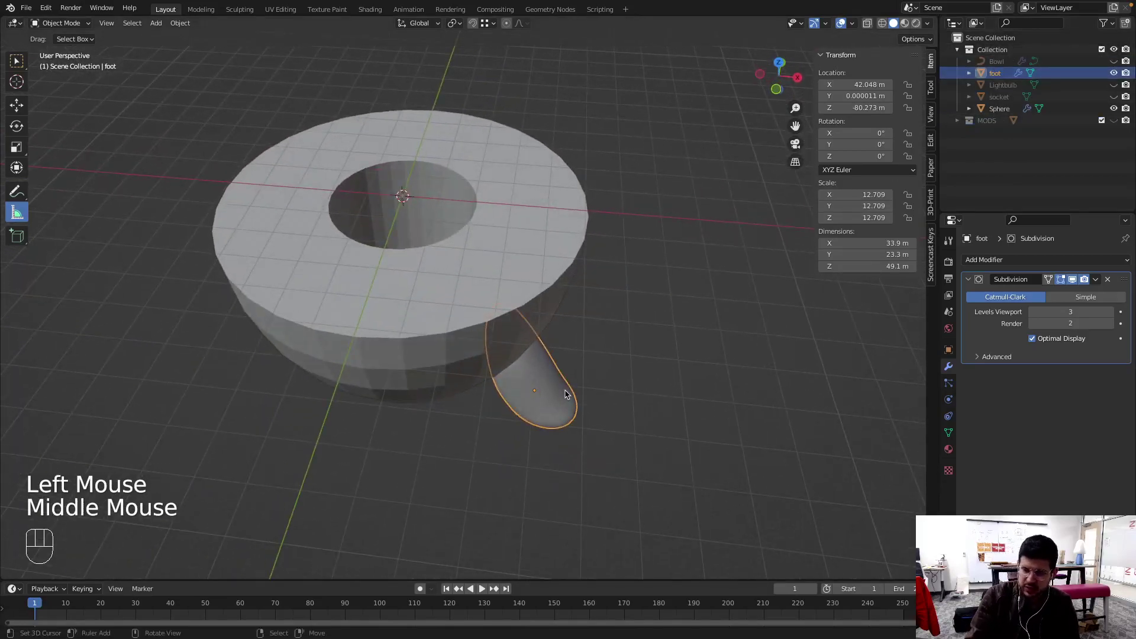
left_click_drag(537, 368, 551, 399)
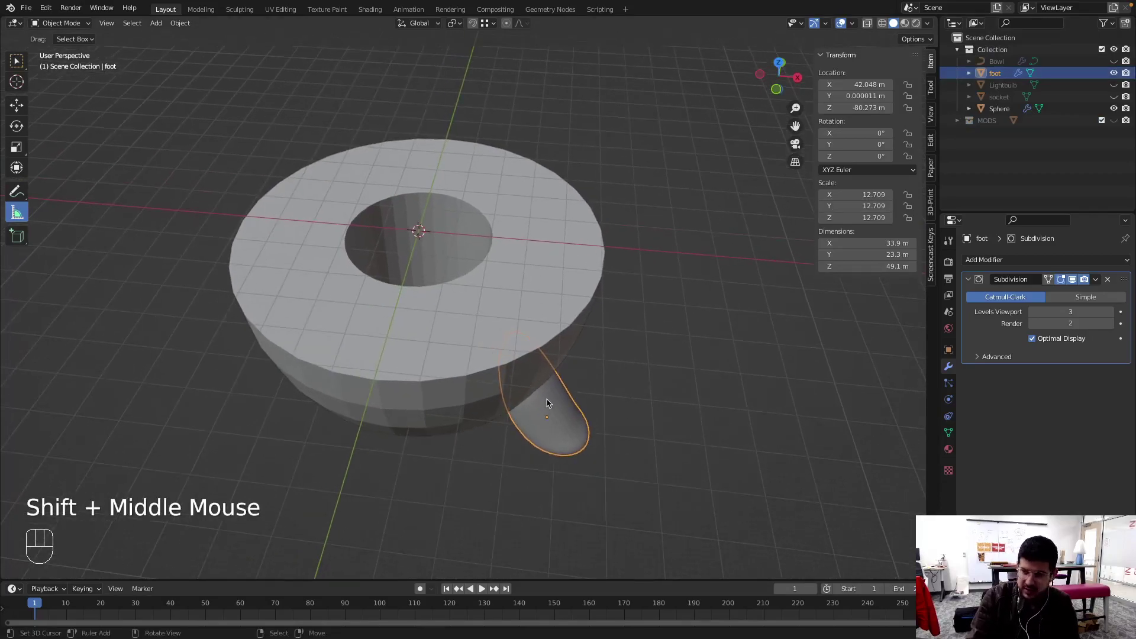
key("shift+c")
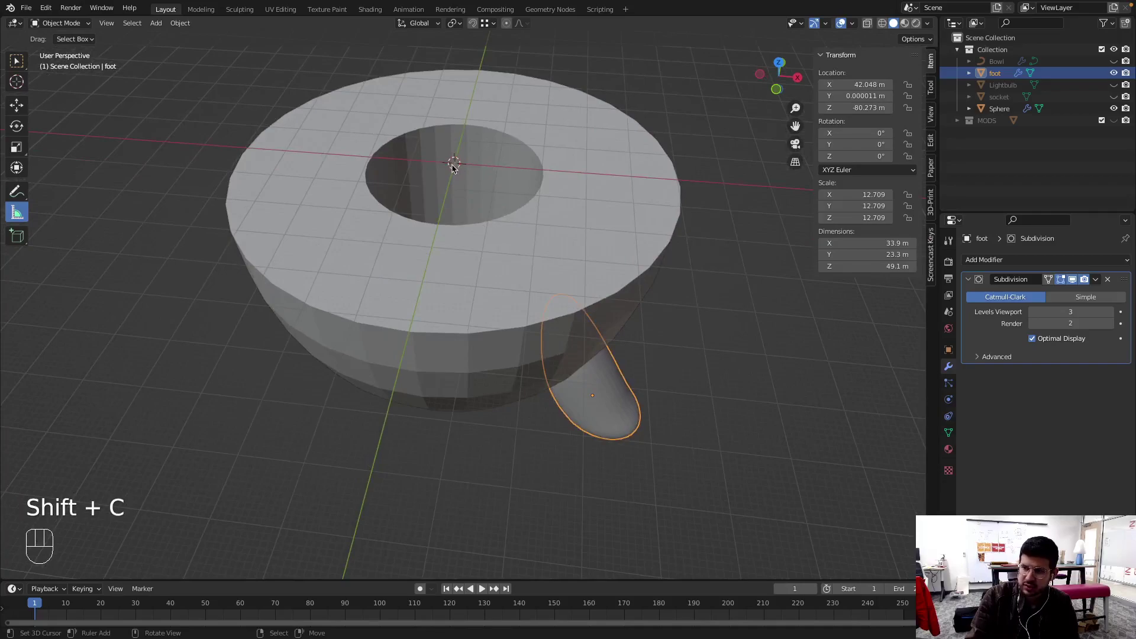
key("shift+a")
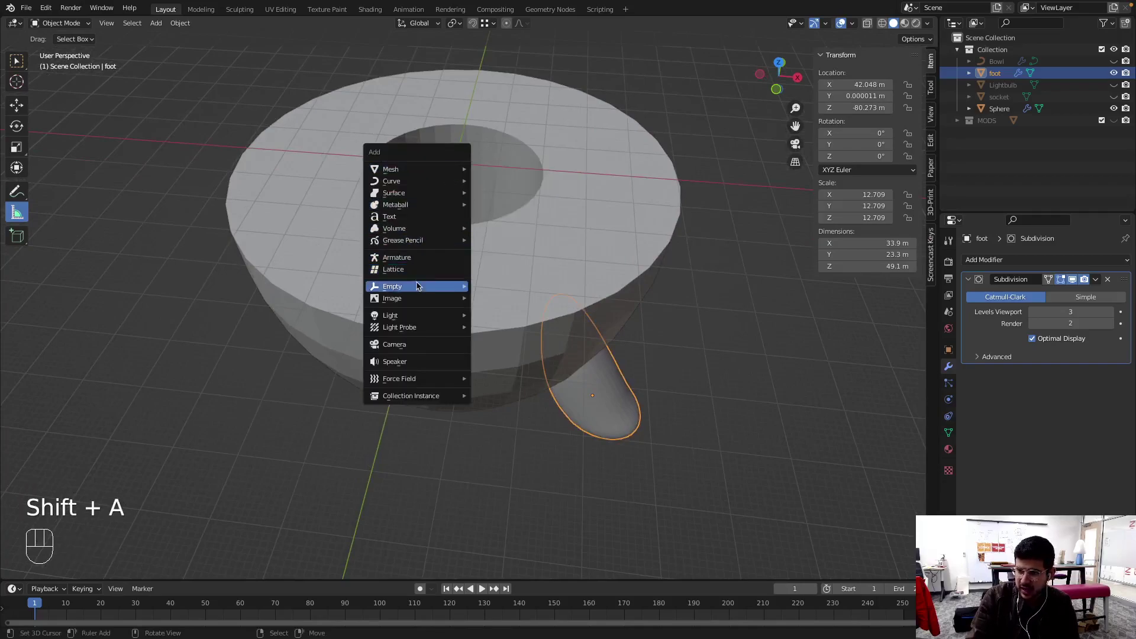
right_click(612, 395)
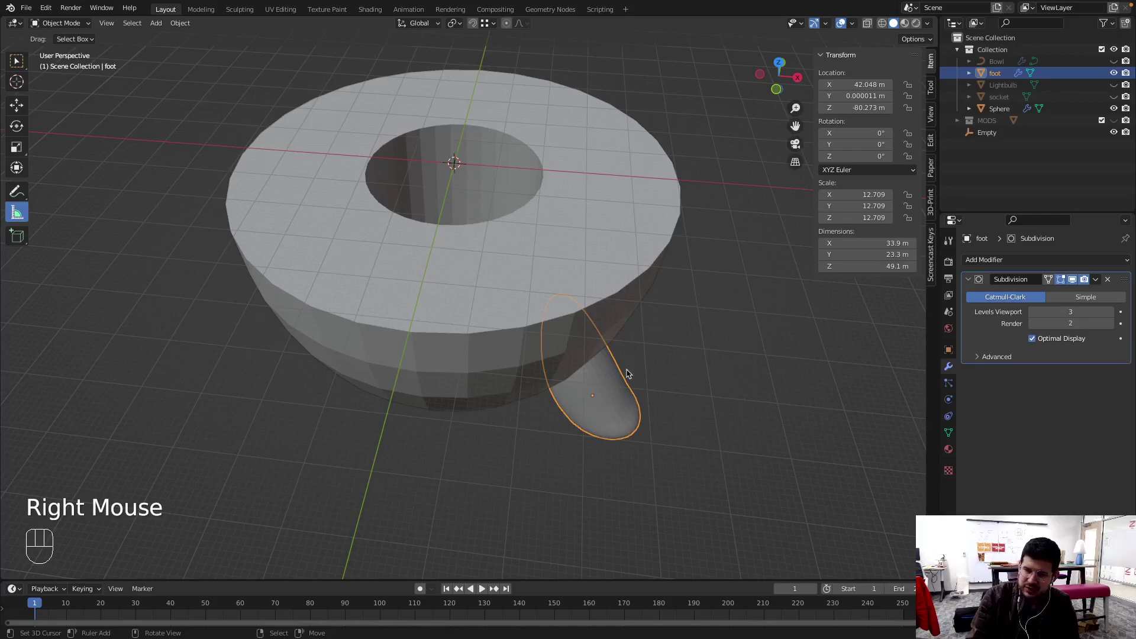
left_click_drag(650, 374, 644, 364)
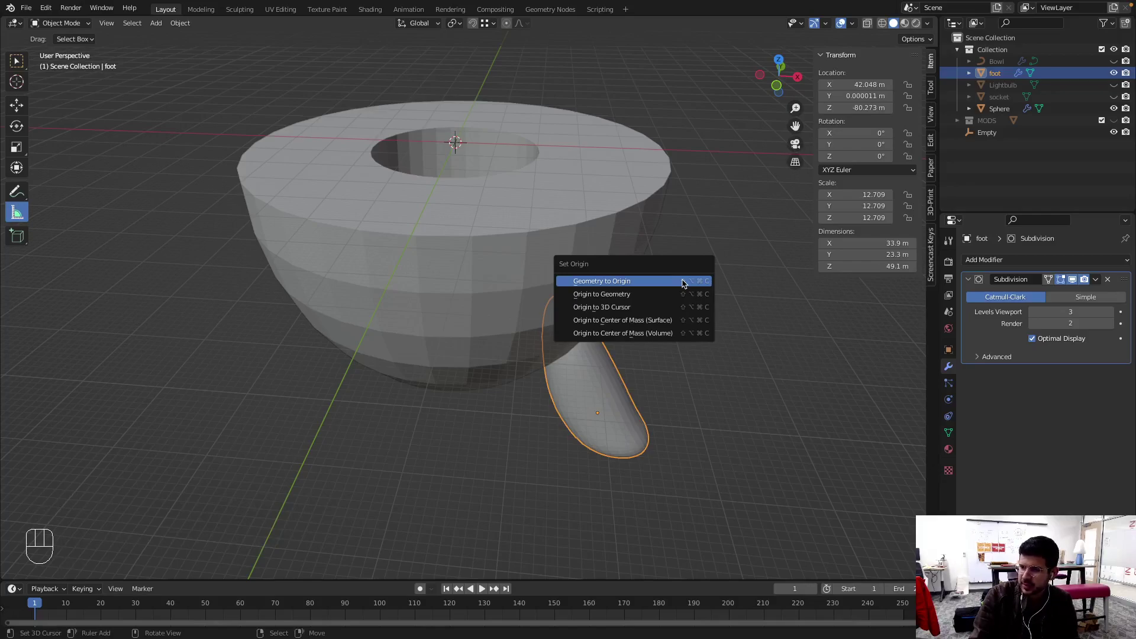
Set the foot's origin to the 3D cursor so its location reads 0 on every axis
left_click_drag(173, 23, 327, 78)
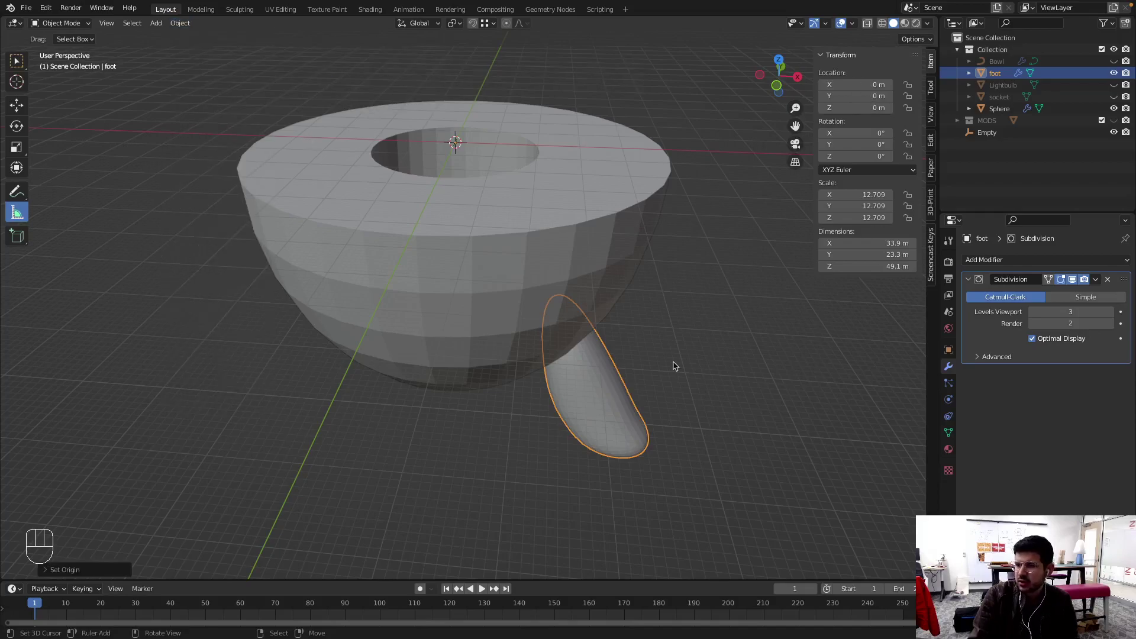
left_click_drag(678, 364, 636, 367)
left_click_drag(636, 391, 600, 391)
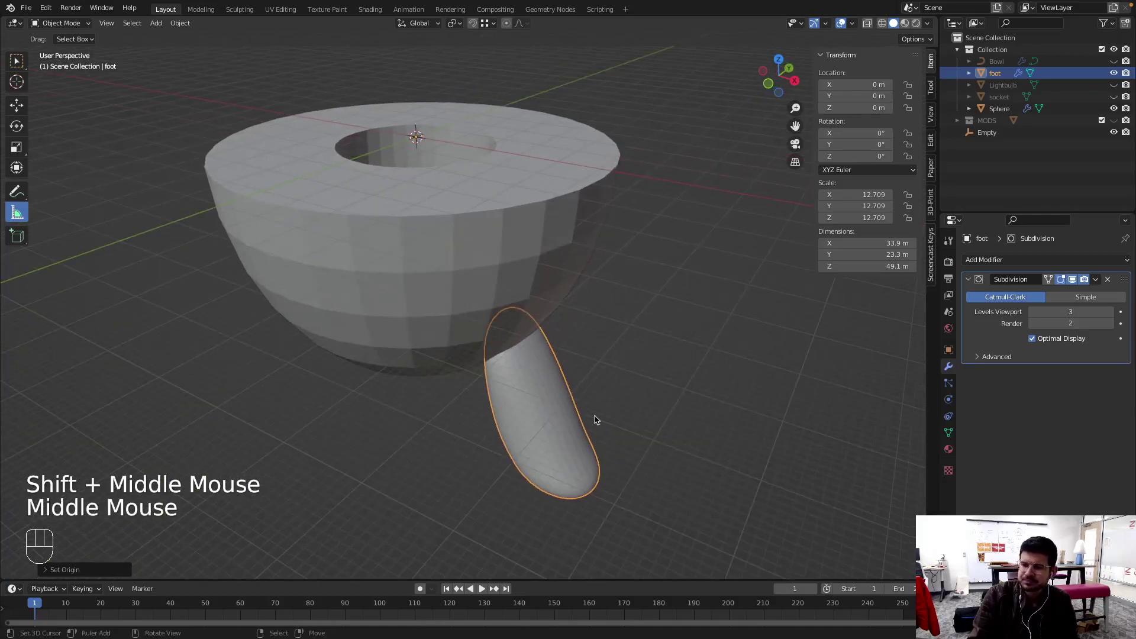
left_click(976, 278)
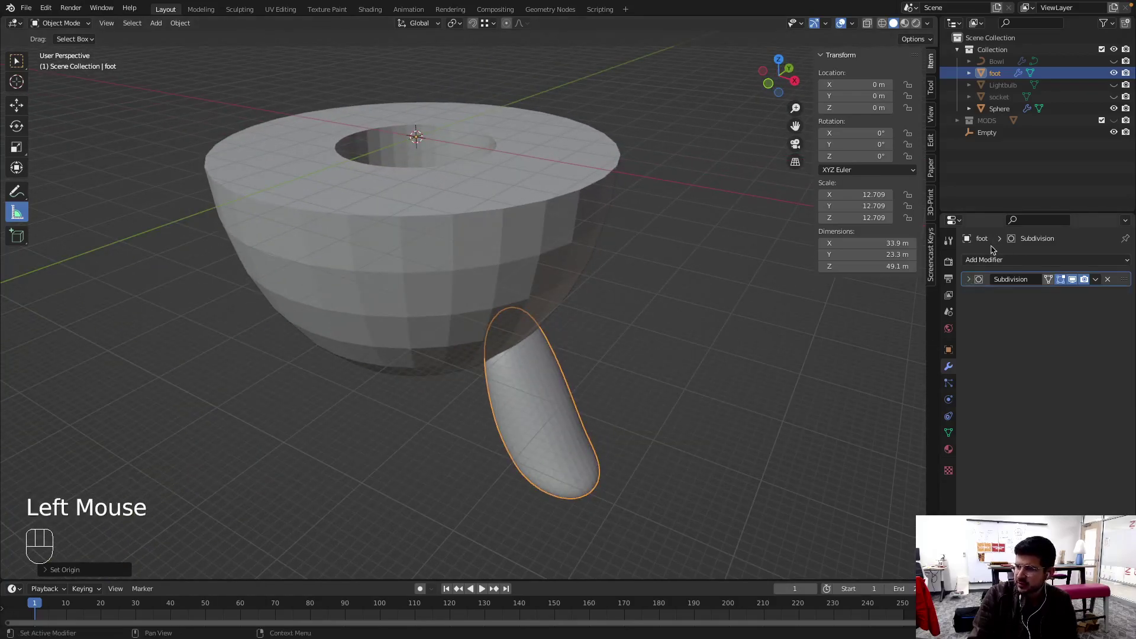
Give the foot an Array modifier with Count 4 using Object Offset on the Empty, then apply its scale
left_click_drag(982, 264, 900, 290)
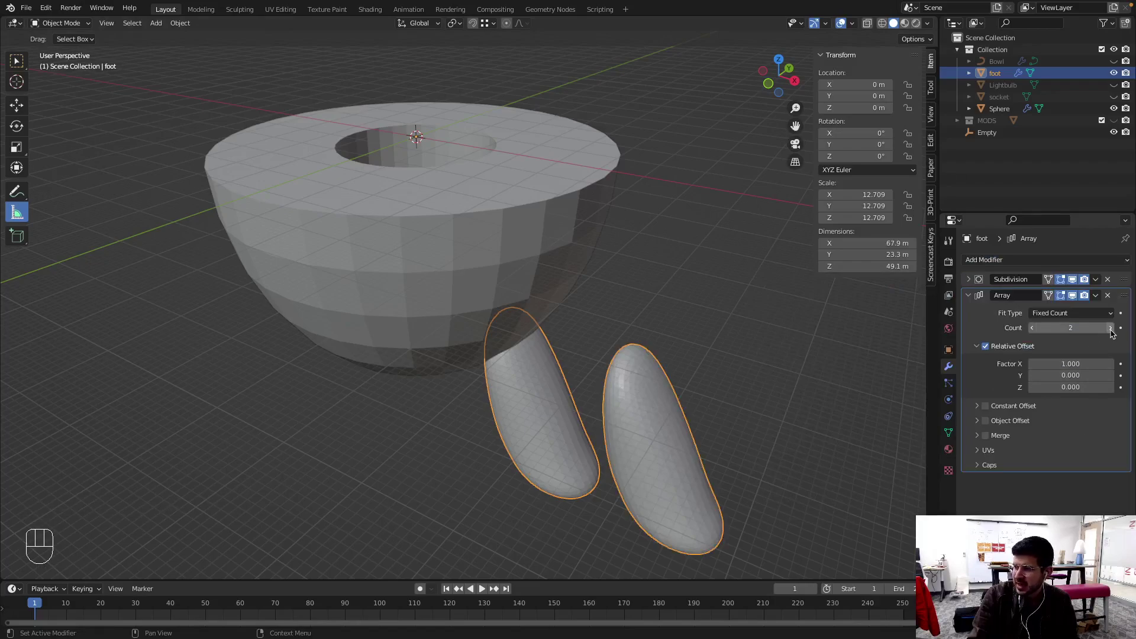
double_click(1114, 332)
scroll("down", 3)
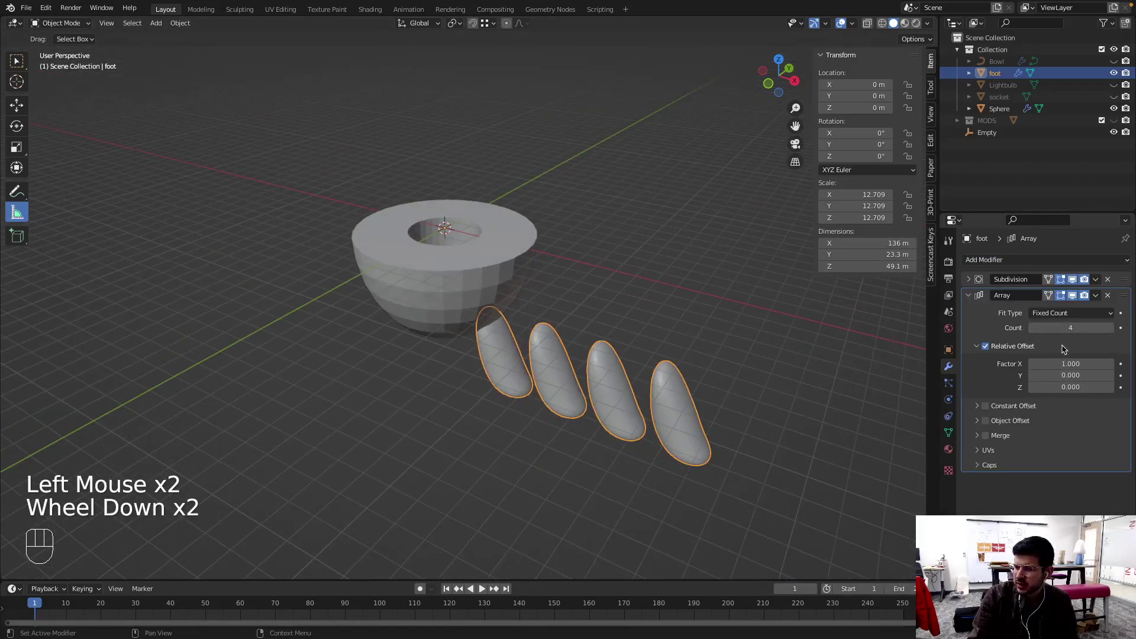
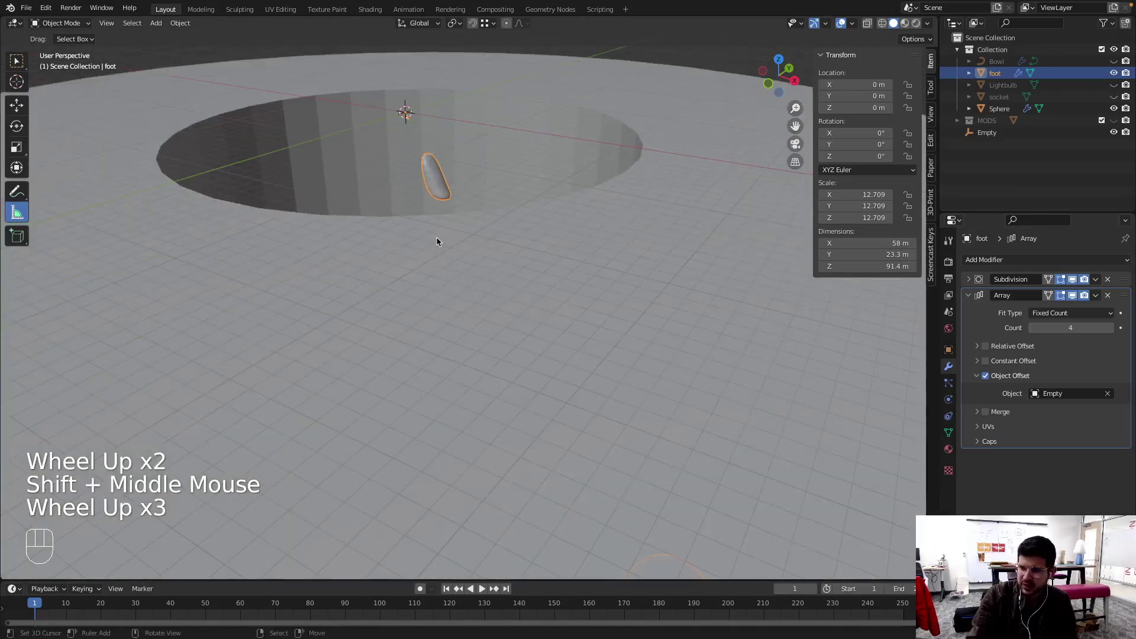
scroll("down", 3)
left_click_drag(554, 350, 525, 304)
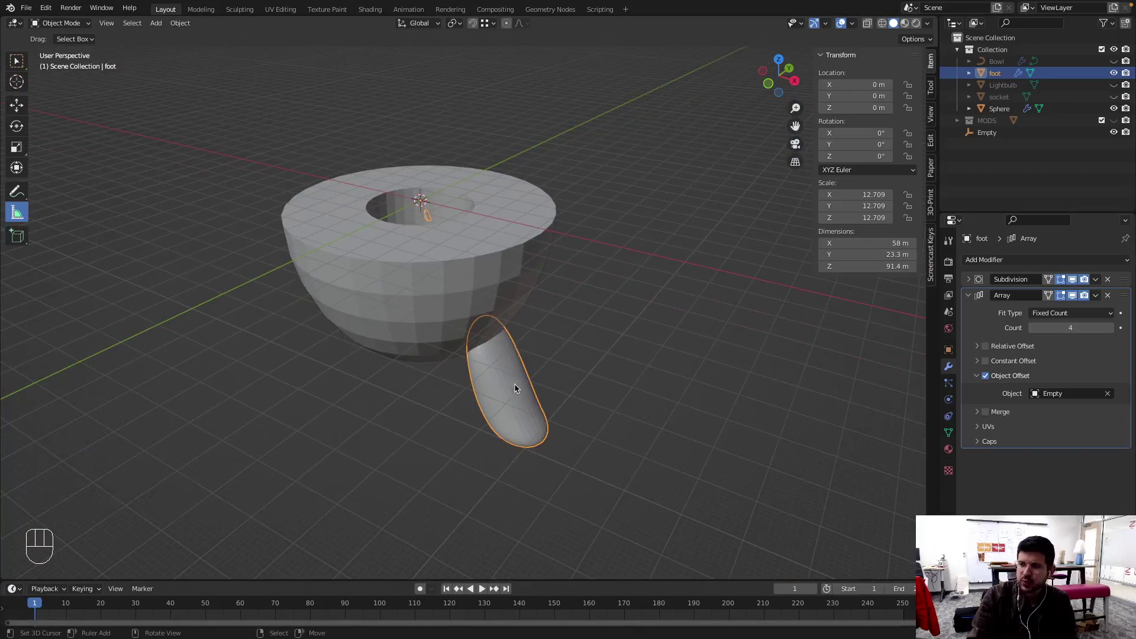
key("ctrl+a")
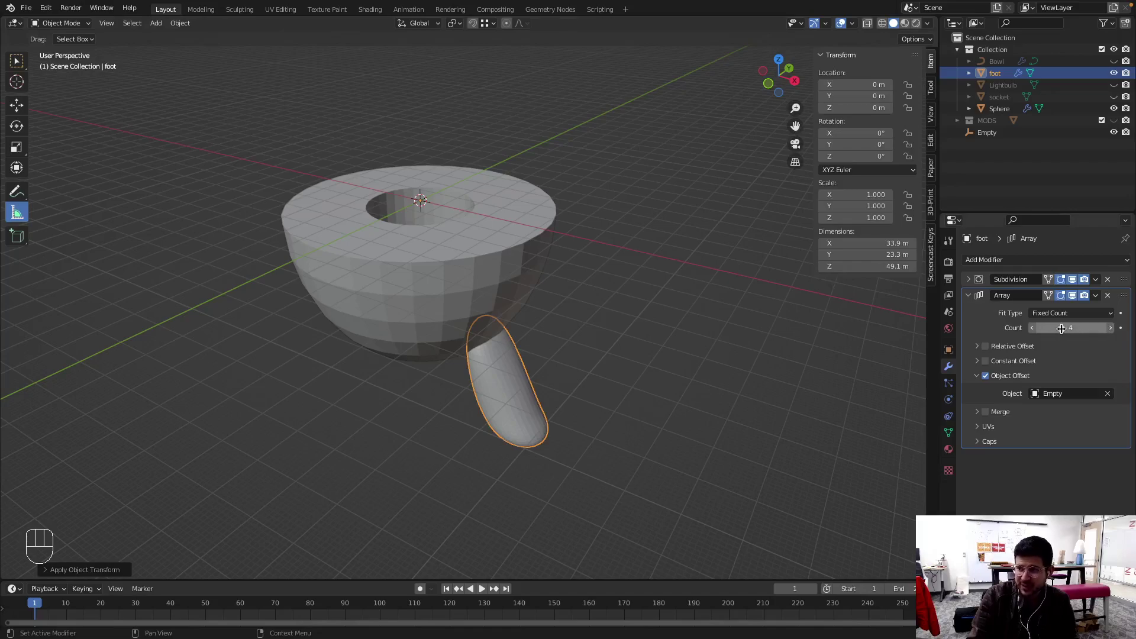
Rotate the Empty 90° about the Z axis so the arrayed legs spread around the lamp
left_click(421, 199)
right_click(421, 199)
scroll("up", 3)
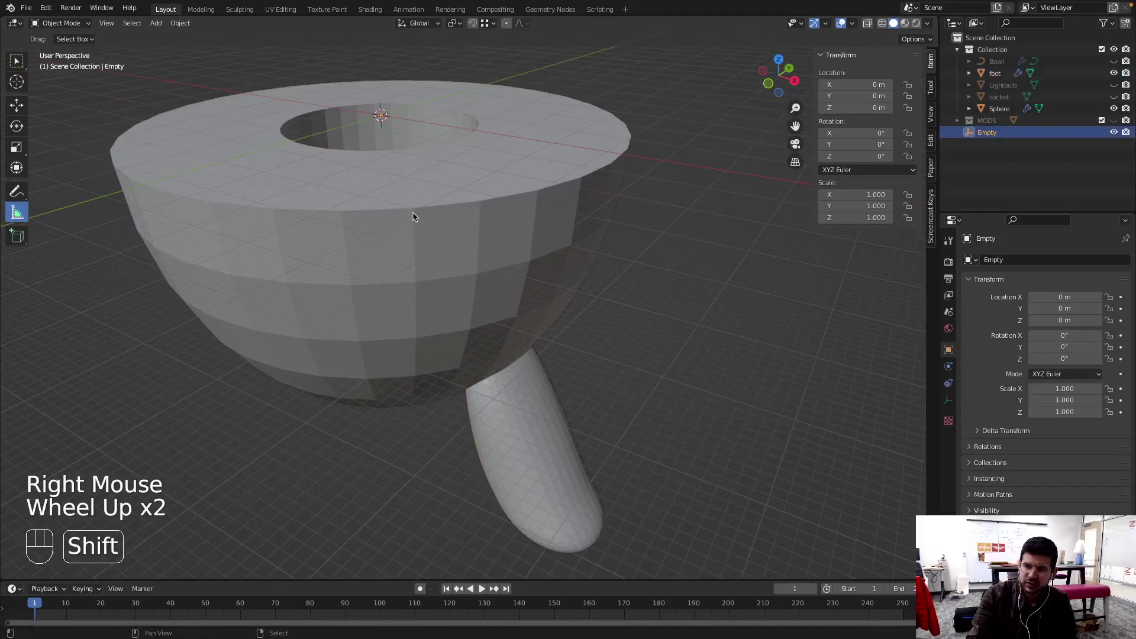
left_click_drag(419, 219, 441, 248)
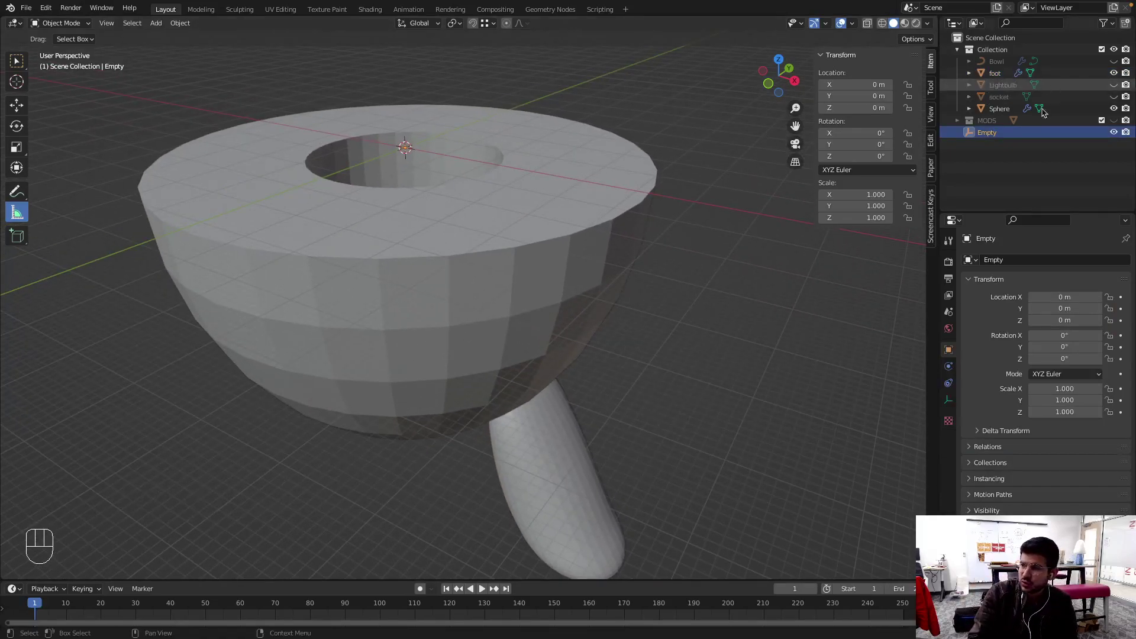
key("r")
key("z")
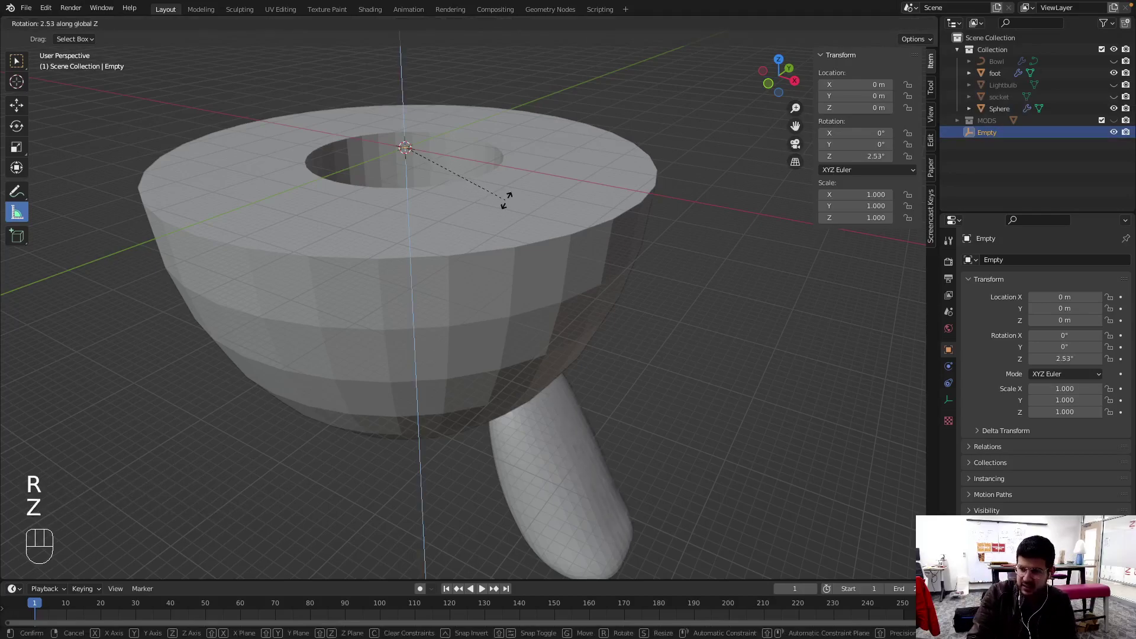
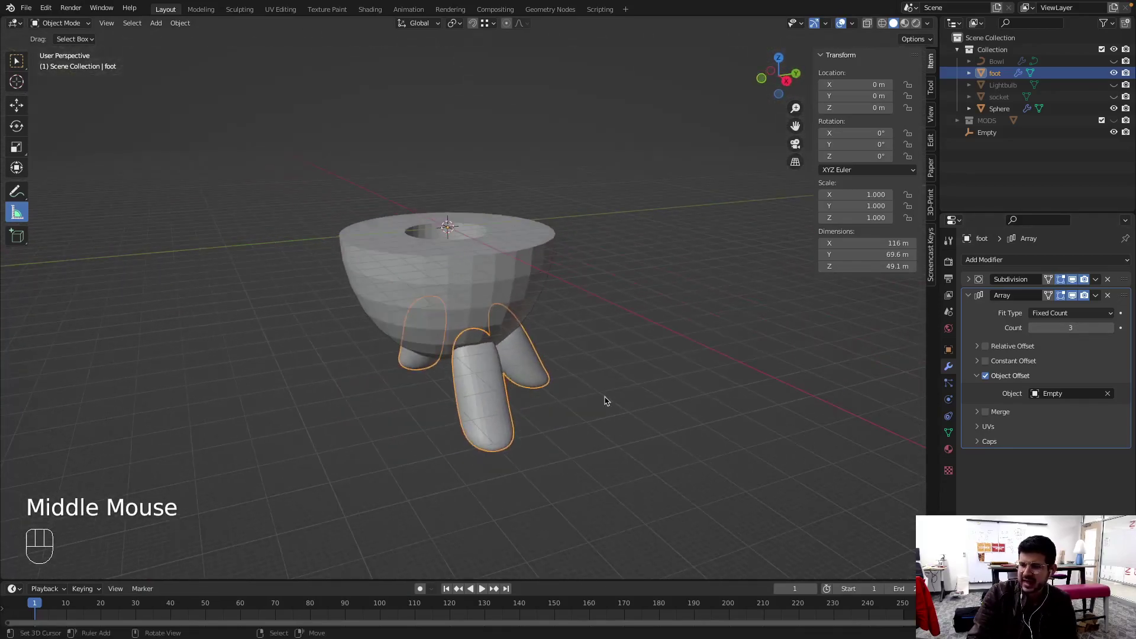
Adjust the Array count on the foot and reselect the Empty showing its 90° Z rotation
right_click(452, 232)
scroll("up", 3)
right_click(435, 176)
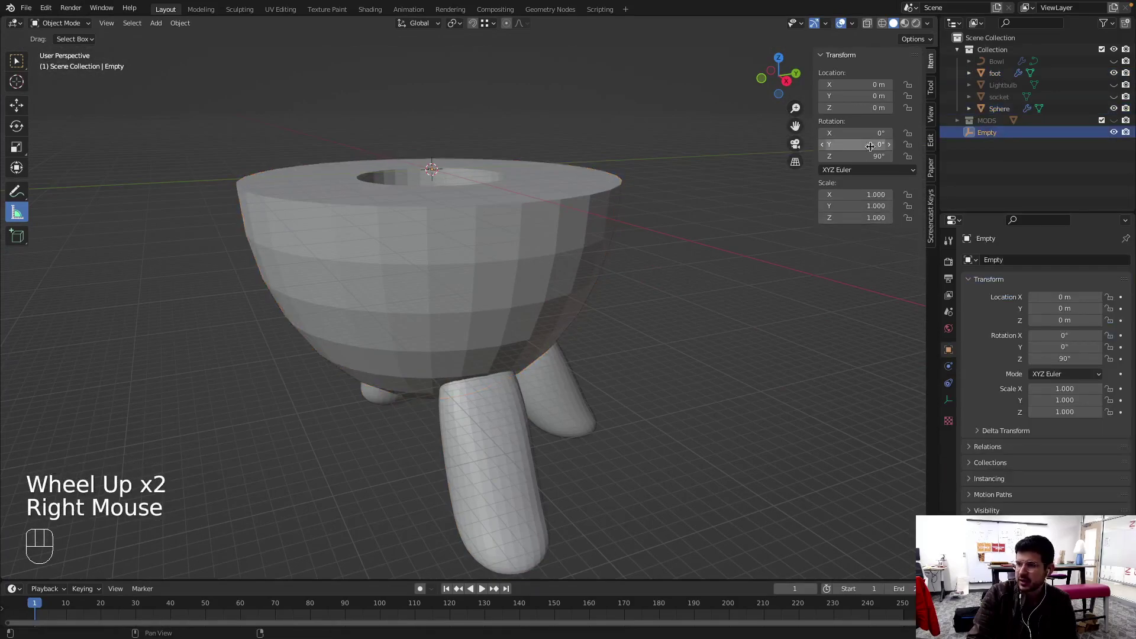
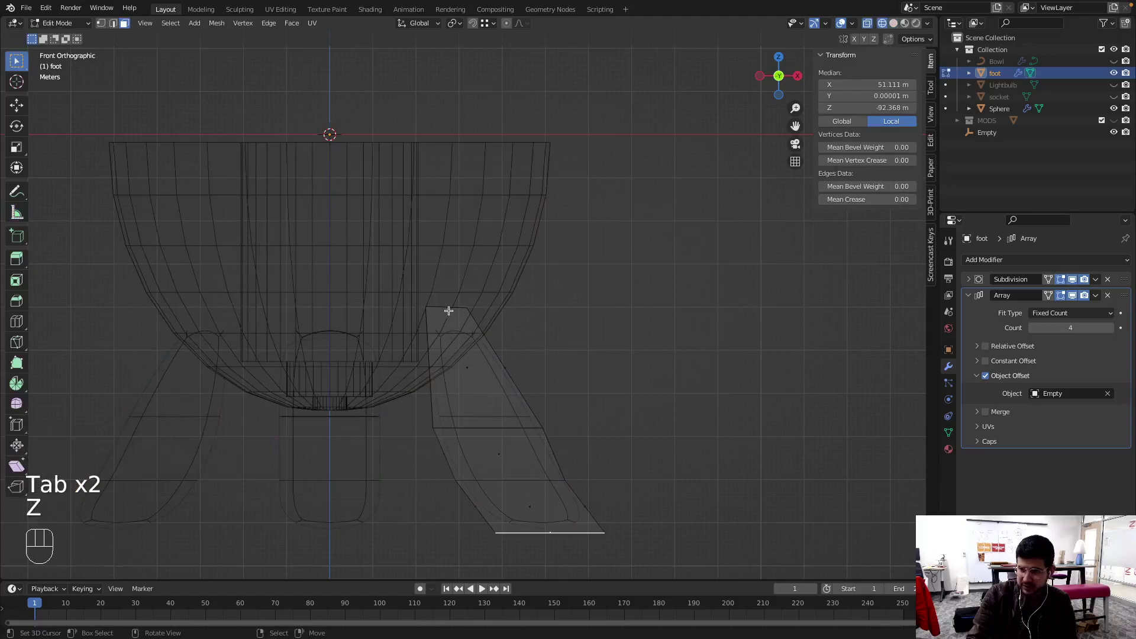
In X-ray edit mode, select all foot geometry and move it down and inward so the legs splay beneath the bowl
key("Tab")
key("Tab")
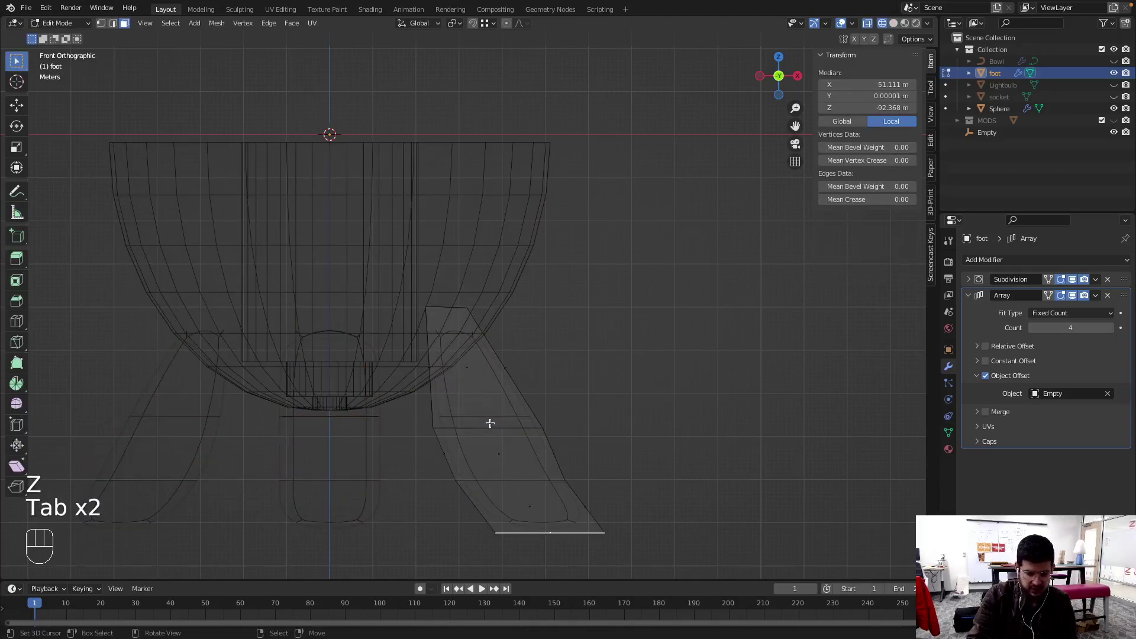
key("a")
key("a")
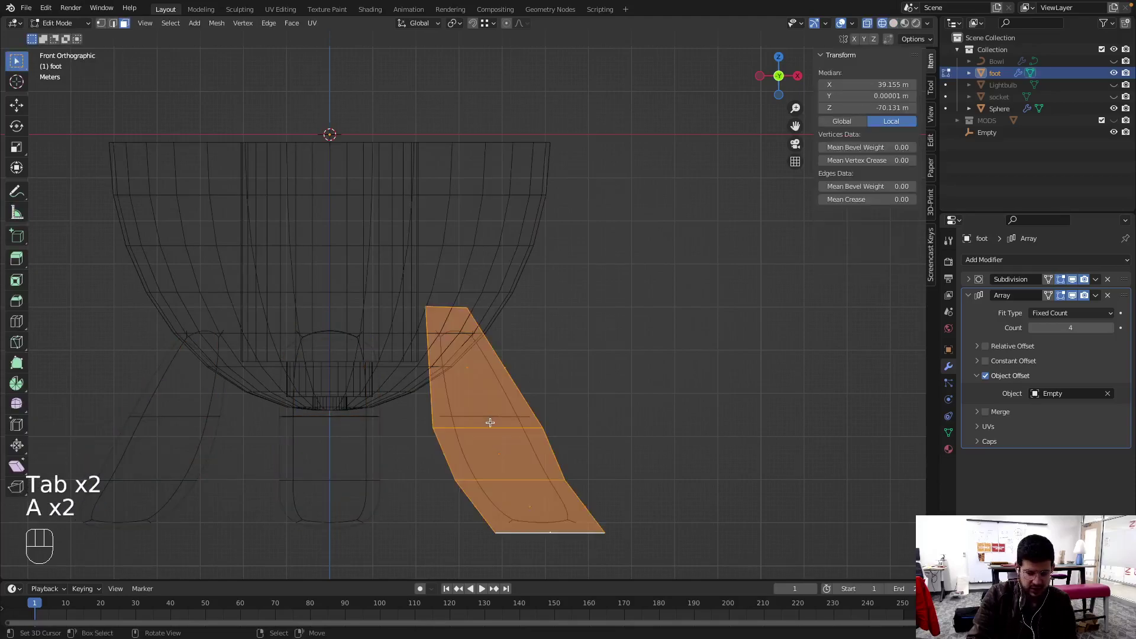
key("g")
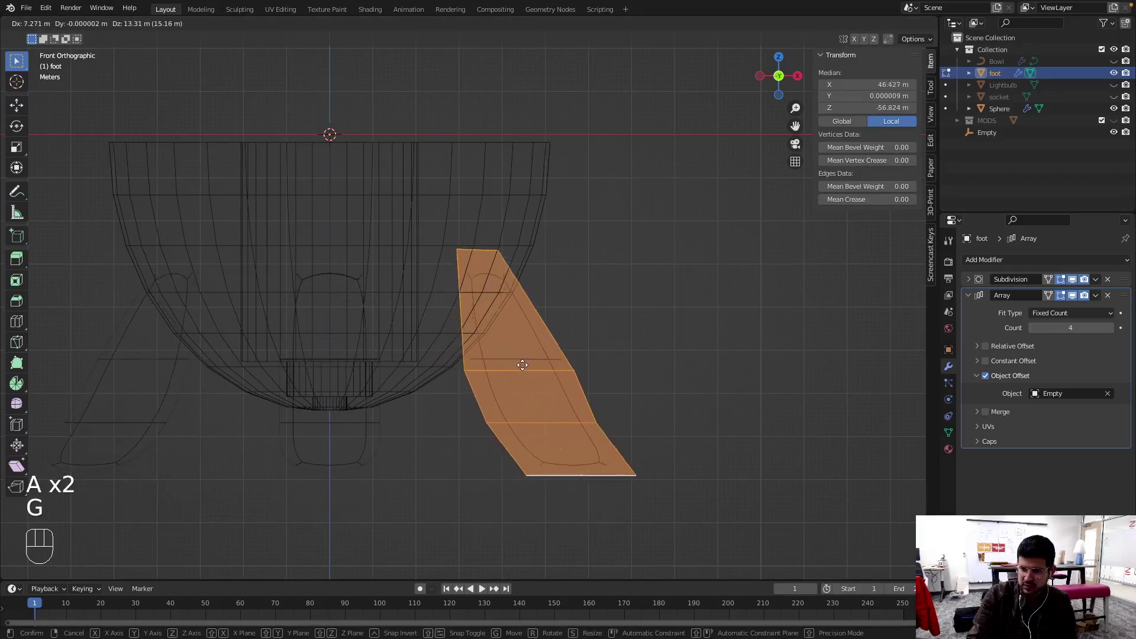
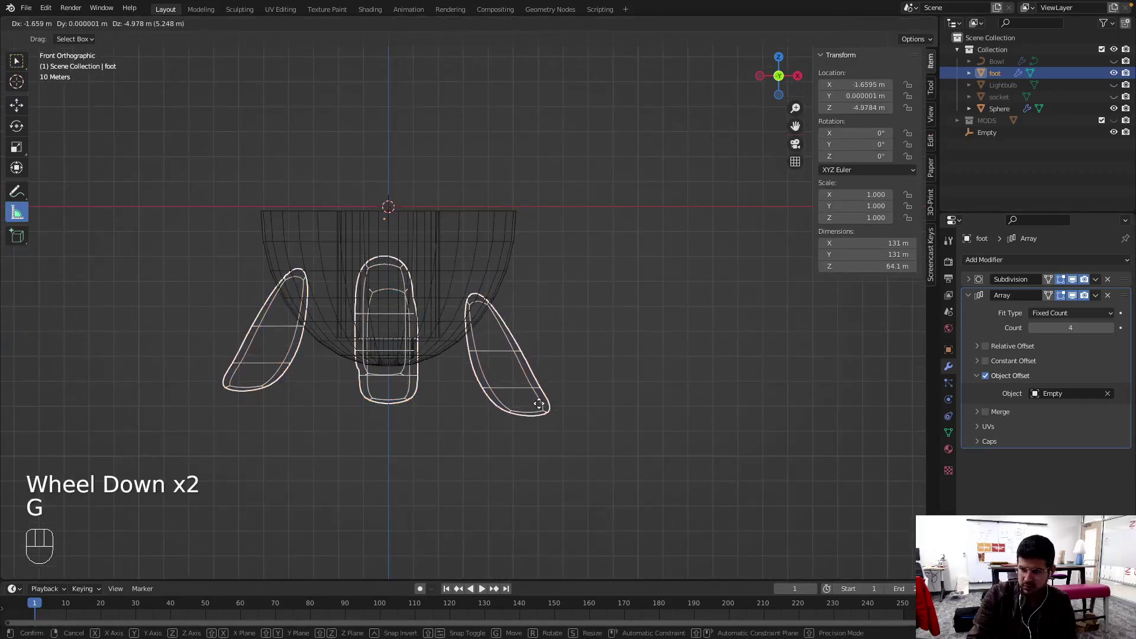
key("Escape")
key("Tab")
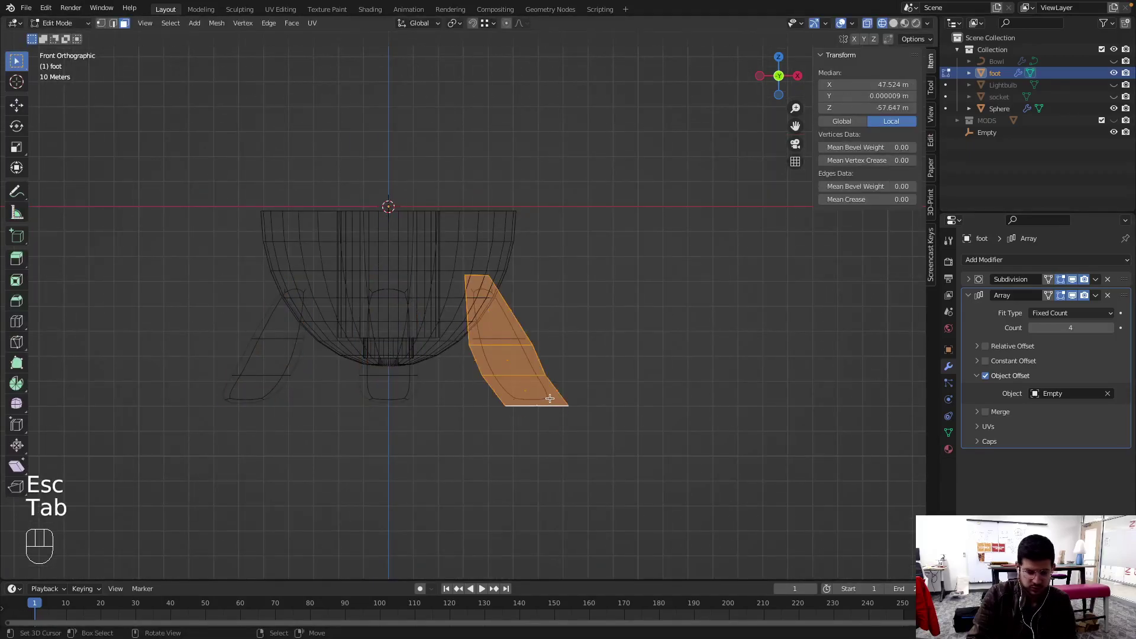
key("g")
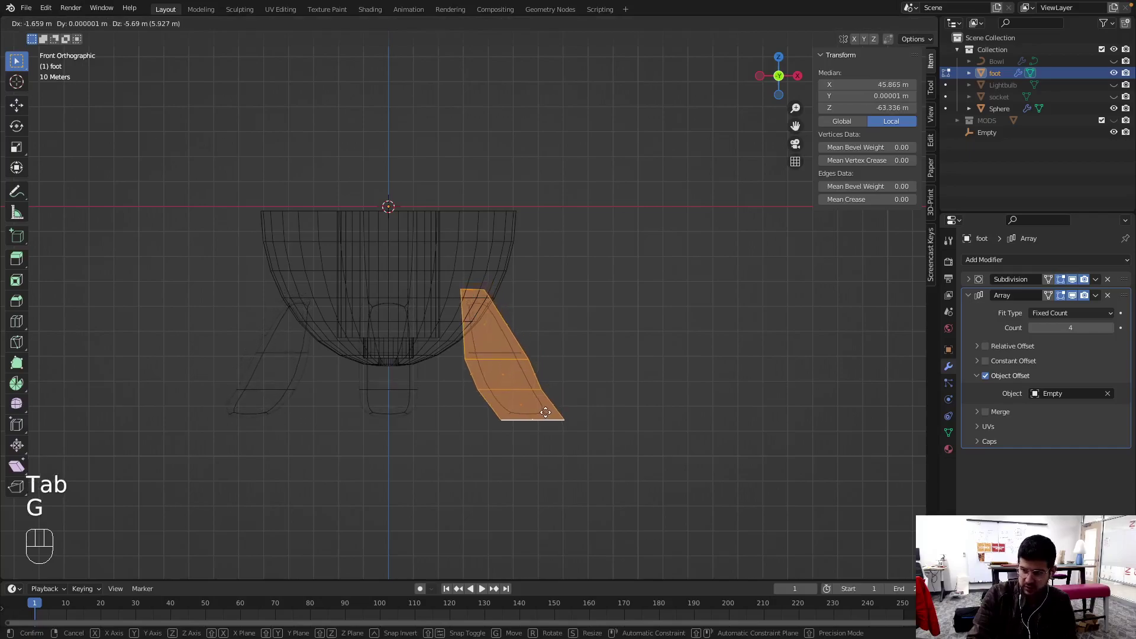
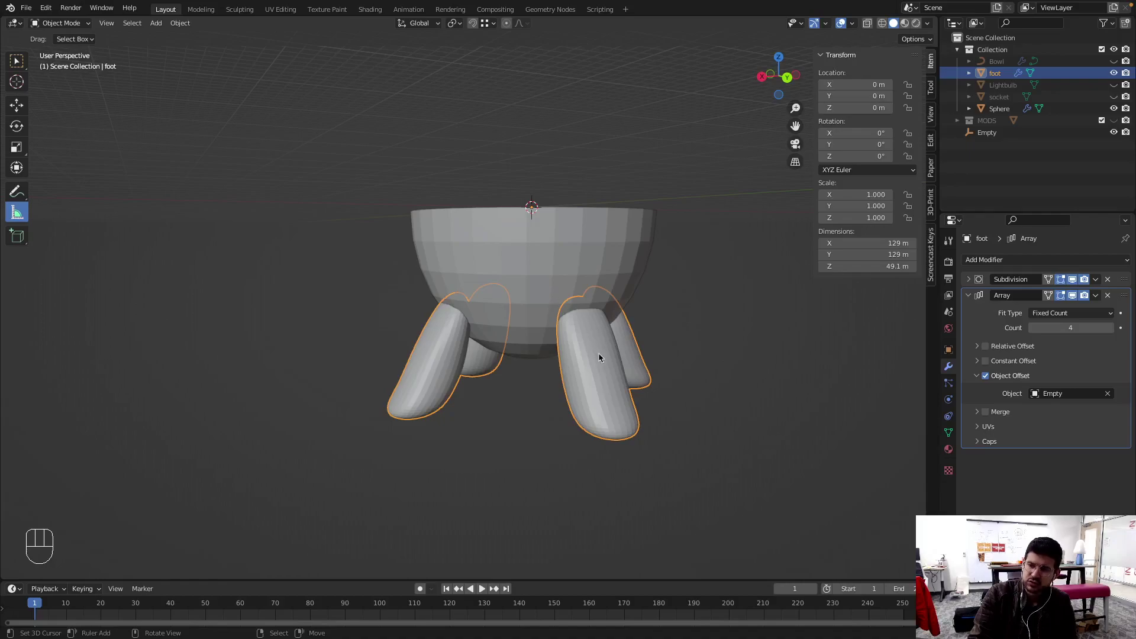
File the foot under MODS, move the Empty into the main collection, and select the body
key("m")
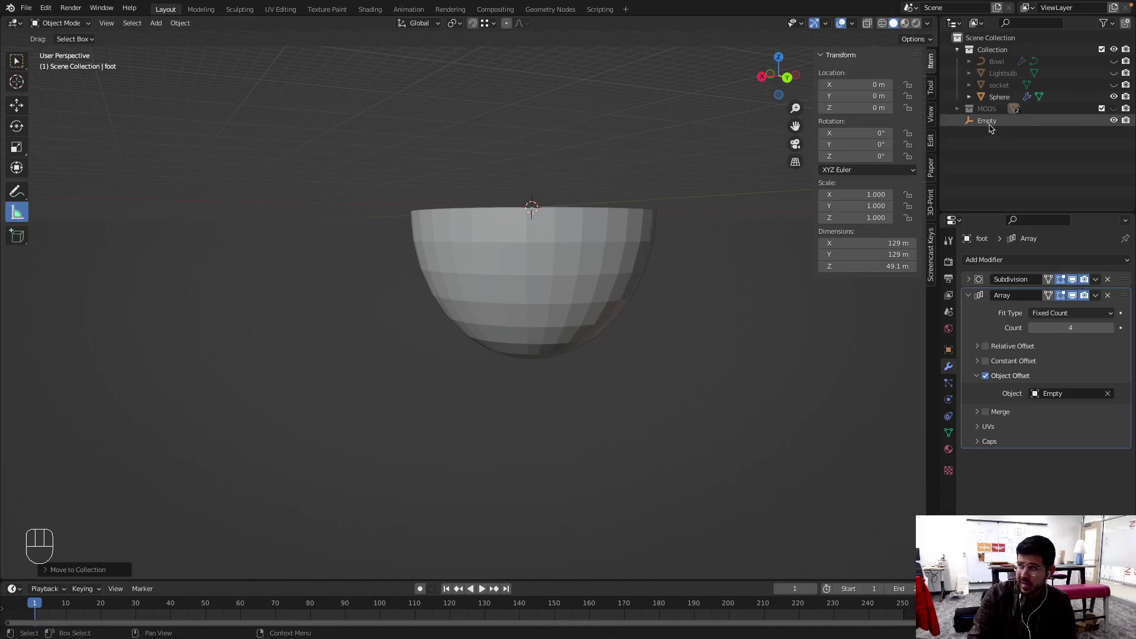
left_click_drag(992, 126, 994, 64)
left_click(555, 263)
right_click(554, 263)
left_click_drag(582, 284, 588, 310)
Add a Union Boolean modifier to the body with foot as its object, joining the legs to the bowl
left_click(1001, 115)
left_click_drag(1000, 115, 1023, 174)
left_click_drag(987, 260, 909, 319)
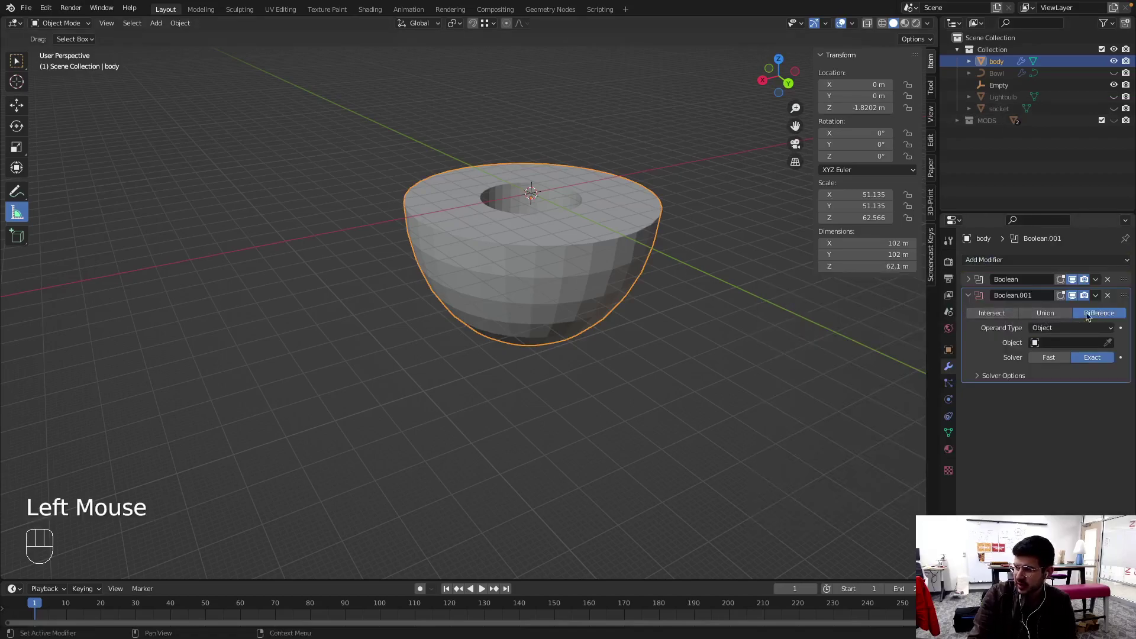
left_click(1048, 313)
left_click_drag(1063, 346, 1031, 375)
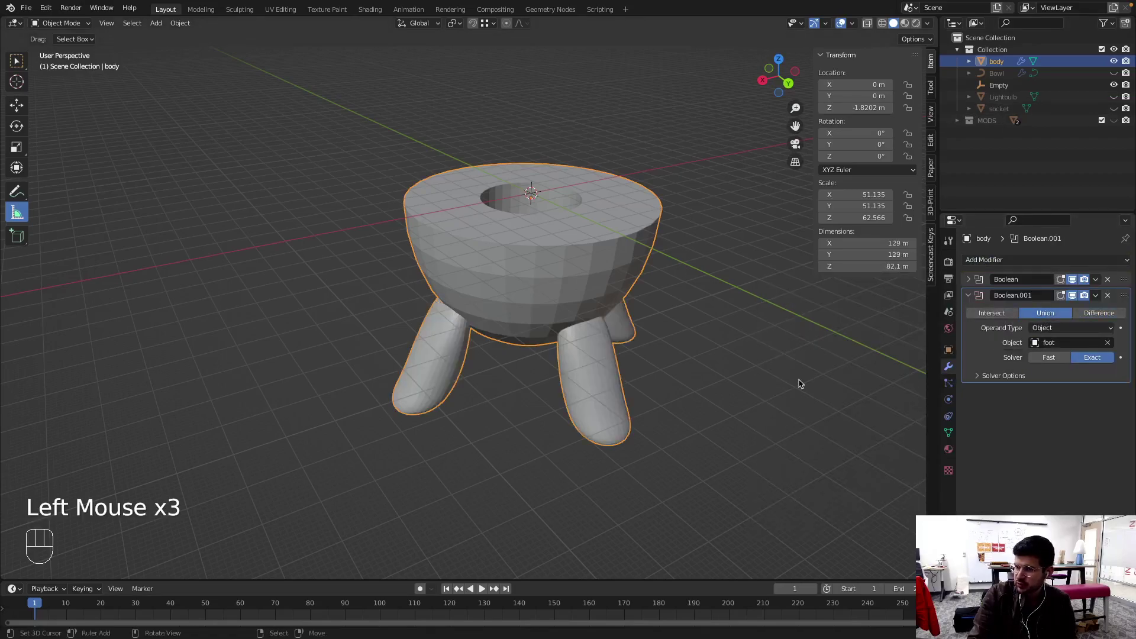
left_click_drag(718, 390, 783, 369)
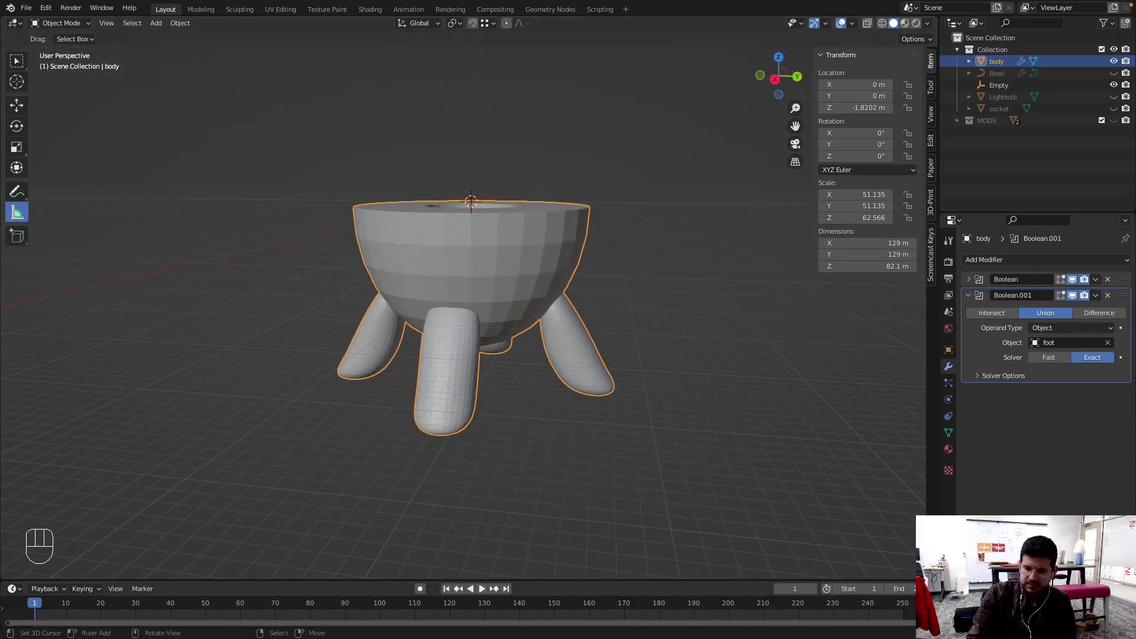
left_click_drag(573, 422, 630, 464)
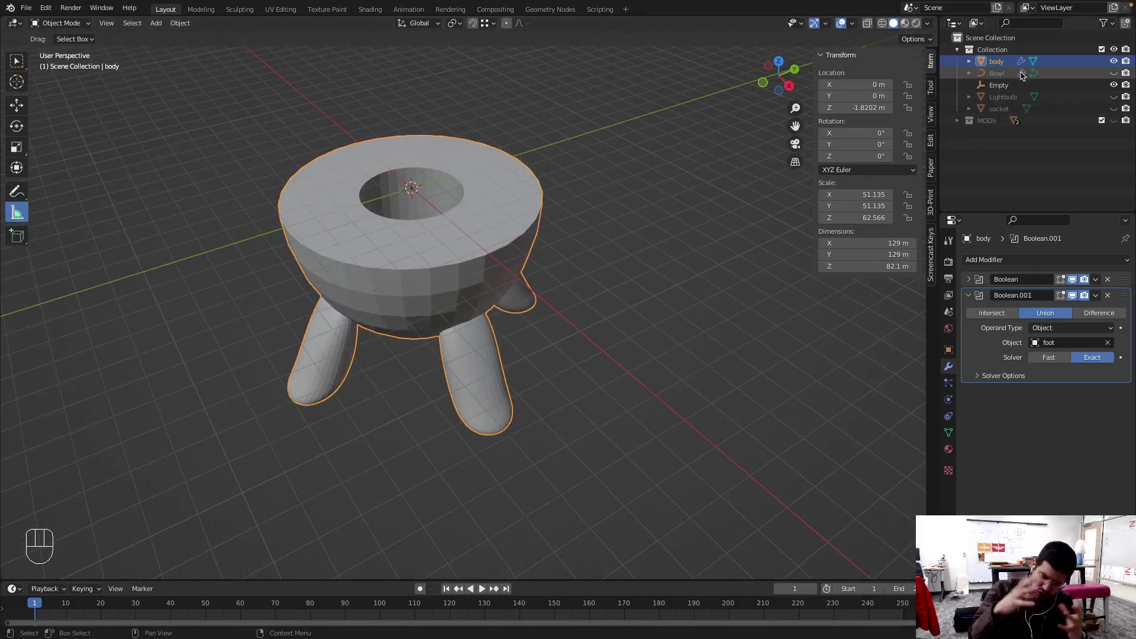
Unhide Bowl, Lightbulb and socket and view the whole lamp in wireframe from the front
left_click(1116, 78)
left_click(1117, 101)
left_click(1116, 113)
key("z")
scroll("down", 3)
key("KP_1")
scroll("up", 3)
left_click_drag(454, 223, 490, 256)
Navigate the view to frame and zoom in on the lightbulb
right_click(449, 216)
right_click(453, 298)
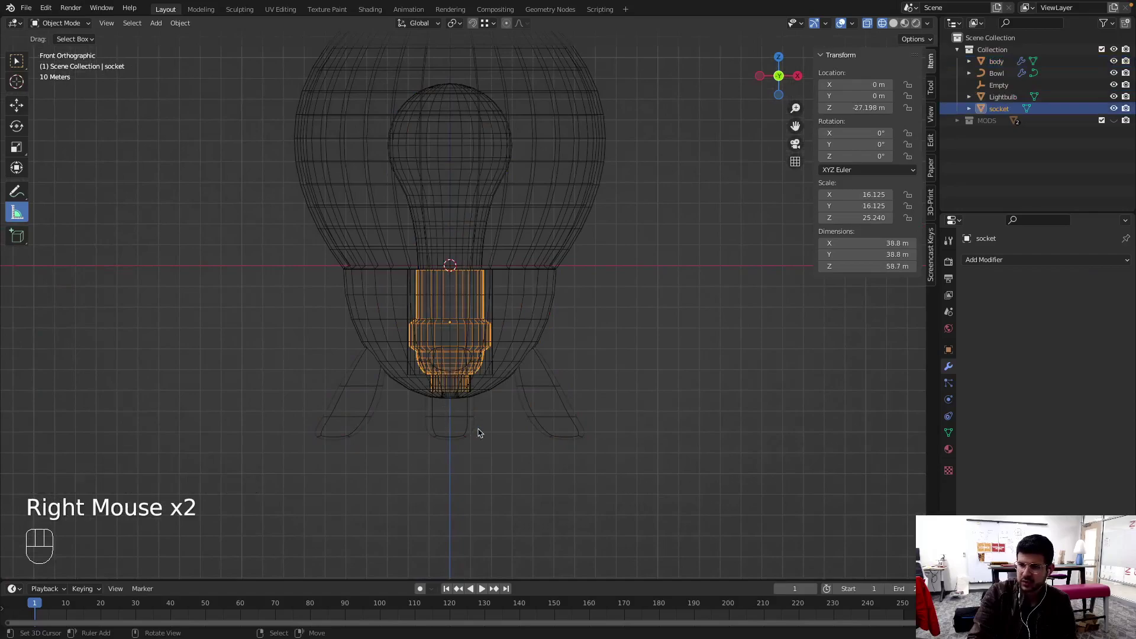
right_click(432, 183)
right_click(432, 171)
left_click_drag(441, 171, 431, 257)
scroll("up", 3)
left_click_drag(449, 230, 452, 252)
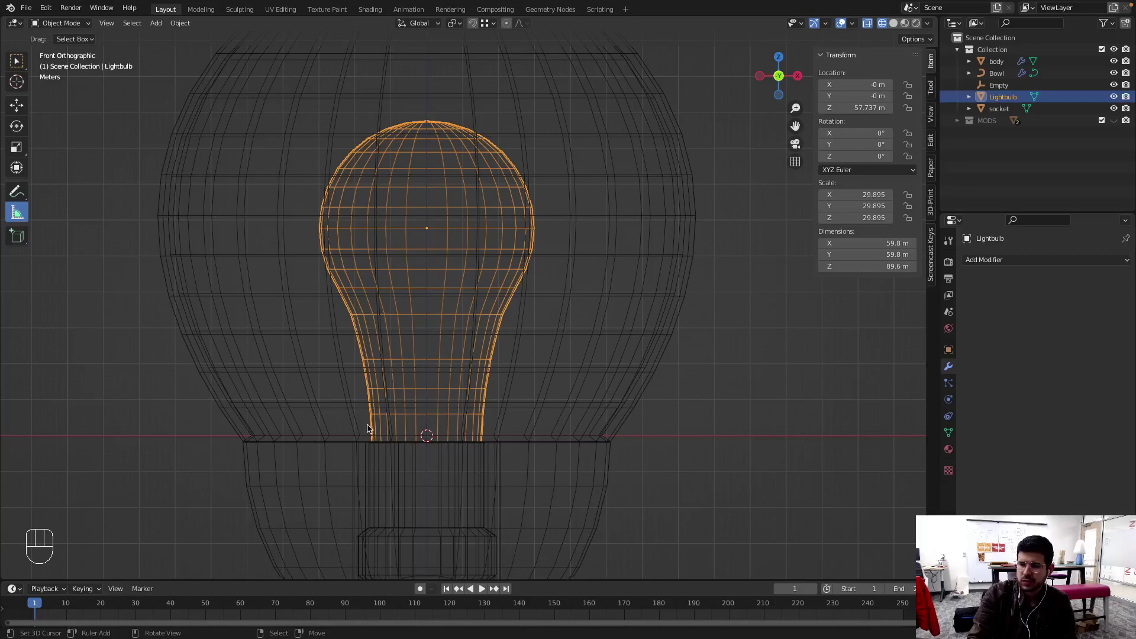
key("shift+c")
scroll("up", 3)
Add a UV sphere, resize it and raise it along Z around the lightbulb
key("shift+a")
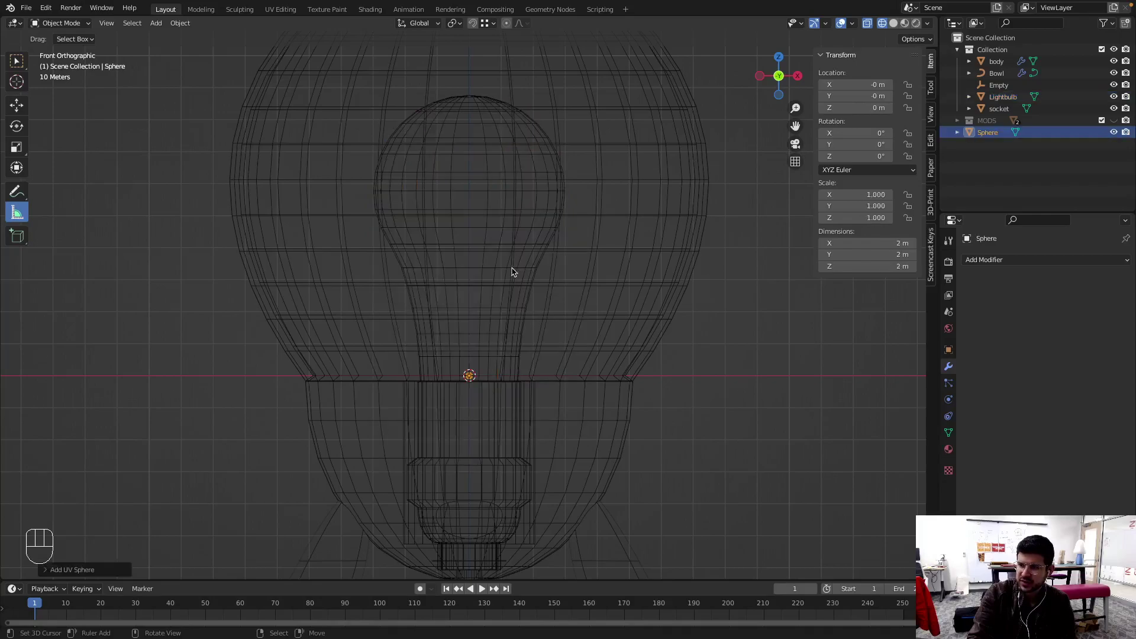
key("s")
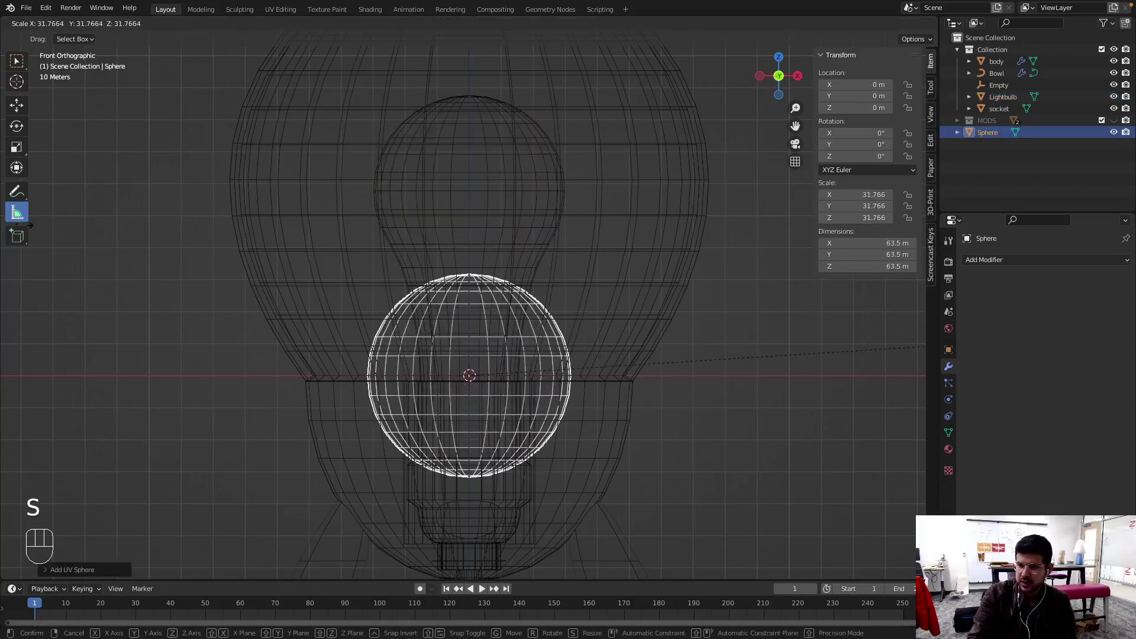
left_click(487, 206)
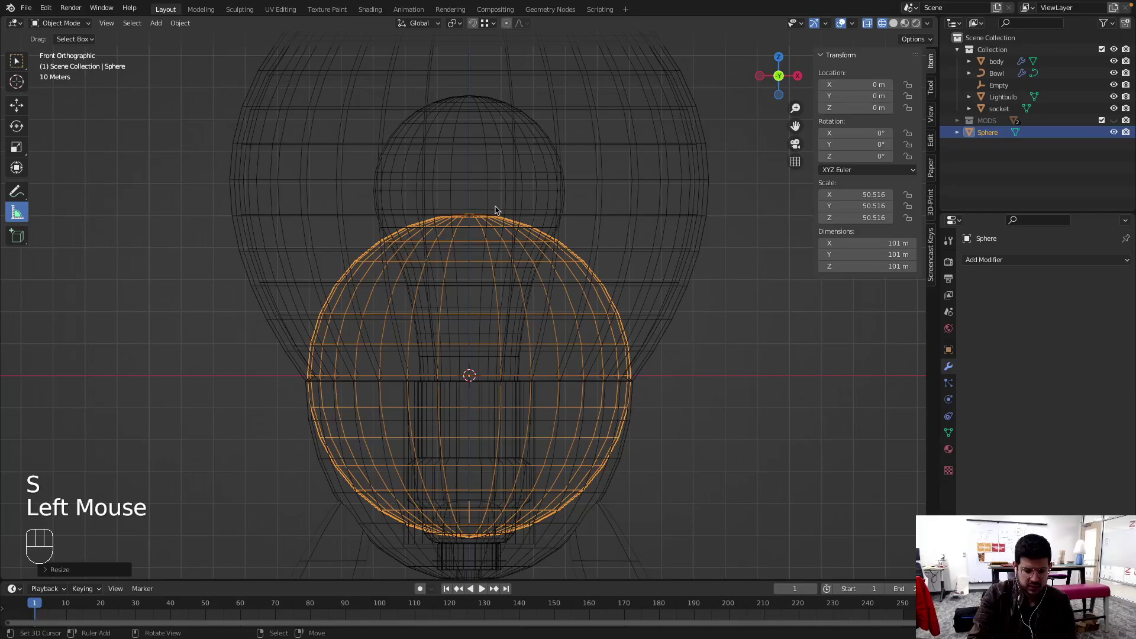
key("g")
key("z")
left_click(514, 54)
scroll("up", 3)
scroll("down", 3)
left_click_drag(583, 251, 577, 303)
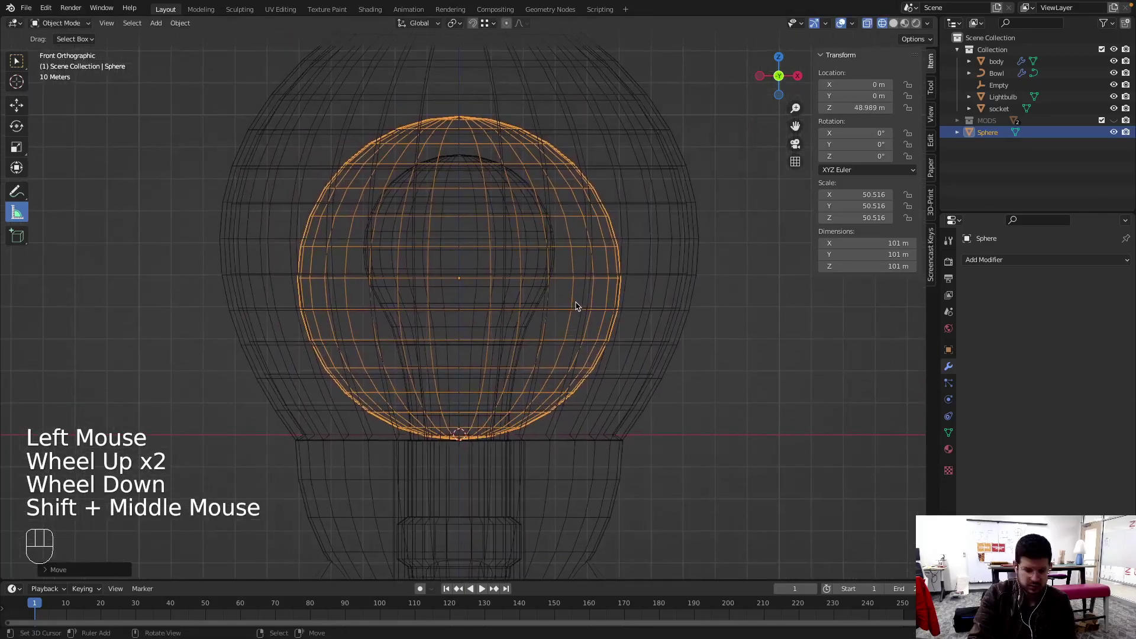
Enlarge the sphere to about 115 by 125 m, stretched taller, and lower it slightly to ~43 m
key("s")
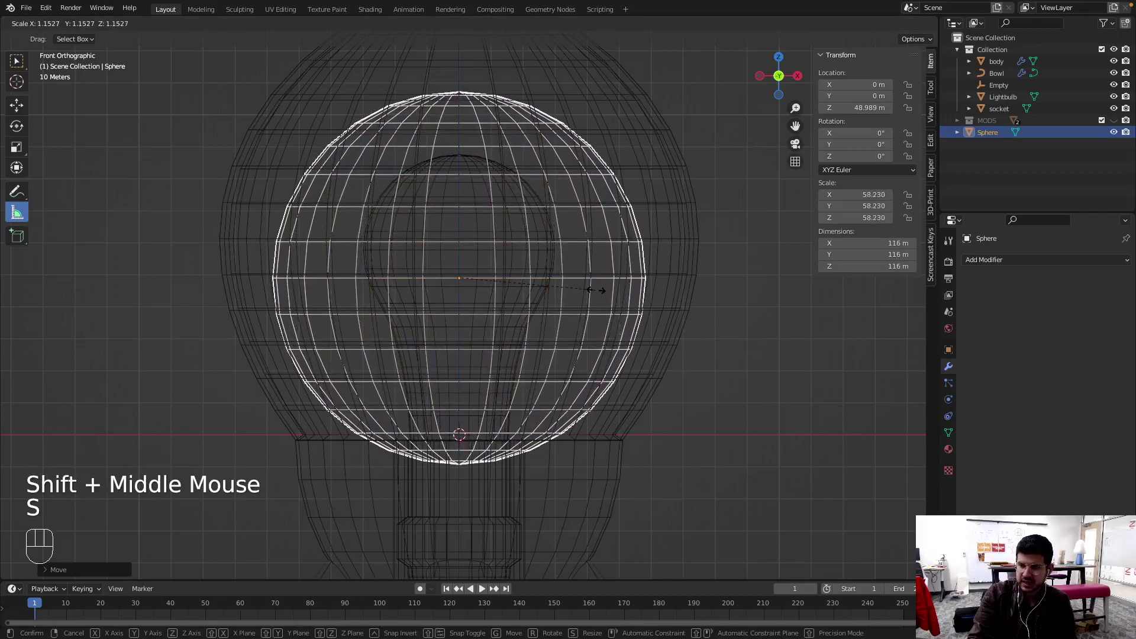
left_click(599, 290)
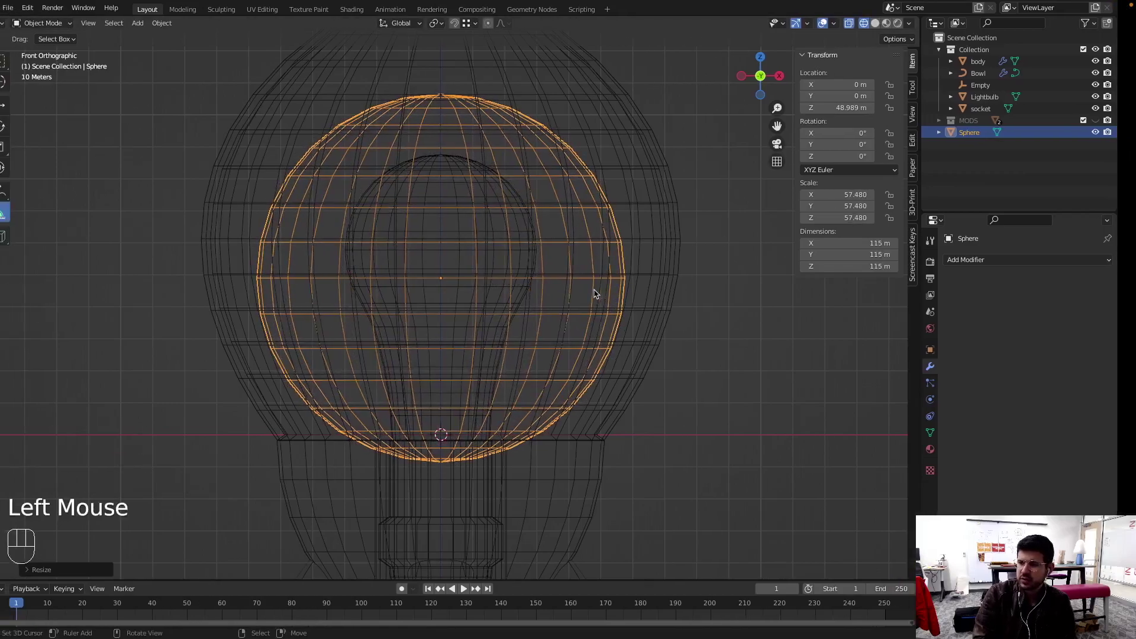
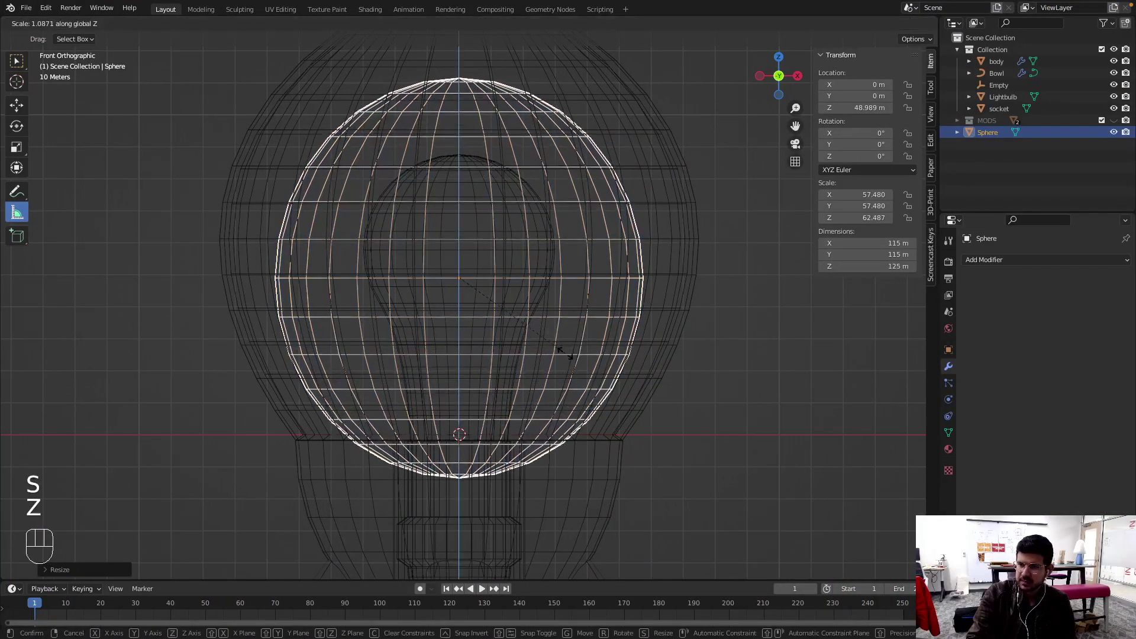
left_click(568, 356)
key("f")
key("g")
key("z")
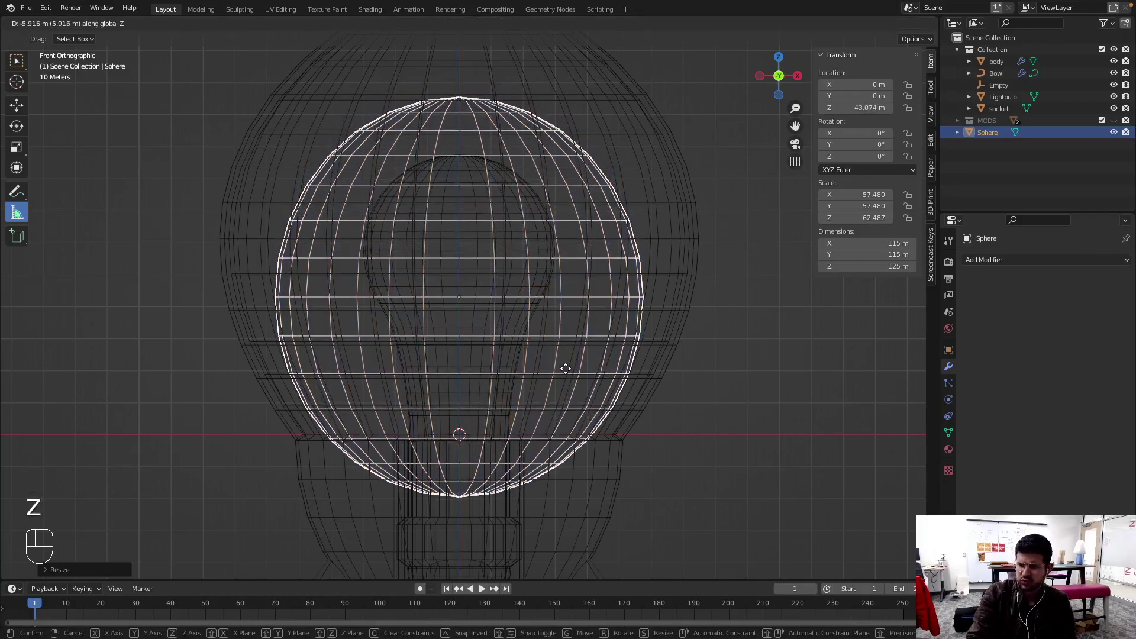
left_click(570, 375)
In Edit Mode, isolate the sphere and delete its lower vertices to open the bottom
key("Tab")
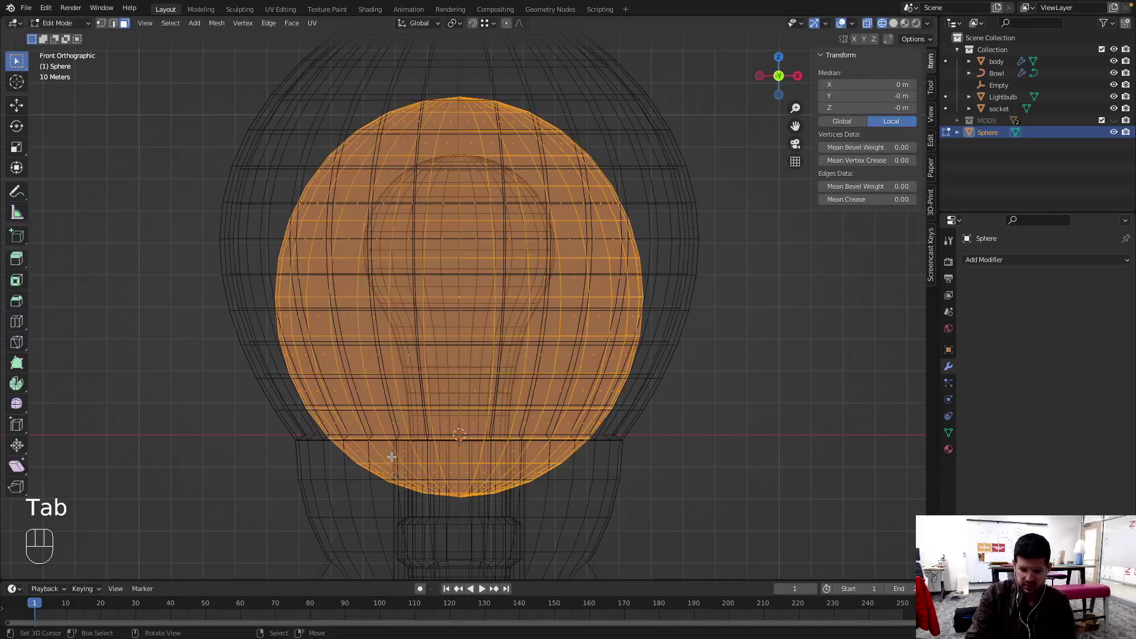
key("/")
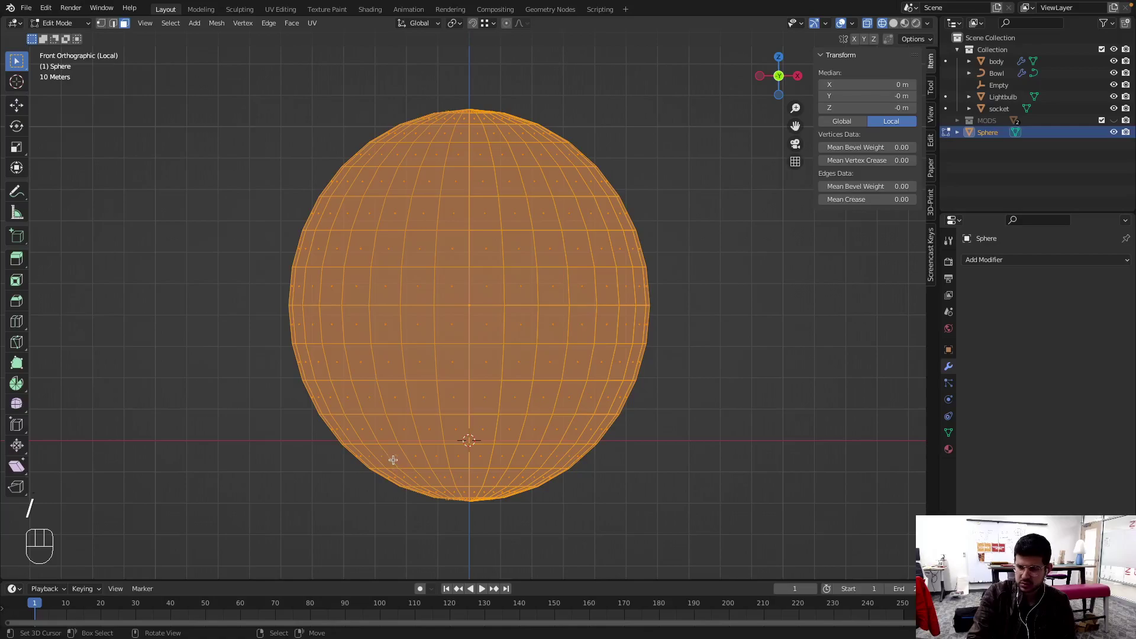
key("a")
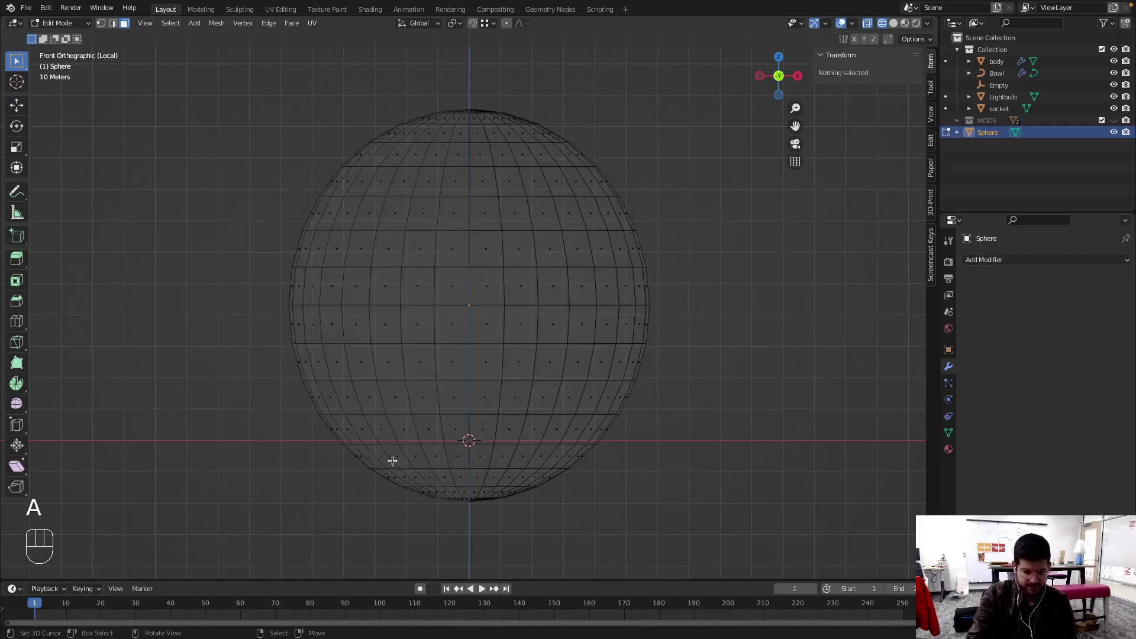
key("b")
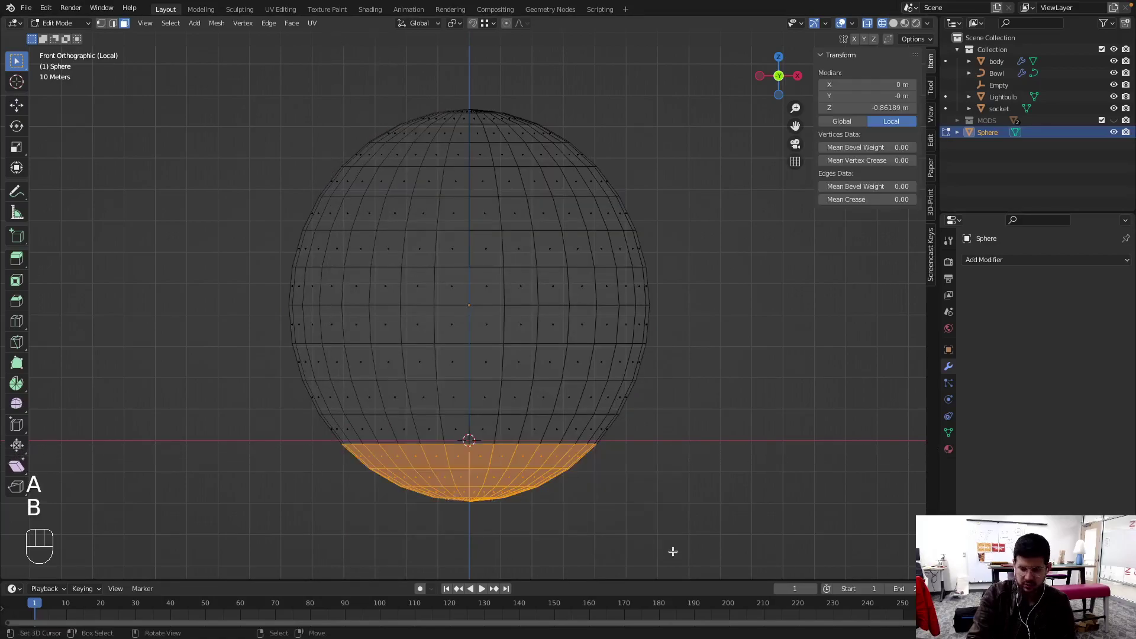
key("x")
key("/")
key("Tab")
From the front view, lower the open sphere slightly along Z to about 42.56 m
scroll("down", 3)
left_click_drag(484, 217, 486, 210)
key("KP_1")
scroll("up", 3)
scroll("up", 3)
middle_click(351, 426)
scroll("up", 3)
scroll("down", 3)
key("g")
key("z")
left_click(324, 328)
Start a vertical resize of the sphere and cancel it
scroll("down", 3)
left_click_drag(467, 248, 386, 342)
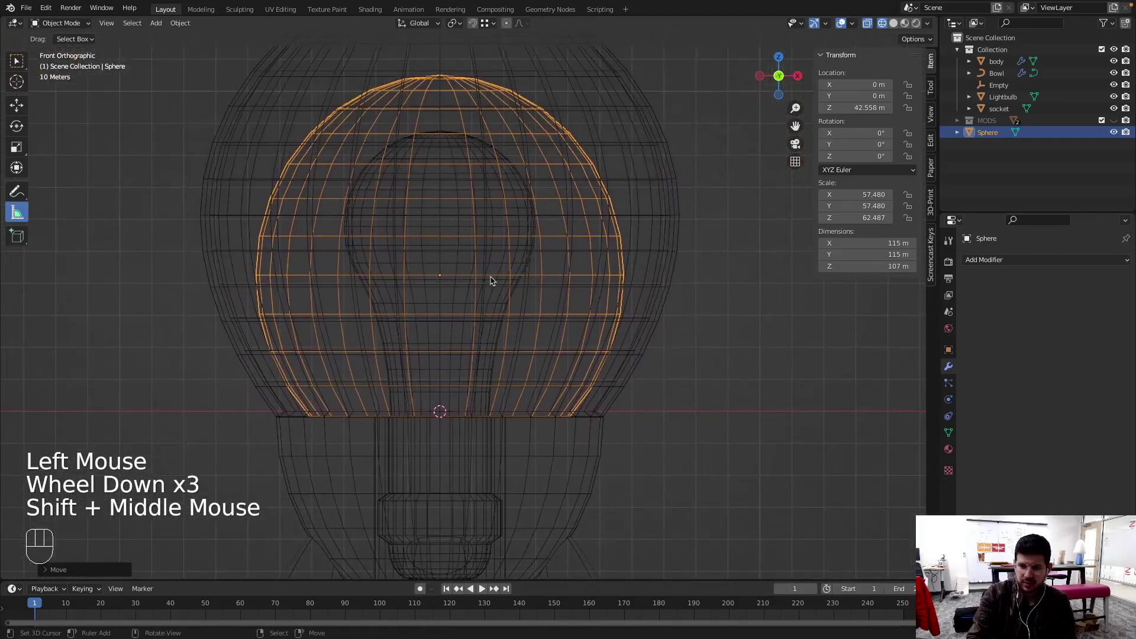
key("s")
key("z")
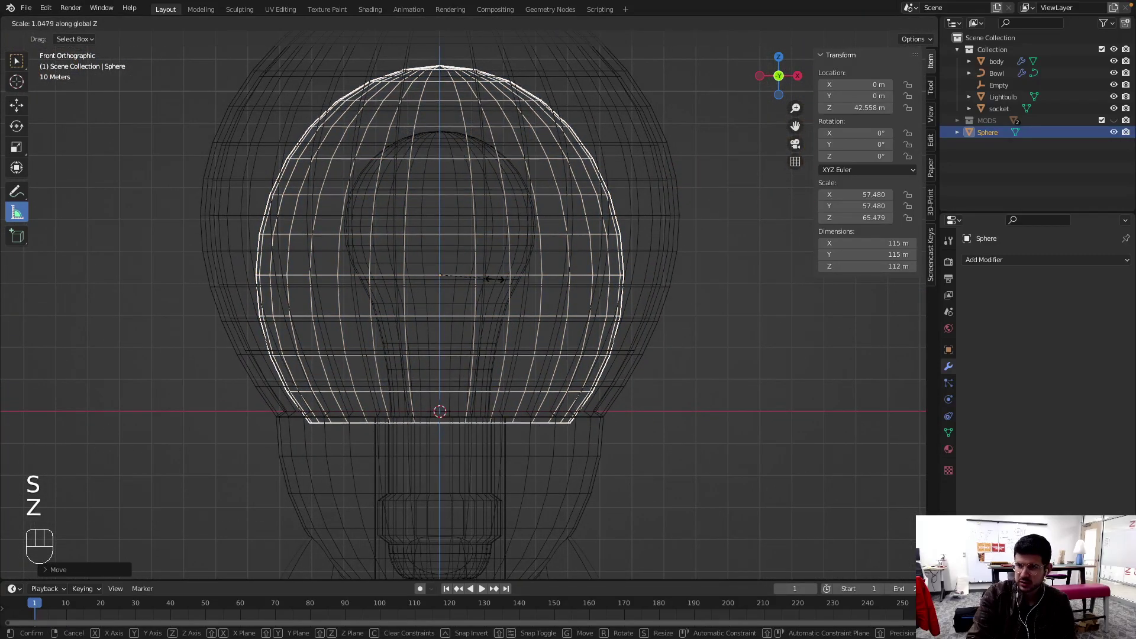
key("Escape")
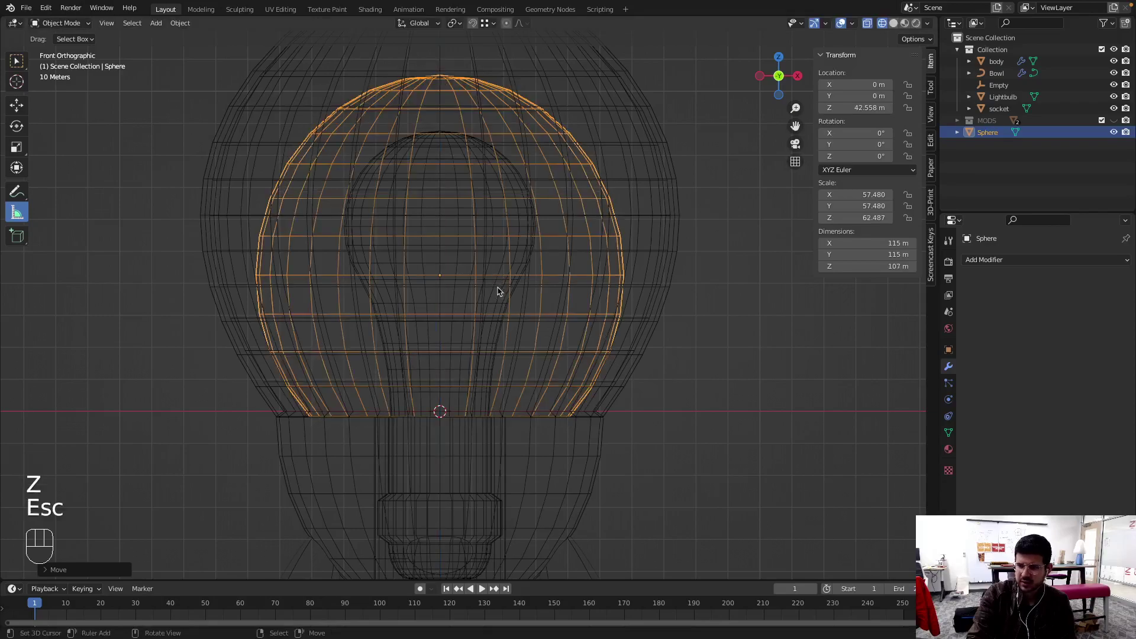
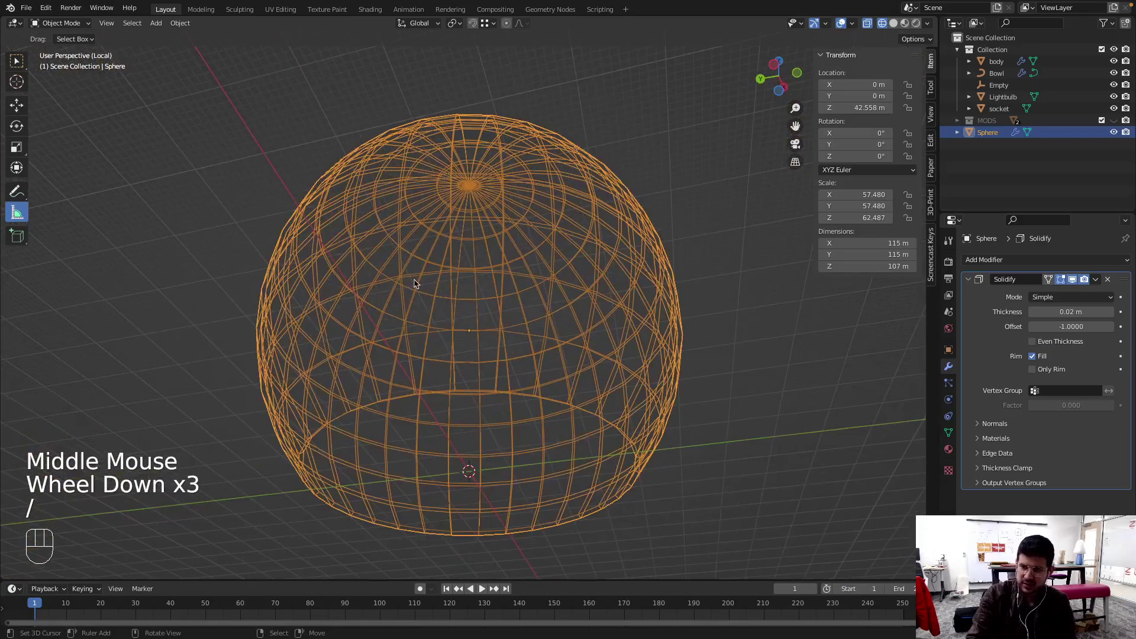
Zoom in and step the Solidify thickness down to a thin 0.02 m wall
key("KP_1")
scroll("up", 3)
left_click_drag(299, 304, 676, 333)
middle_click(307, 330)
scroll("up", 3)
left_click(1073, 284)
left_click(1074, 284)
left_click(1074, 284)
left_click(1074, 284)
left_click(1077, 285)
left_click(1074, 284)
left_click(1077, 286)
left_click(1076, 286)
double_click(1077, 285)
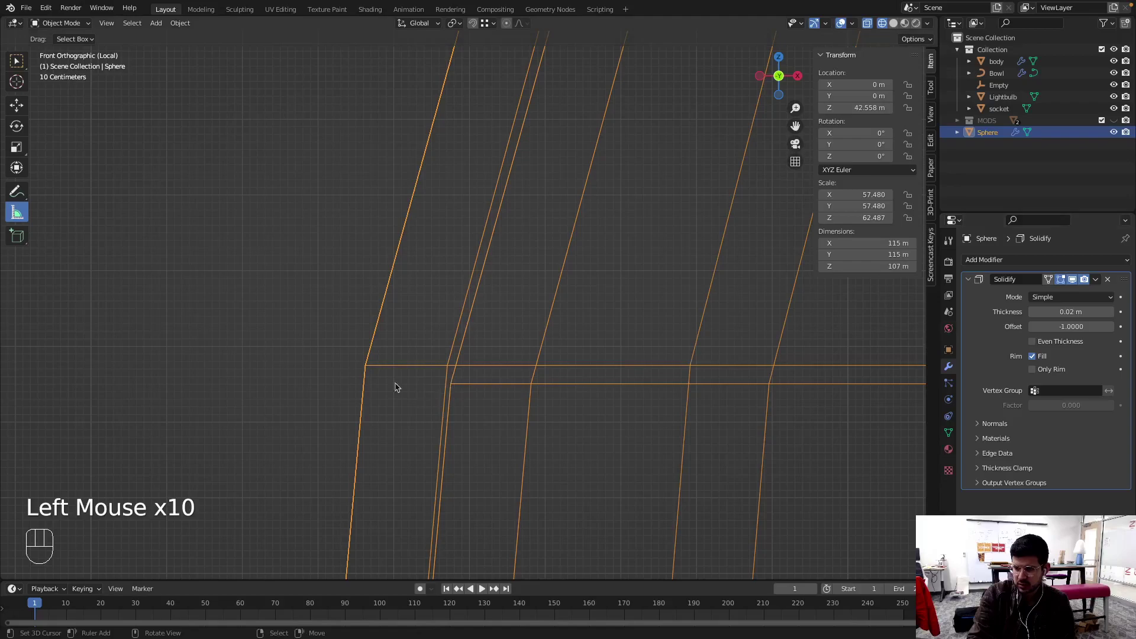
Measure the shell wall thickness, orbit to view the whole shell, and start renaming it 'shade'
left_click_drag(369, 376, 455, 382)
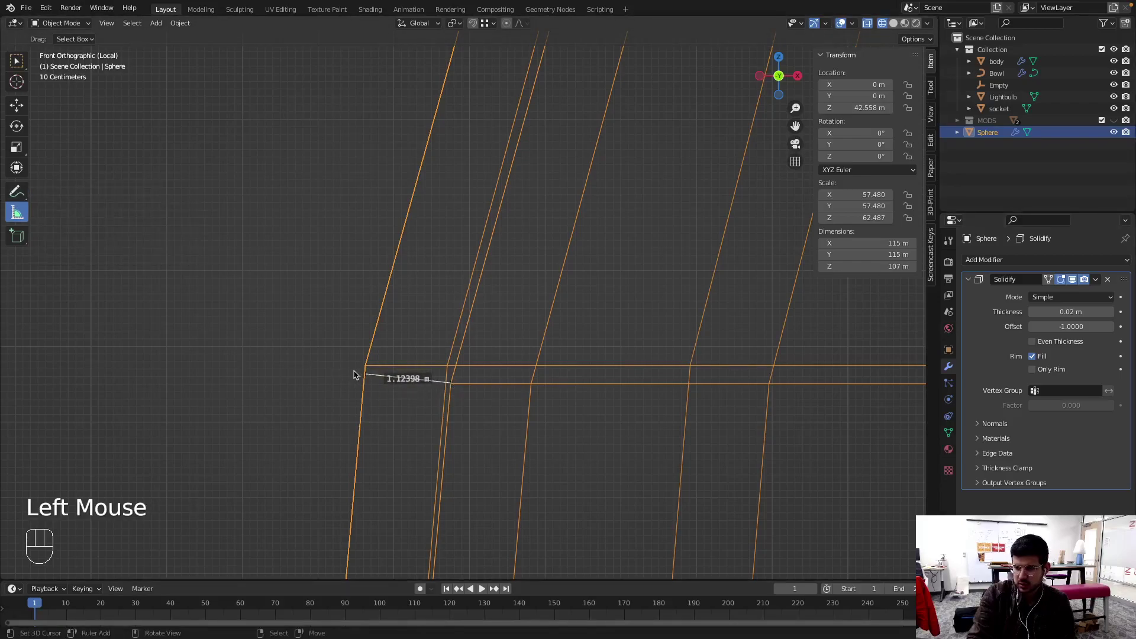
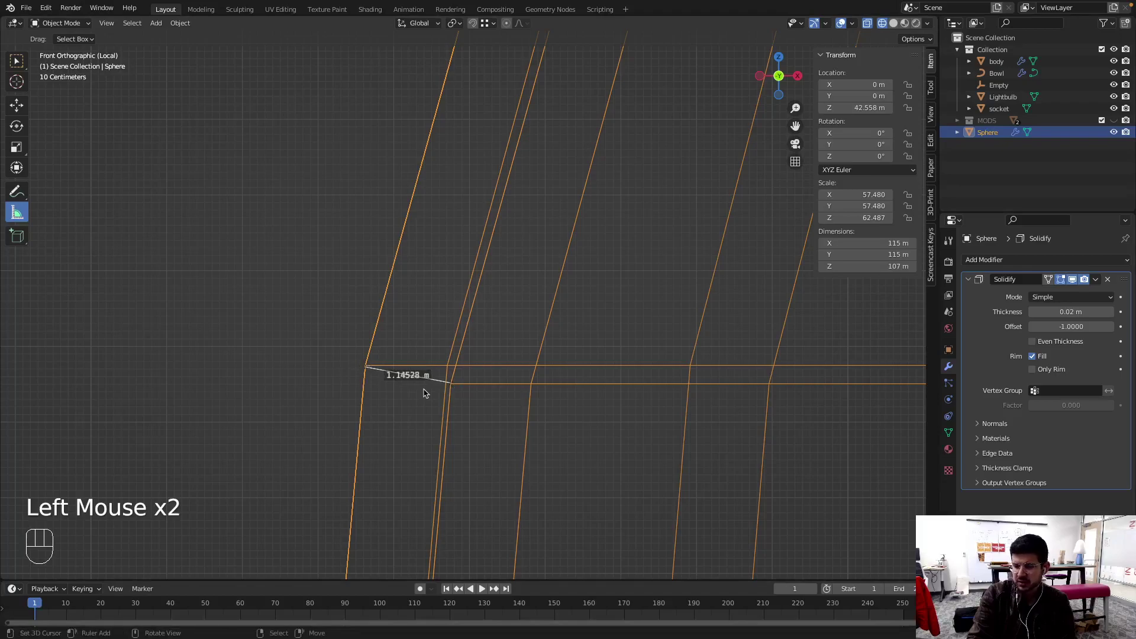
scroll("down", 3)
scroll("down", 3)
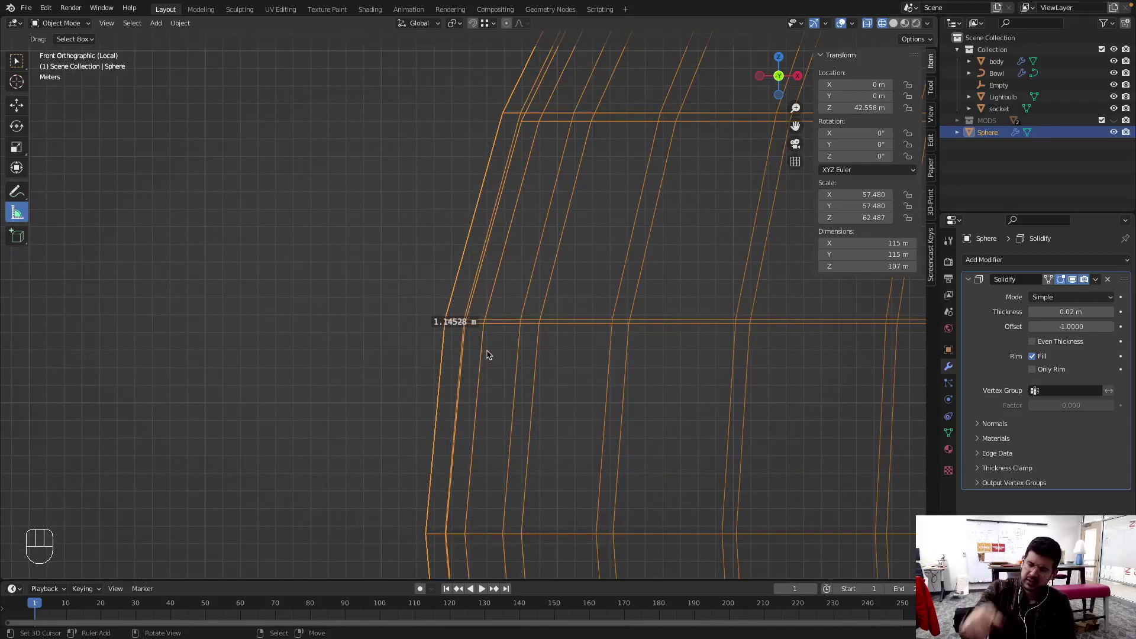
scroll("down", 3)
scroll("down", 3)
left_click_drag(663, 383, 622, 384)
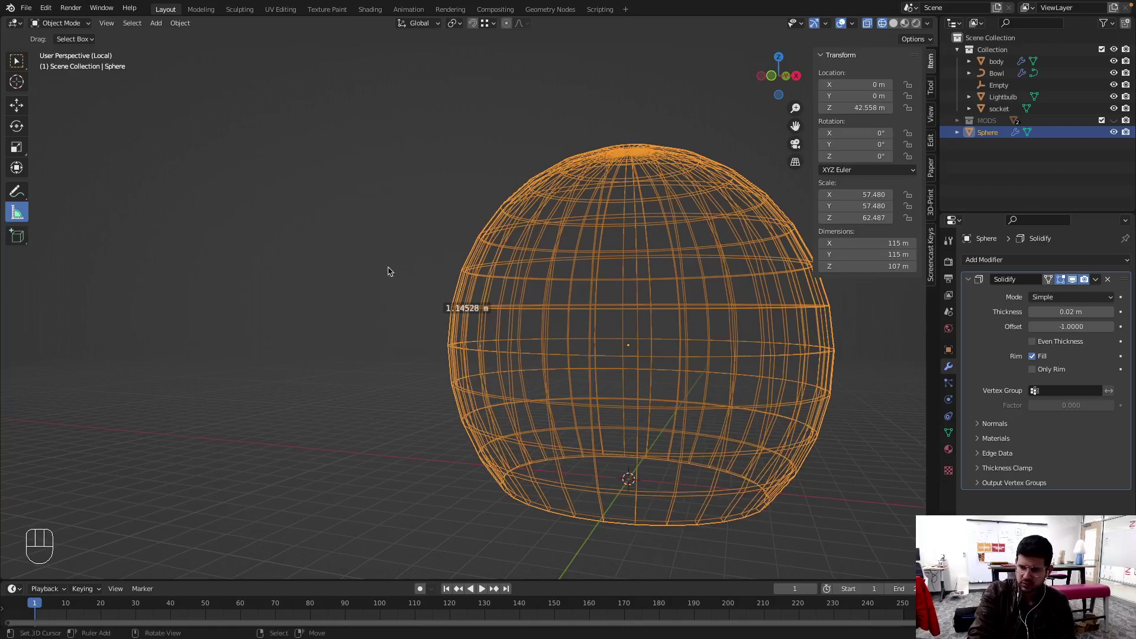
key("x")
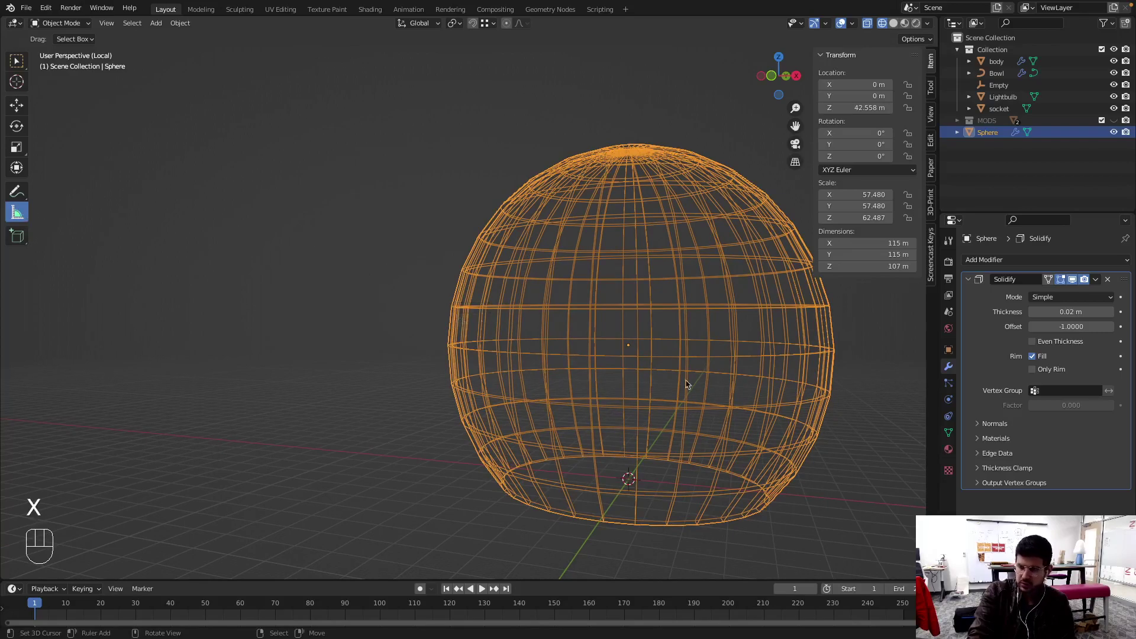
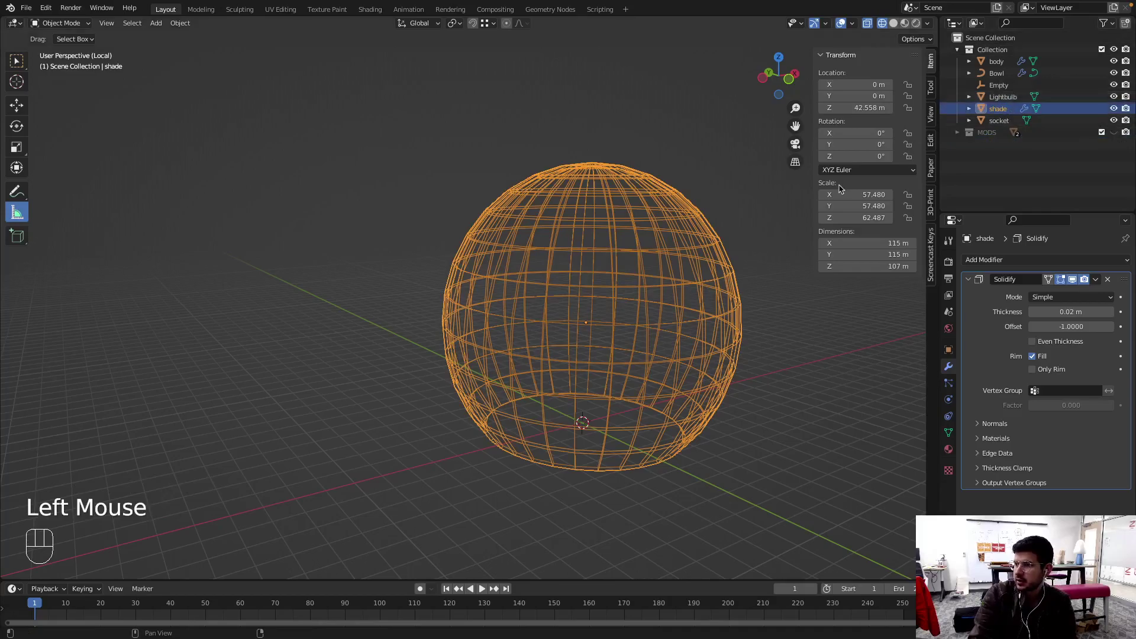
key("/")
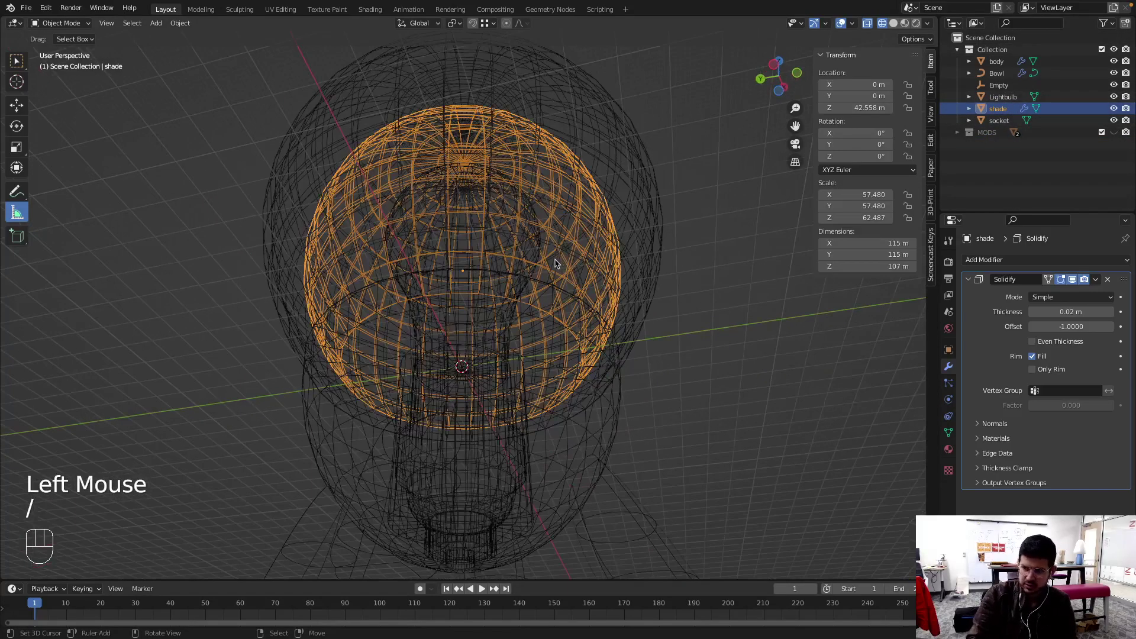
scroll("down", 3)
key("z")
scroll("down", 3)
left_click_drag(523, 277, 525, 298)
key("KP_1")
key("z")
right_click(473, 284)
right_click(487, 274)
right_click(486, 268)
right_click(504, 251)
left_click(514, 246)
left_click(535, 223)
right_click(534, 223)
left_click(488, 366)
right_click(488, 366)
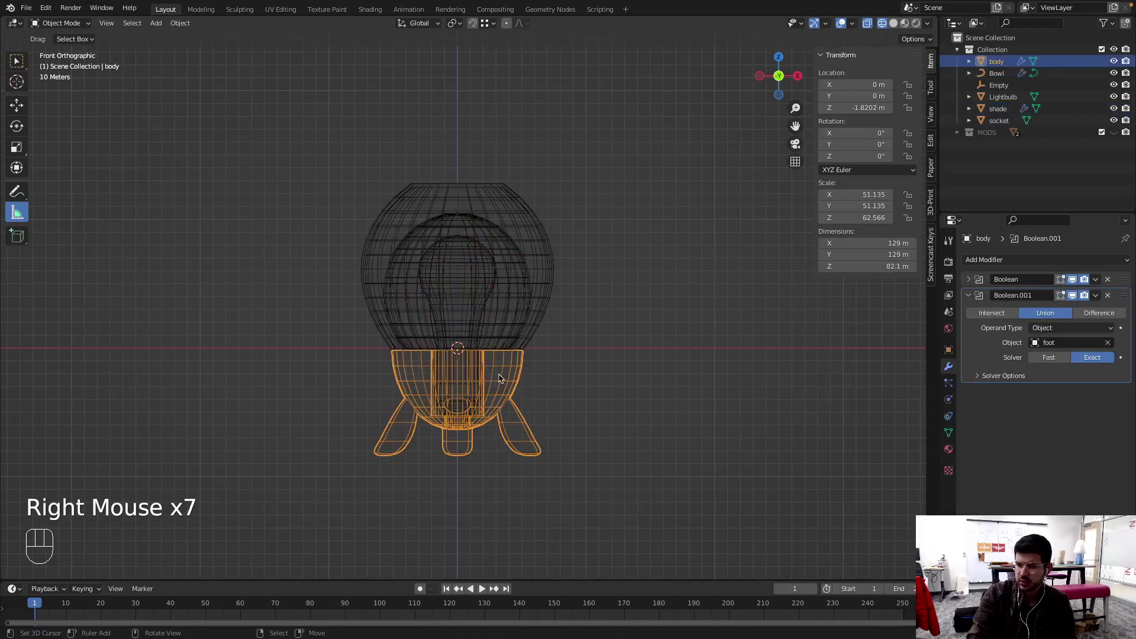
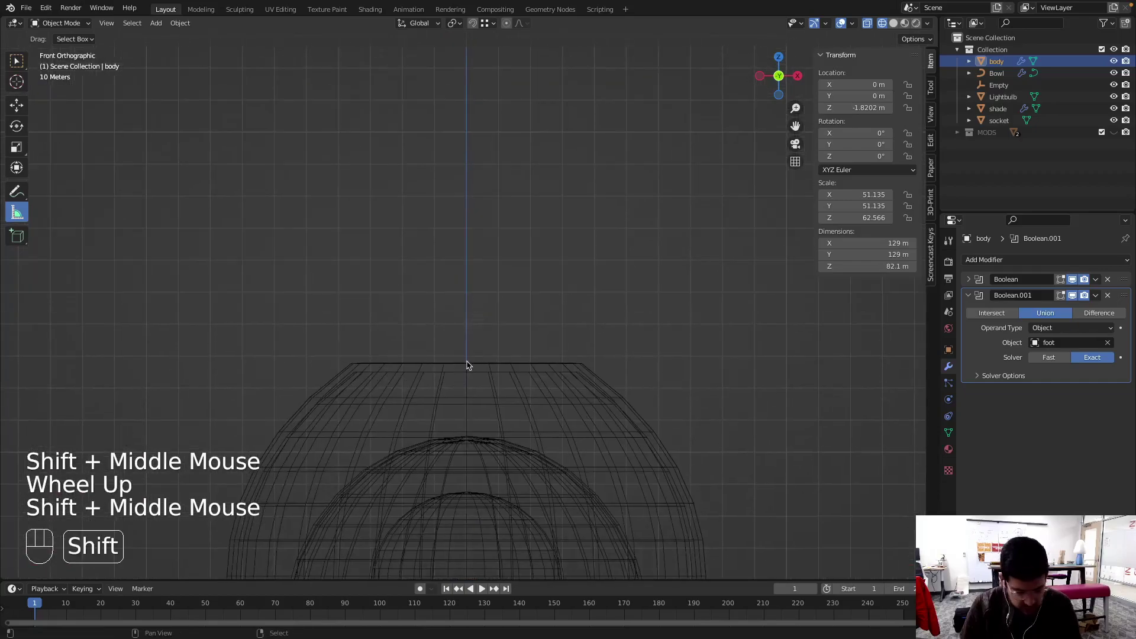
Add a UV sphere, raise it above the lamp and resize it
scroll("down", 3)
left_click_drag(490, 417, 489, 401)
key("shift+a")
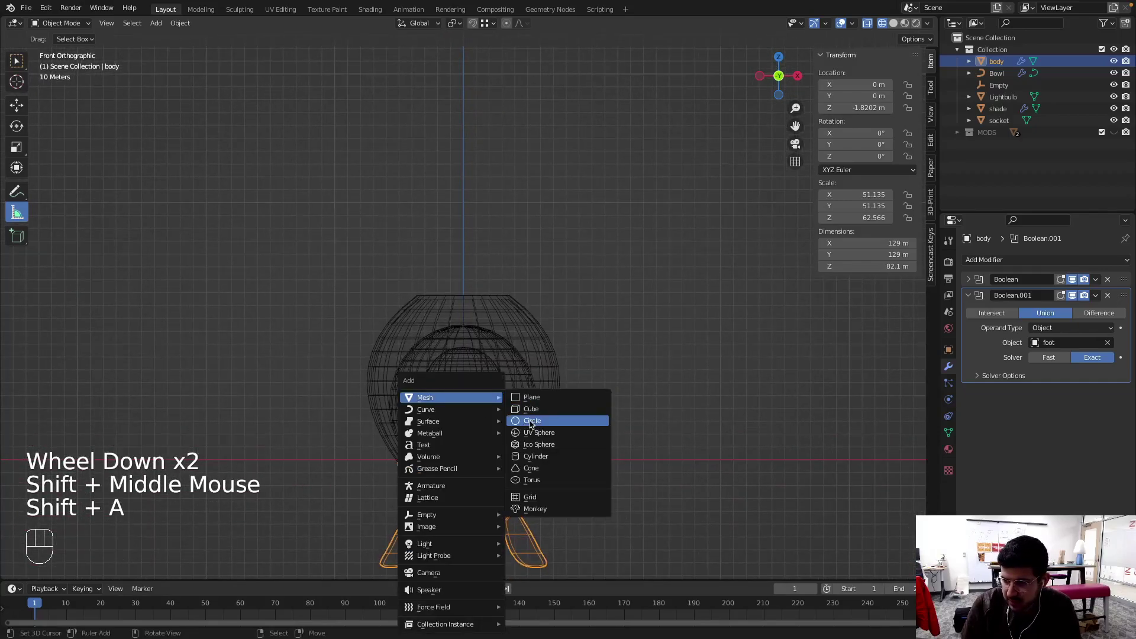
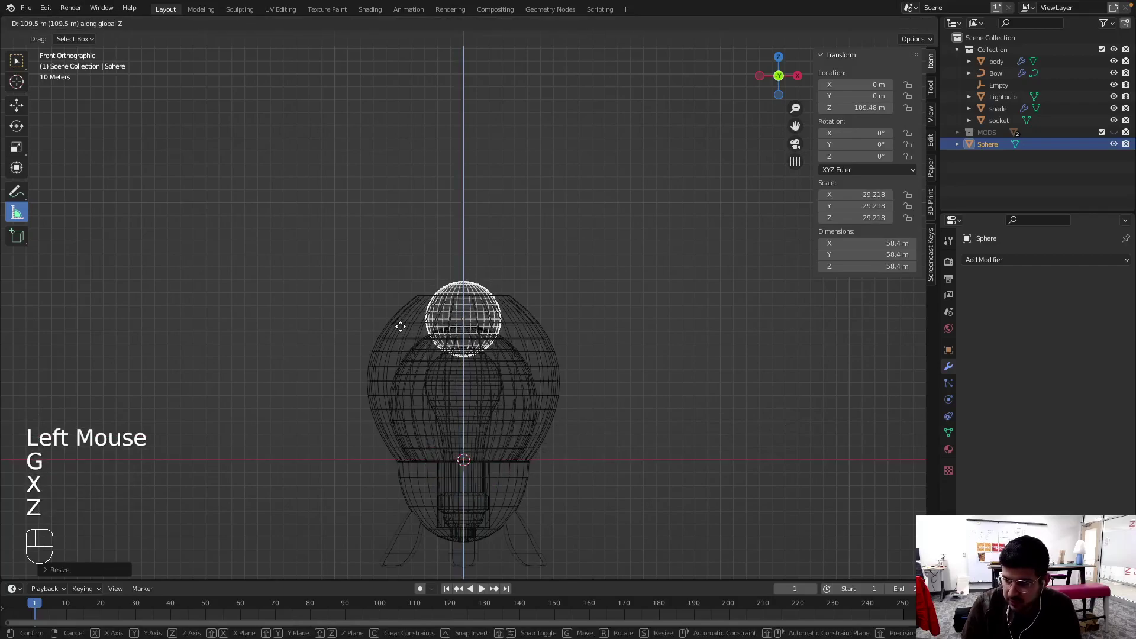
left_click(406, 327)
scroll("up", 3)
key("s")
left_click(489, 291)
Widen the sphere with height locked (Shift+Z) into a flattened disc
key("s")
key("shift+z")
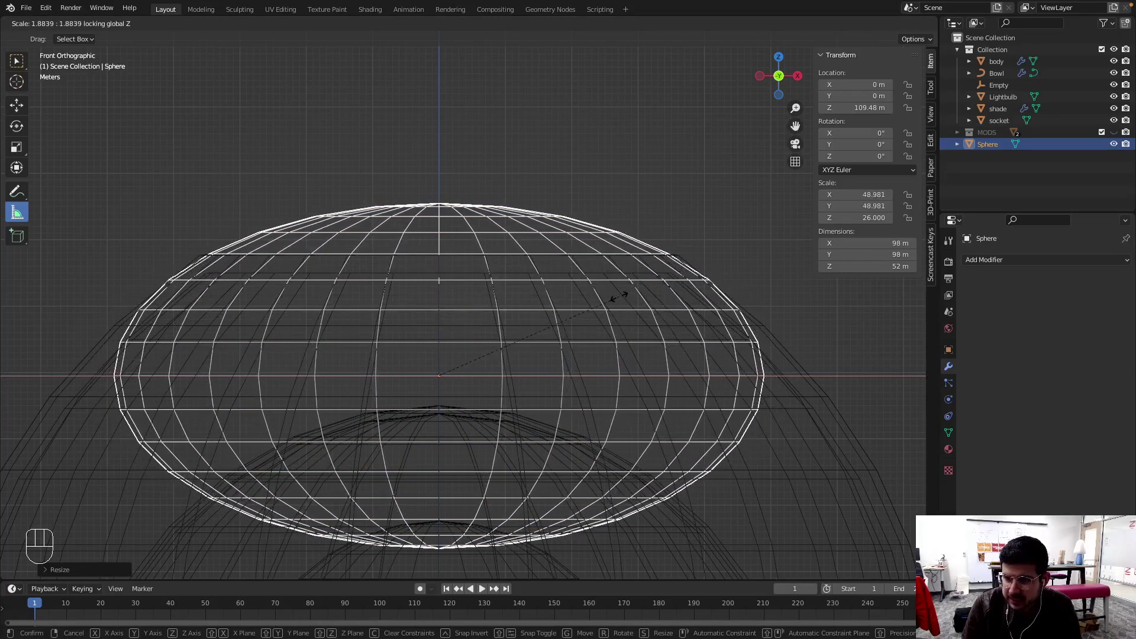
left_click(627, 296)
scroll("down", 3)
scroll("up", 3)
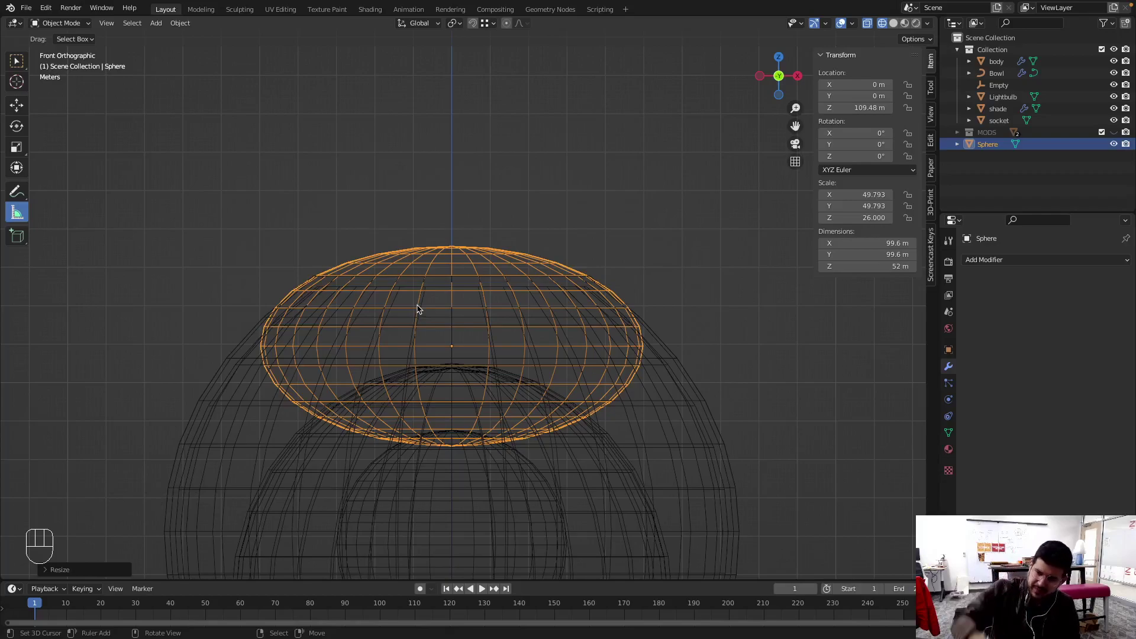
Delete the lower vertices to leave a shallow dome cap about 70 m wide, then widen it slightly
key("Tab")
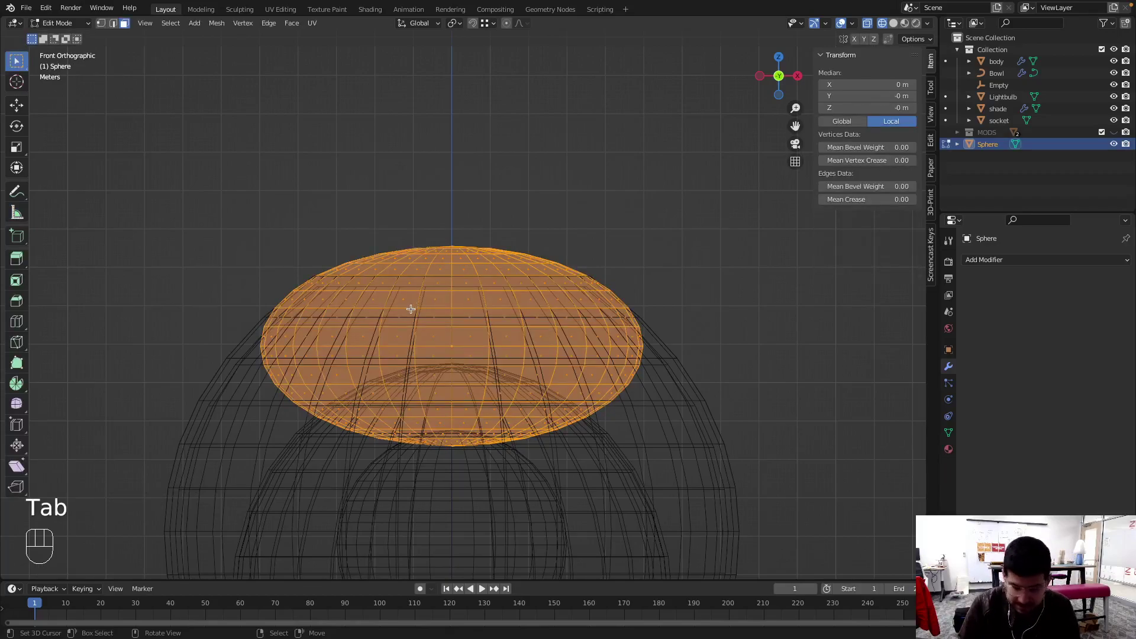
key("b")
key("a")
key("b")
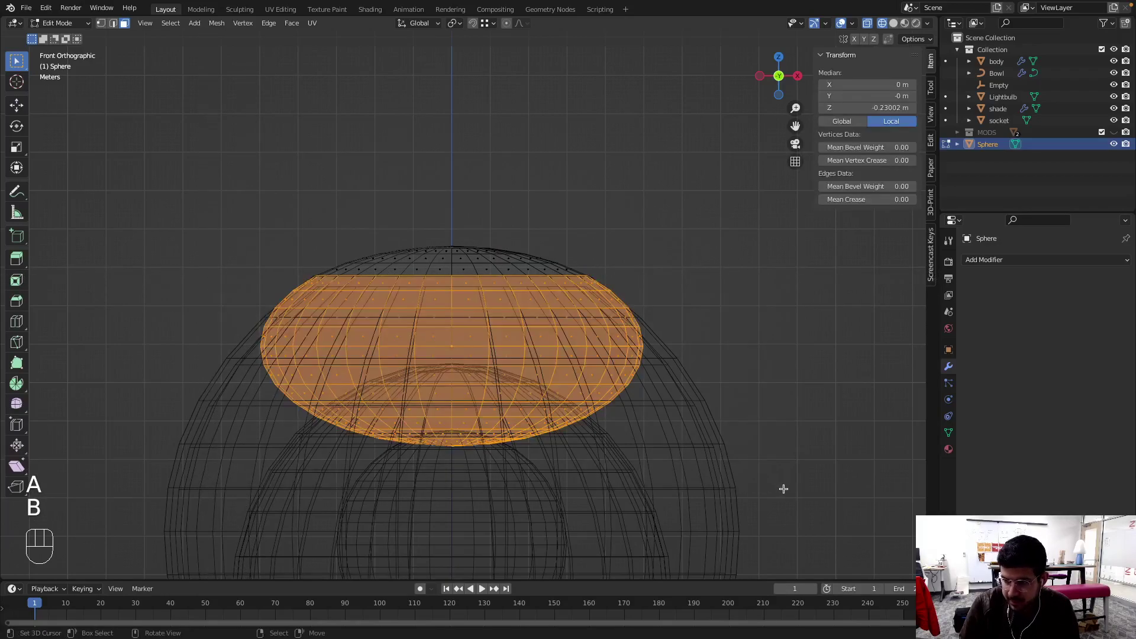
key("x")
key("g")
scroll("down", 3)
scroll("up", 3)
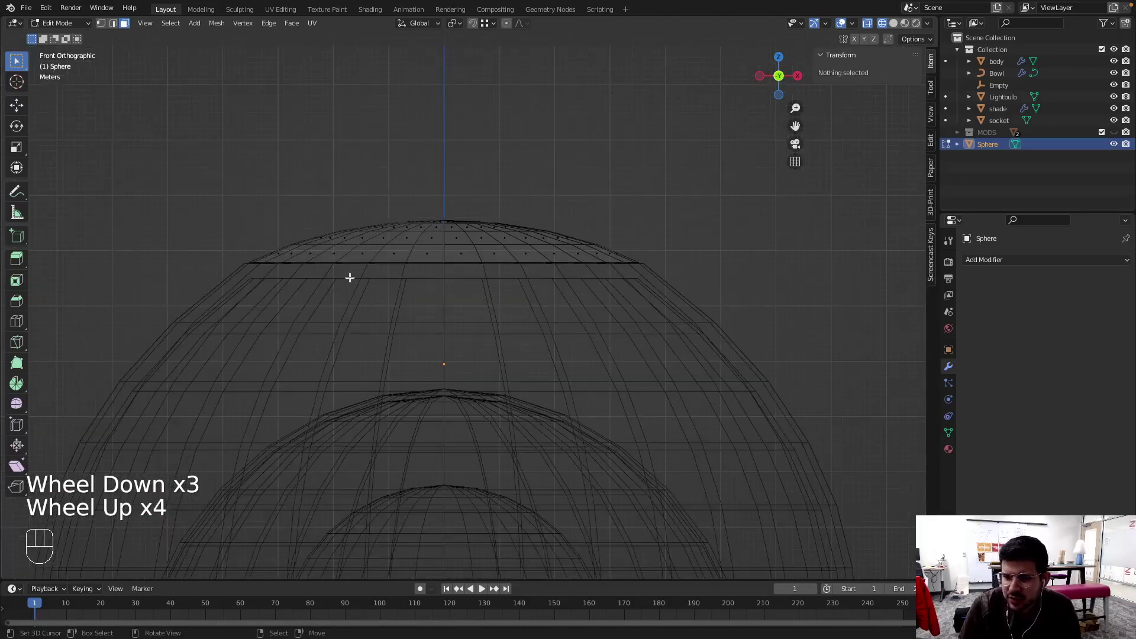
key("Tab")
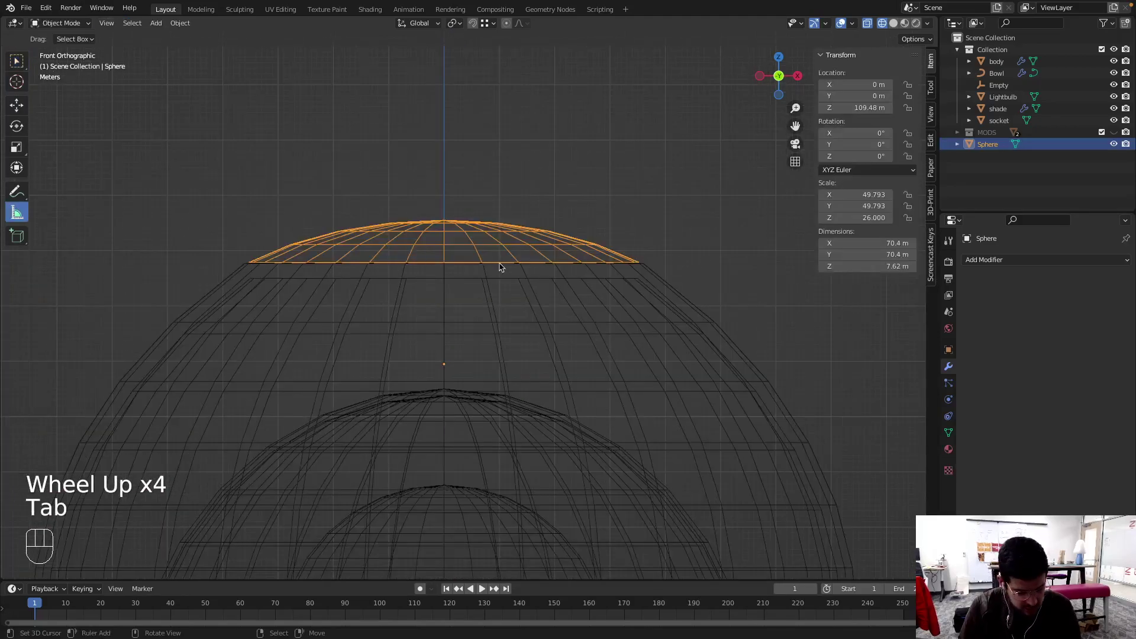
key("s")
key("shift+z")
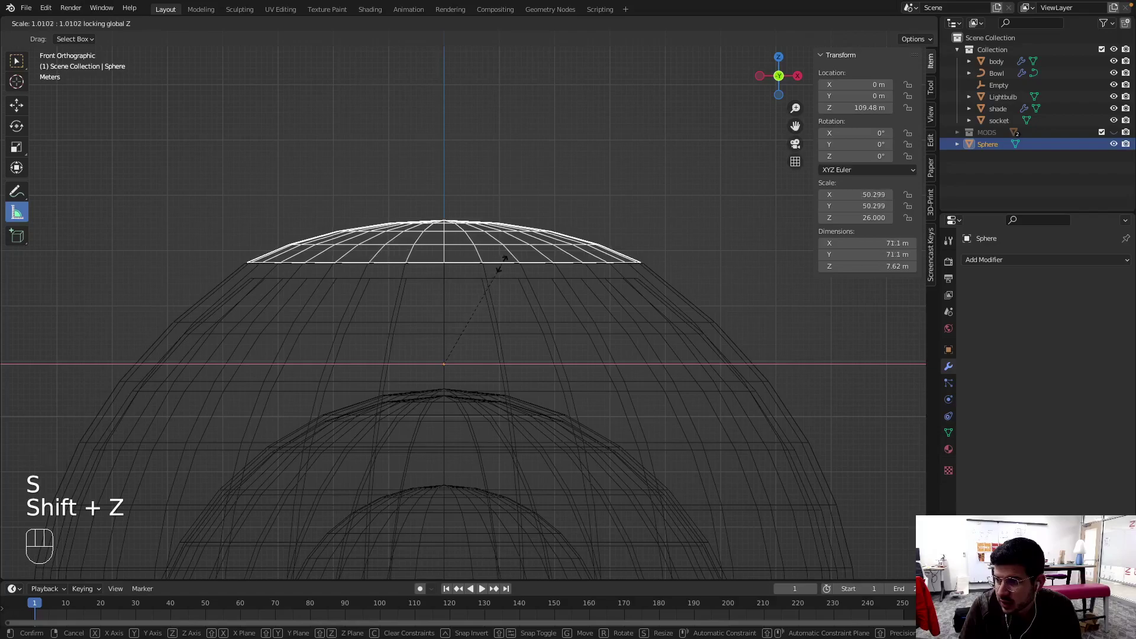
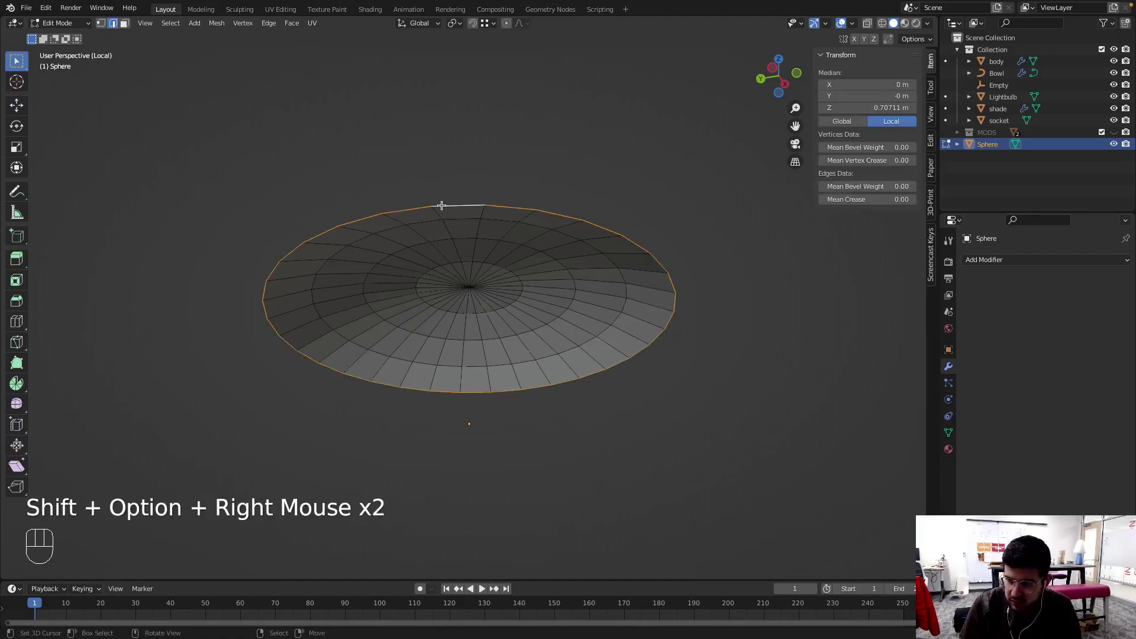
Leave Edit Mode and frame the dome cap from the front view
key("f")
scroll("down", 3)
key("Tab")
left_click_drag(541, 330, 484, 367)
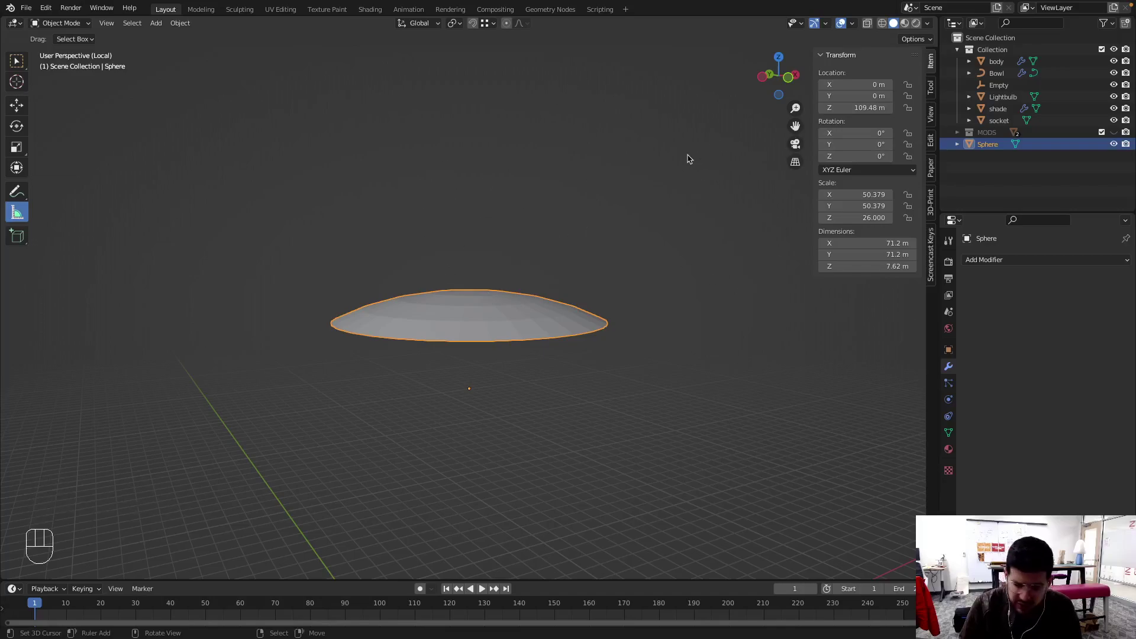
key("KP_1")
key("/")
left_click_drag(520, 274, 449, 296)
scroll("down", 3)
scroll("up", 3)
scroll("up", 3)
Add a new 2 m cube via Shift+A > Mesh > Cube
key("shift+a")
scroll("down", 3)
scroll("down", 3)
Place the cube above and beside the dome cap and scale it down
key("g")
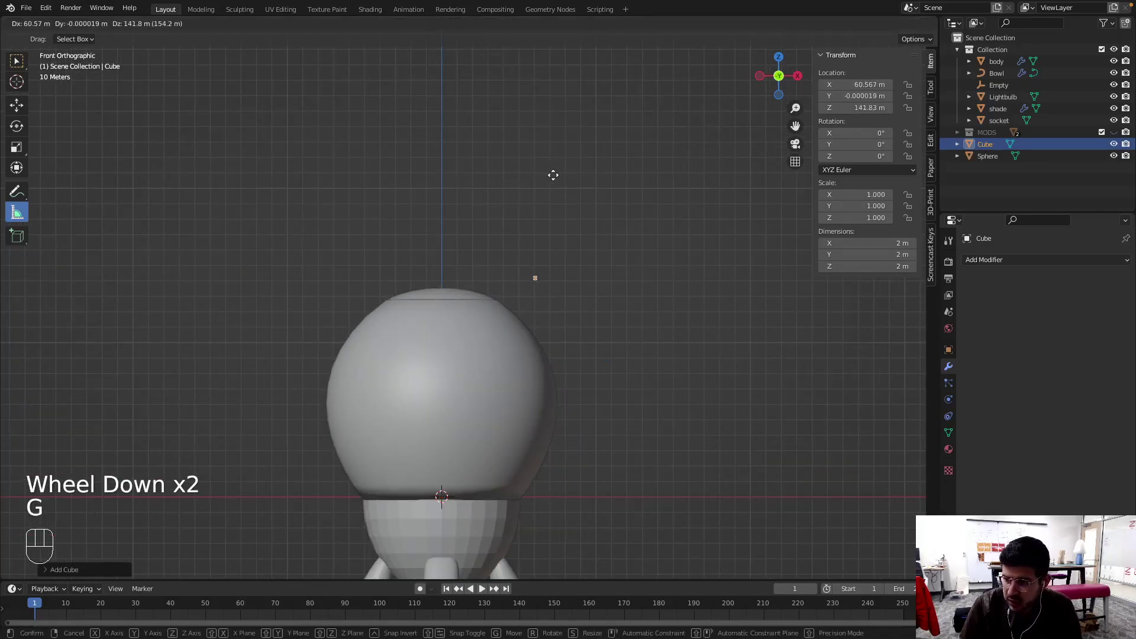
left_click(562, 176)
scroll("up", 3)
left_click_drag(600, 258, 528, 324)
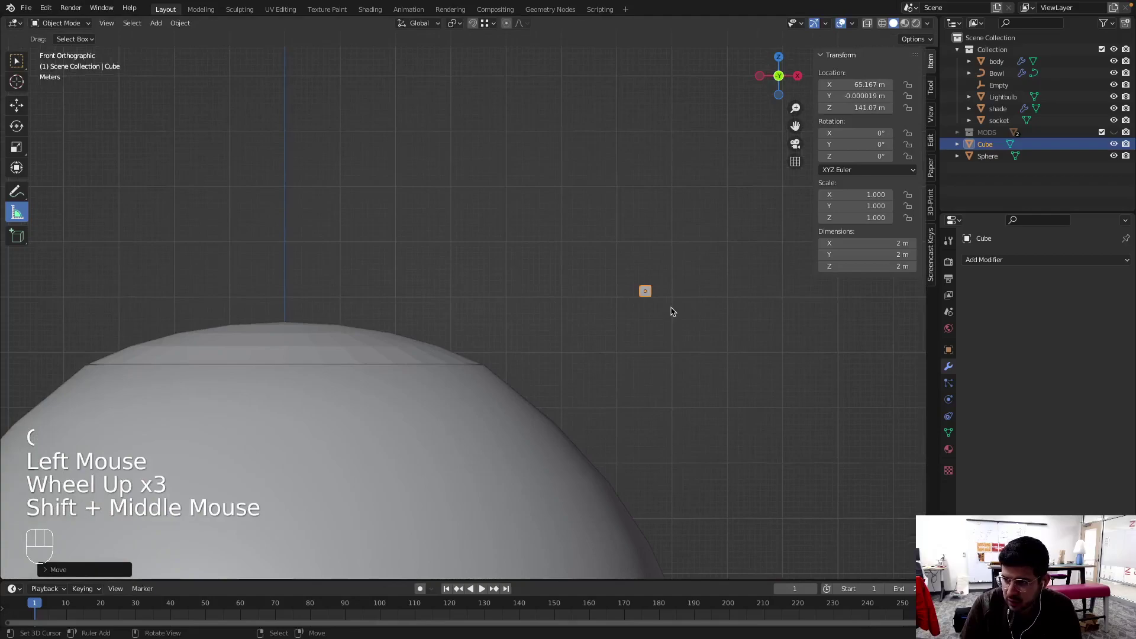
key("s")
left_click(792, 337)
Extrude the cube's end face into bent stem segments reaching down to the dome top
key("Tab")
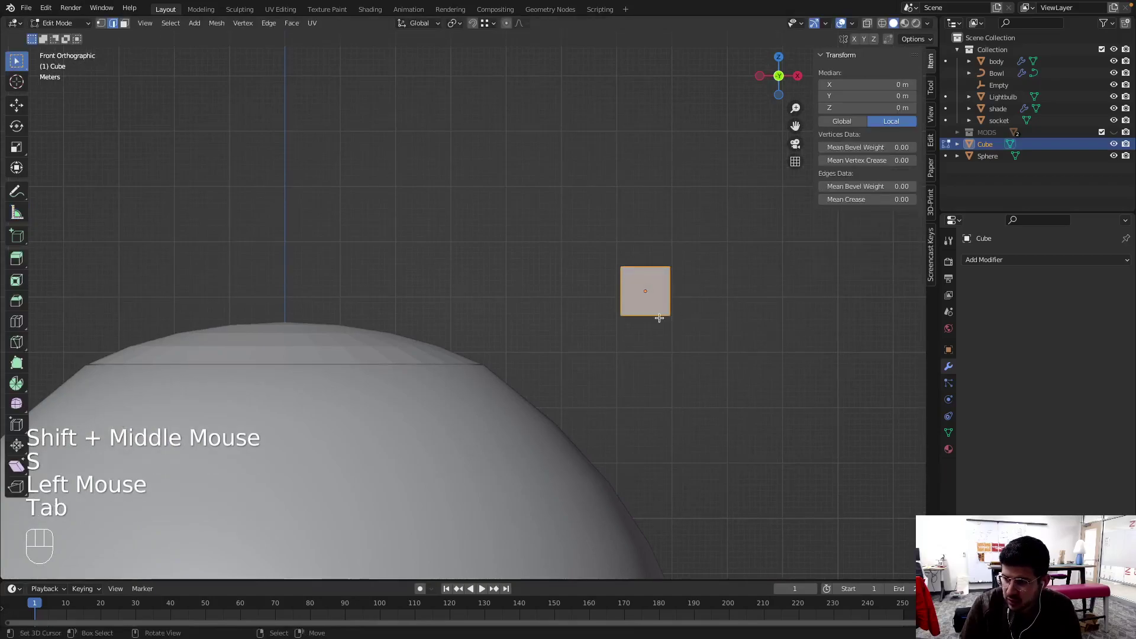
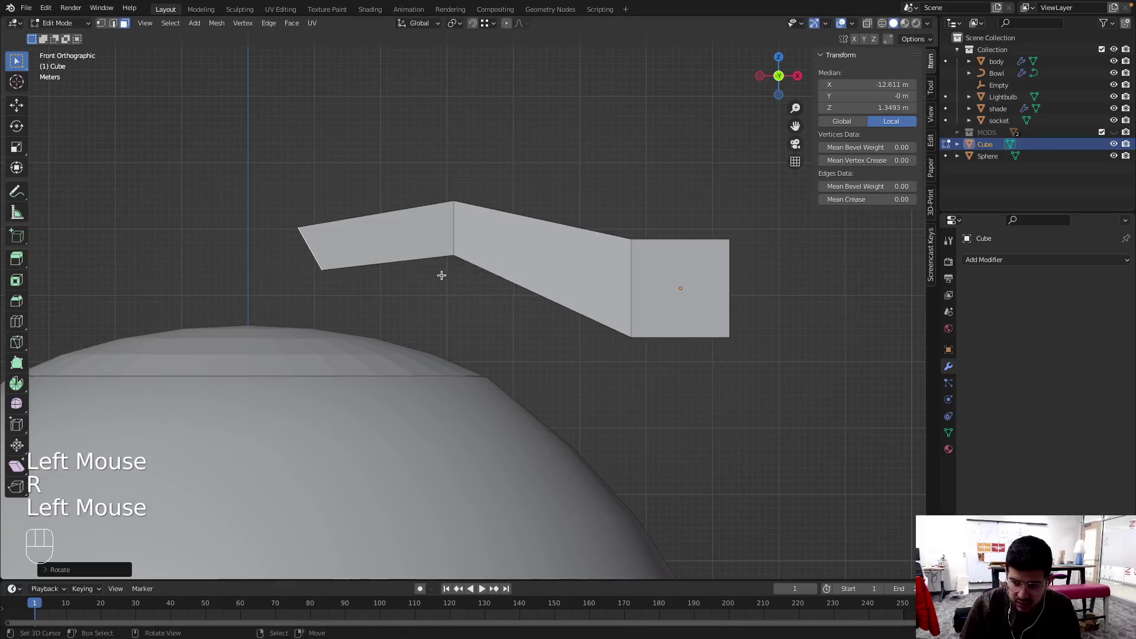
key("e")
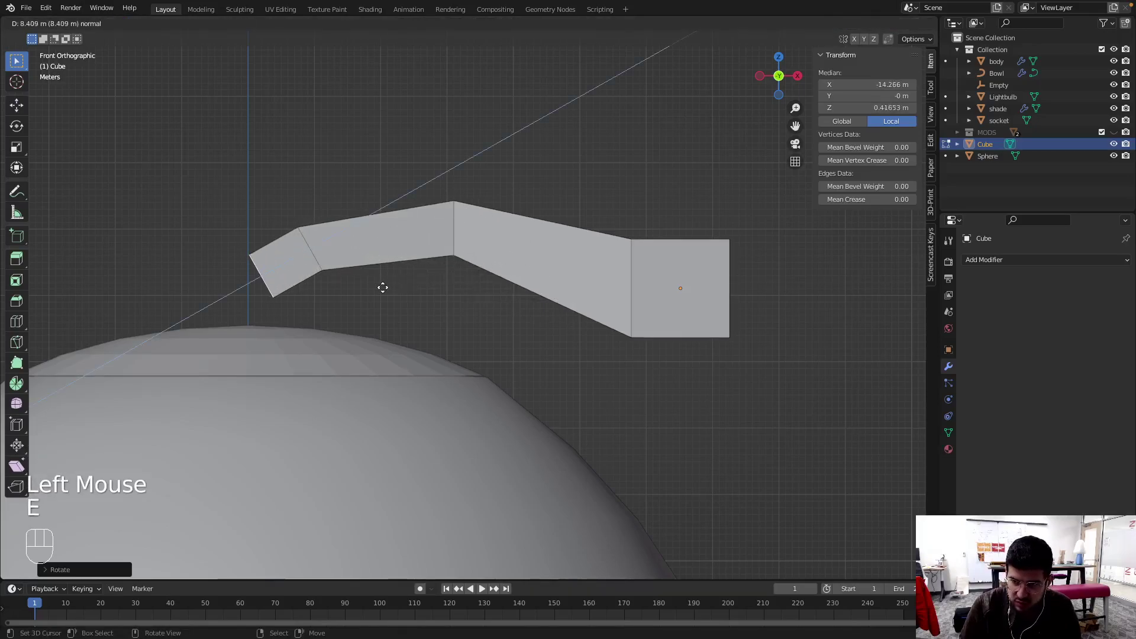
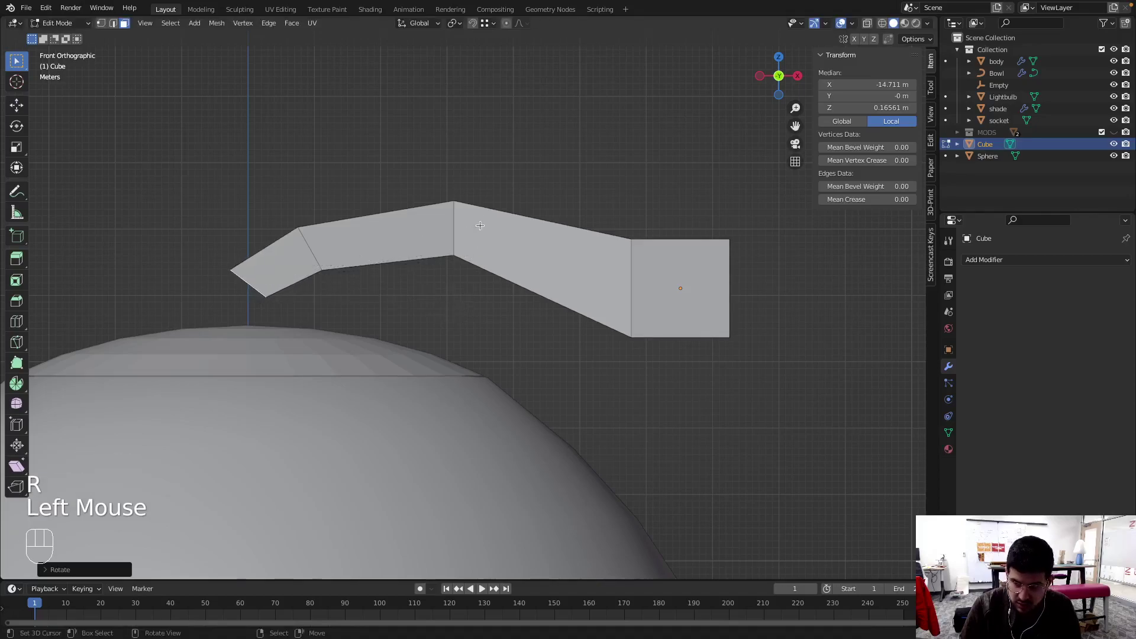
key("e")
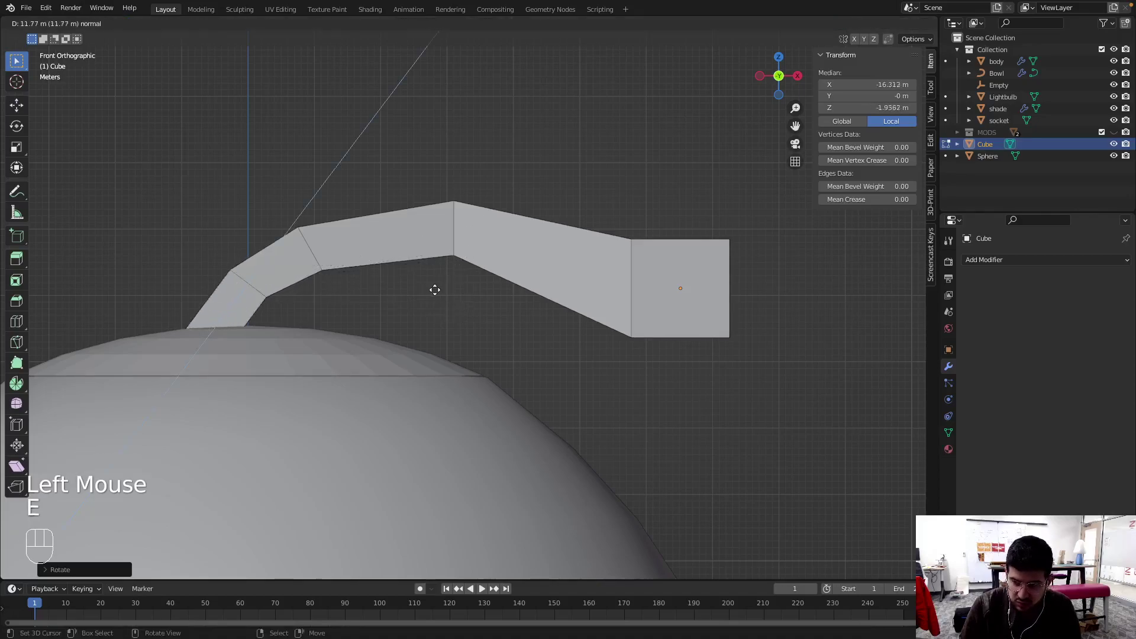
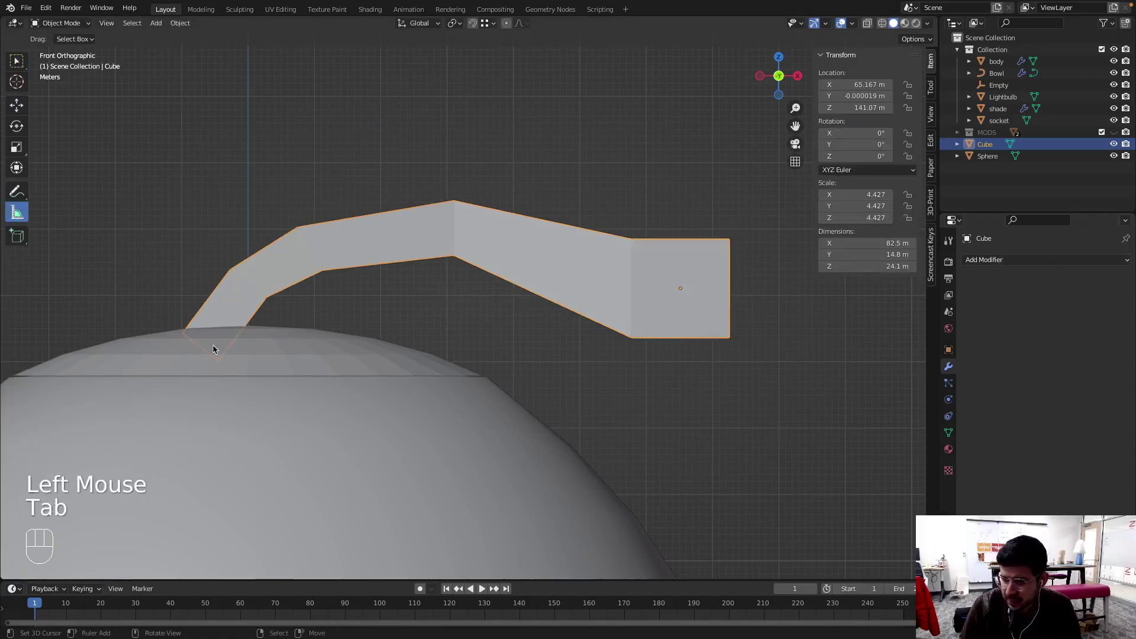
Toggle X-ray wireframe and adjust stem vertices near its lower end
key("Tab")
key("Tab")
key("z")
left_click(197, 353)
right_click(197, 353)
left_click(206, 344)
right_click(207, 345)
key("Tab")
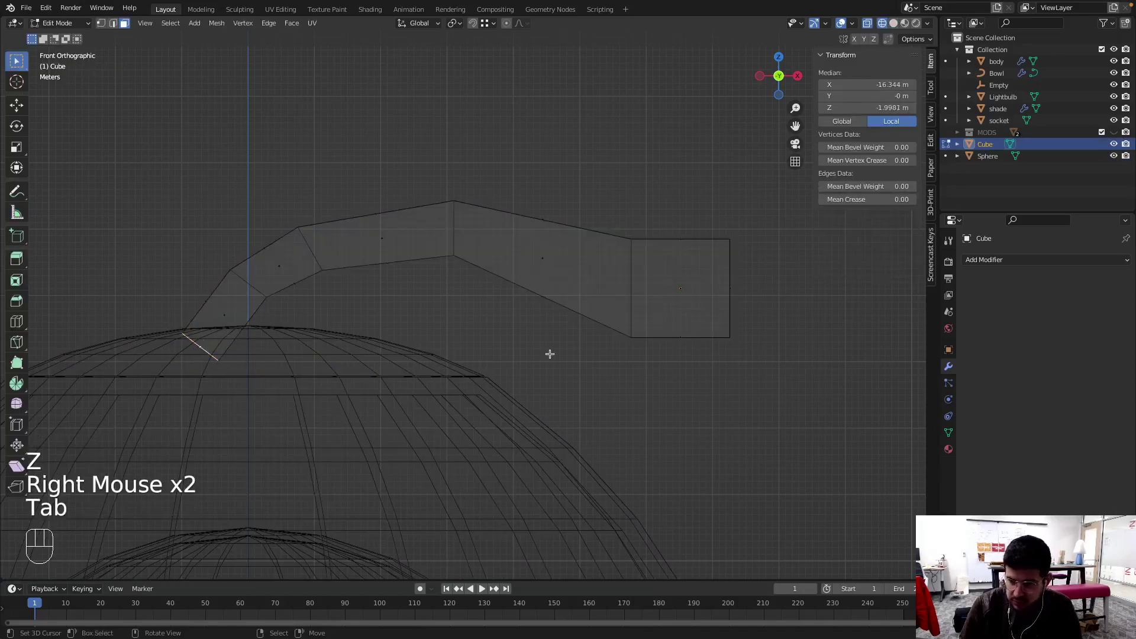
key("Tab")
Reposition the stem and smooth it with a Subdivision Surface modifier (Ctrl+1)
key("g")
left_click(362, 339)
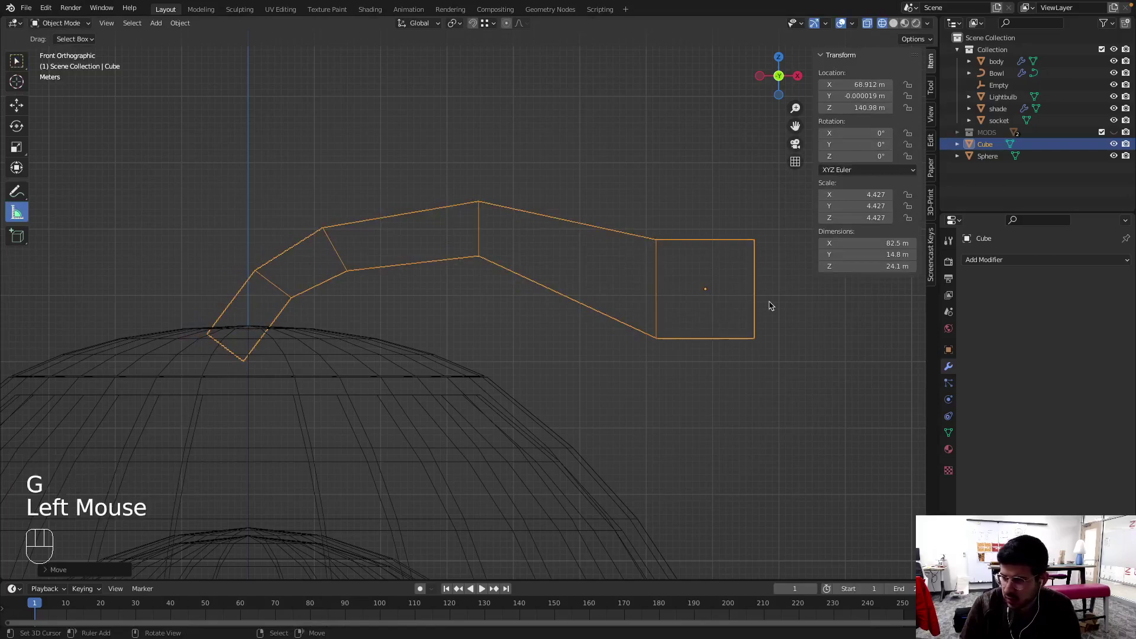
key("Tab")
key("Tab")
key("Tab")
left_click_drag(997, 266, 899, 478)
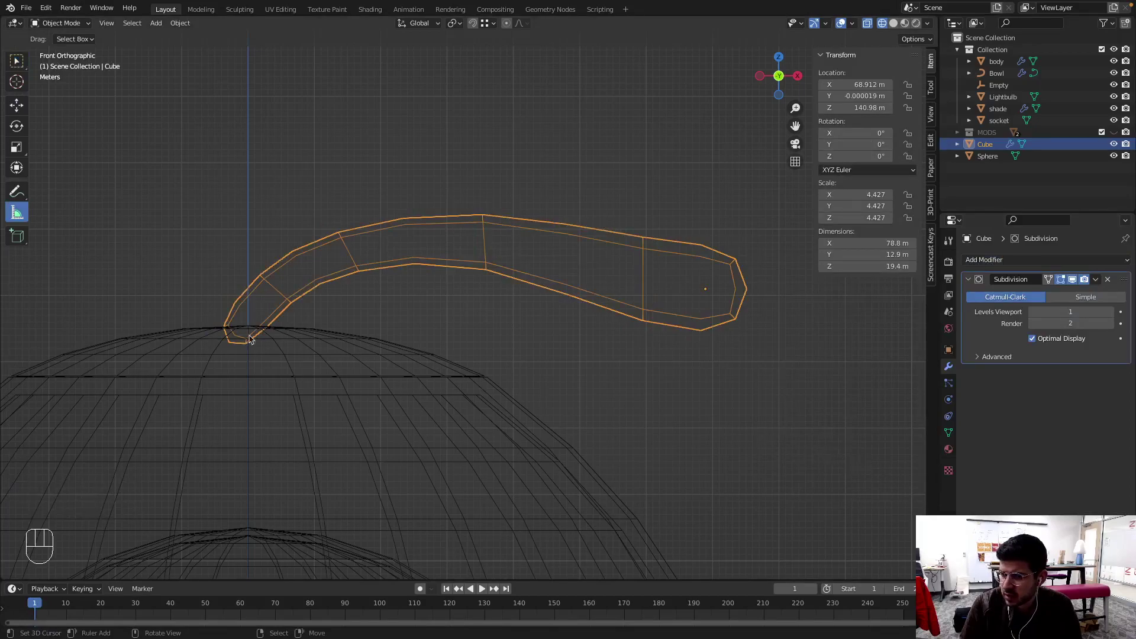
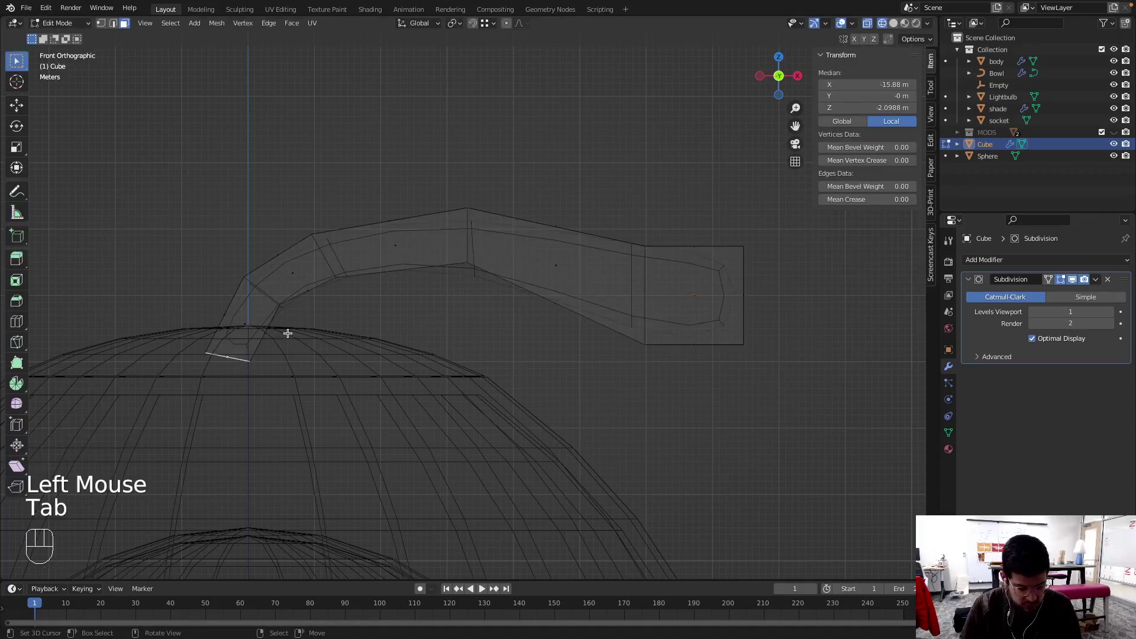
Add an edge loop near the stem's base and pull its far end into a curled hook, then inspect it in solid shading
key("ctrl+r")
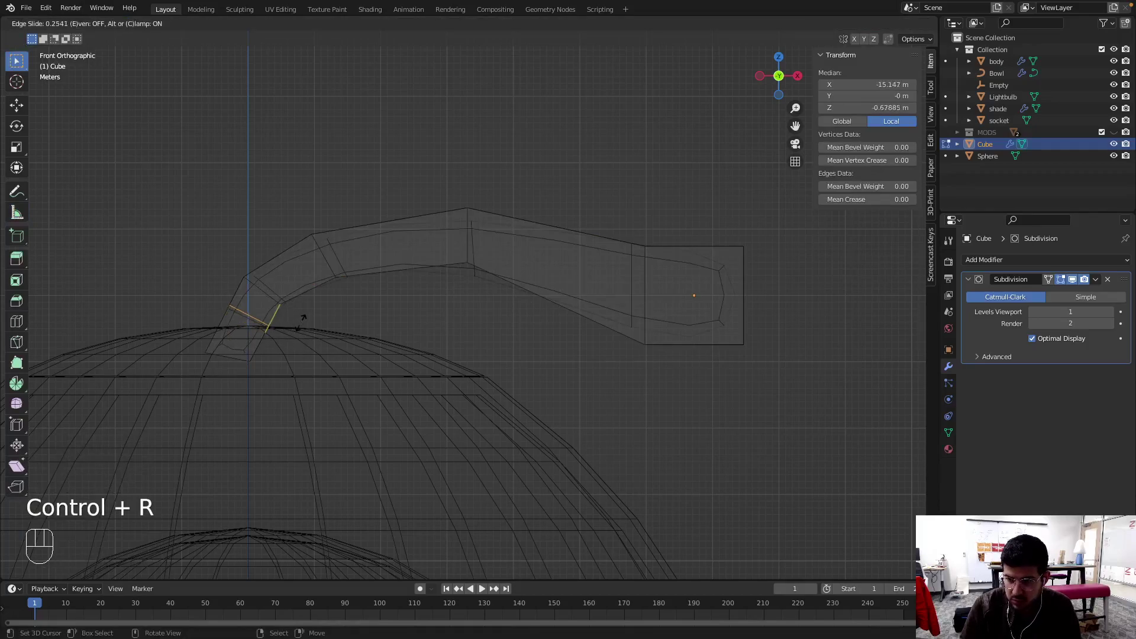
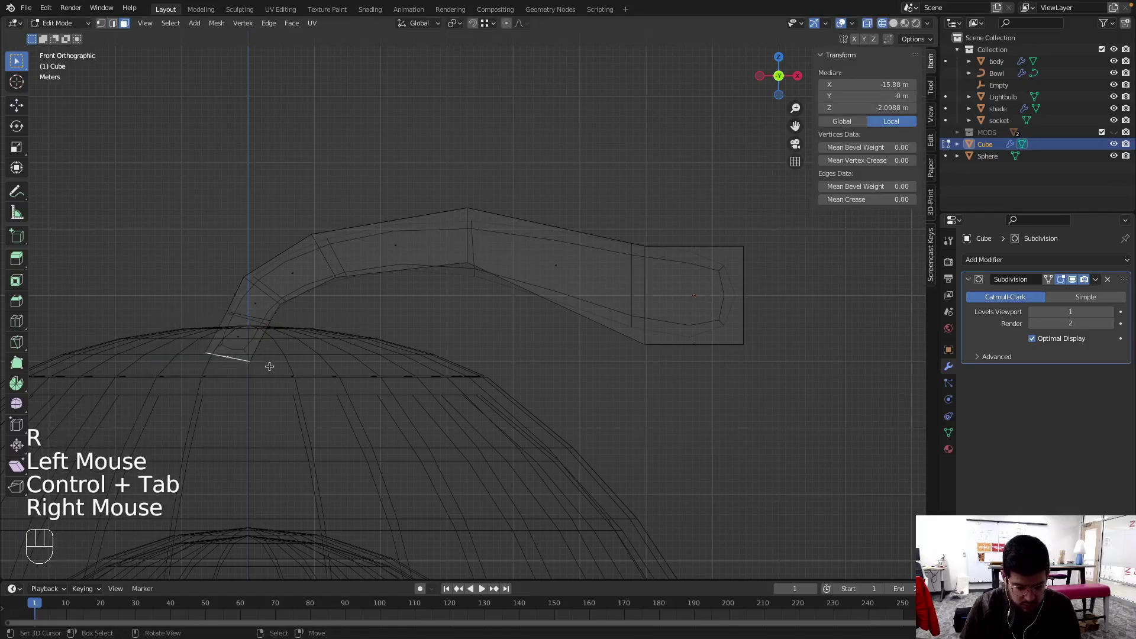
key("g")
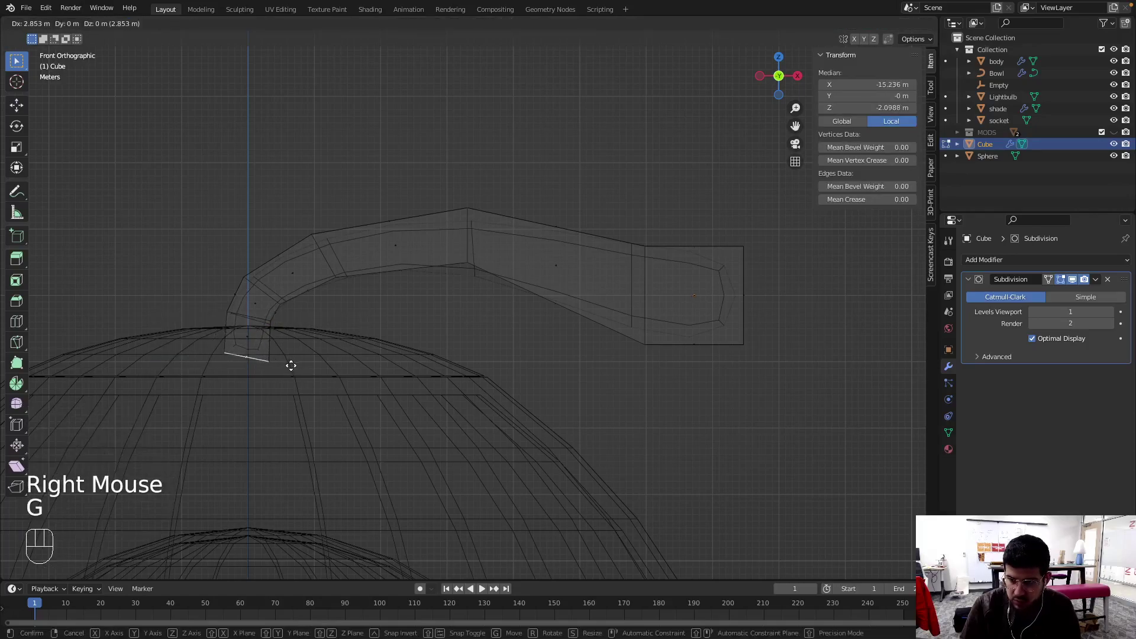
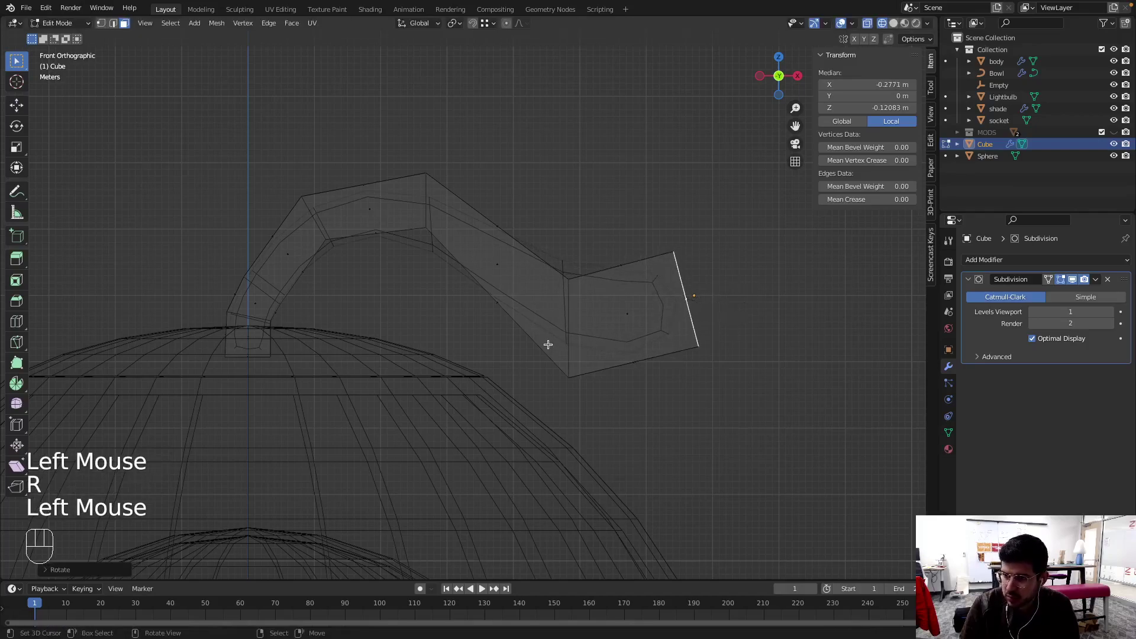
key("Tab")
scroll("down", 3)
key("z")
left_click_drag(502, 358, 564, 381)
left_click_drag(614, 354, 528, 343)
left_click_drag(346, 334, 416, 360)
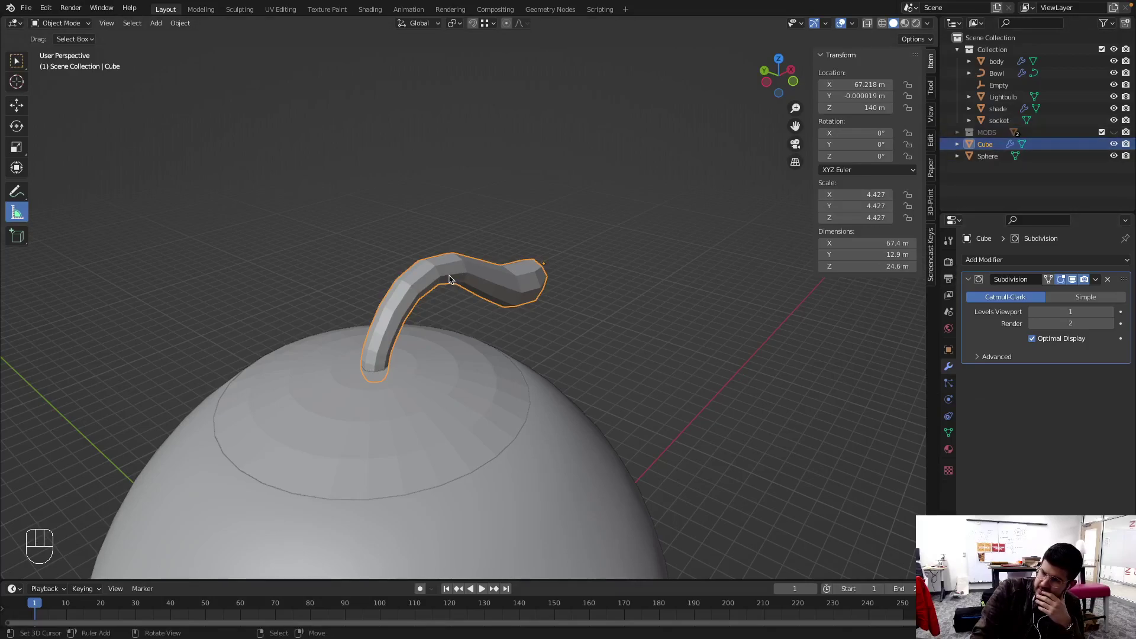
Raise the stem's viewport subdivision to 3 and move the stem into the MODS collection
key("m")
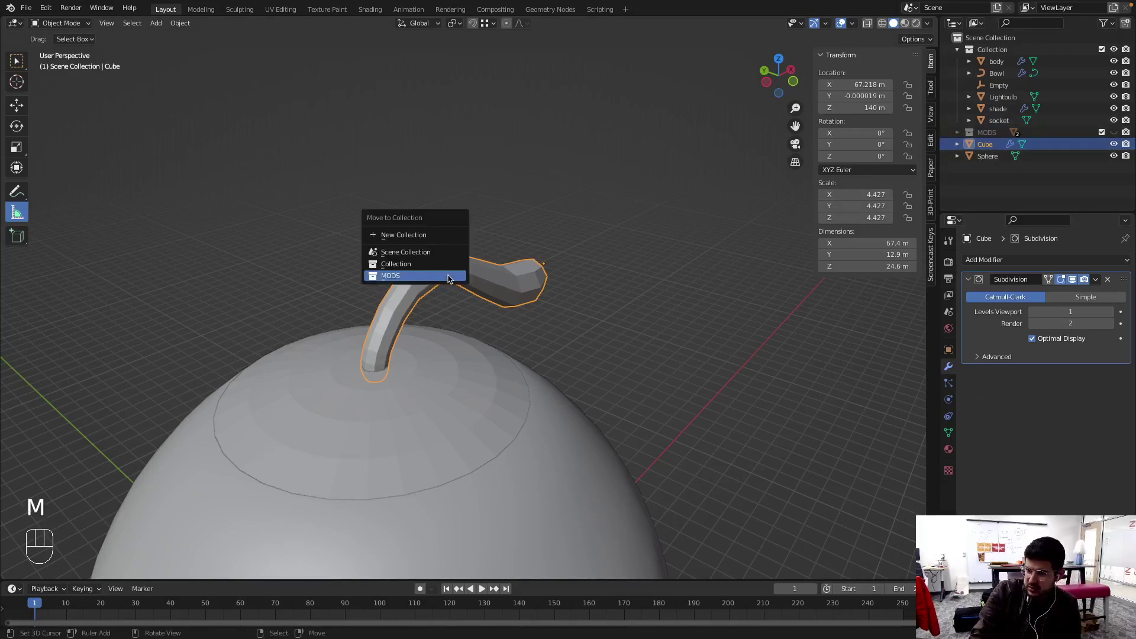
left_click(1113, 316)
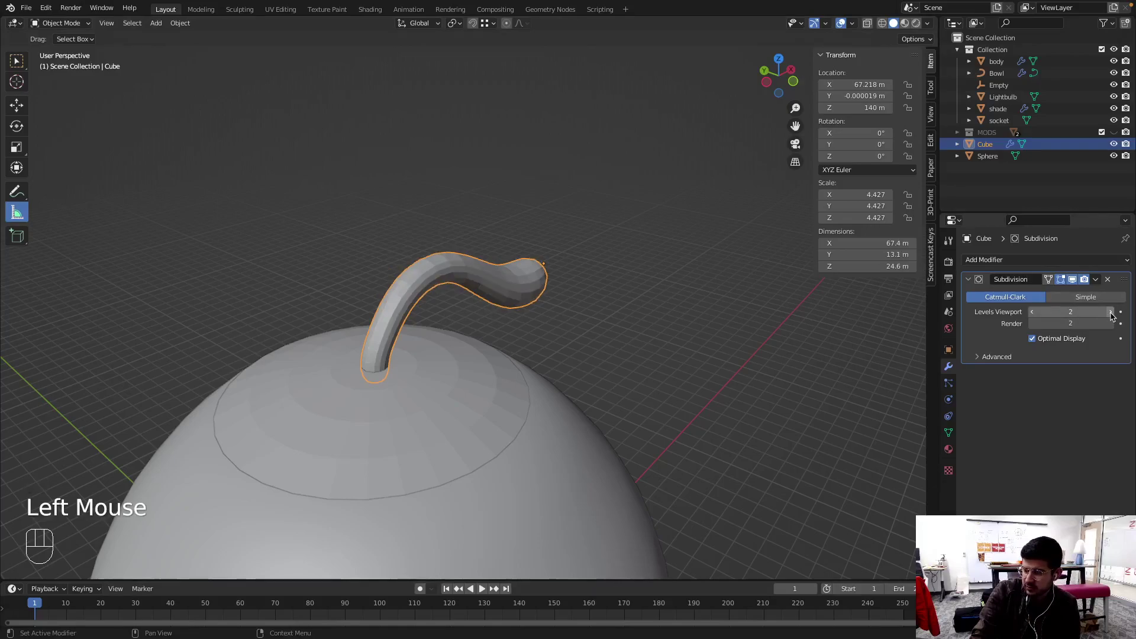
left_click(1113, 316)
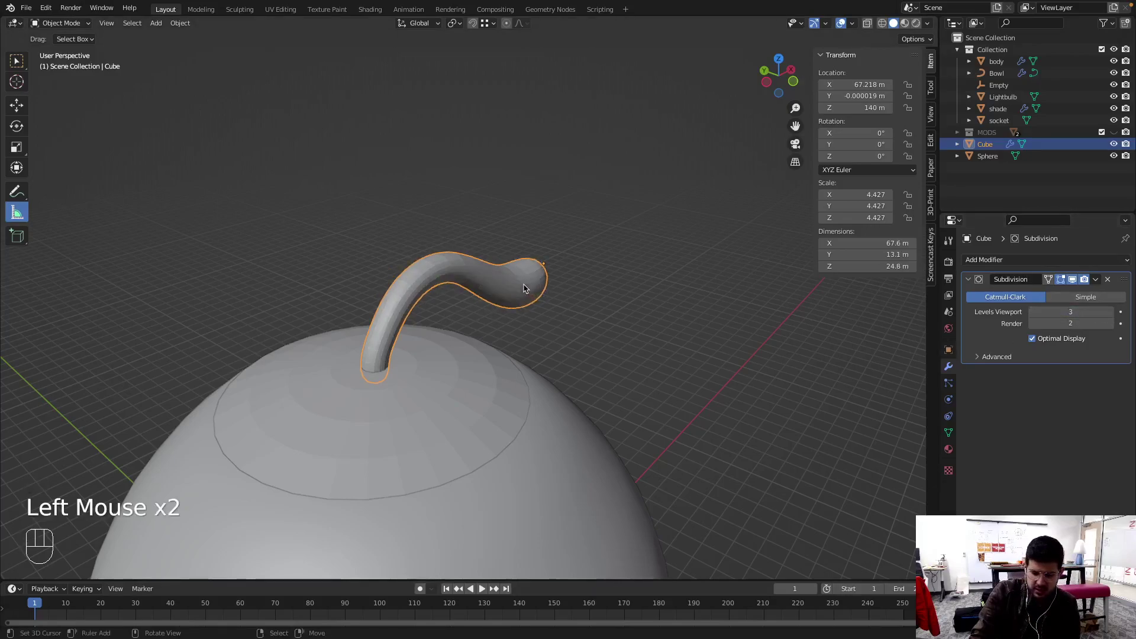
key("m")
left_click(994, 151)
left_click_drag(994, 151, 994, 144)
left_click_drag(991, 158, 997, 133)
Move the dome's top piece into the main Collection in the Outliner
left_click(988, 149)
left_click(989, 148)
left_click_drag(989, 148, 1008, 148)
left_click_drag(988, 148, 1021, 98)
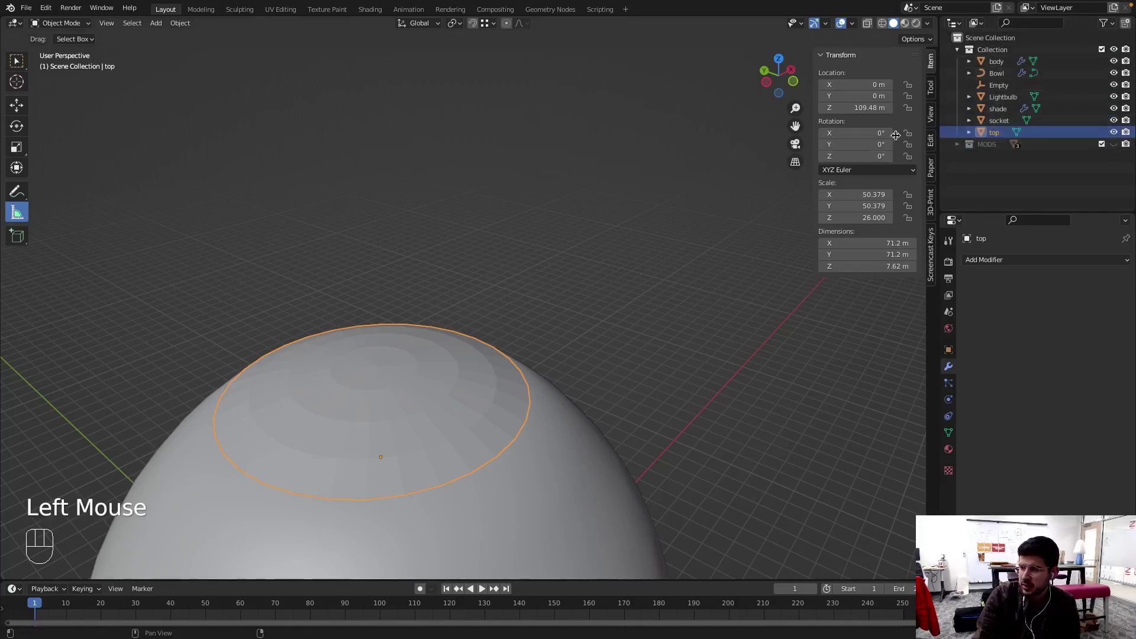
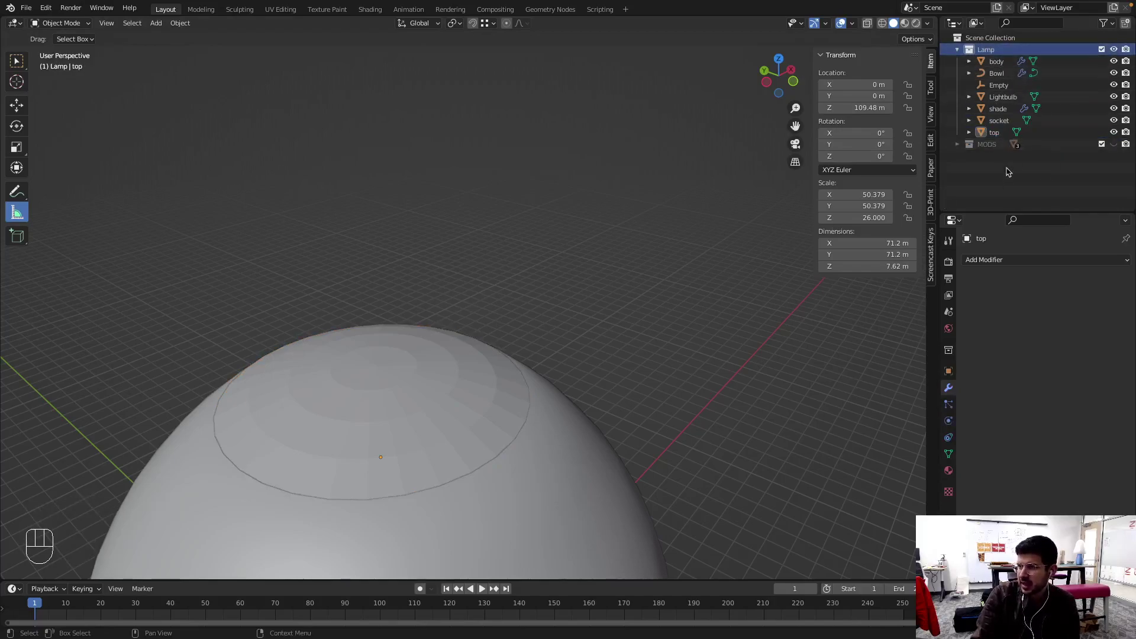
Rename the main collection Lamp and give top a Boolean modifier in Union mode with stem
right_click(414, 374)
left_click_drag(1034, 265, 972, 324)
left_click(1047, 293)
left_click_drag(1057, 324, 1015, 419)
Switch to a front see-through view to check the stem joining the dome
left_click_drag(595, 343, 535, 294)
scroll("down", 3)
left_click_drag(435, 361, 440, 393)
key("KP_1")
scroll("down", 3)
left_click_drag(474, 392, 489, 308)
key("z")
scroll("up", 3)
middle_click(575, 227)
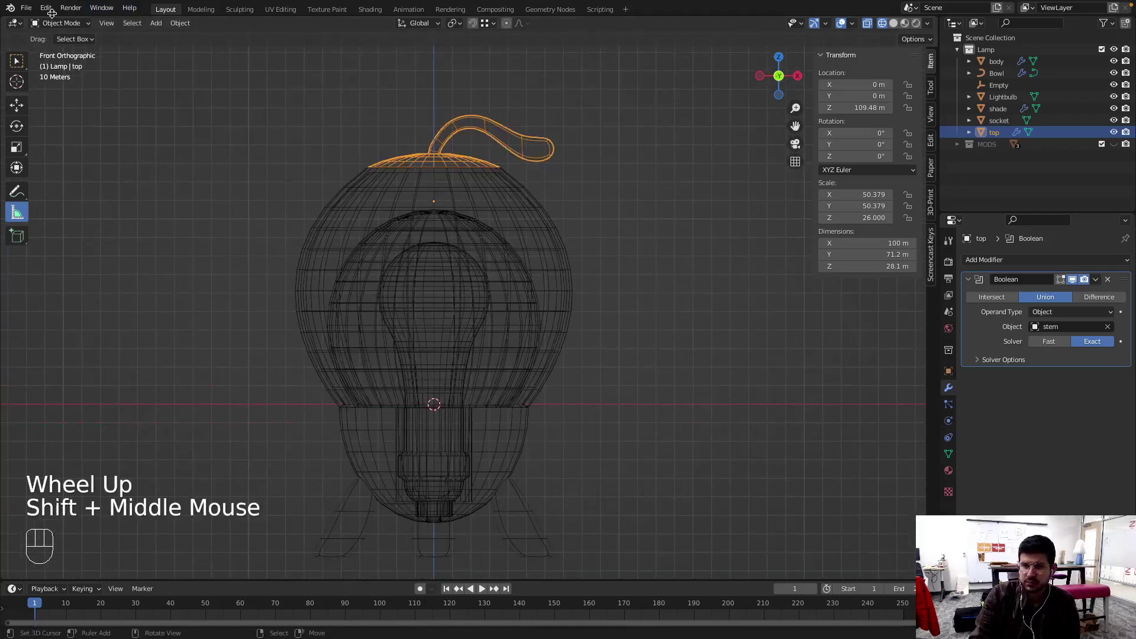
Export the top piece as an STL file and select the body to check its modifiers
left_click_drag(34, 9, 296, 290)
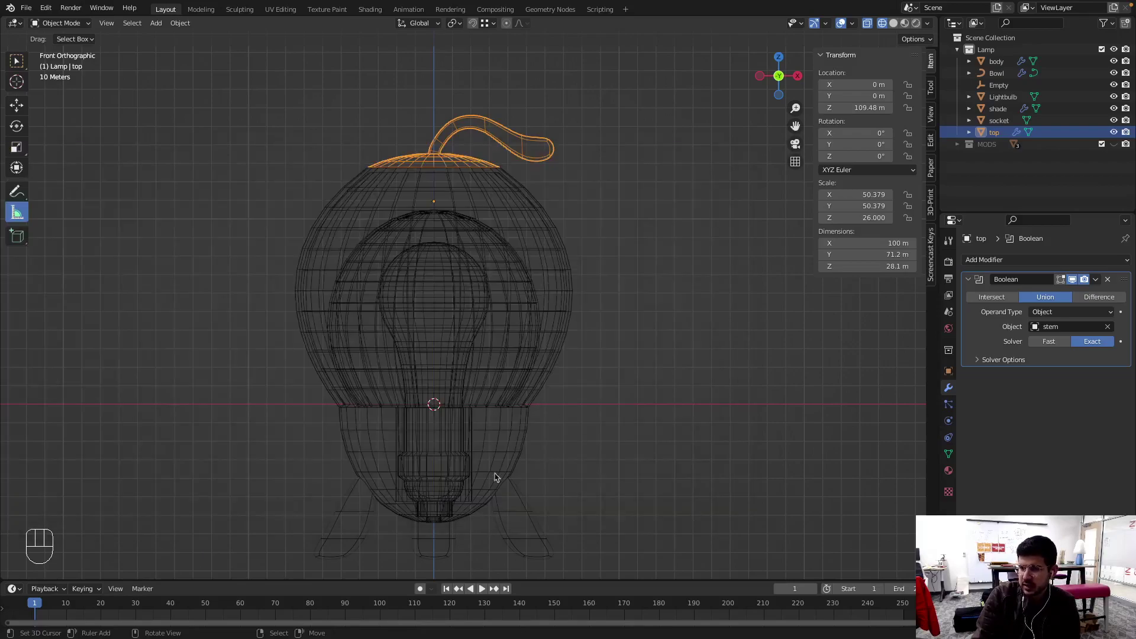
right_click(466, 442)
right_click(497, 440)
Check the shade piece and start an FBX export for it from the File menu
left_click_drag(33, 8, 180, 271)
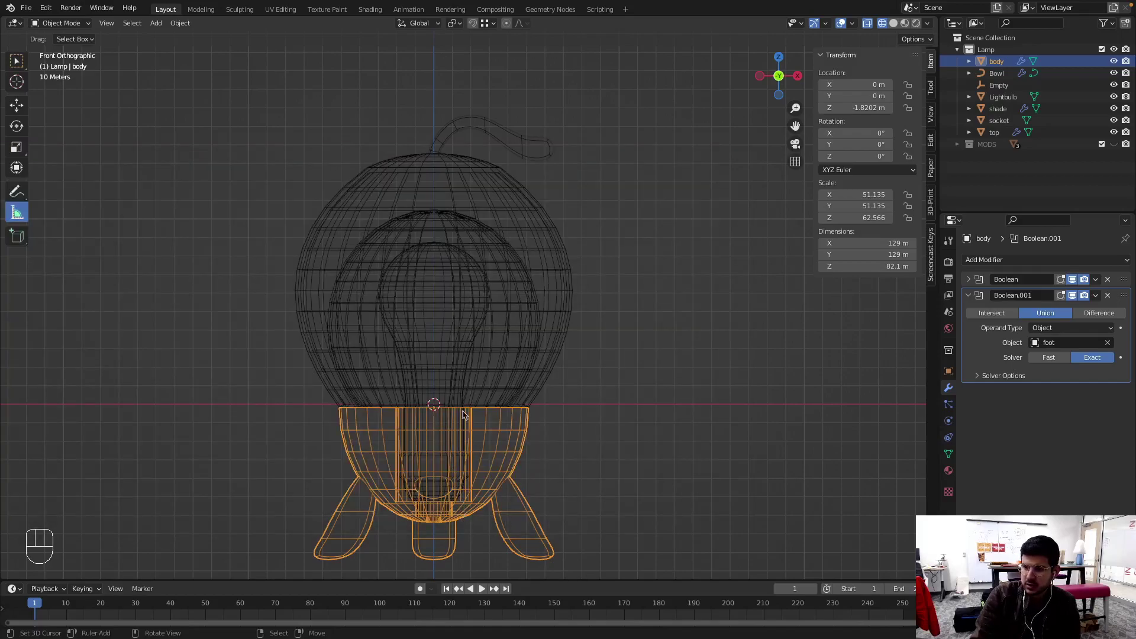
right_click(512, 271)
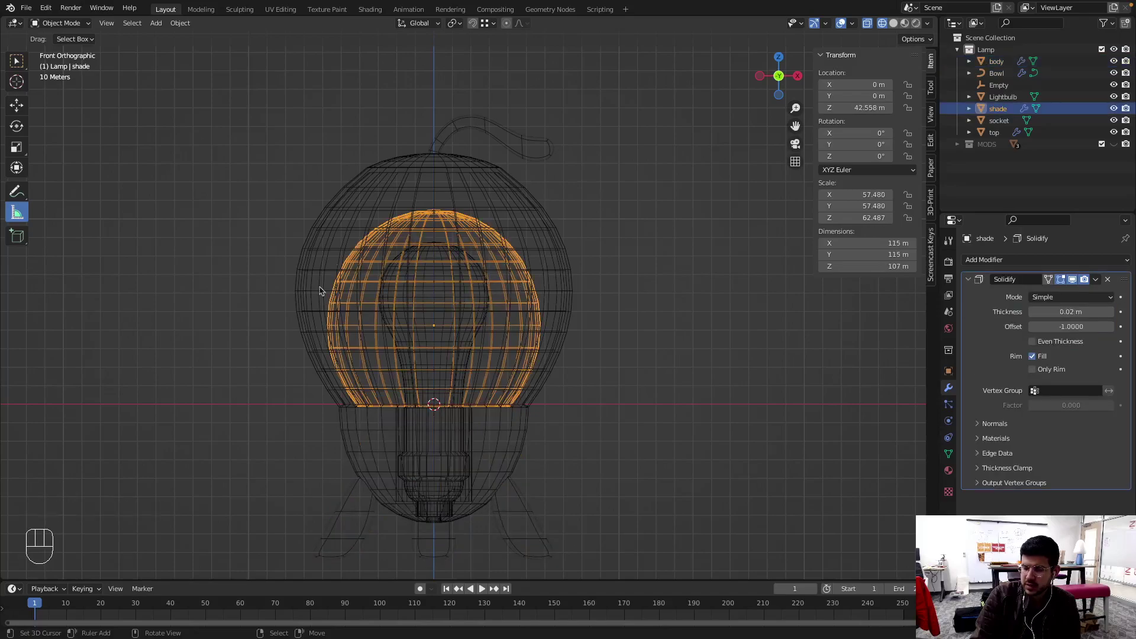
left_click_drag(33, 8, 164, 279)
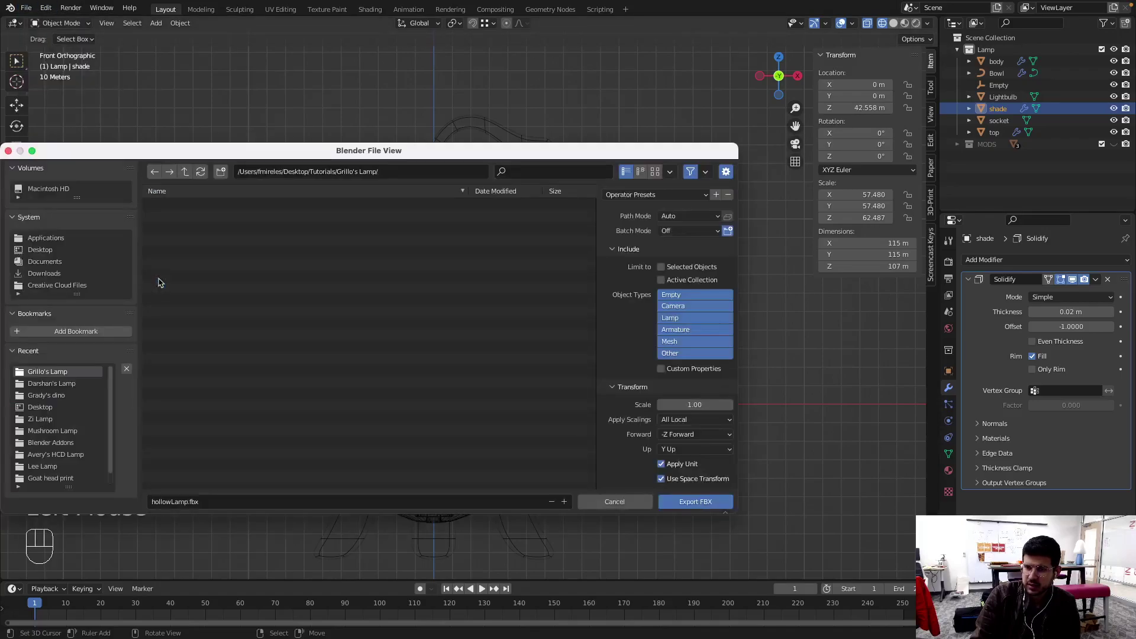
Cancel the export window and save the project as hollowLamp.blend
left_click_drag(34, 5, 147, 273)
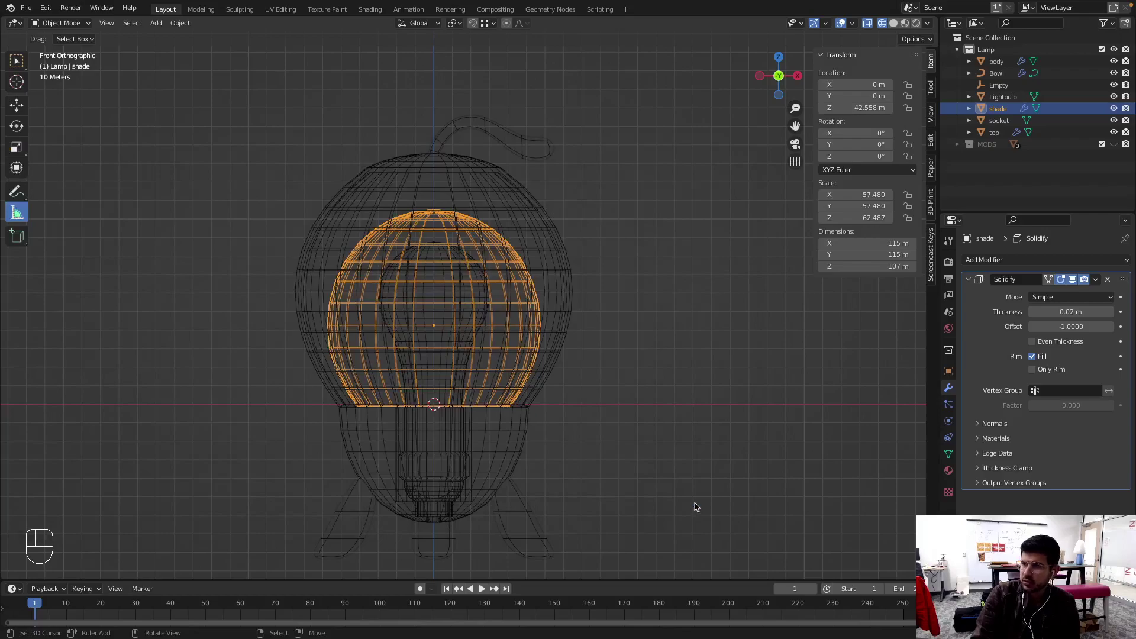
key("super+s")
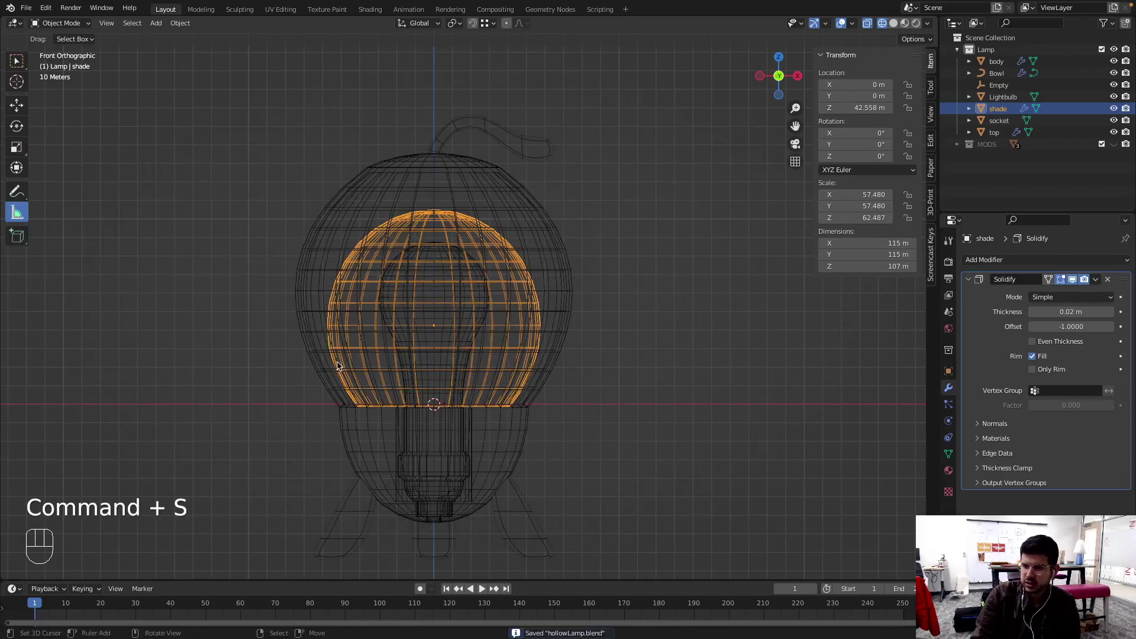